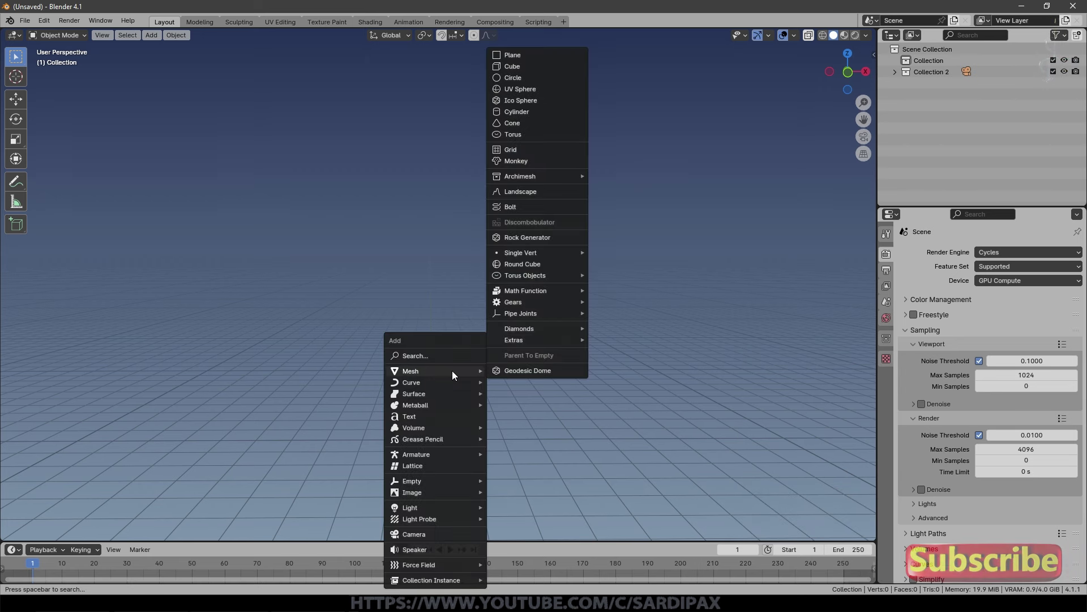
# Add a circle mesh at the origin, fill it with a face and scale it down.
pyautogui.click(383, 387)
pyautogui.press('shift+a')
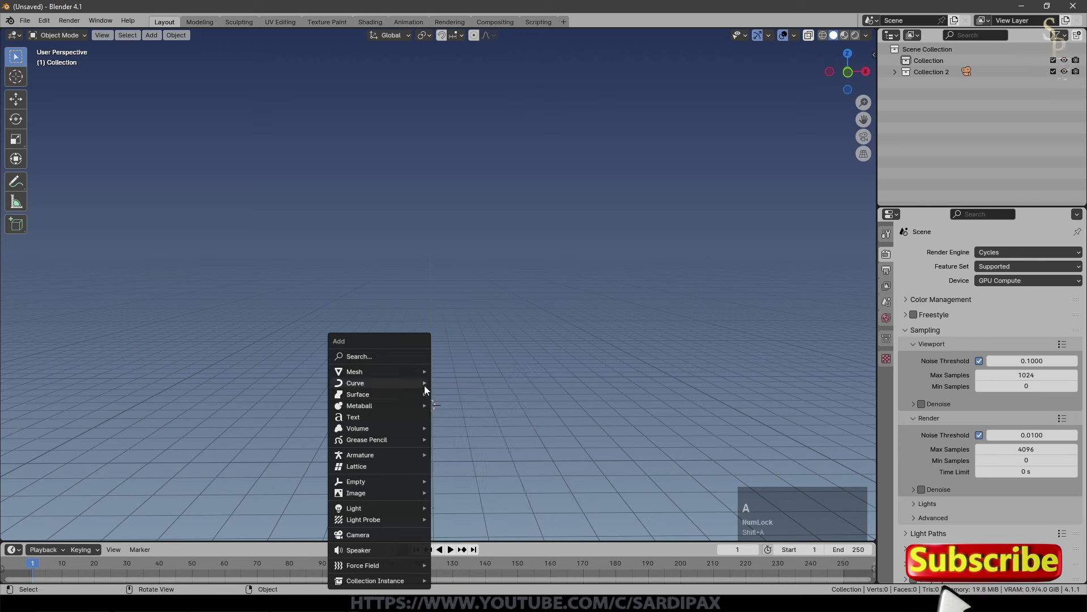
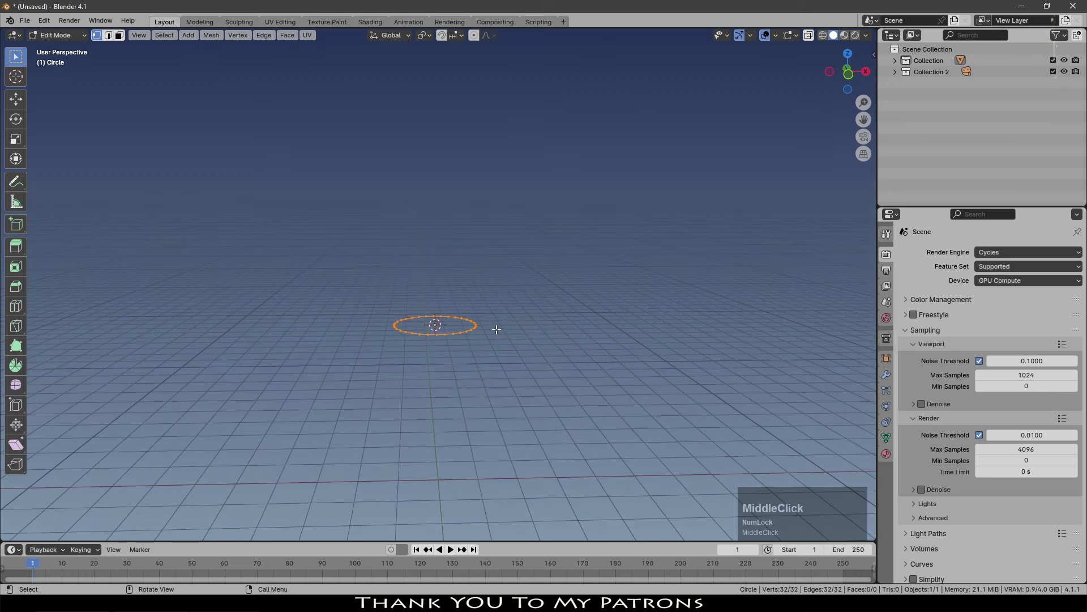
pyautogui.press('f')
pyautogui.press('Tab')
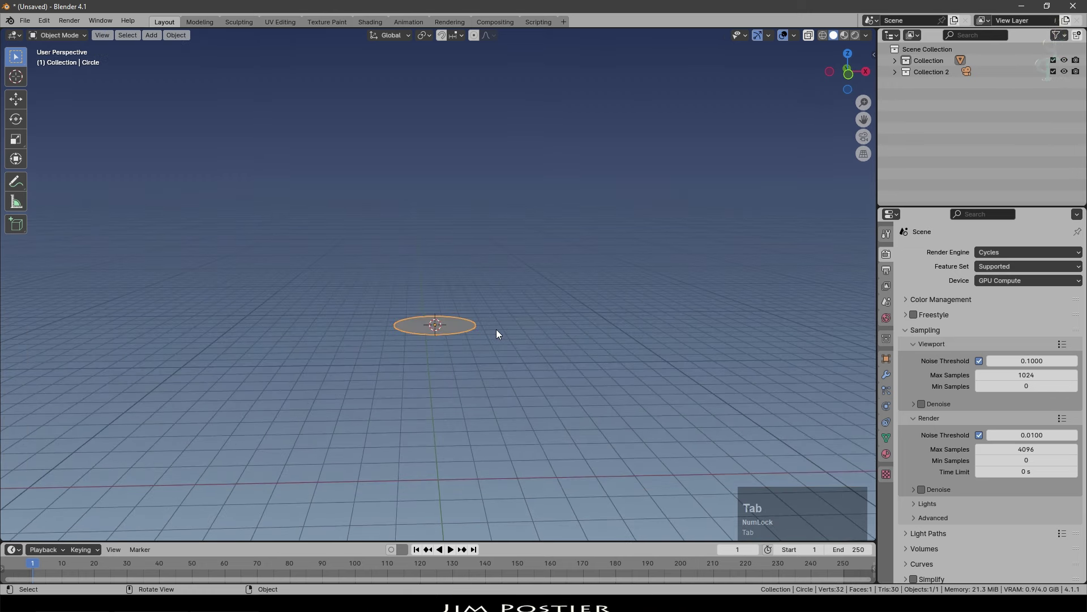
pyautogui.scroll(-3)
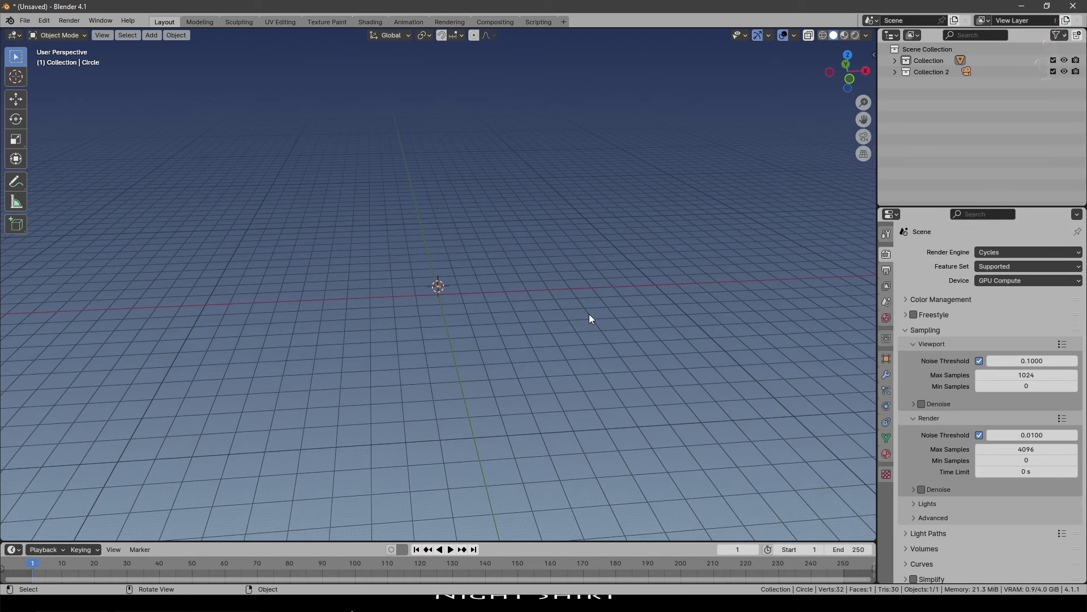
# Add an icosphere, position it and shade it smooth.
pyautogui.press('shift+a')
pyautogui.click(630, 49)
pyautogui.scroll(3)
pyautogui.press('g')
pyautogui.click(726, 332)
pyautogui.rightClick(658, 308)
pyautogui.click(616, 309)
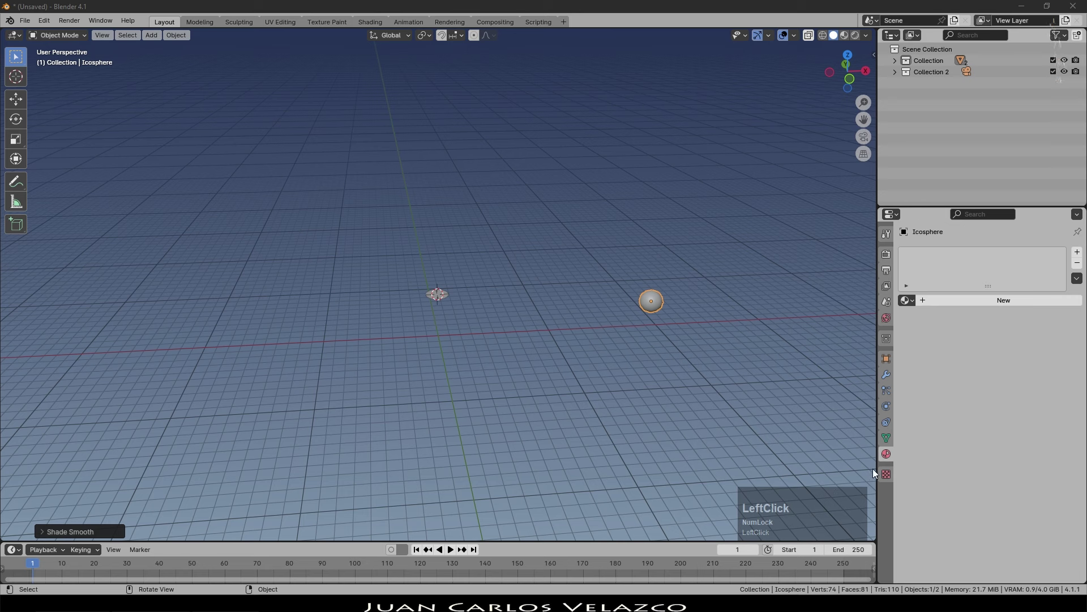
pyautogui.press('shift+Num_Lock')
# Give the sphere a new GlowBlue material with an Emission surface shader.
pyautogui.click(948, 306)
pyautogui.press('shift+g')
pyautogui.press('l')
pyautogui.write('low')
pyautogui.press('shift+b')
pyautogui.press('l')
pyautogui.write('lue')
pyautogui.press('Return')
pyautogui.click(1010, 350)
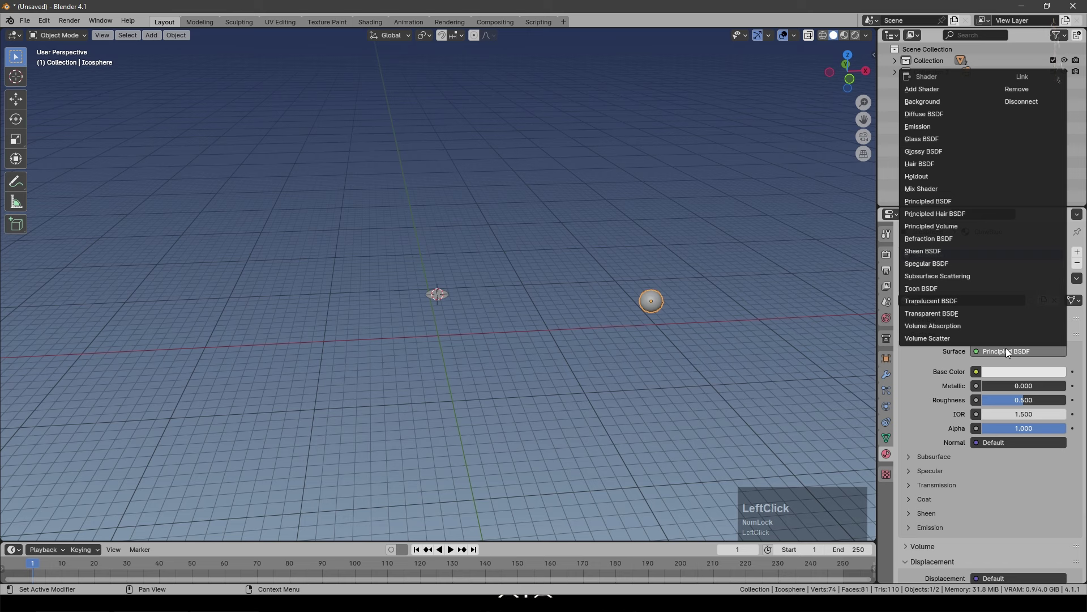
pyautogui.click(930, 126)
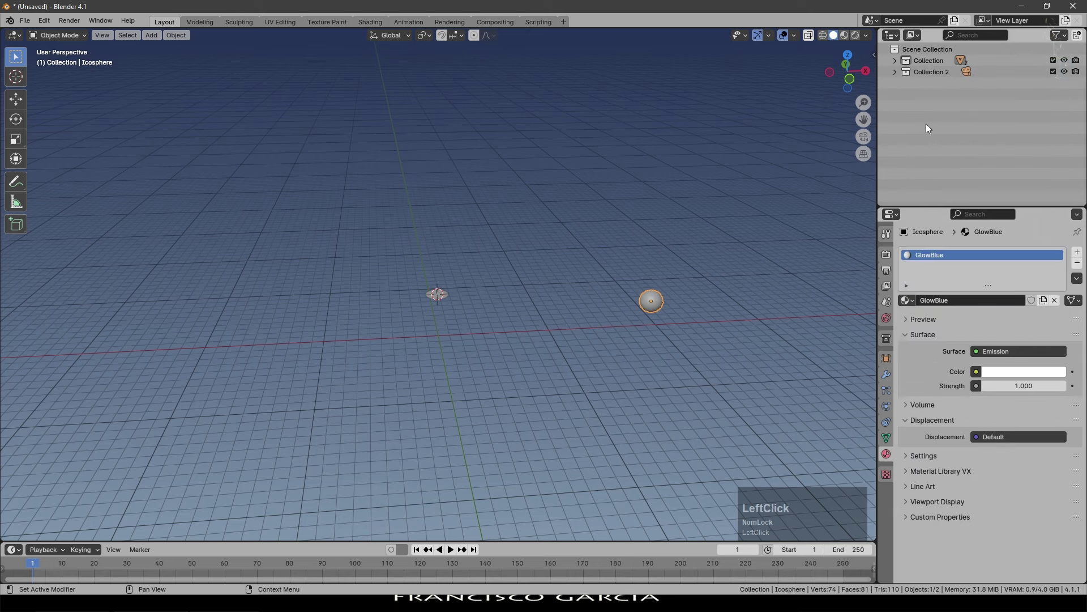
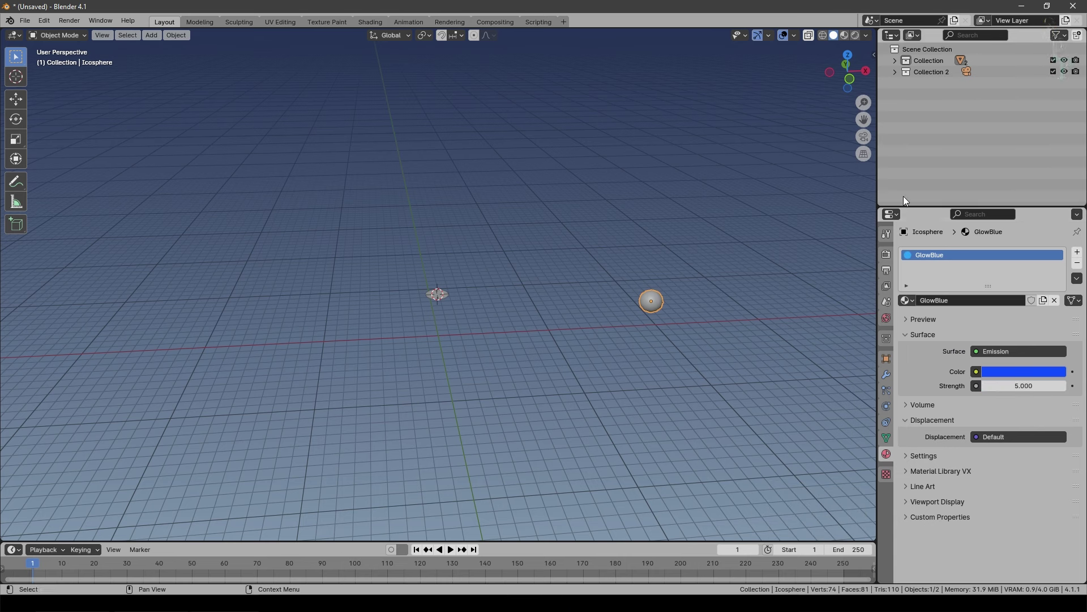
# Rename the icosphere object to GlowSphereBlue.
pyautogui.click(895, 61)
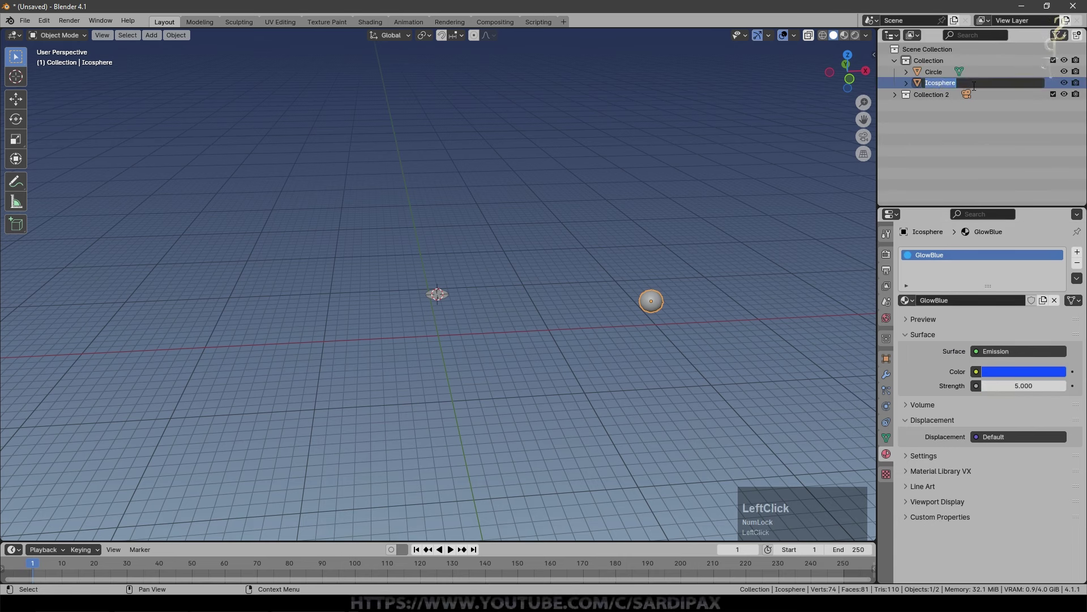
pyautogui.press('shift+g')
pyautogui.write('lowe')
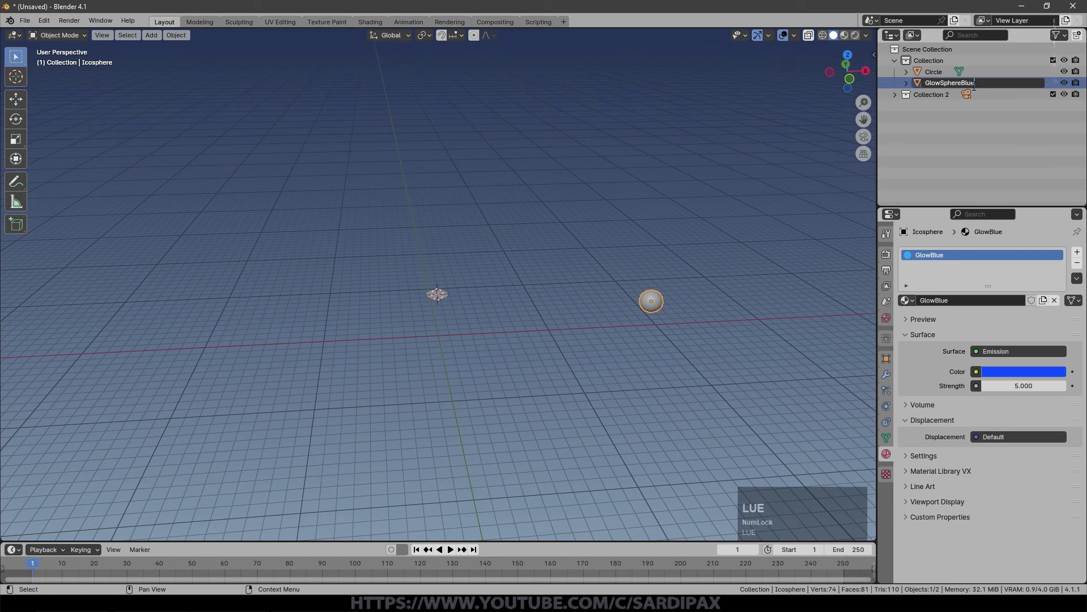
pyautogui.press('KP_Enter')
# Duplicate the glow sphere three times into a row along the X axis.
pyautogui.press('shift+d')
pyautogui.press('Escape')
pyautogui.click(684, 309)
pyautogui.press('shift+d')
pyautogui.press('Escape')
pyautogui.press('g')
pyautogui.press('x')
pyautogui.click(689, 307)
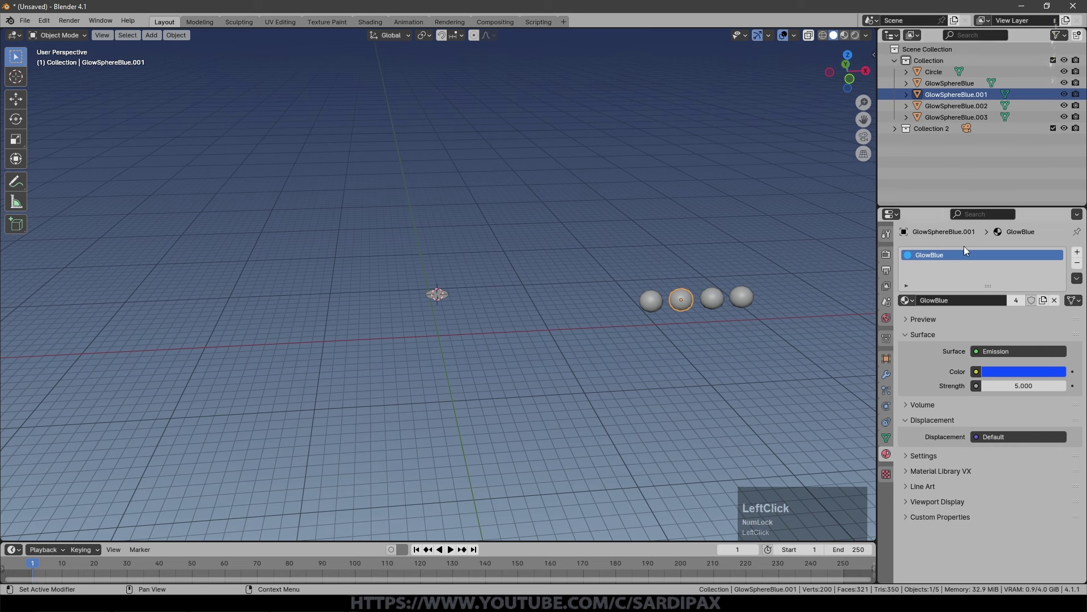
# Rename the copies to Red, Green and Yellow sphere names in the Outliner.
pyautogui.click(976, 101)
pyautogui.press('BackSpace')
pyautogui.write('ed')
pyautogui.press('Return')
pyautogui.press('BackSpace')
pyautogui.press('shift+g')
pyautogui.write('reeow')
pyautogui.press('Return')
# Give the red sphere its own single-user material named GlowRed.
pyautogui.click(679, 308)
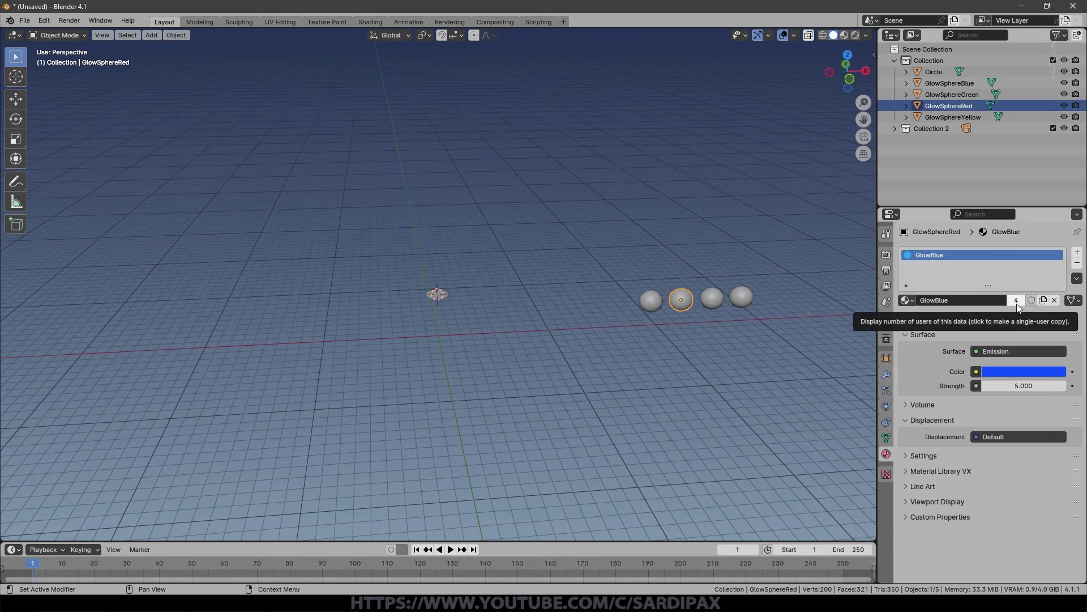
pyautogui.click(1018, 303)
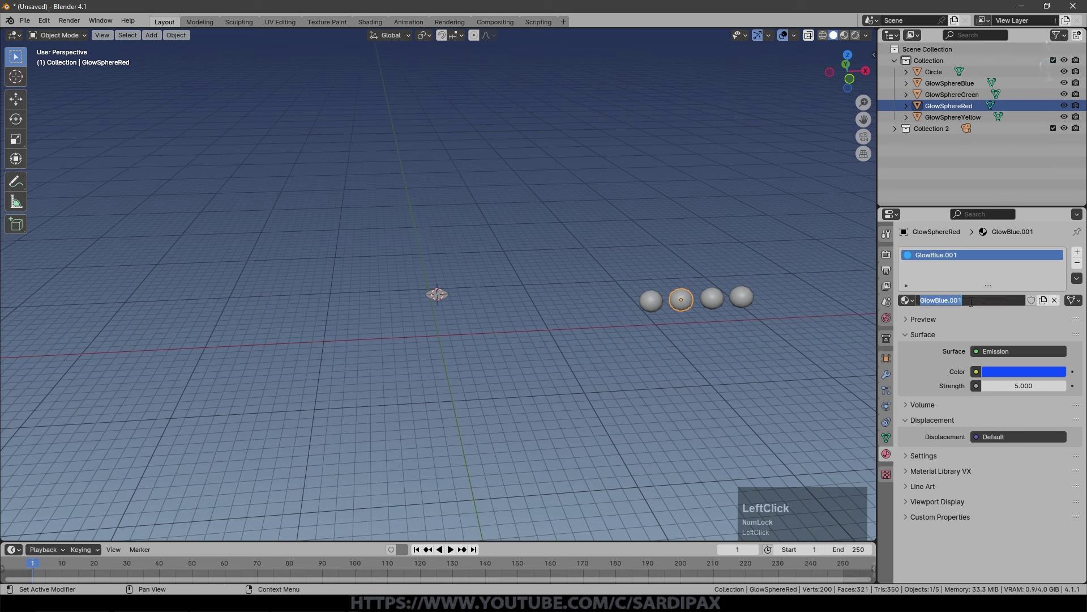
pyautogui.press('BackSpace')
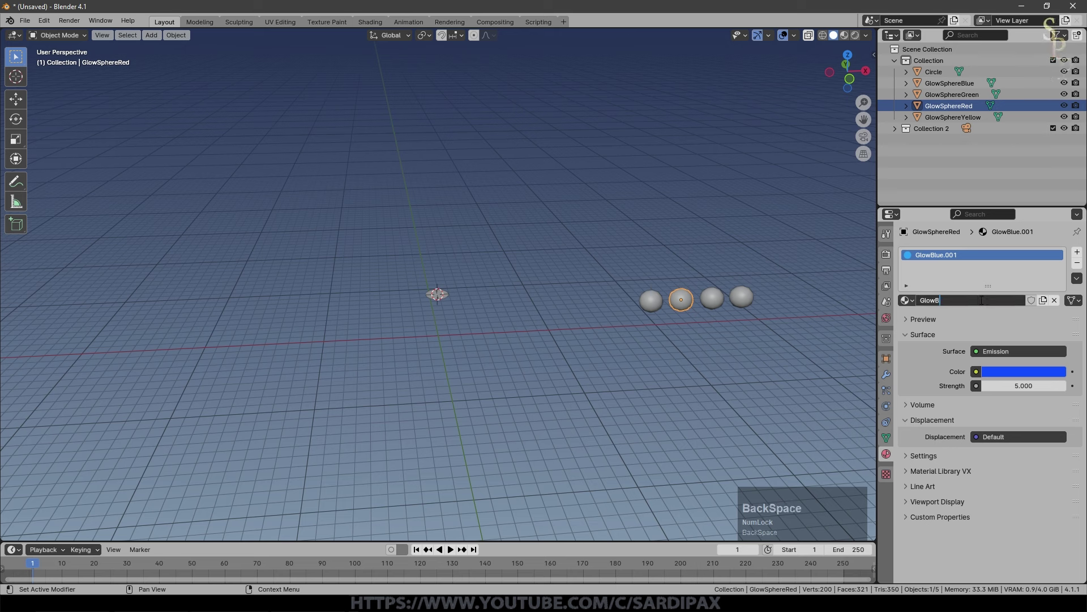
pyautogui.press('shift+r')
pyautogui.press('e')
pyautogui.write('ed')
pyautogui.press('KP_Enter')
# Give the green and yellow spheres their own single-user materials, renamed and recoloured.
pyautogui.click(1004, 371)
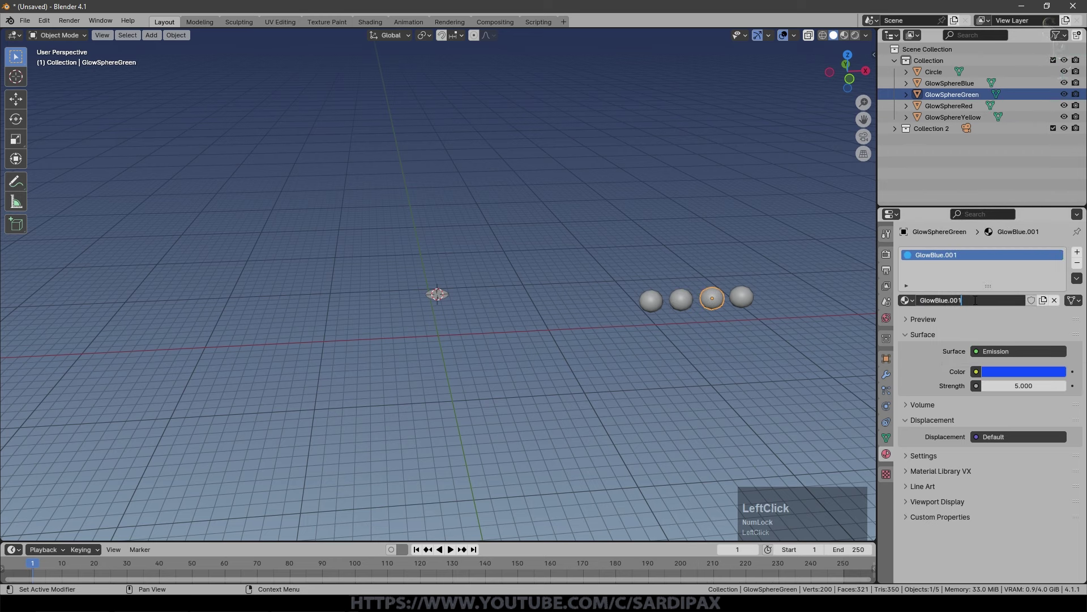
pyautogui.press('BackSpace')
pyautogui.click(1007, 313)
pyautogui.click(953, 95)
pyautogui.click(952, 106)
pyautogui.press('BackSpace')
pyautogui.press('e')
pyautogui.press('Return')
pyautogui.click(1005, 336)
pyautogui.scroll(-3)
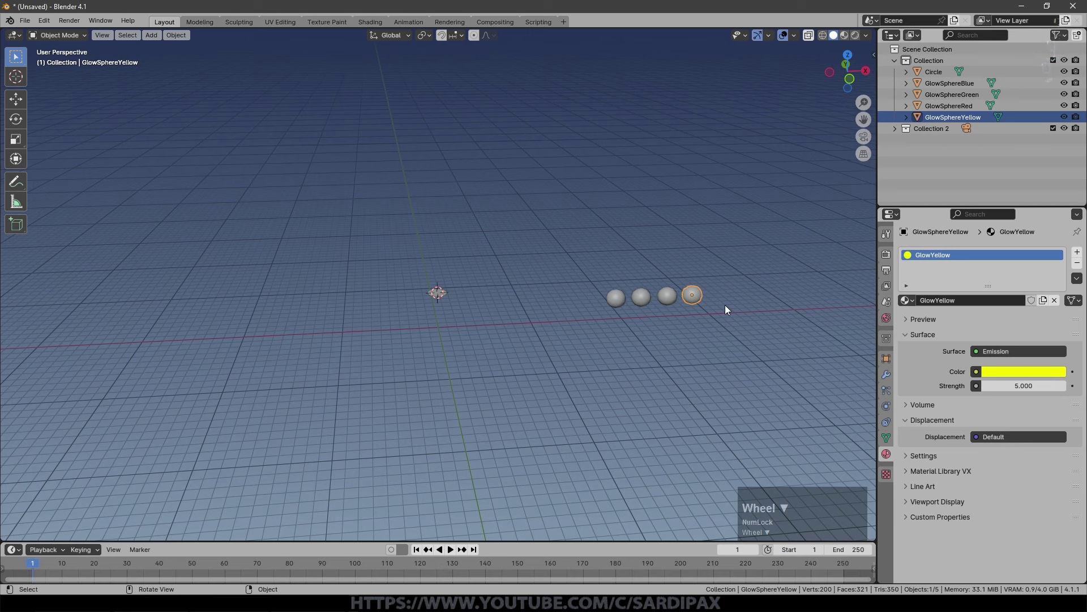
# Duplicate the yellow sphere in front of the row and rename the copy Sparks.
pyautogui.press('Escape')
pyautogui.press('shift+d')
pyautogui.click(943, 127)
pyautogui.press('shift+s')
pyautogui.press('p')
pyautogui.write('parks')
pyautogui.press('Return')
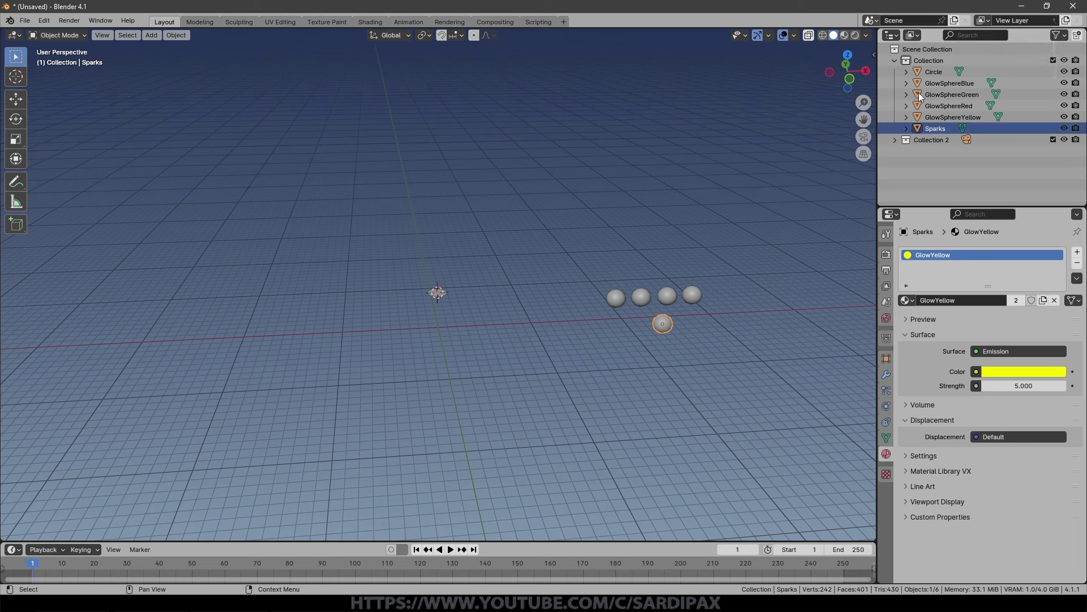
# Set the Sparks material to an orange glow with emission strength 1.
pyautogui.click(1009, 370)
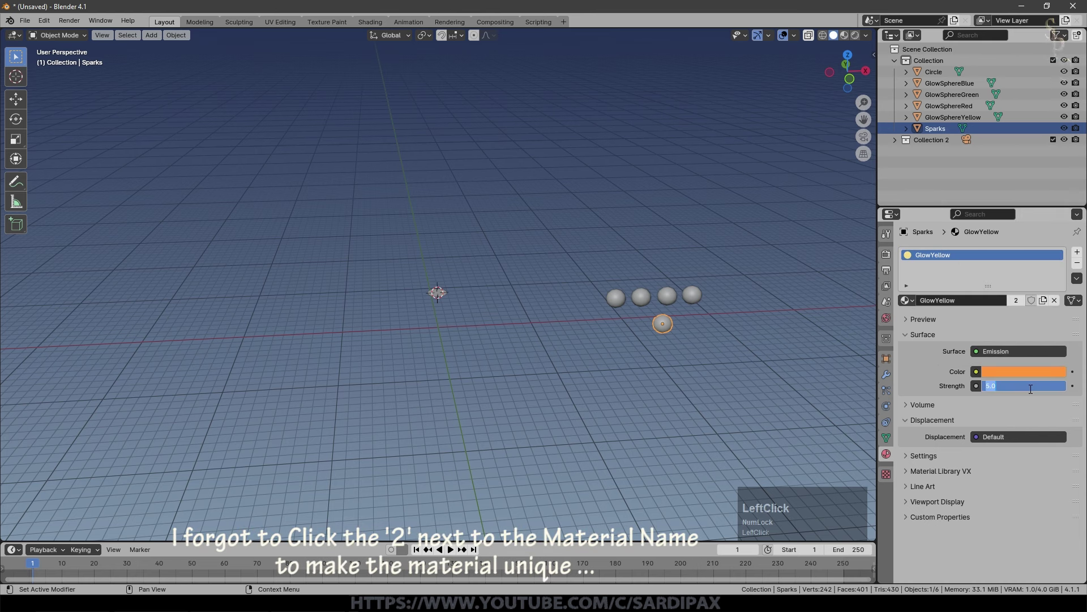
pyautogui.press('KP_1')
pyautogui.press('KP_Enter')
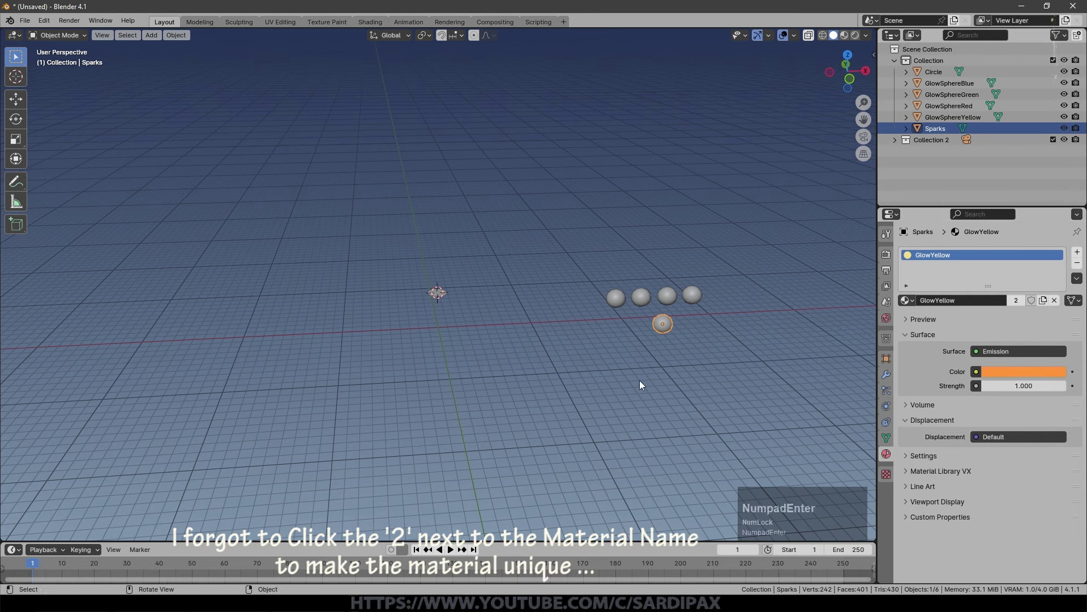
# Move the four glow spheres into a new GlowSpheres collection.
pyautogui.click(623, 302)
pyautogui.click(645, 297)
pyautogui.press('m')
pyautogui.click(689, 285)
pyautogui.write('low')
pyautogui.press('shift+s')
pyautogui.press('p')
pyautogui.write('phere')
pyautogui.scroll(-3)
# Move the glow spheres far off to the side and show the circle's particle settings.
pyautogui.press('g')
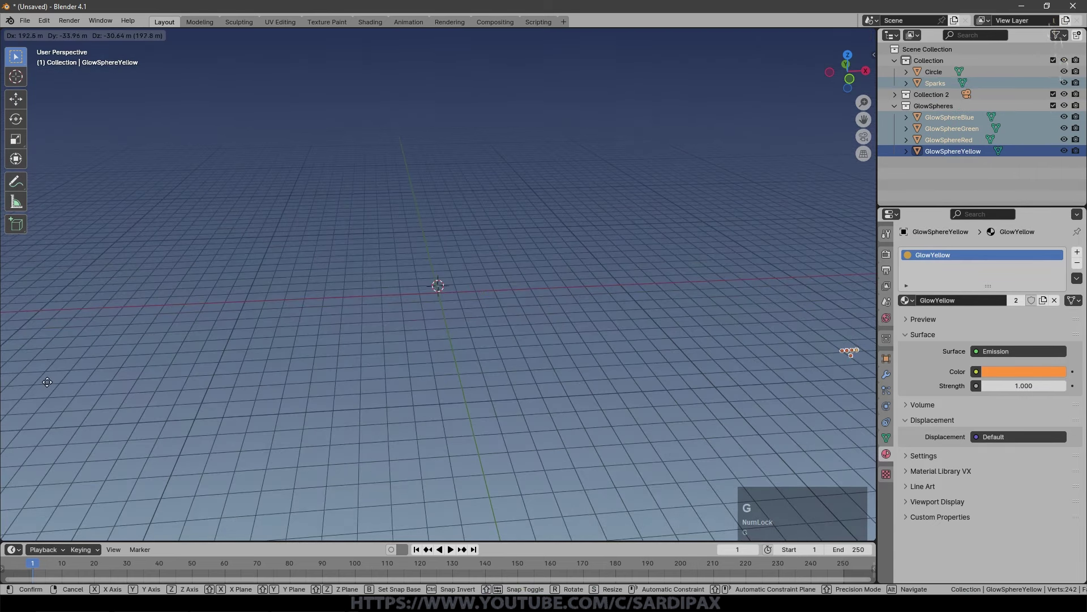
pyautogui.click(43, 384)
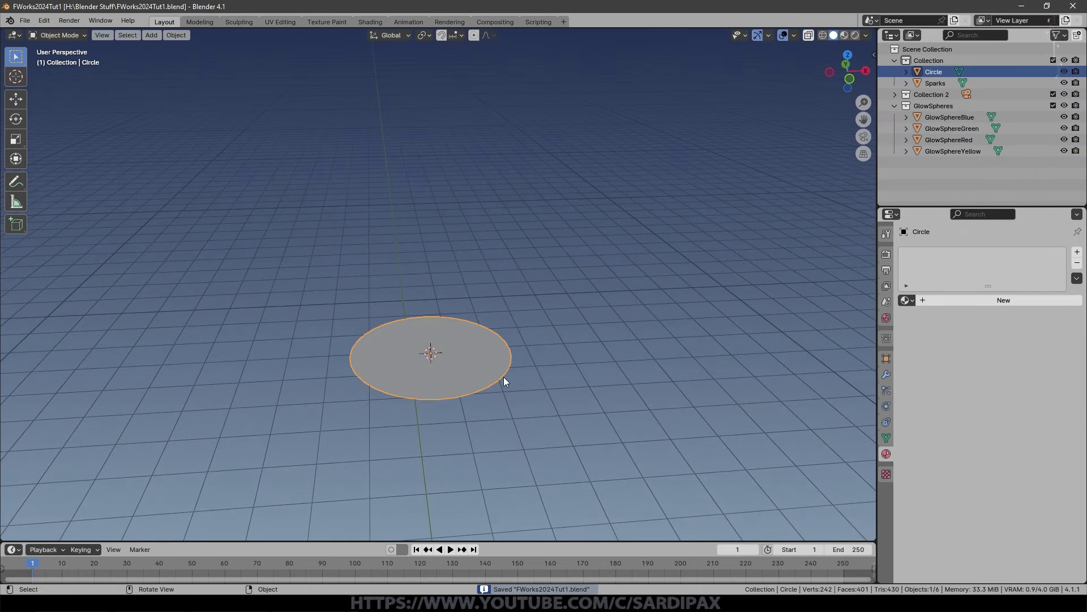
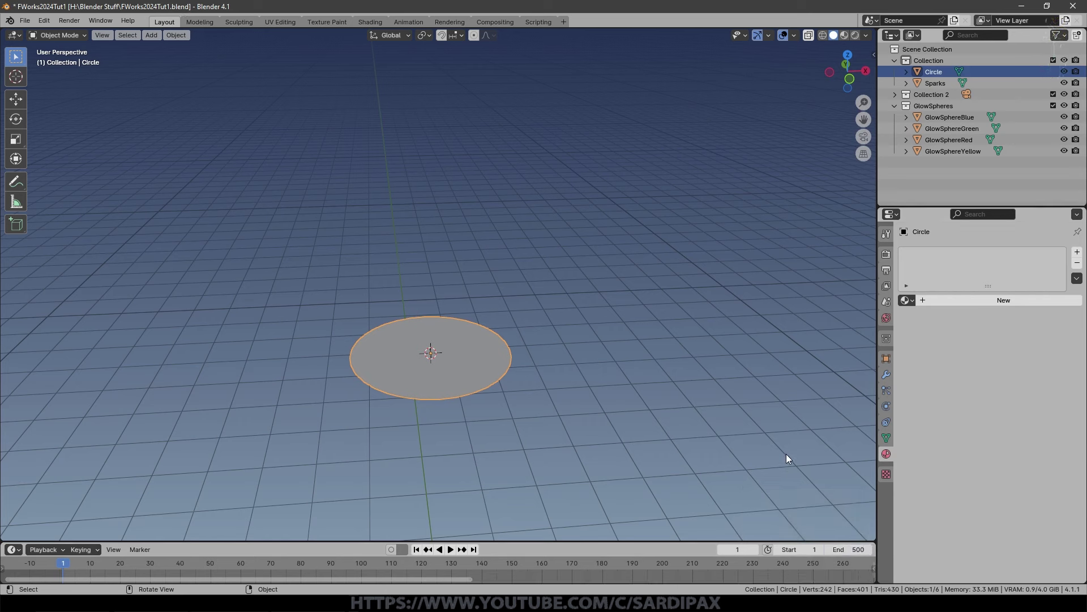
pyautogui.click(886, 388)
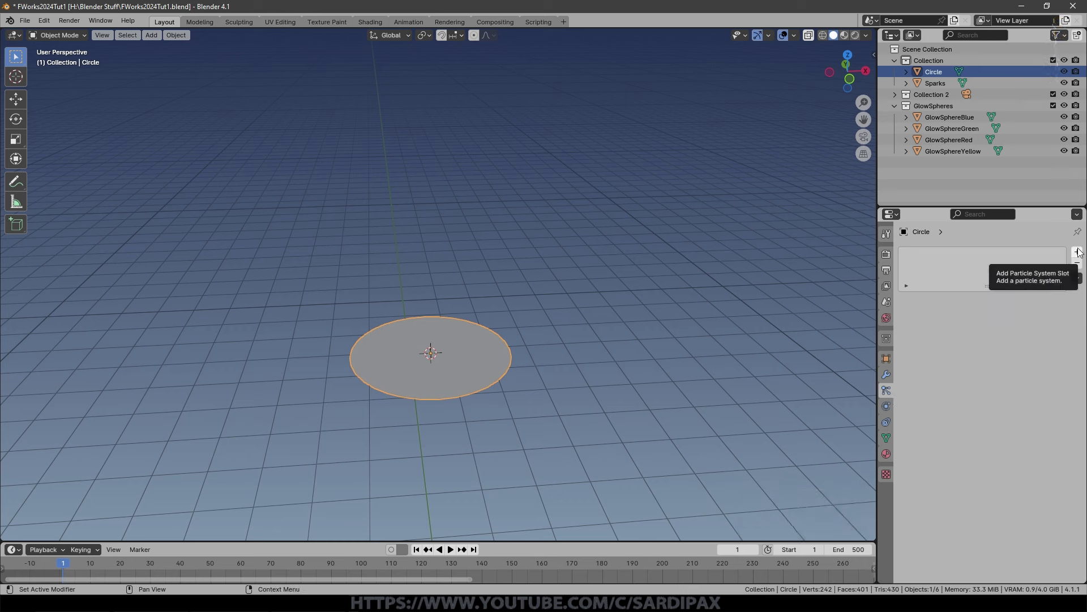
# Rename the circle object to RC Emitter.
pyautogui.click(942, 75)
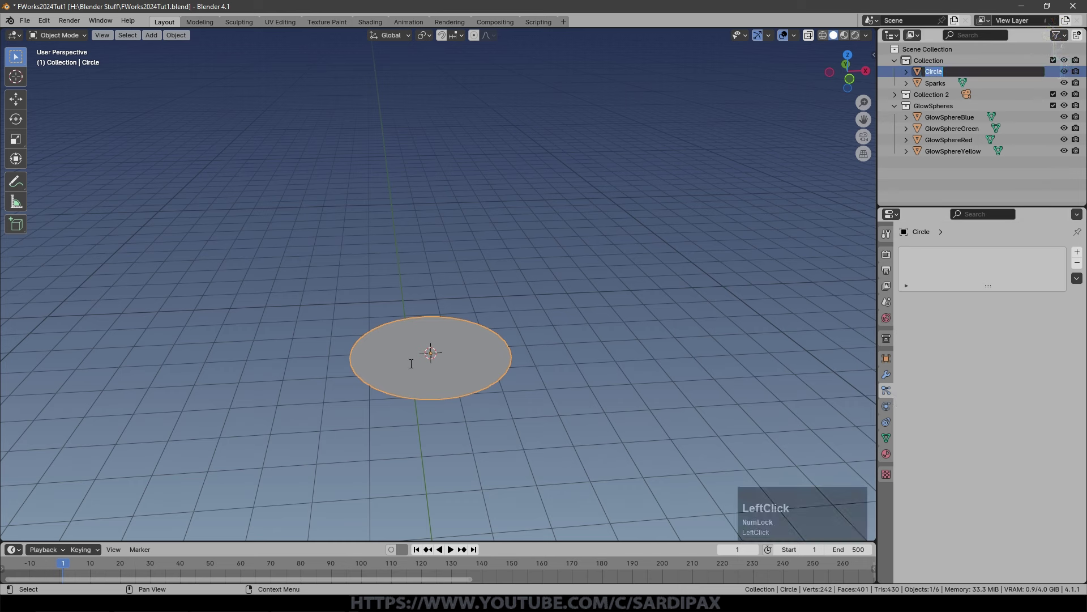
pyautogui.press('shift+r')
pyautogui.press('shift+c')
pyautogui.press('space')
pyautogui.press('shift+e')
pyautogui.write('mitt')
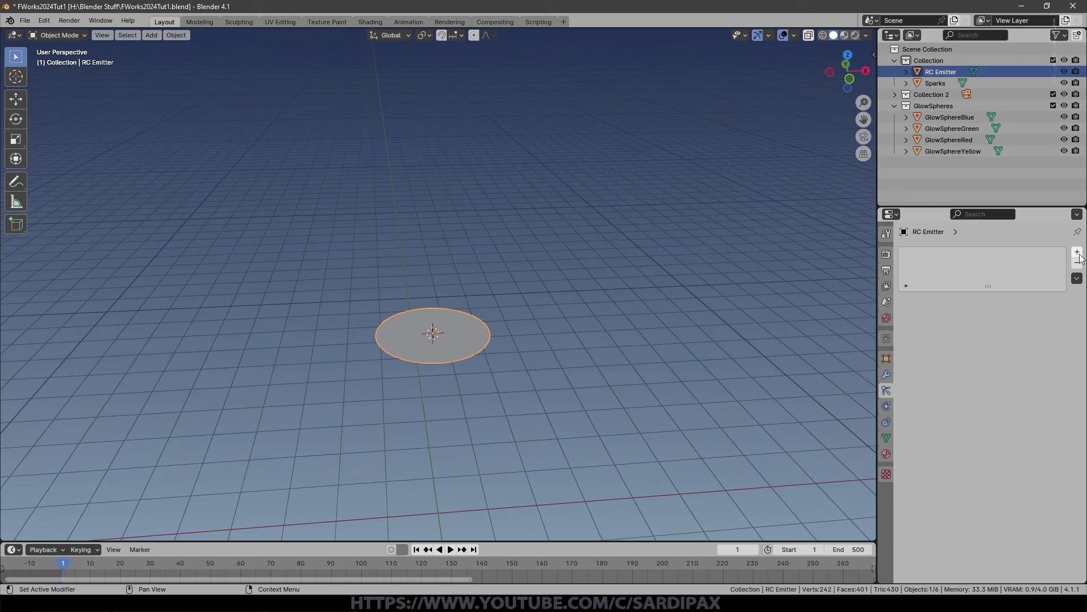
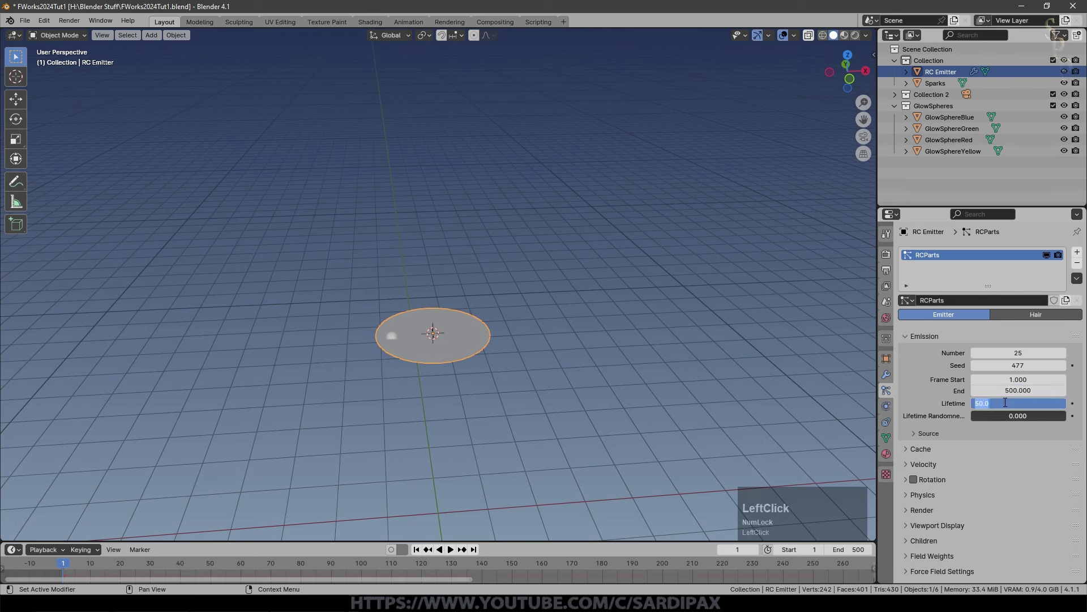
# Set the particle lifetime to 125 with lifetime randomness 0.265.
pyautogui.press('KP_1')
pyautogui.press('KP_2')
pyautogui.press('KP_5')
pyautogui.press('KP_Enter')
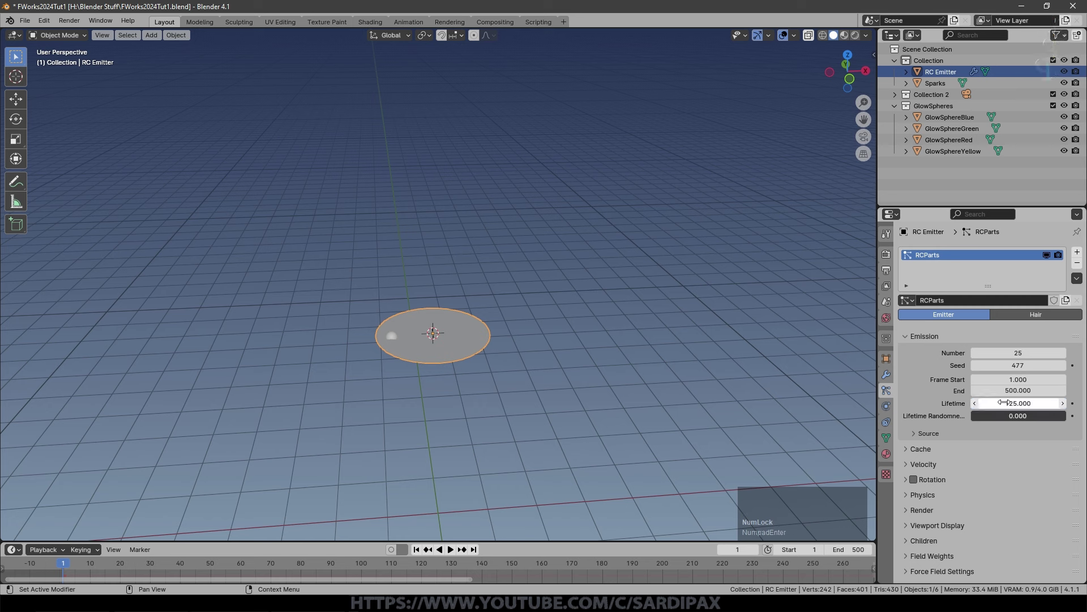
pyautogui.click(993, 417)
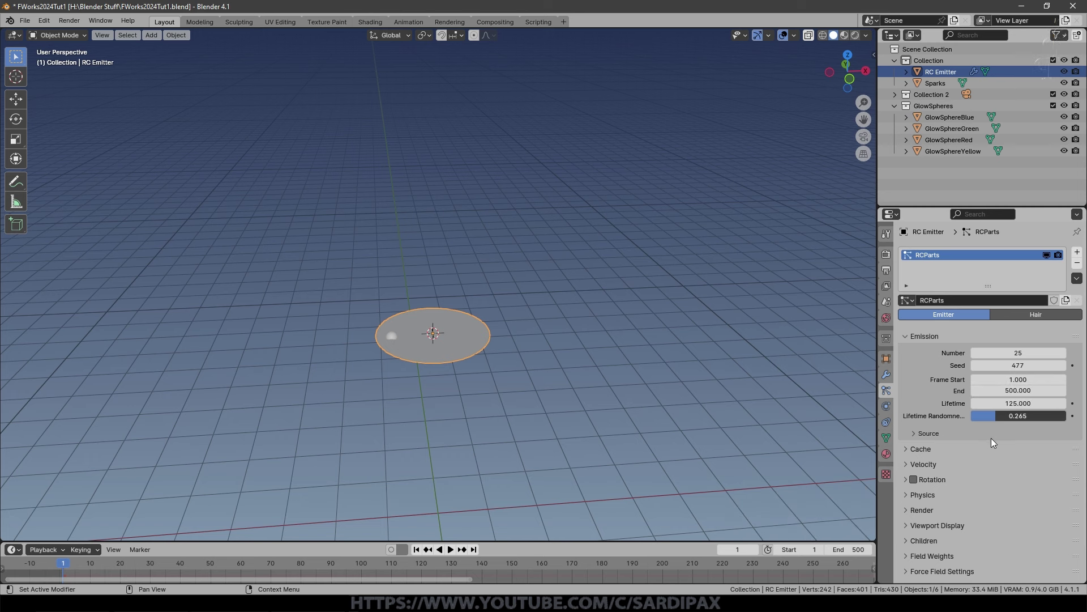
pyautogui.click(908, 412)
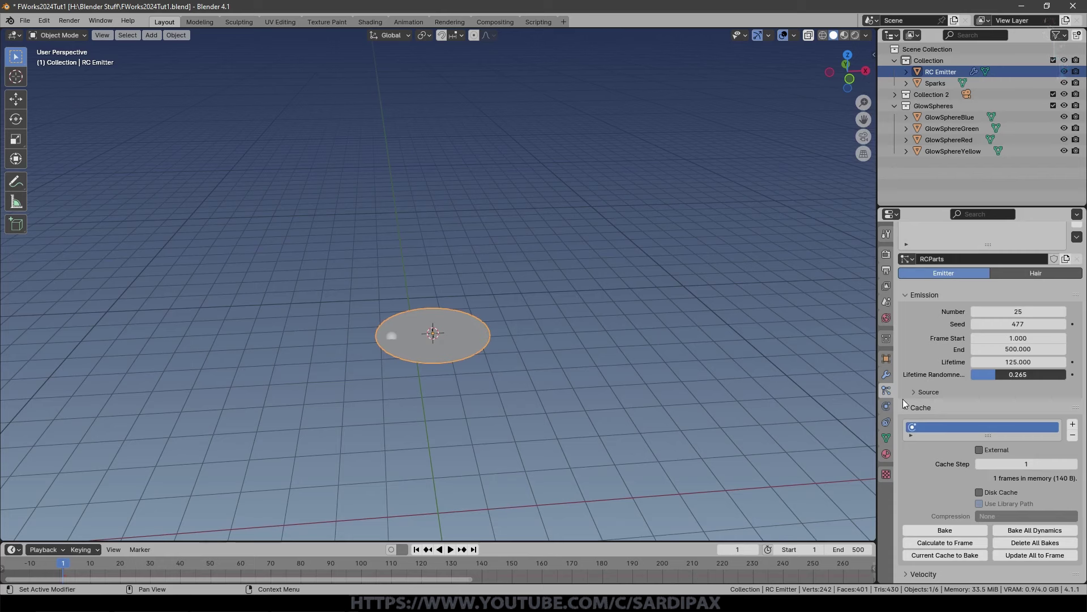
# Expand the cache panel, play the animation and set normal velocity to 30 m/s.
pyautogui.click(906, 406)
pyautogui.scroll(-3)
pyautogui.click(906, 422)
pyautogui.middleClick(471, 529)
pyautogui.click(452, 551)
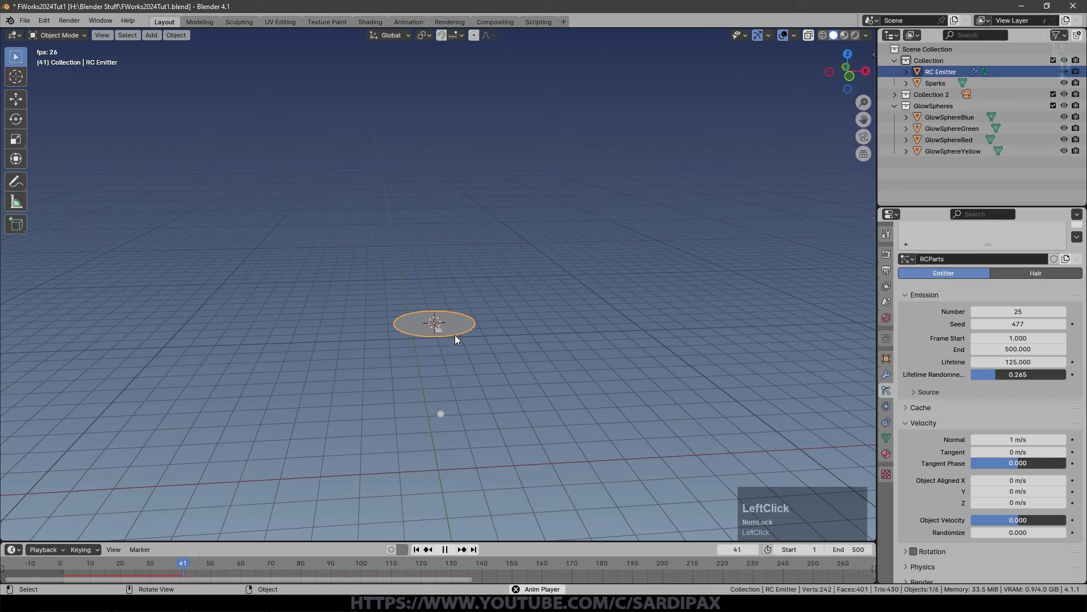
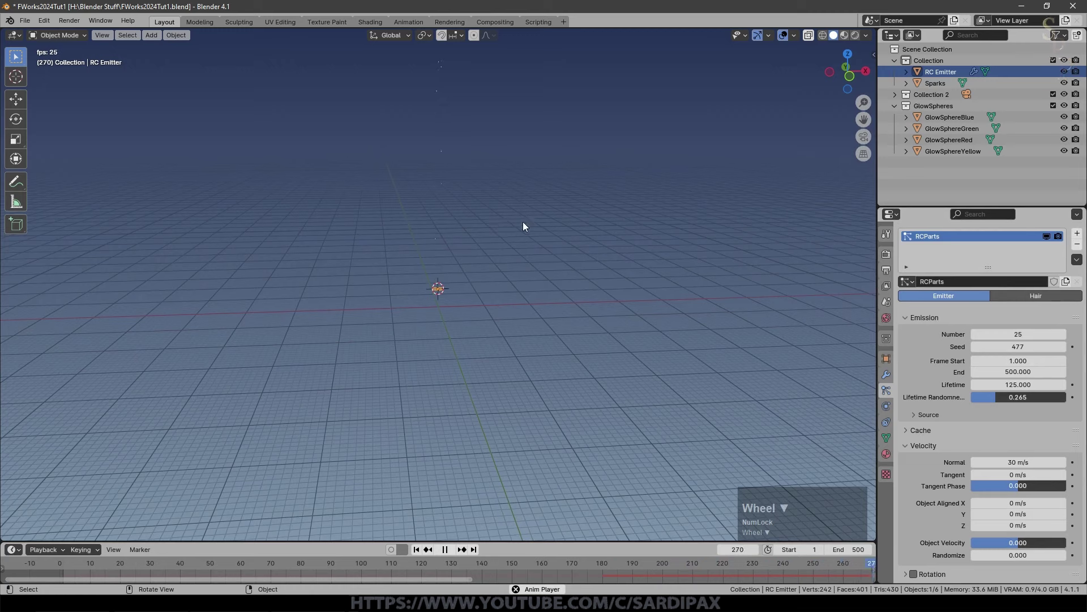
pyautogui.middleClick(474, 202)
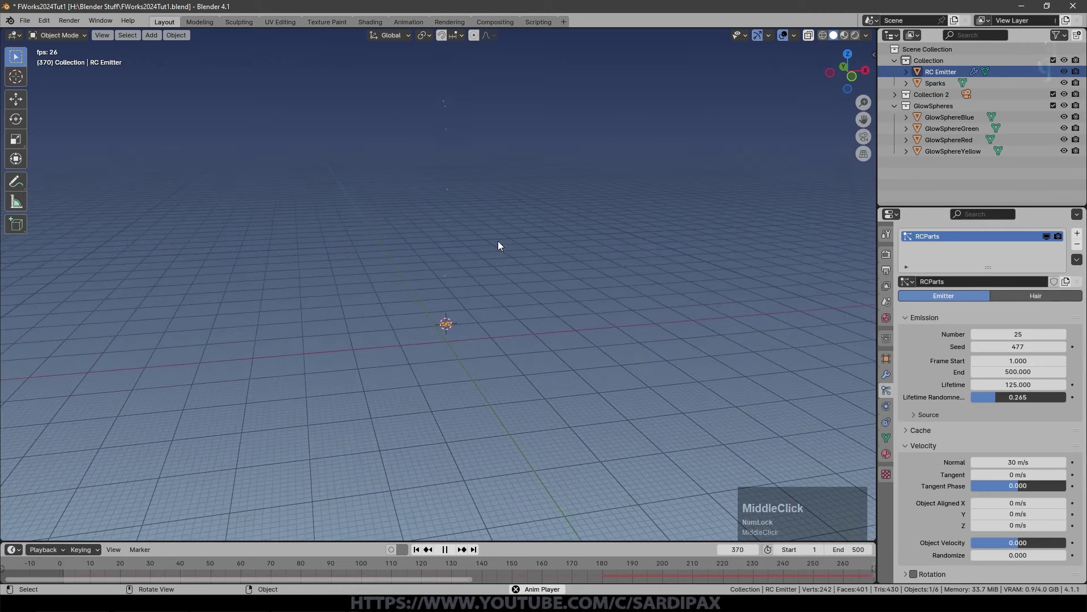
pyautogui.scroll(3)
pyautogui.scroll(-3)
pyautogui.click(909, 482)
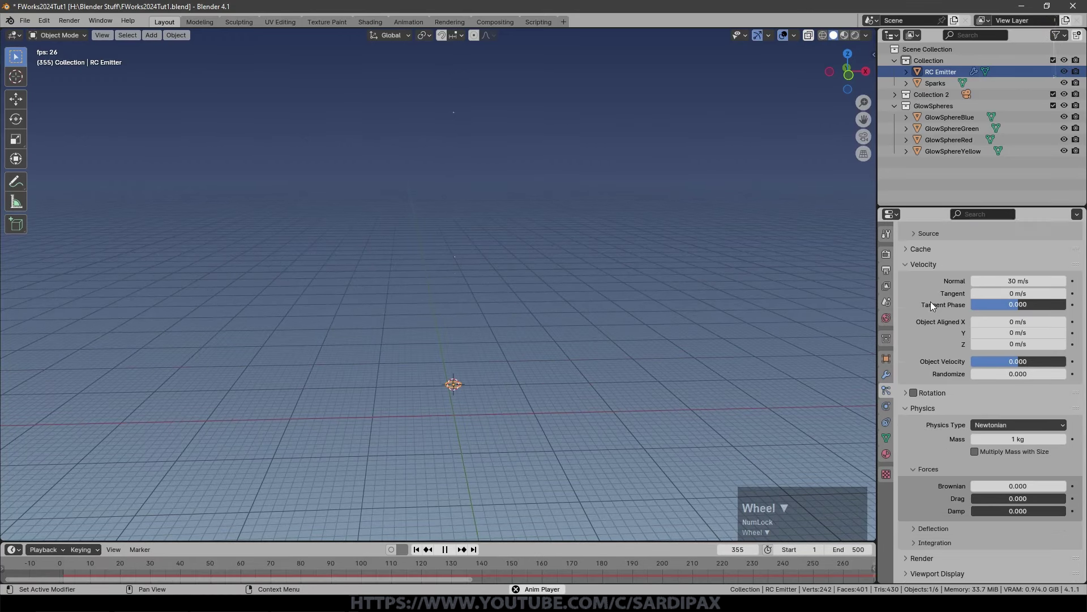
pyautogui.scroll(-3)
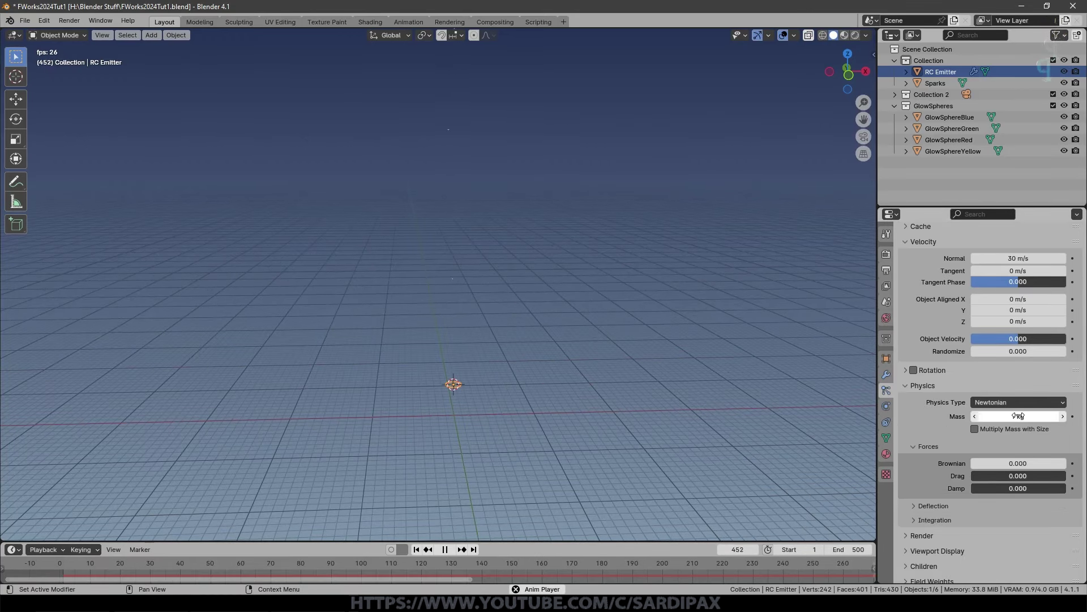
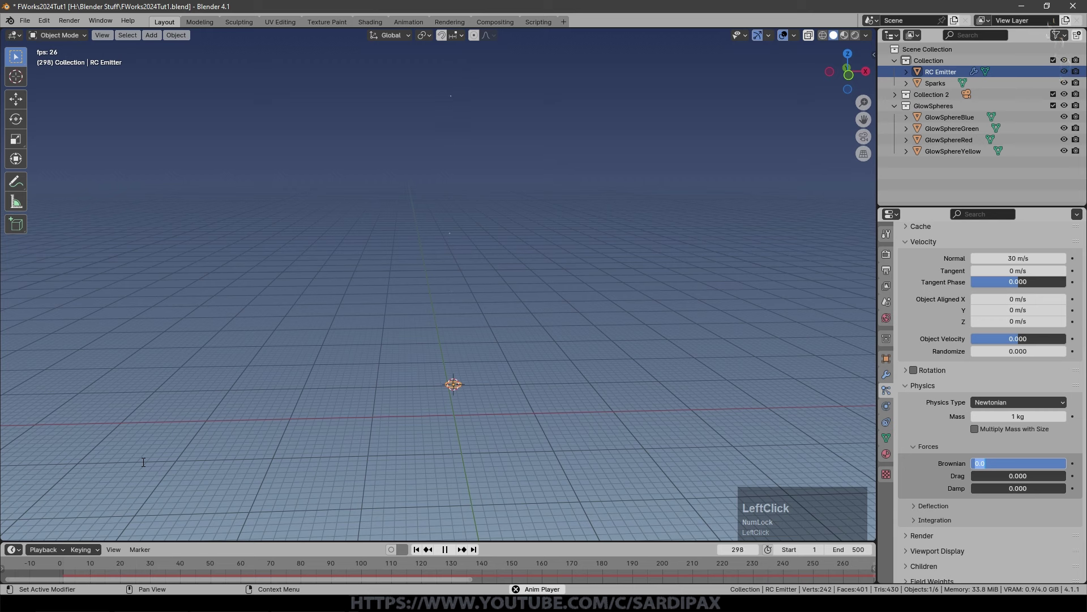
# Set the Brownian force to 0.010 under Physics forces.
pyautogui.press('KP_Decimal')
pyautogui.press('KP_0')
pyautogui.press('KP_1')
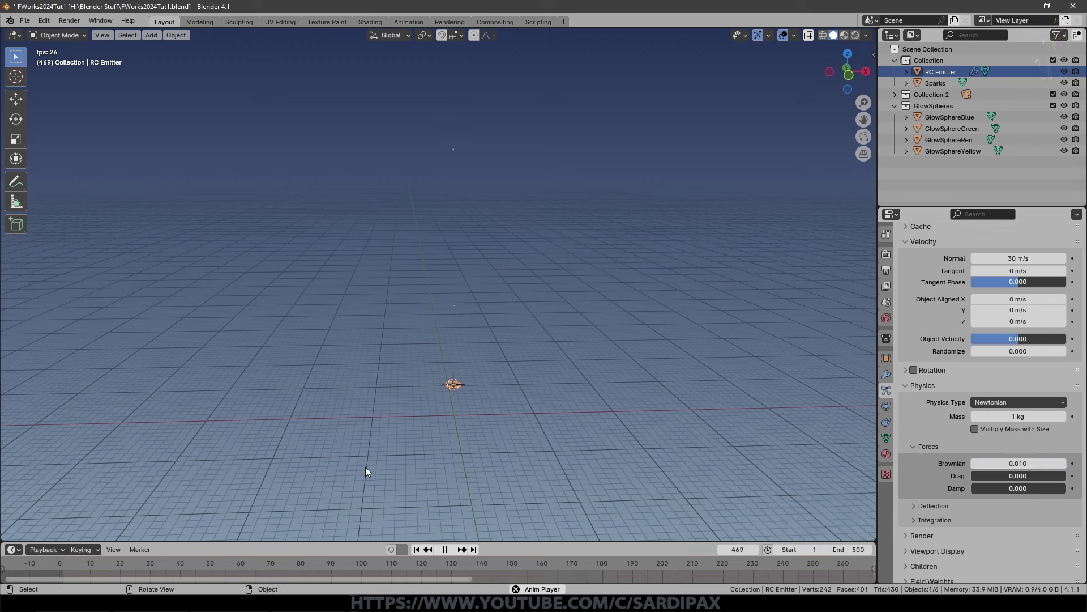
pyautogui.scroll(-3)
pyautogui.click(906, 473)
pyautogui.scroll(-3)
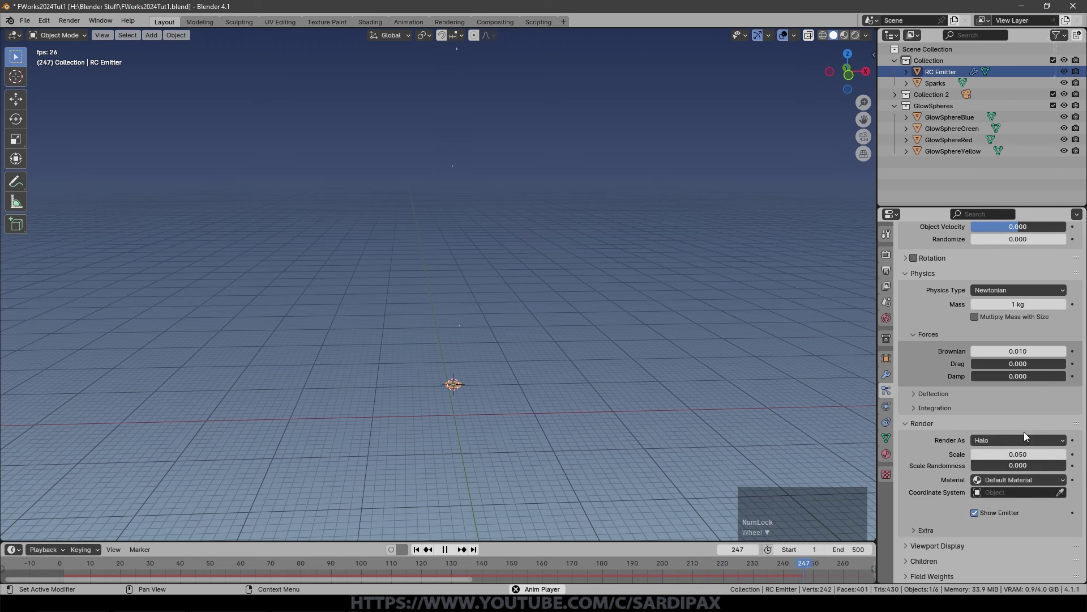
# Render particles as random instances of the GlowSpheres collection at scale 0.5.
pyautogui.click(1028, 438)
pyautogui.click(1006, 515)
pyautogui.scroll(-3)
pyautogui.click(1007, 455)
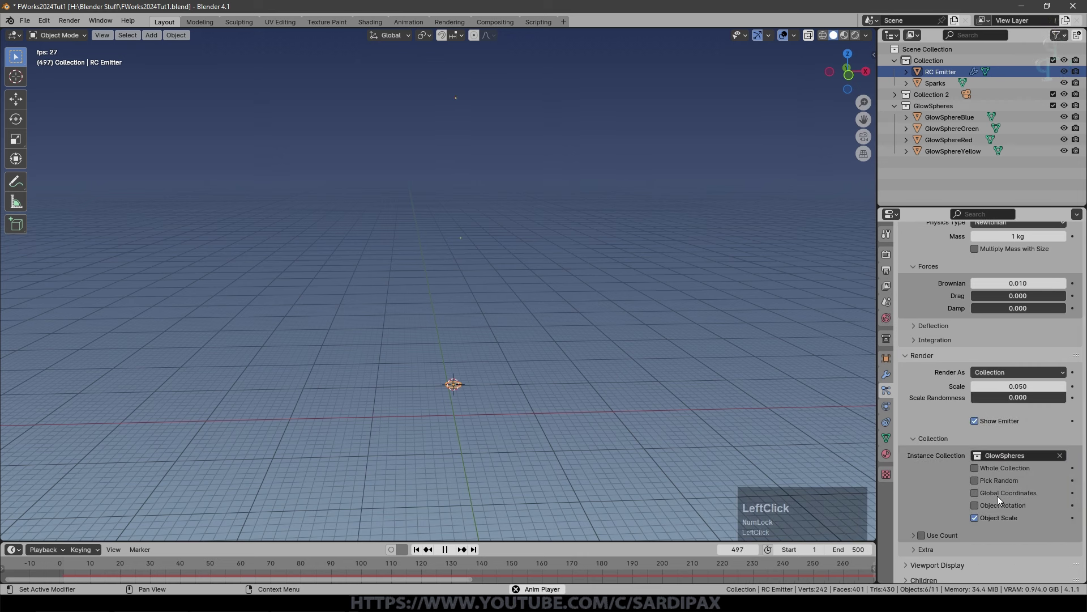
pyautogui.click(979, 486)
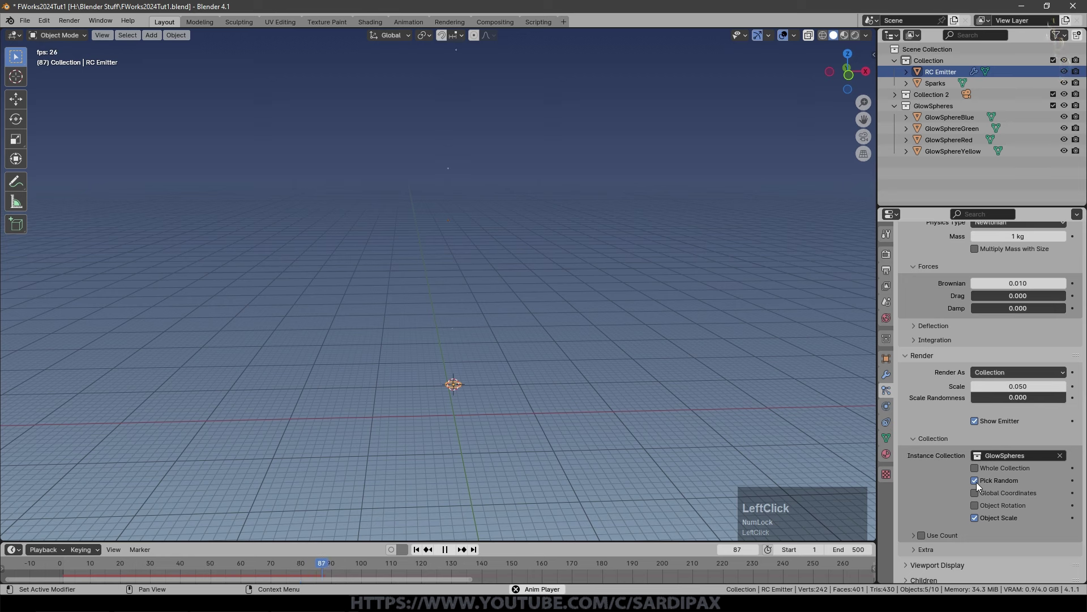
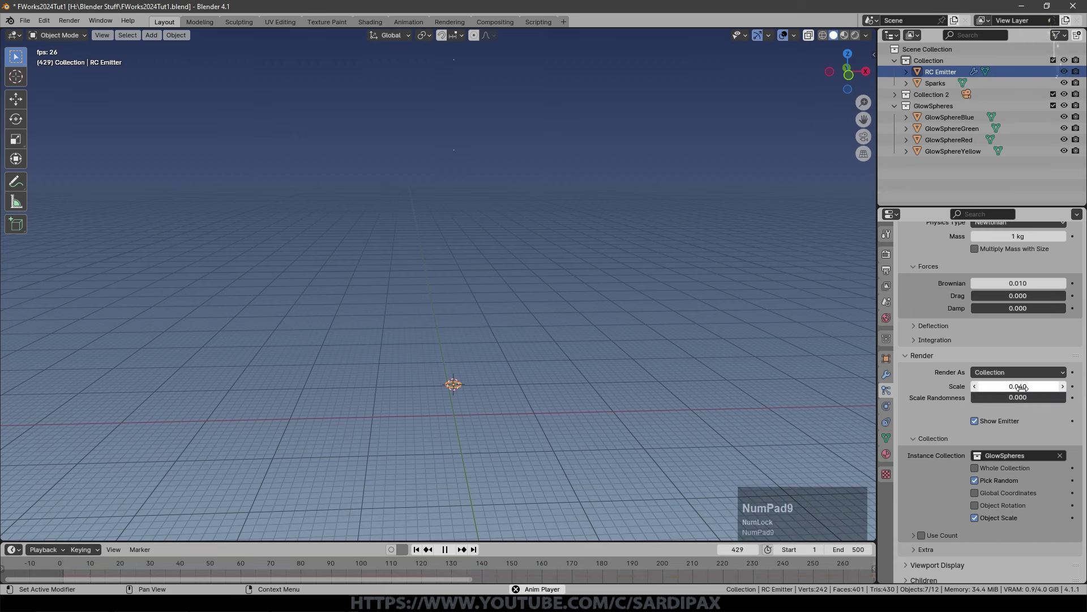
pyautogui.press('KP_9')
pyautogui.press('KP_Enter')
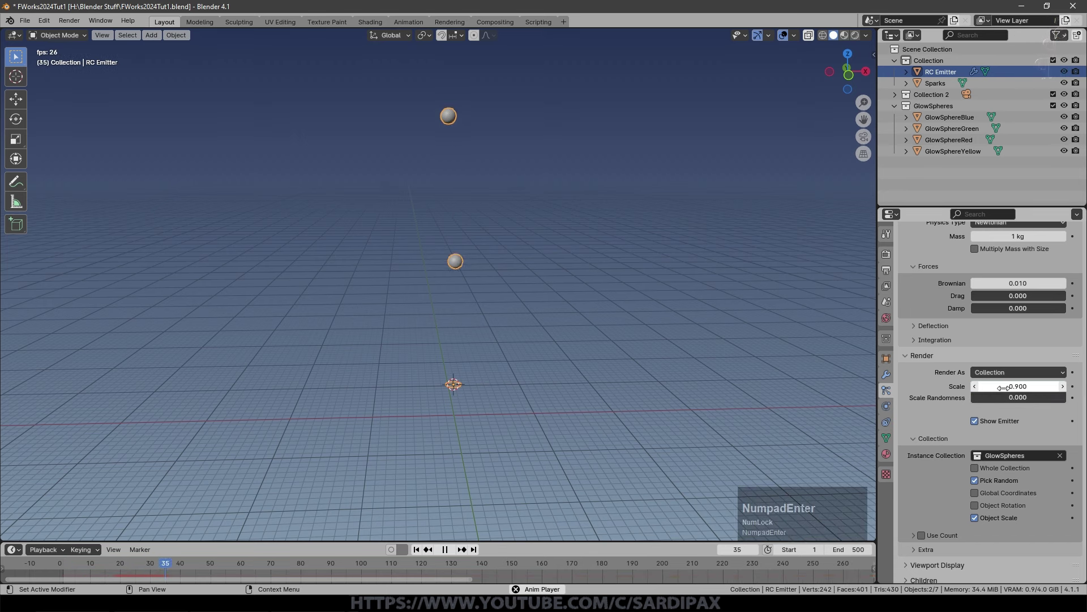
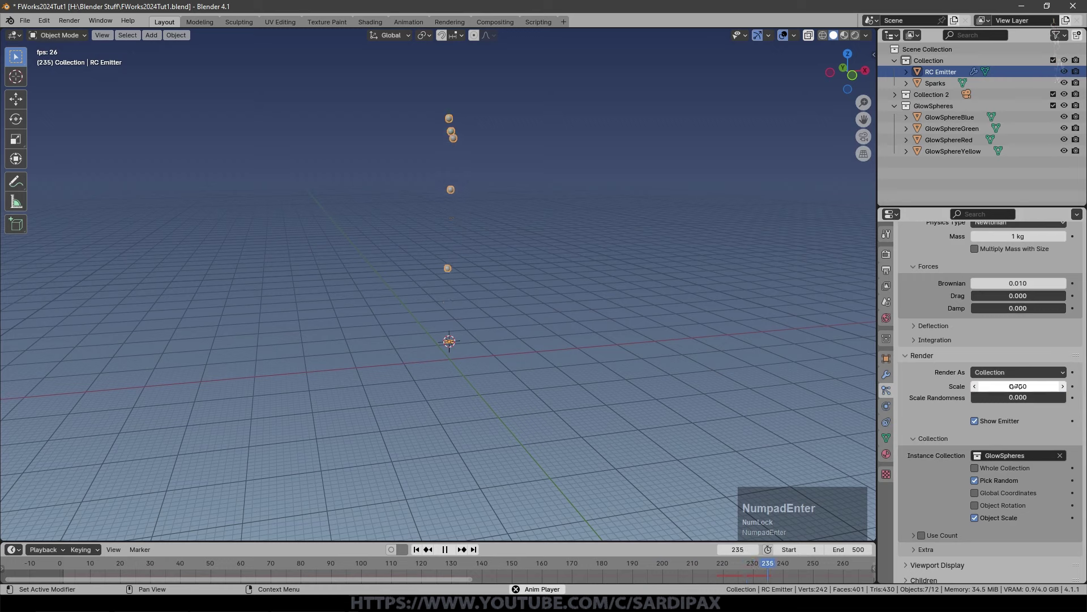
# Rotate the emitter about the X axis and inspect the rising sphere trail.
pyautogui.middleClick(656, 231)
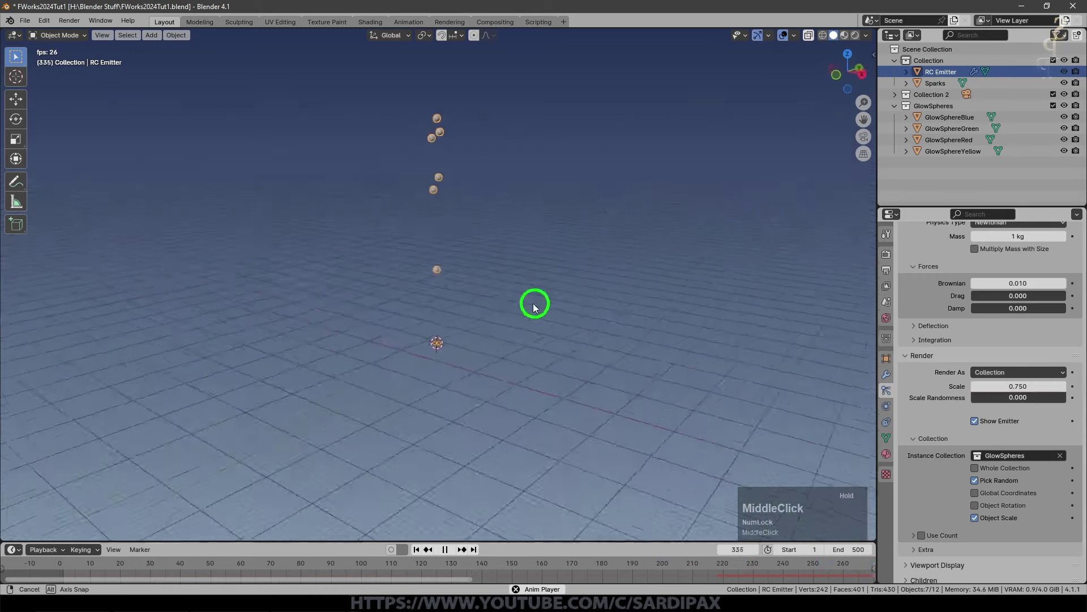
pyautogui.press('r')
pyautogui.press('x')
pyautogui.click(629, 333)
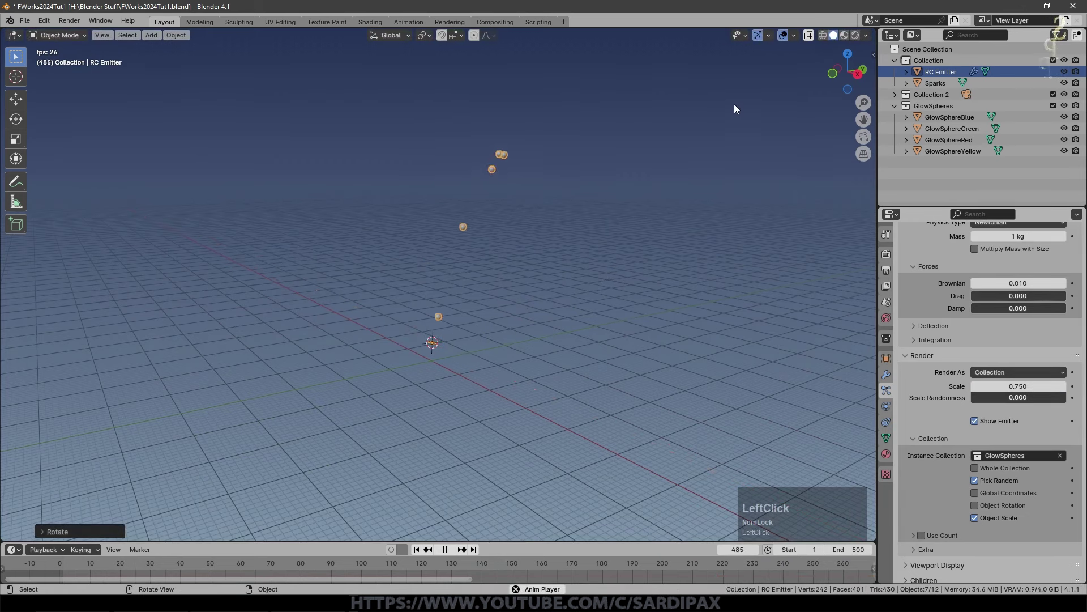
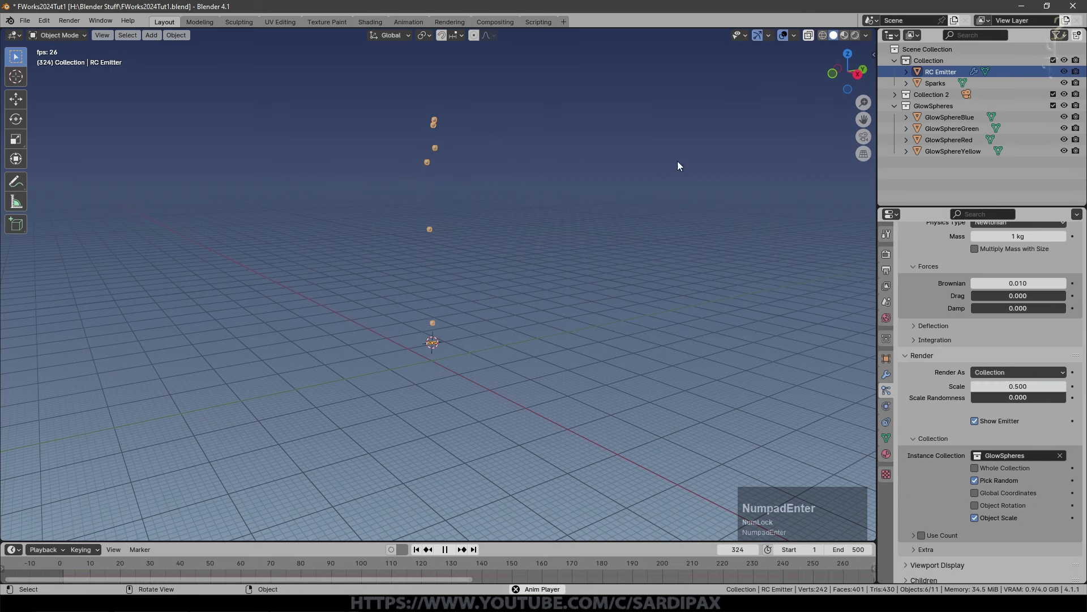
pyautogui.middleClick(510, 286)
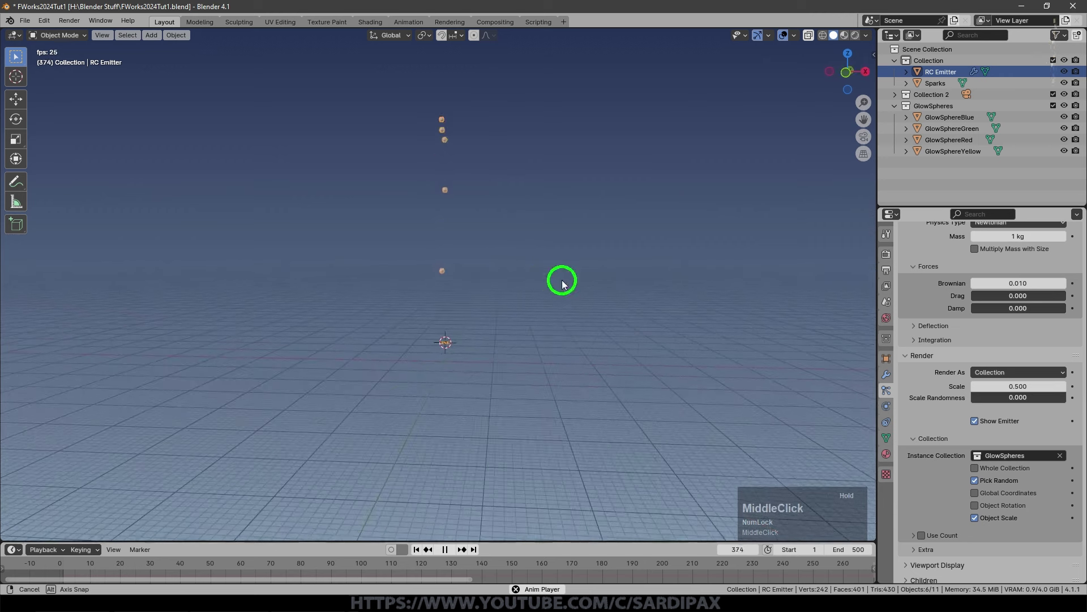
pyautogui.click(888, 254)
pyautogui.scroll(3)
# Set the world background colour to black and switch to rendered shading.
pyautogui.click(1014, 256)
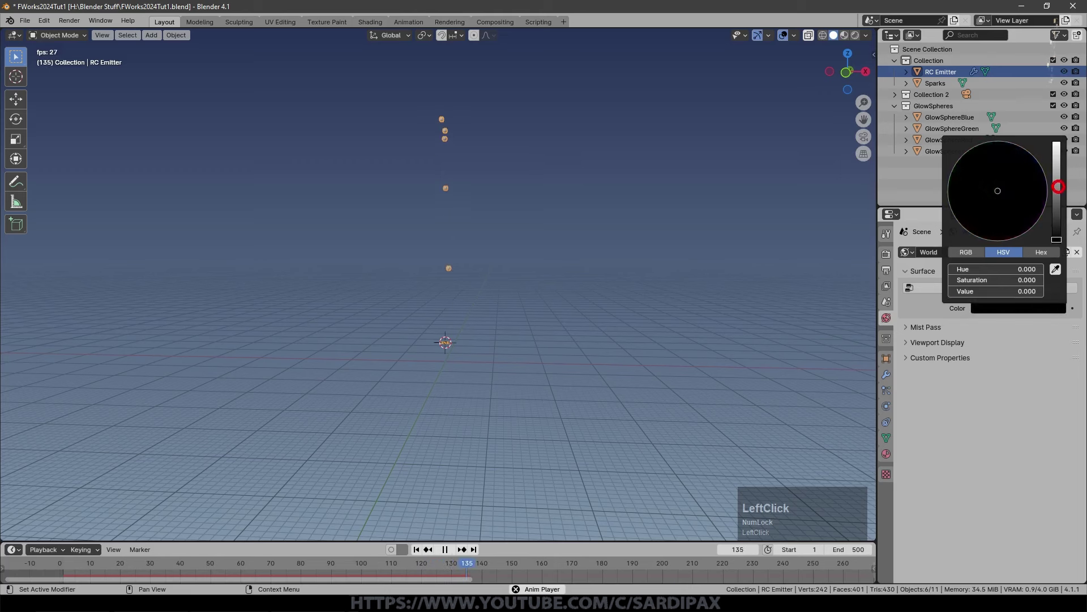
pyautogui.click(857, 37)
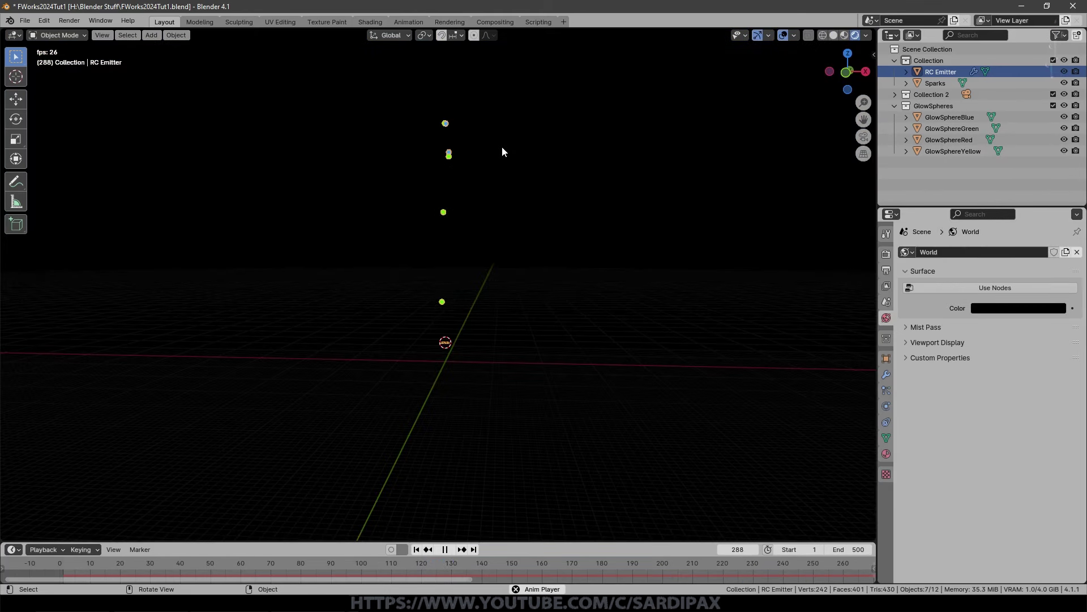
pyautogui.click(789, 35)
pyautogui.middleClick(482, 167)
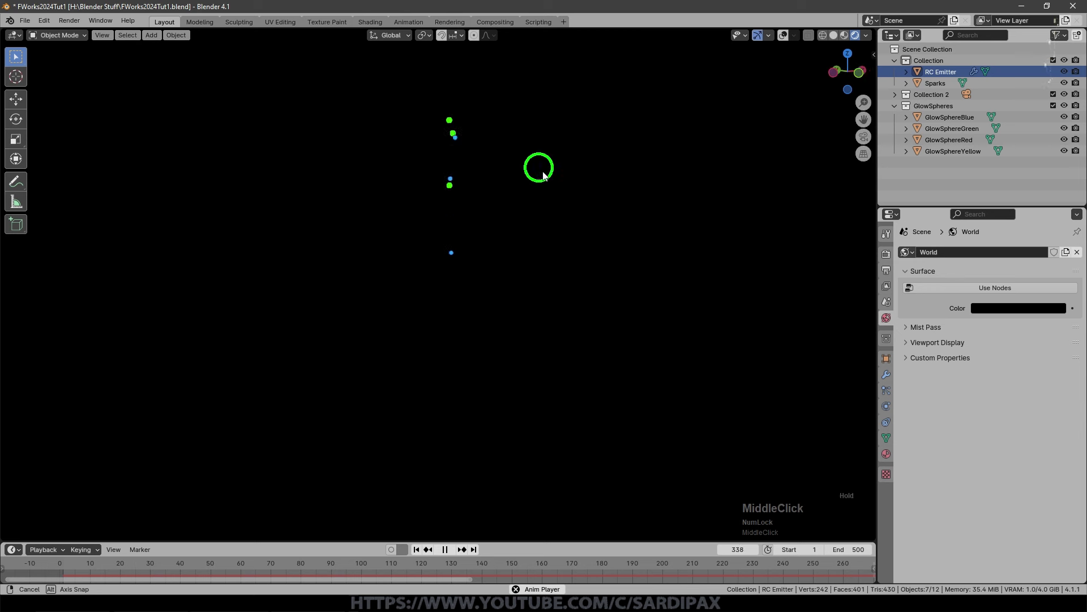
pyautogui.click(888, 255)
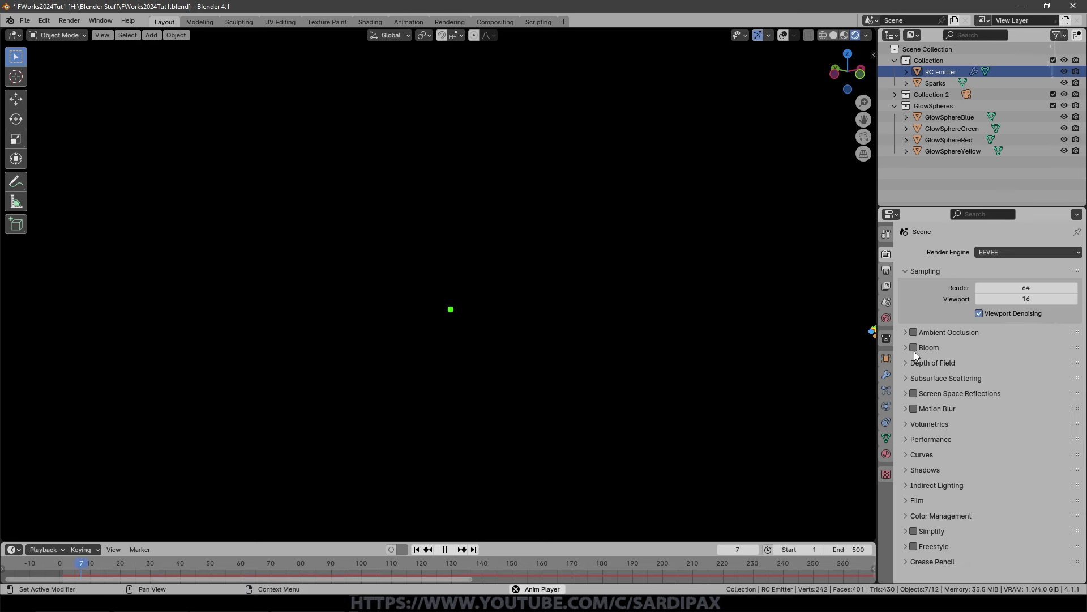
# Enable Bloom in EEVEE and inspect the glowing coloured sphere trails.
pyautogui.click(917, 350)
pyautogui.scroll(-3)
pyautogui.scroll(3)
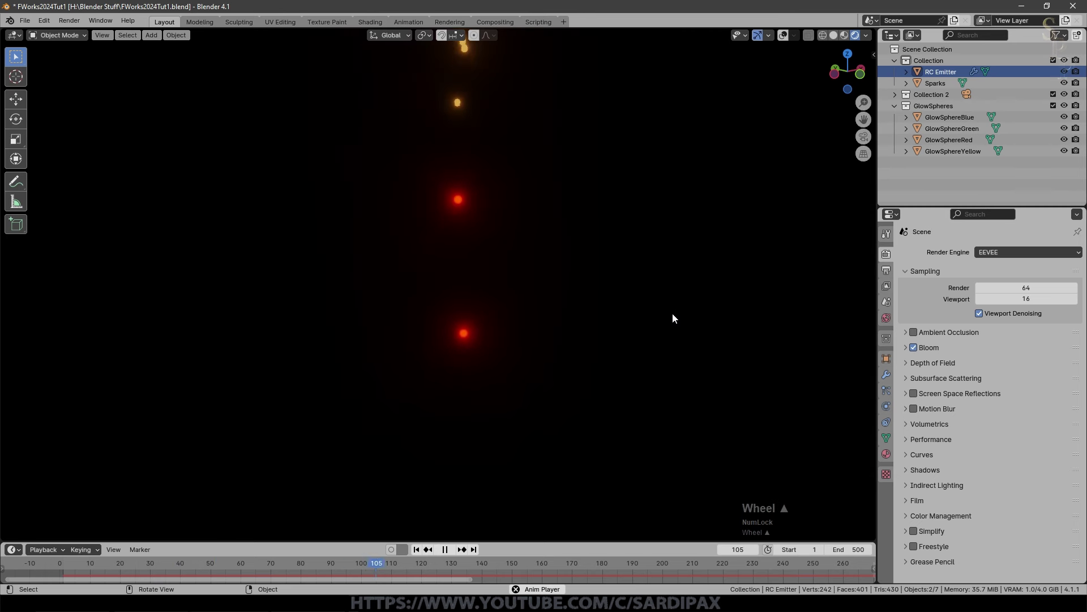
pyautogui.middleClick(624, 275)
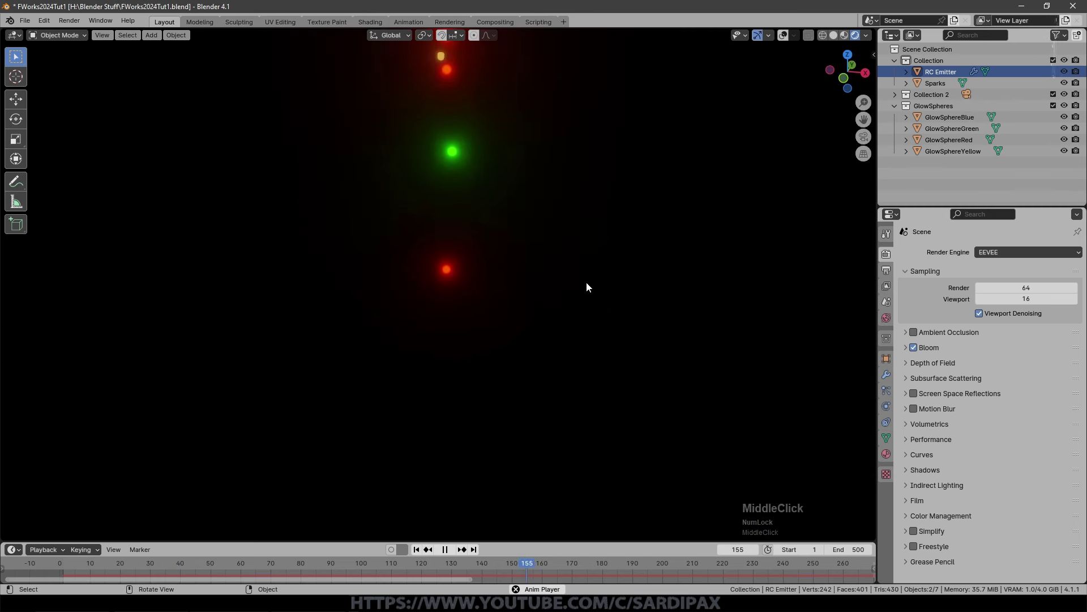
pyautogui.scroll(-3)
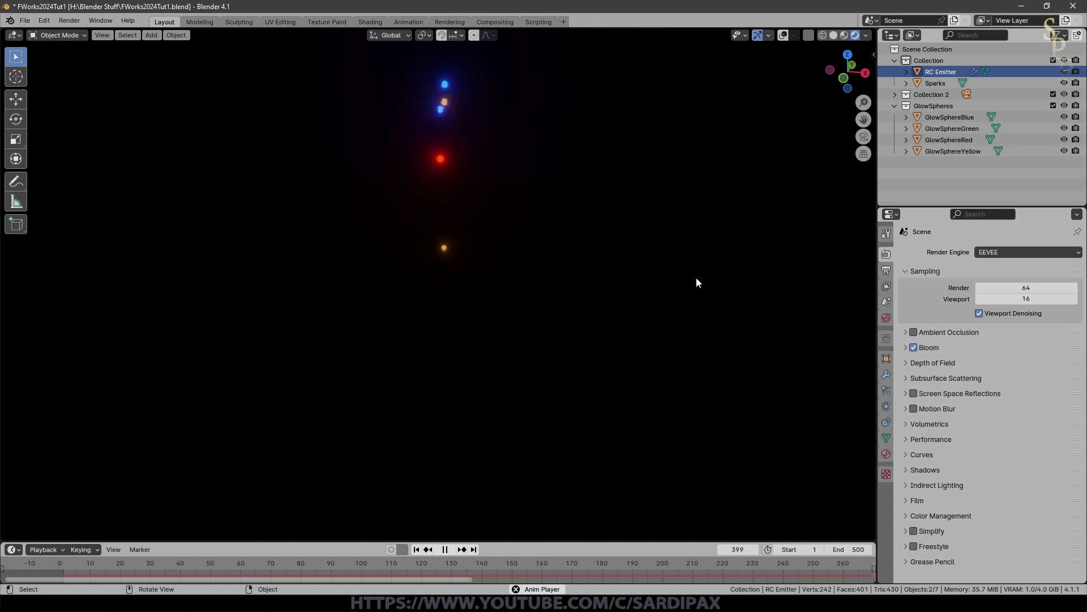
pyautogui.click(908, 349)
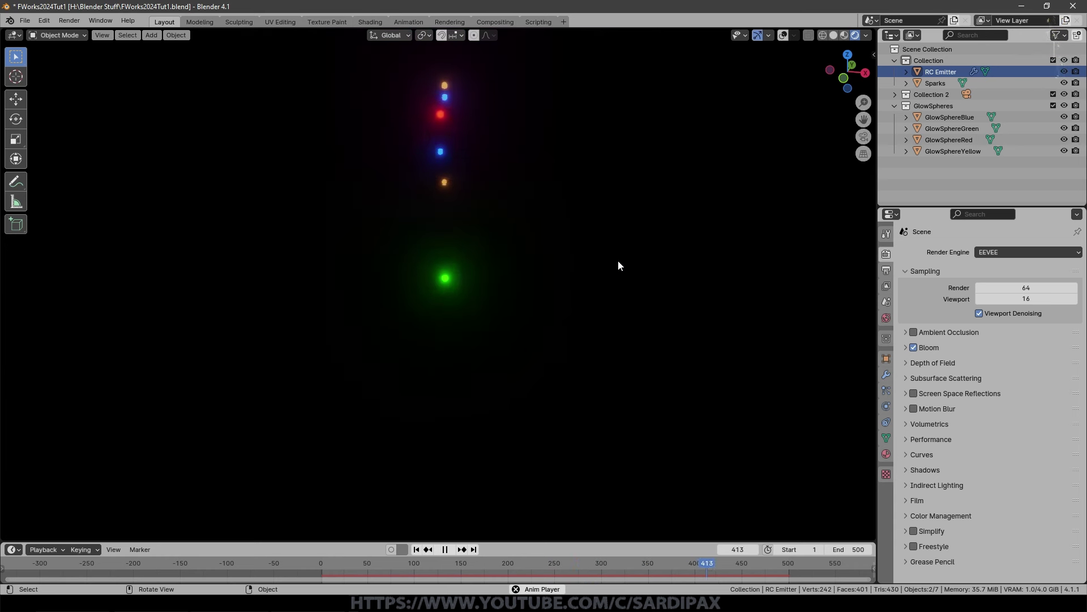
pyautogui.click(632, 442)
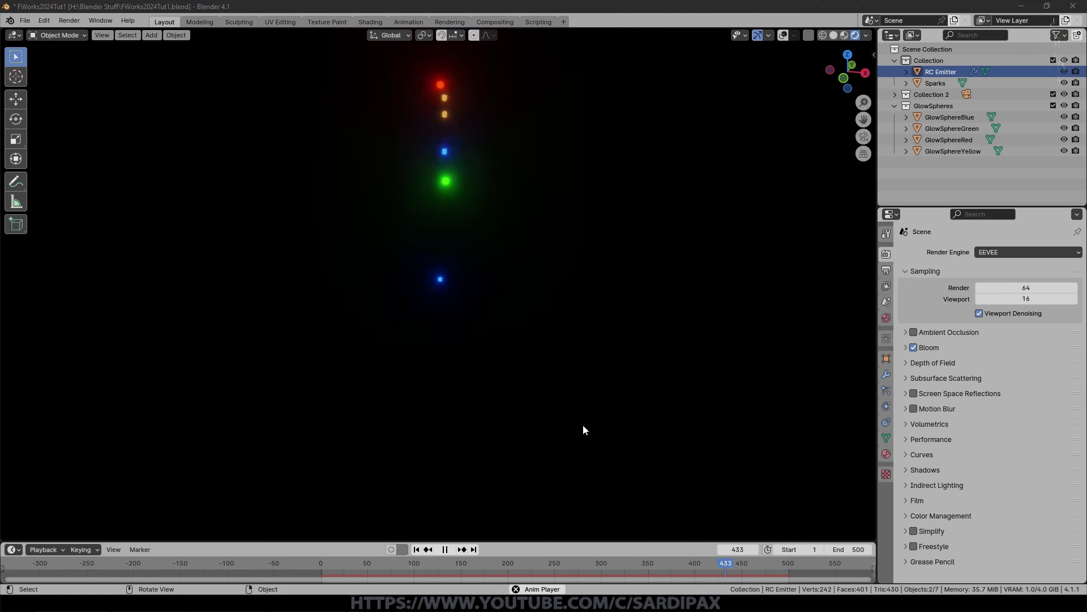
pyautogui.middleClick(518, 377)
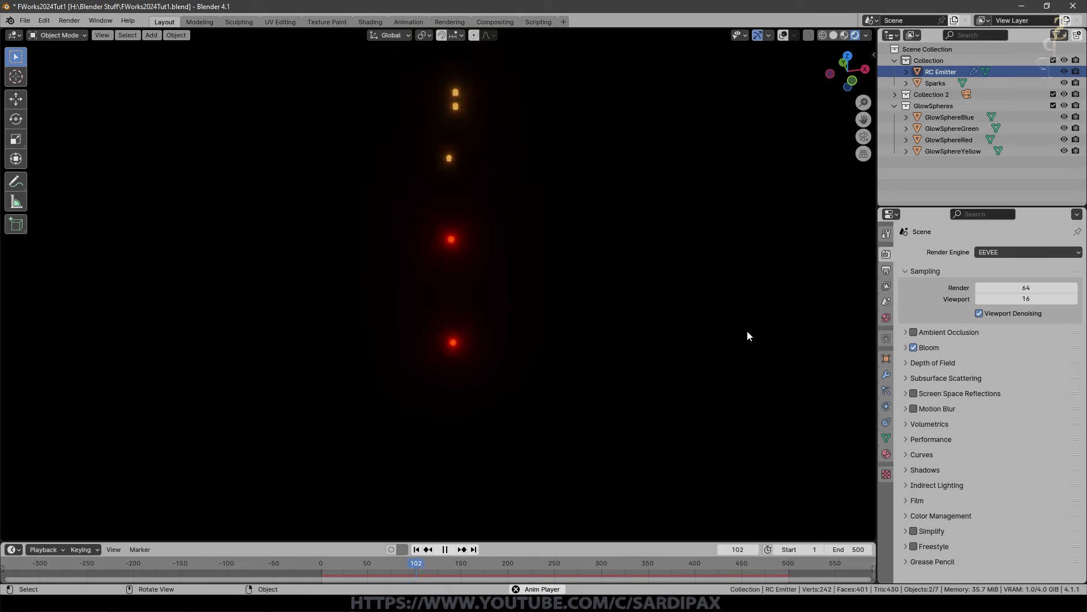
# Add a second particle system to the RC Emitter and name it RCSparks.
pyautogui.click(871, 492)
pyautogui.click(888, 385)
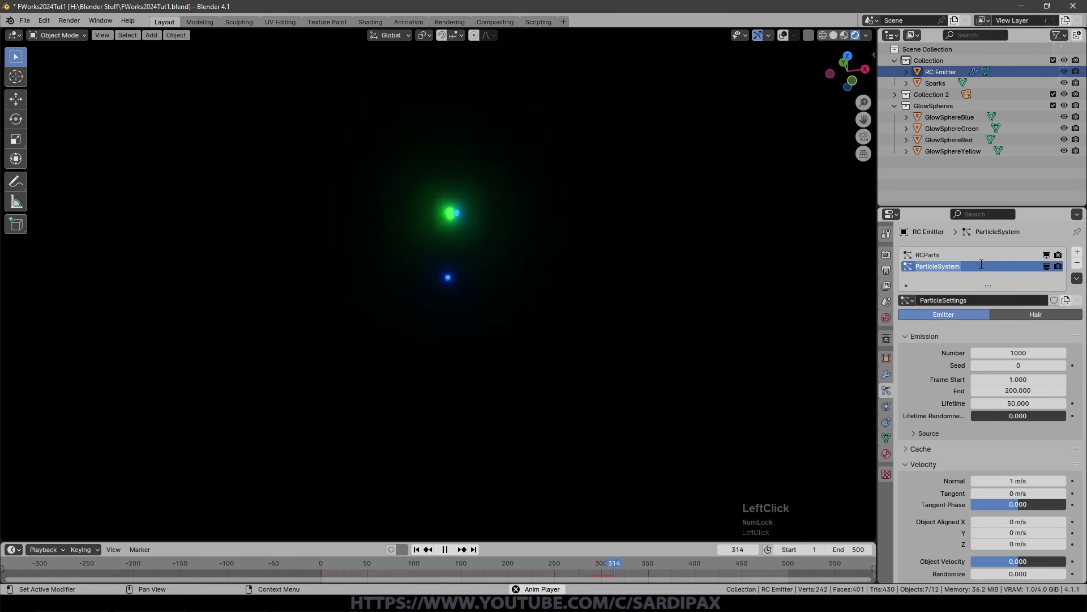
pyautogui.press('shift+r')
pyautogui.press('shift+s')
pyautogui.write('par')
pyautogui.scroll(3)
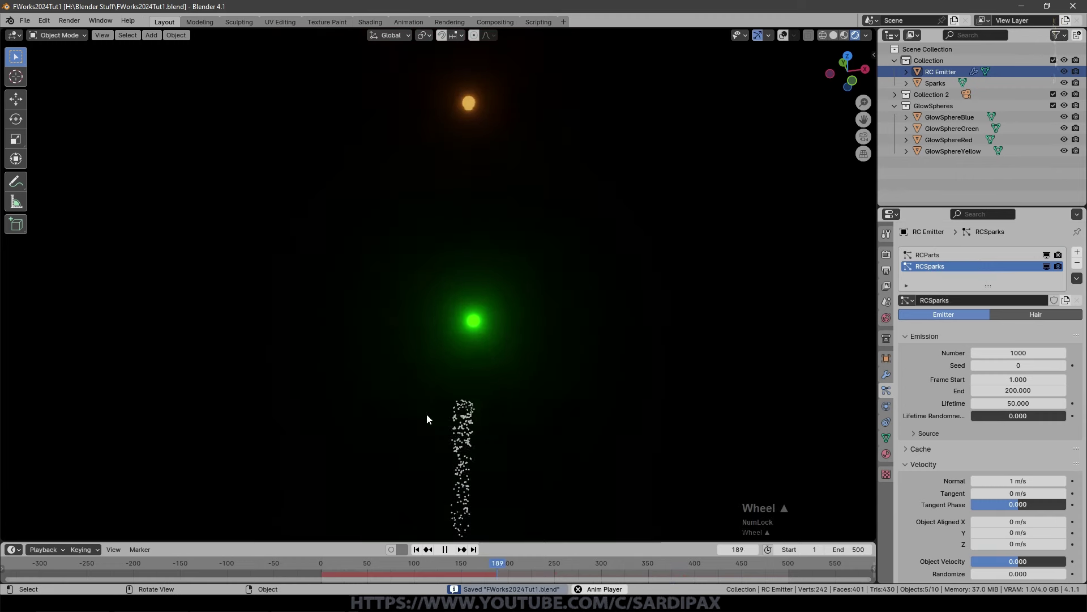
# Set RCSparks emission End to 500, Lifetime 100 and Lifetime Randomness 0.75.
pyautogui.click(790, 36)
pyautogui.middleClick(574, 400)
pyautogui.click(455, 468)
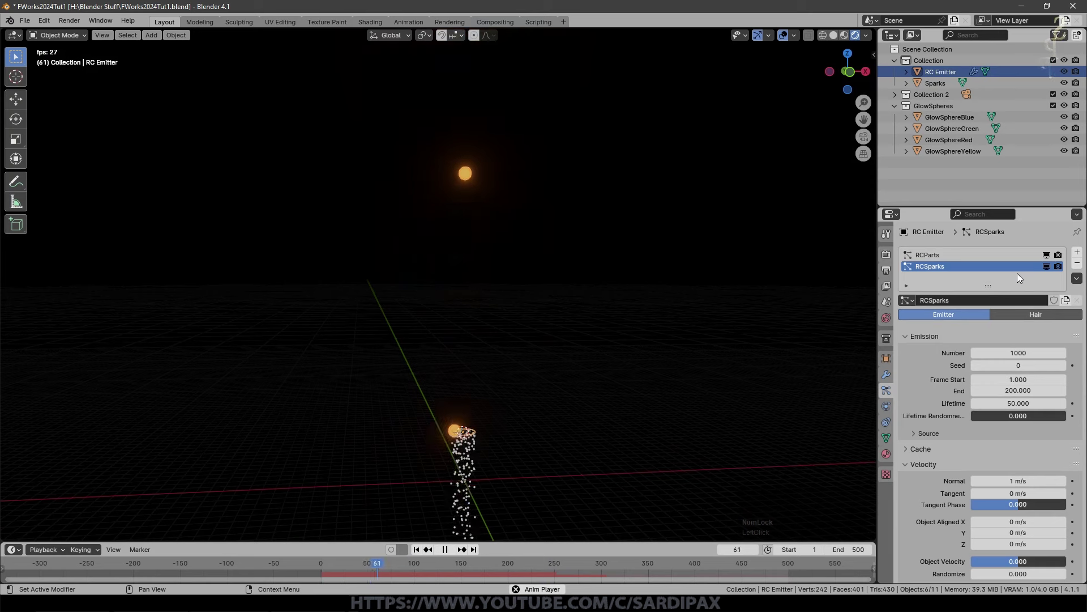
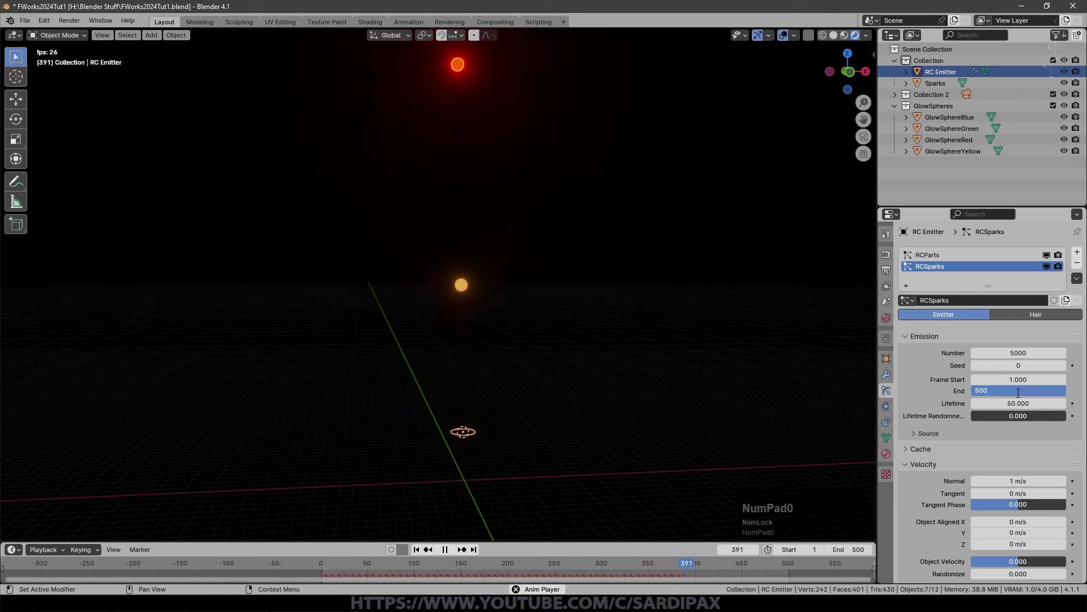
pyautogui.press('KP_Enter')
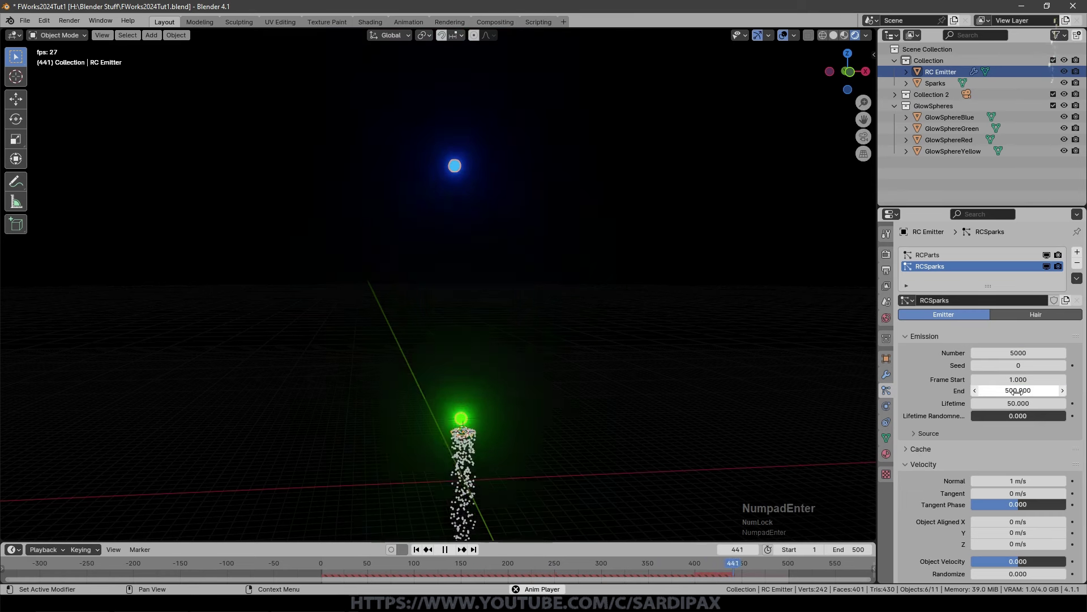
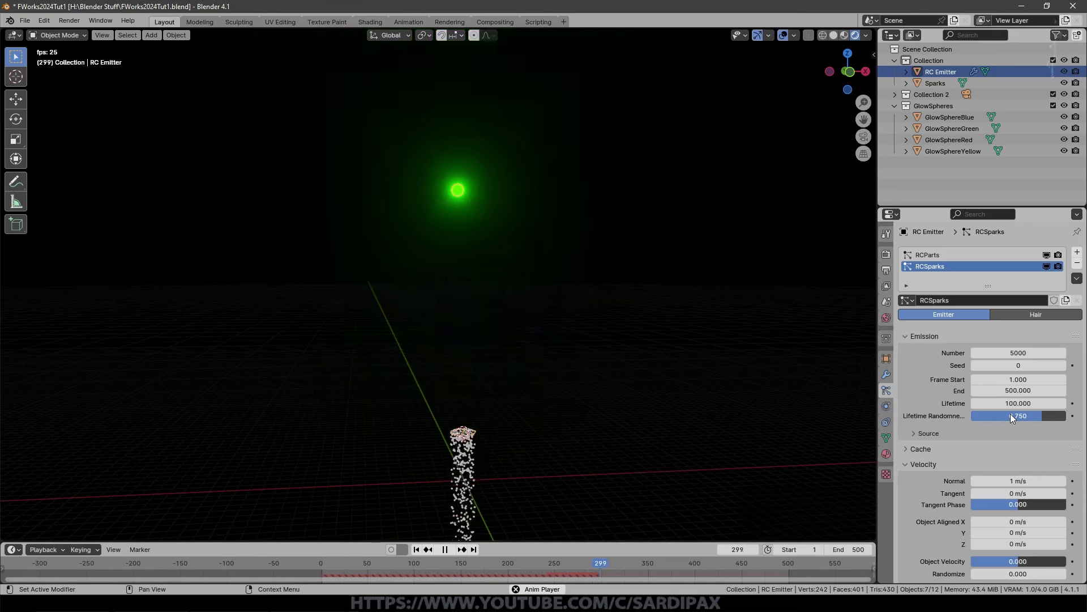
pyautogui.scroll(-3)
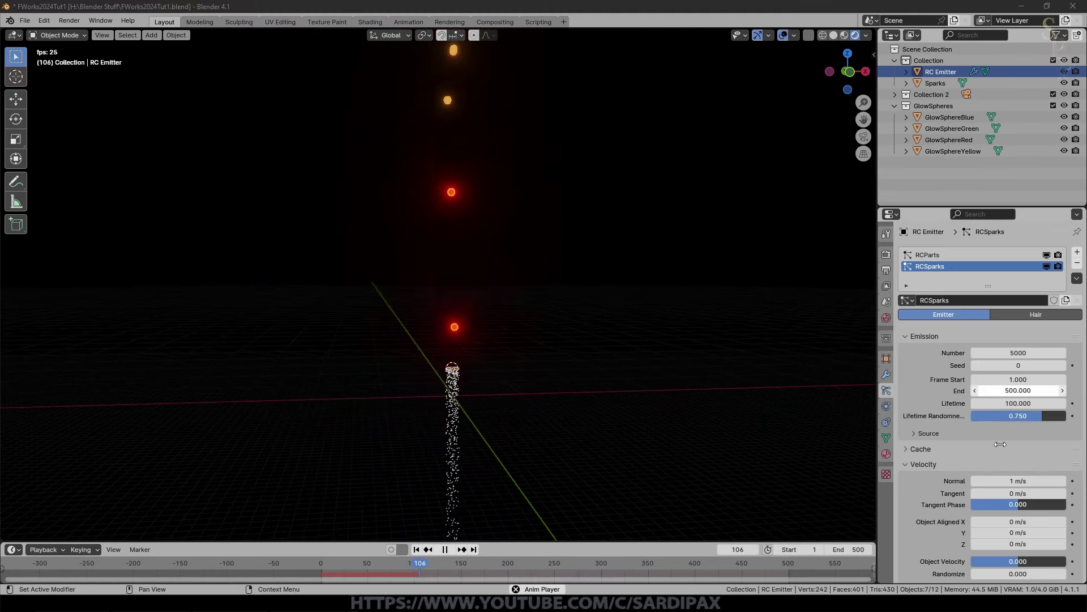
pyautogui.click(917, 436)
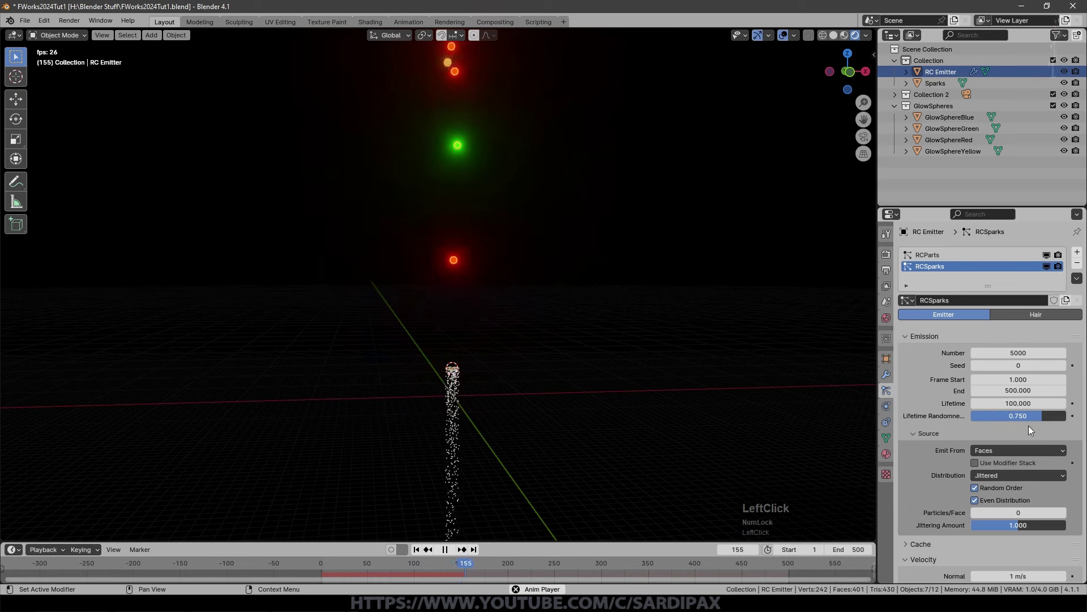
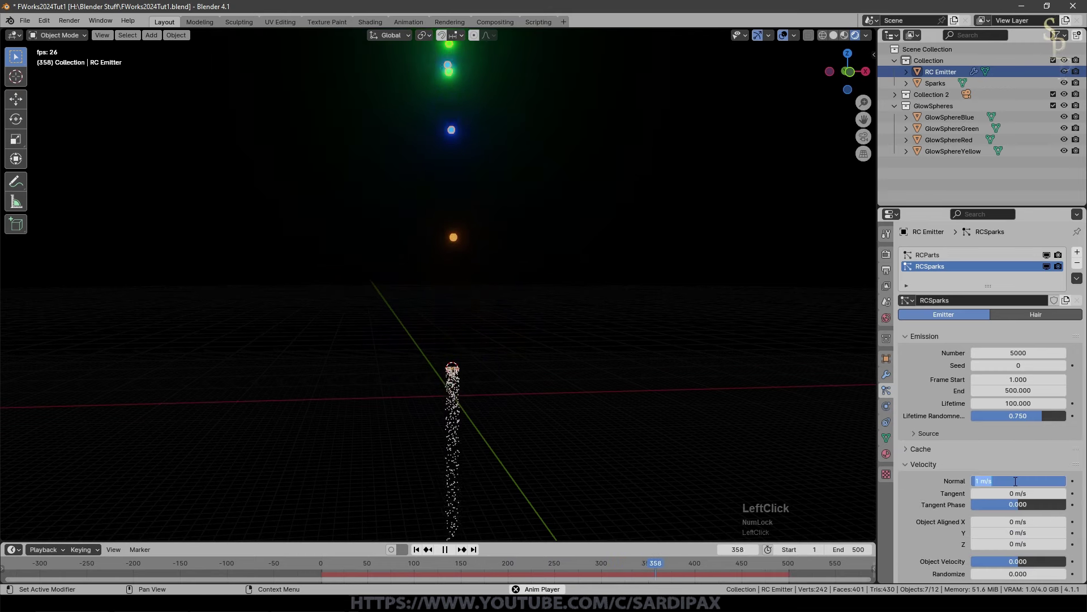
# Set the sparks' Normal velocity to 30 m/s.
pyautogui.press('KP_0')
pyautogui.press('KP_Enter')
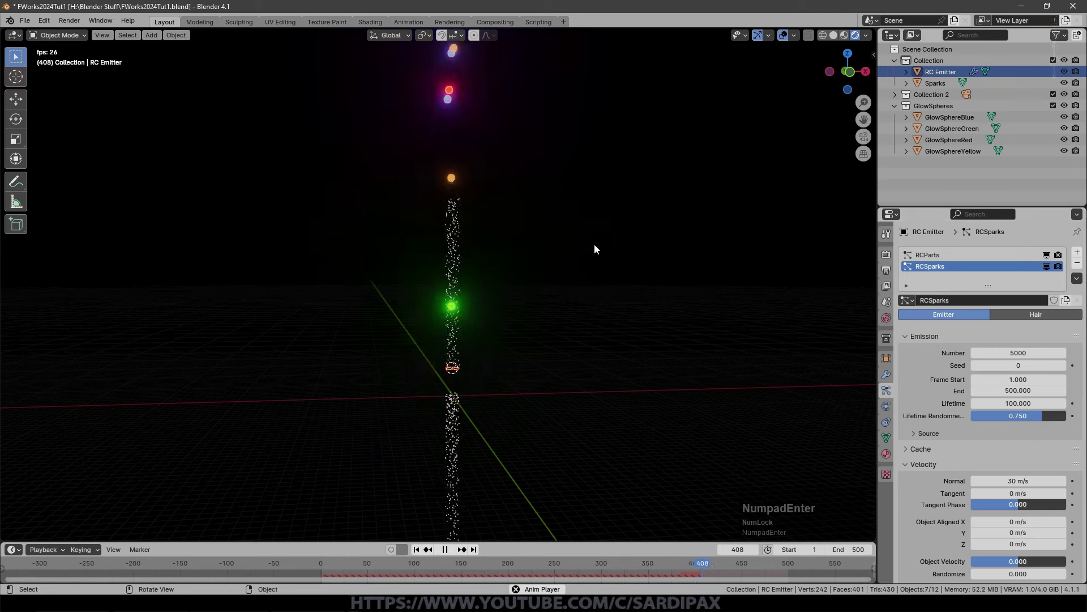
pyautogui.scroll(-3)
pyautogui.middleClick(507, 304)
pyautogui.middleClick(546, 310)
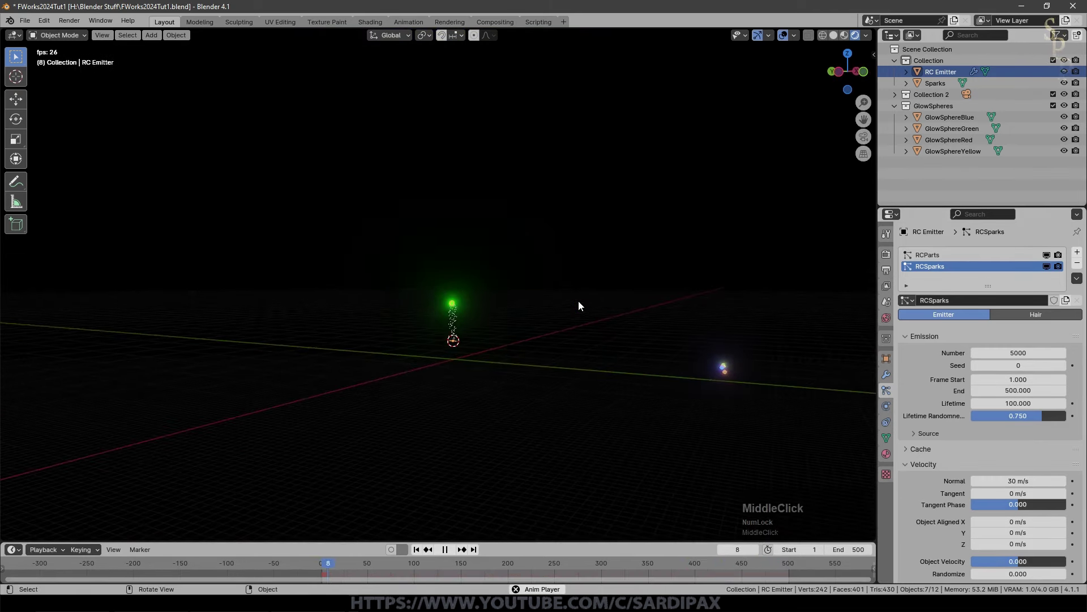
pyautogui.middleClick(531, 318)
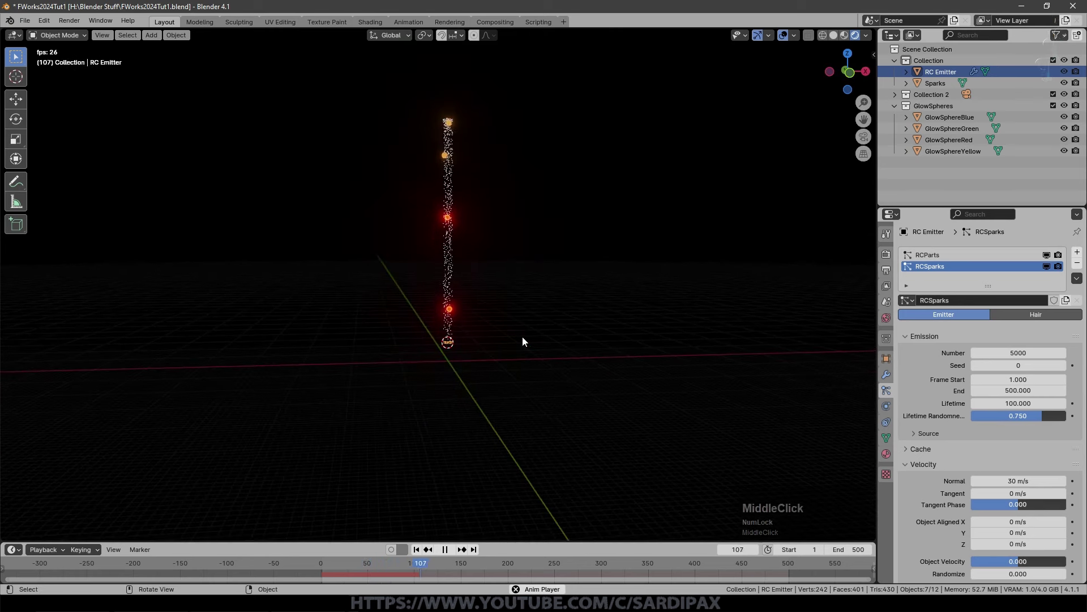
# Rotate the RC Emitter about X so the spark trail arcs across the sky at a steeper angle.
pyautogui.press('r')
pyautogui.press('x')
pyautogui.press('KP_5')
pyautogui.press('KP_Enter')
pyautogui.middleClick(562, 253)
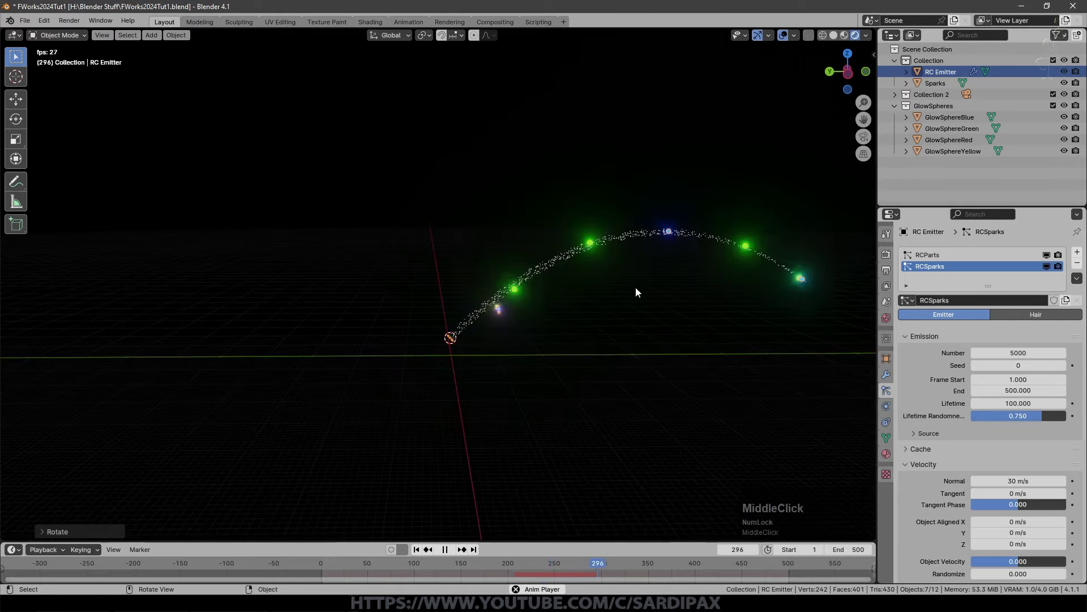
pyautogui.press('ctrl+z')
pyautogui.press('KP_0')
pyautogui.press('KP_Enter')
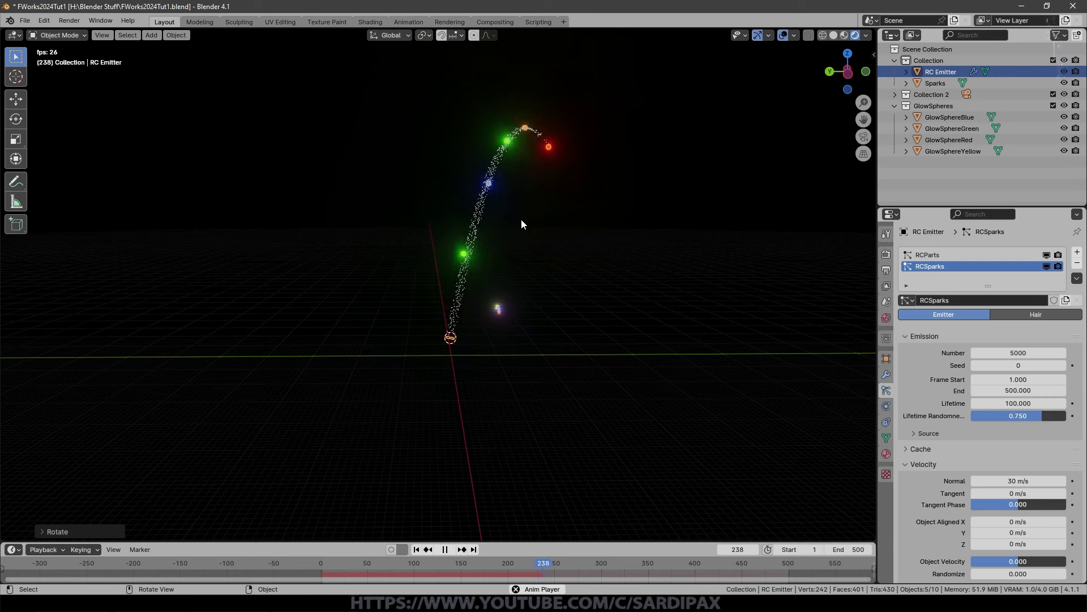
# Add 0.25 Brownian force and render the sparks as instances of the Sparks object.
pyautogui.scroll(3)
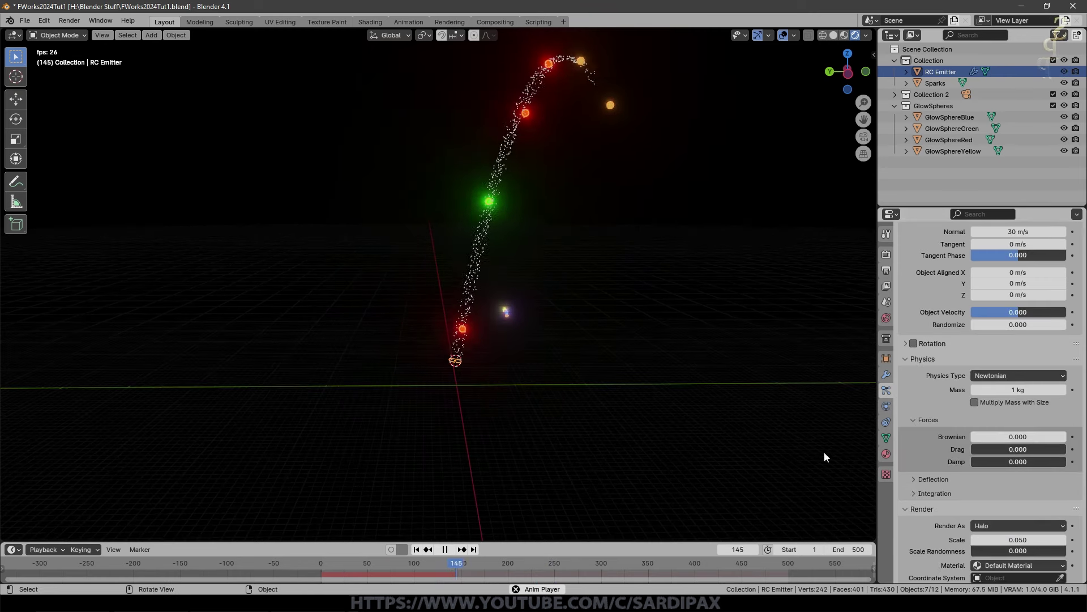
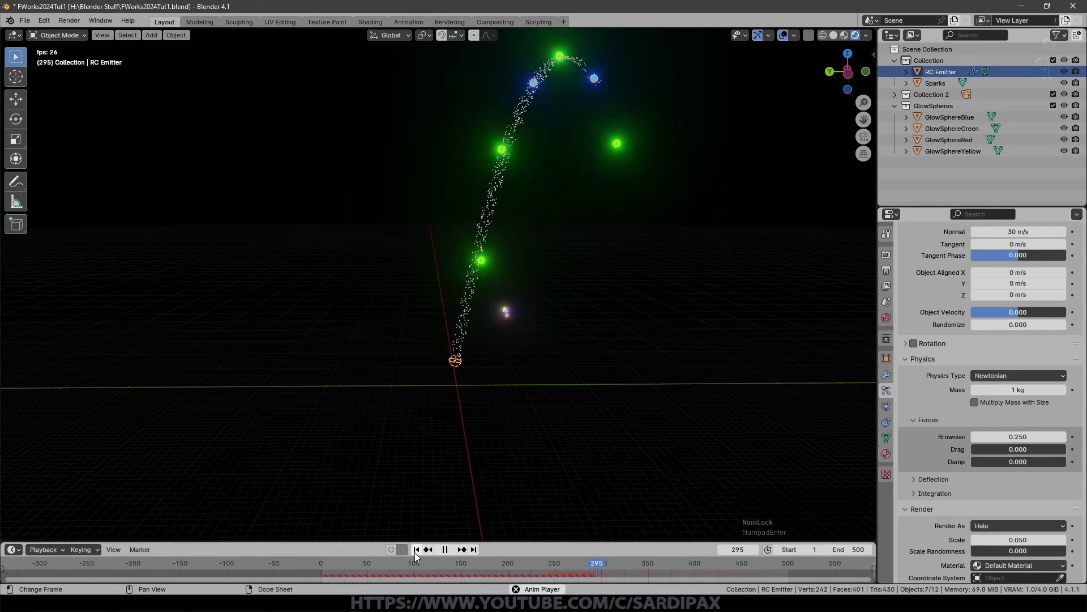
pyautogui.click(417, 556)
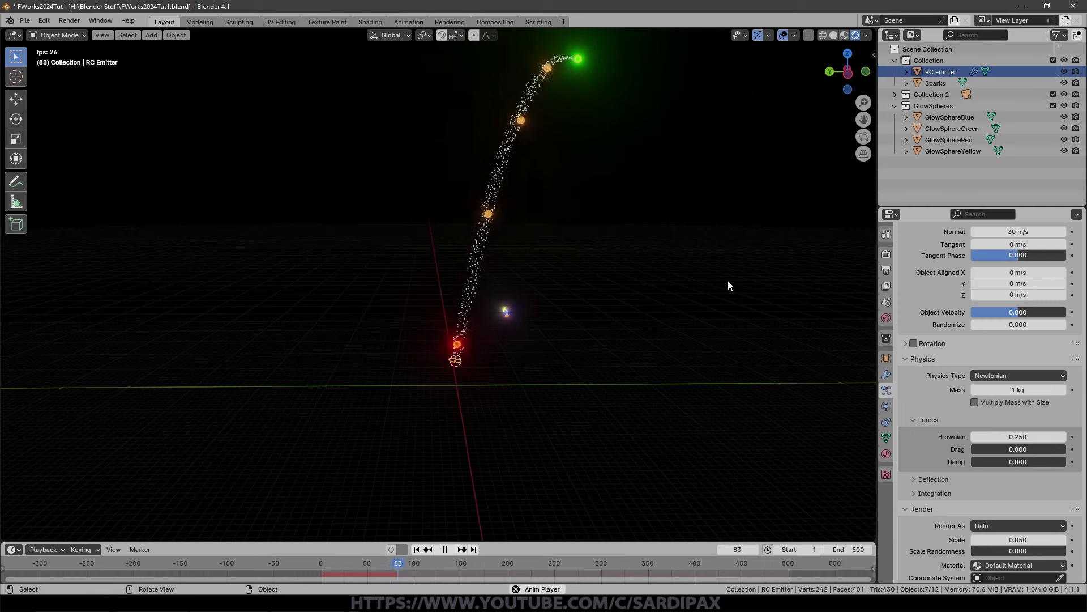
pyautogui.scroll(-3)
pyautogui.click(994, 438)
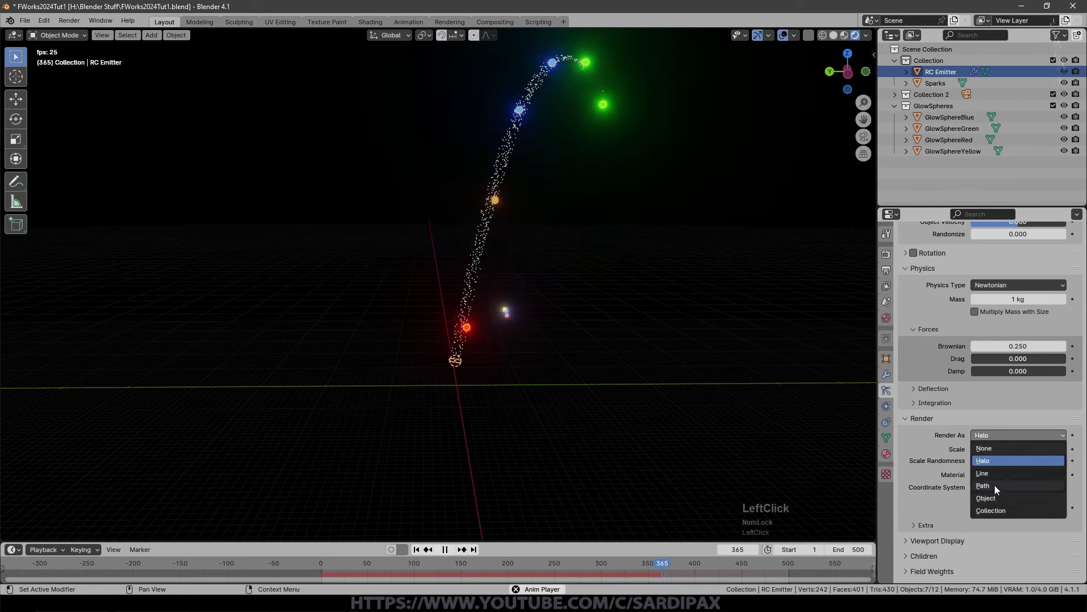
pyautogui.scroll(-3)
pyautogui.click(1008, 456)
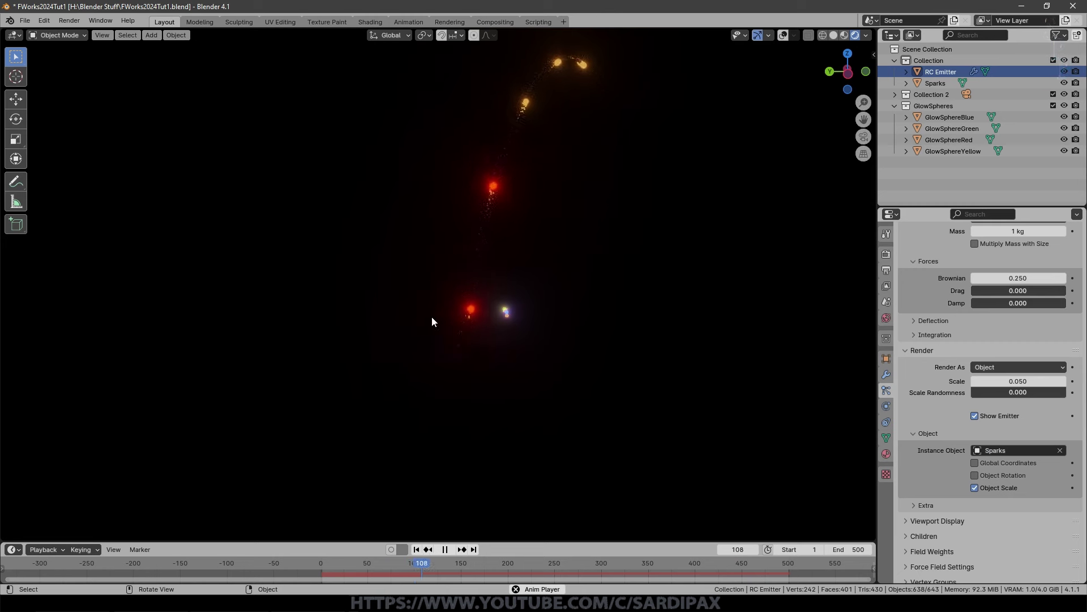
# Give the spark instances scale 0.1 with 0.841 randomness and clear the launcher's rotation.
pyautogui.scroll(3)
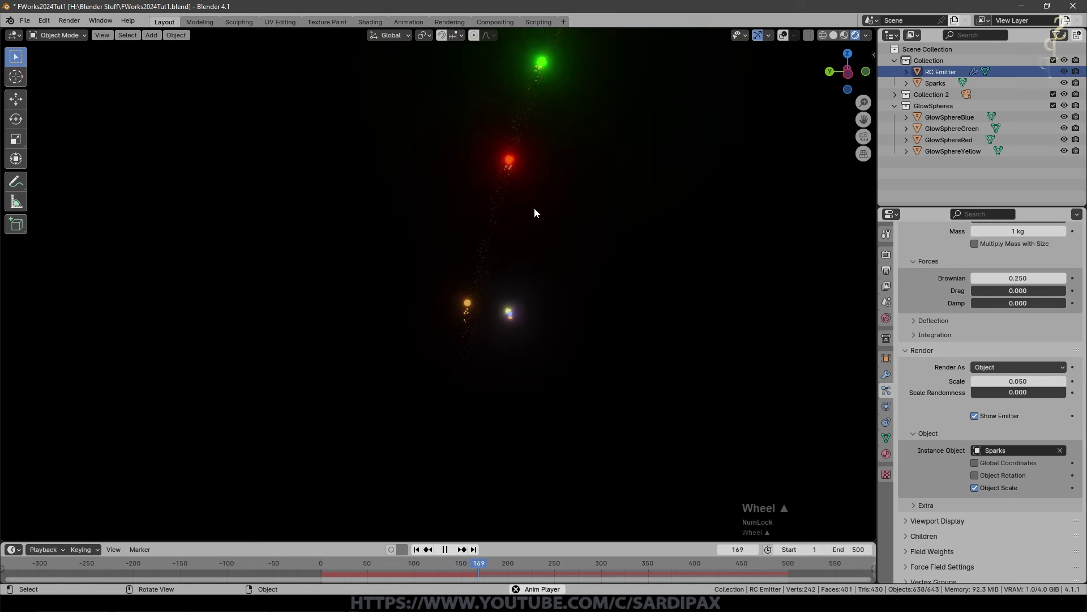
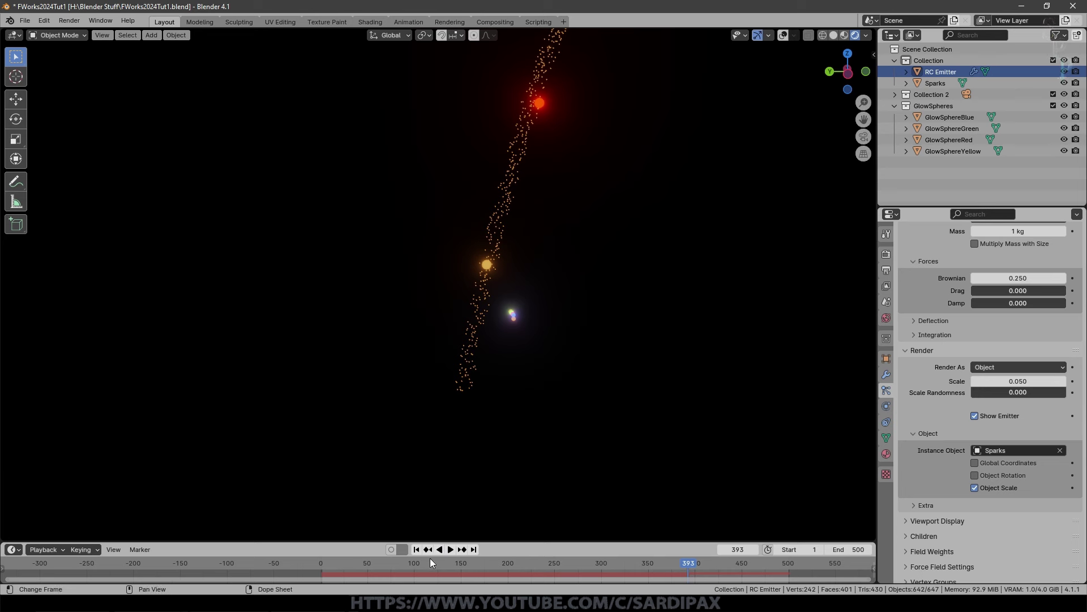
pyautogui.click(453, 551)
pyautogui.scroll(-3)
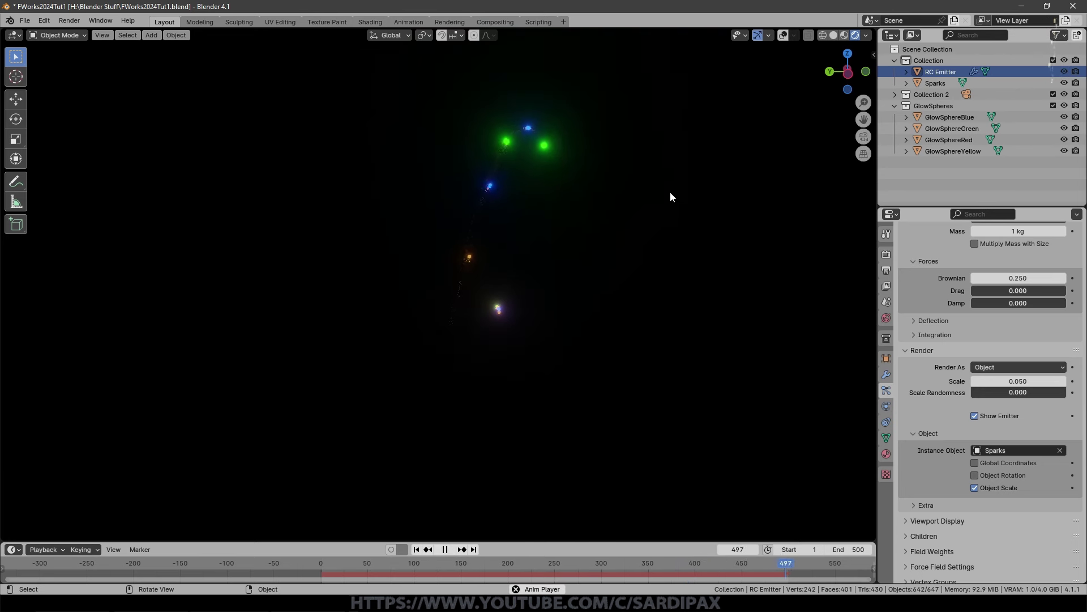
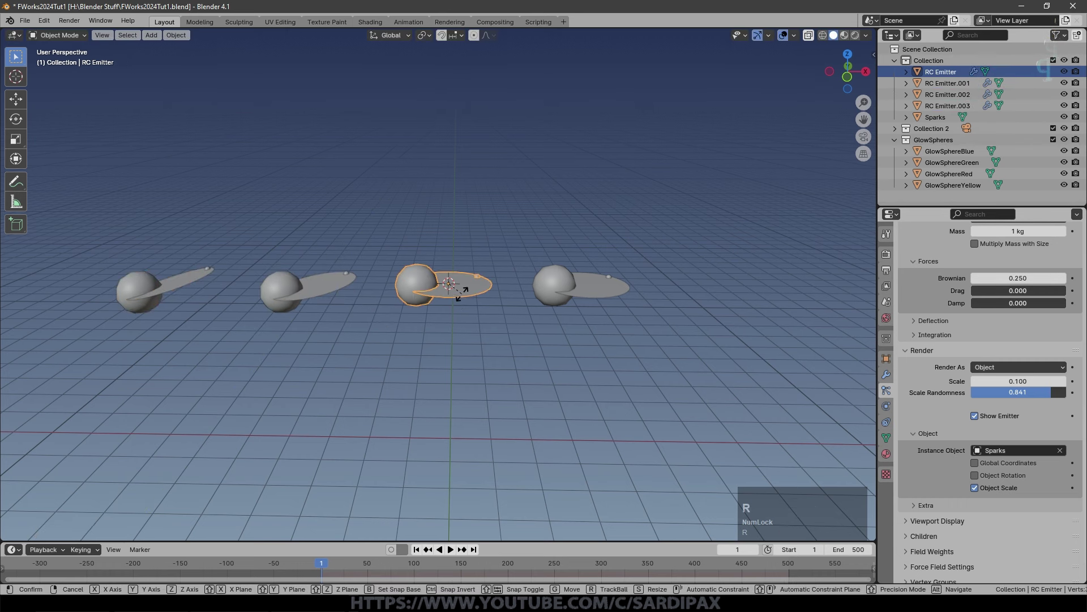
# Duplicate the RC Emitter along the row and tilt the copies outward about Y.
pyautogui.press('y')
pyautogui.press('KP_1')
pyautogui.press('KP_0')
pyautogui.press('KP_Enter')
pyautogui.click(626, 289)
pyautogui.press('r')
pyautogui.press('y')
pyautogui.press('KP_1')
pyautogui.press('KP_5')
pyautogui.press('KP_Enter')
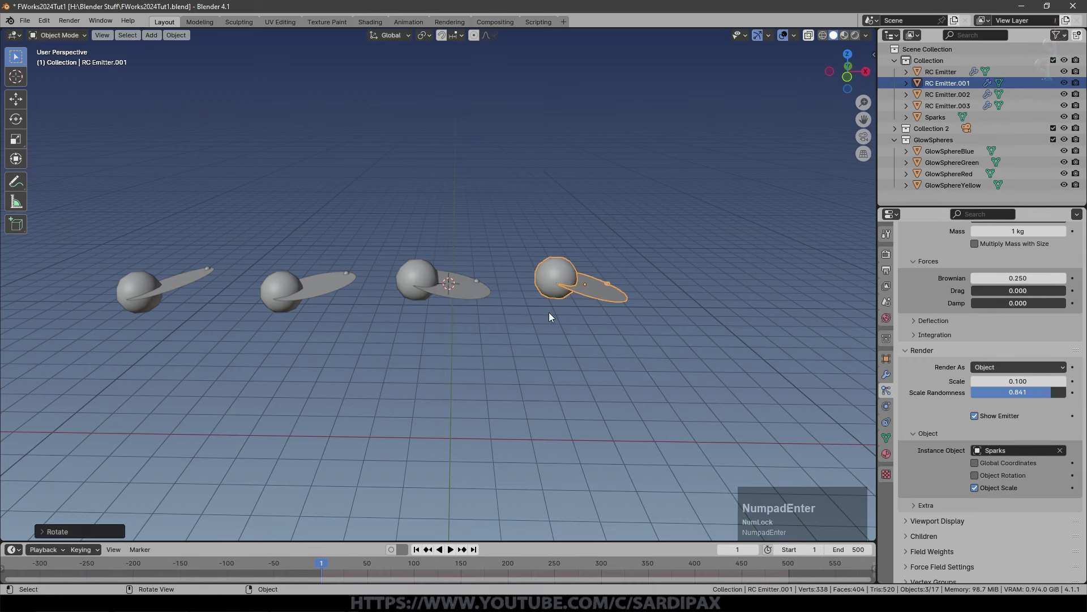
# Play the four launchers from a rendered front view to watch the trails fan out.
pyautogui.middleClick(503, 383)
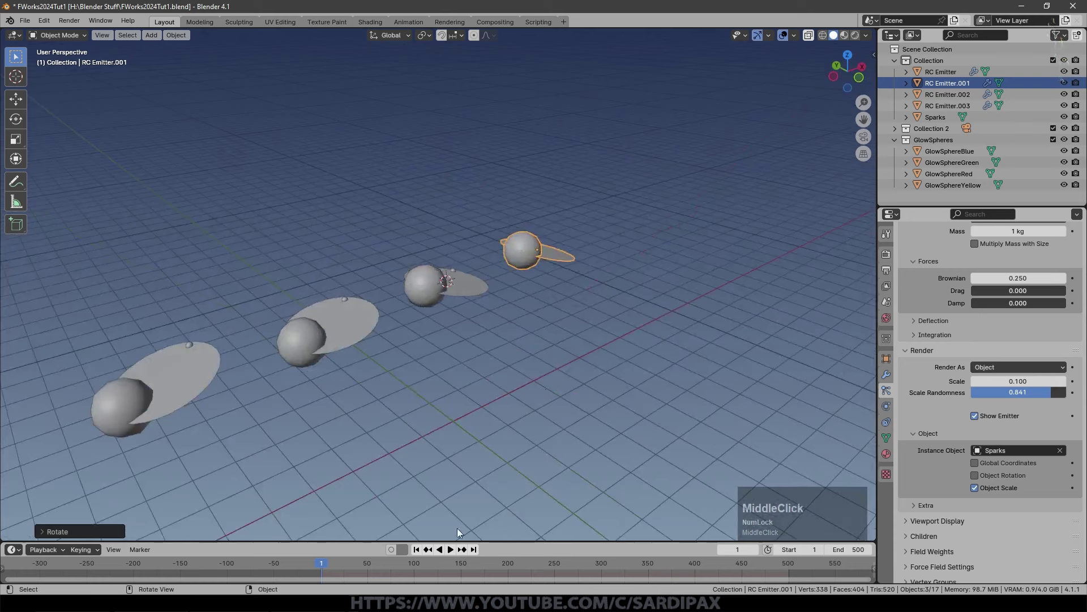
pyautogui.click(423, 550)
pyautogui.press('KP_1')
pyautogui.scroll(-3)
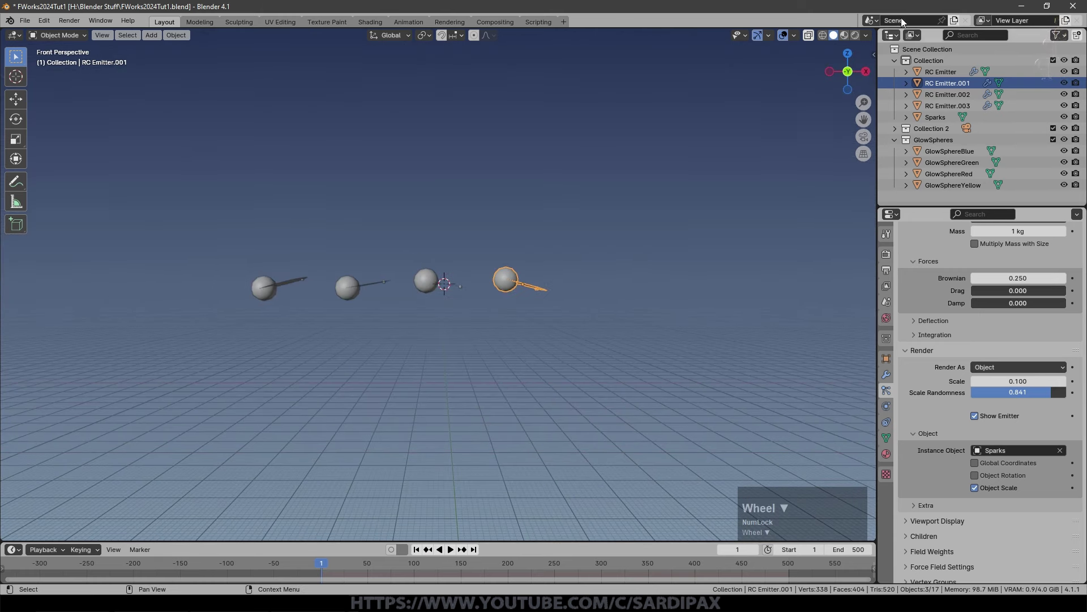
pyautogui.click(857, 39)
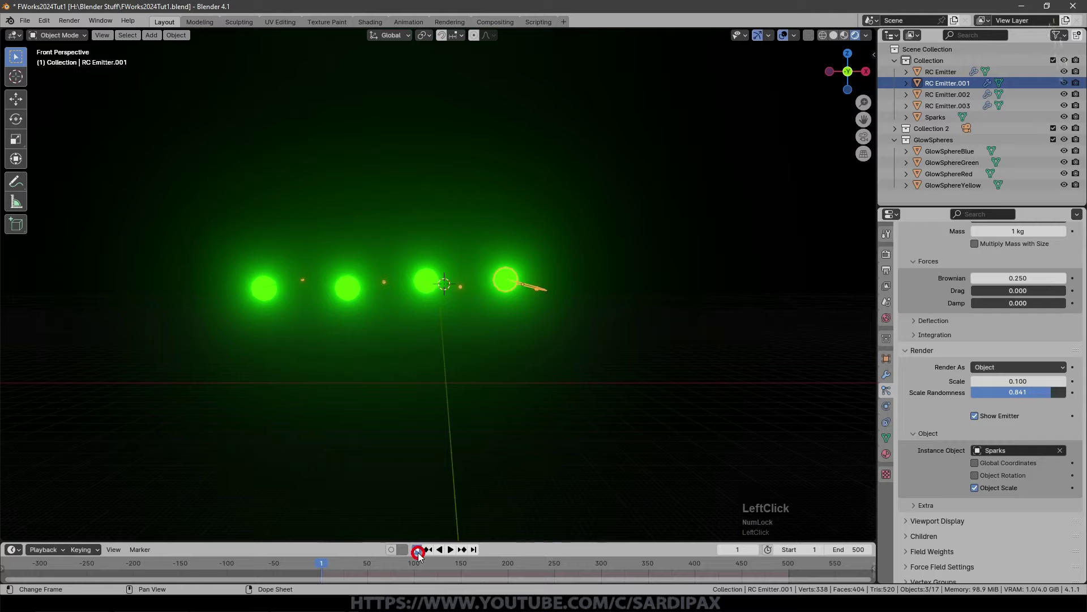
pyautogui.scroll(-3)
pyautogui.middleClick(589, 328)
pyautogui.scroll(-3)
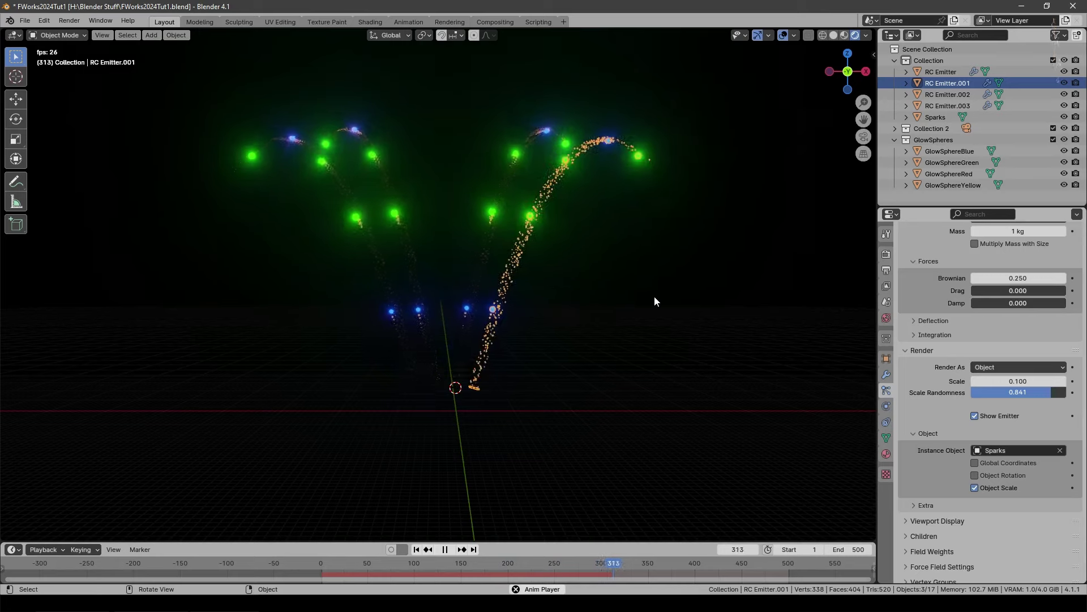
# Hide overlays and give RC Emitter.001 its own copy of the RCParts particle settings.
pyautogui.click(785, 38)
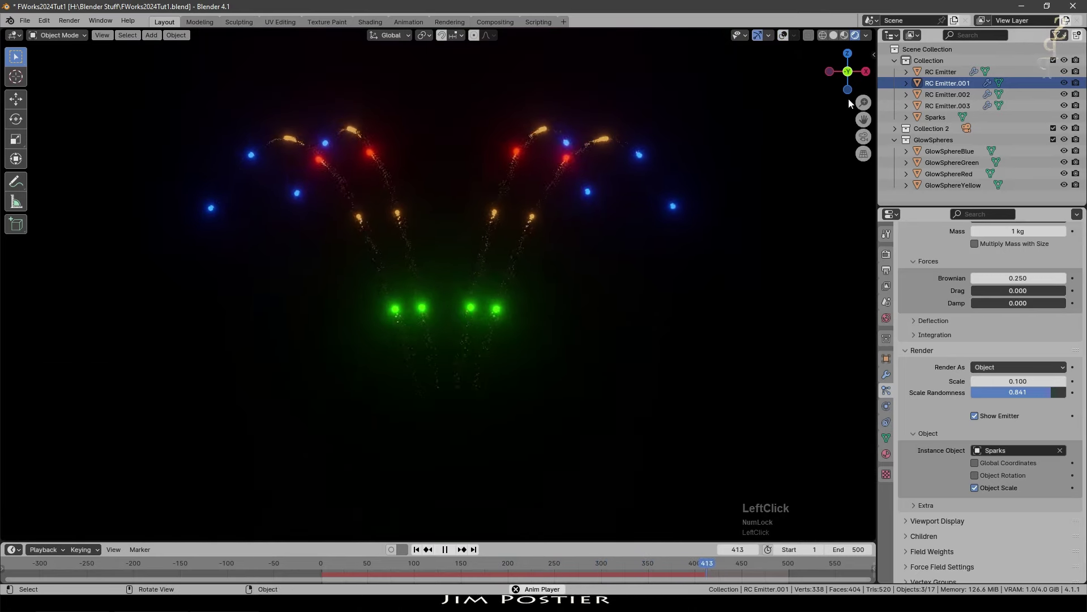
pyautogui.click(945, 84)
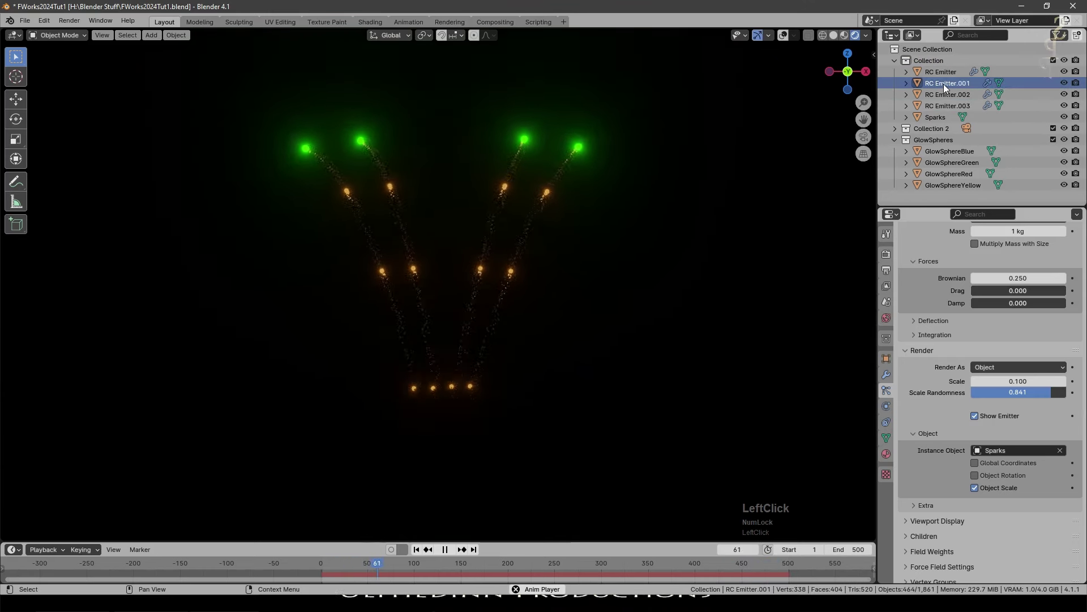
pyautogui.scroll(3)
pyautogui.click(935, 255)
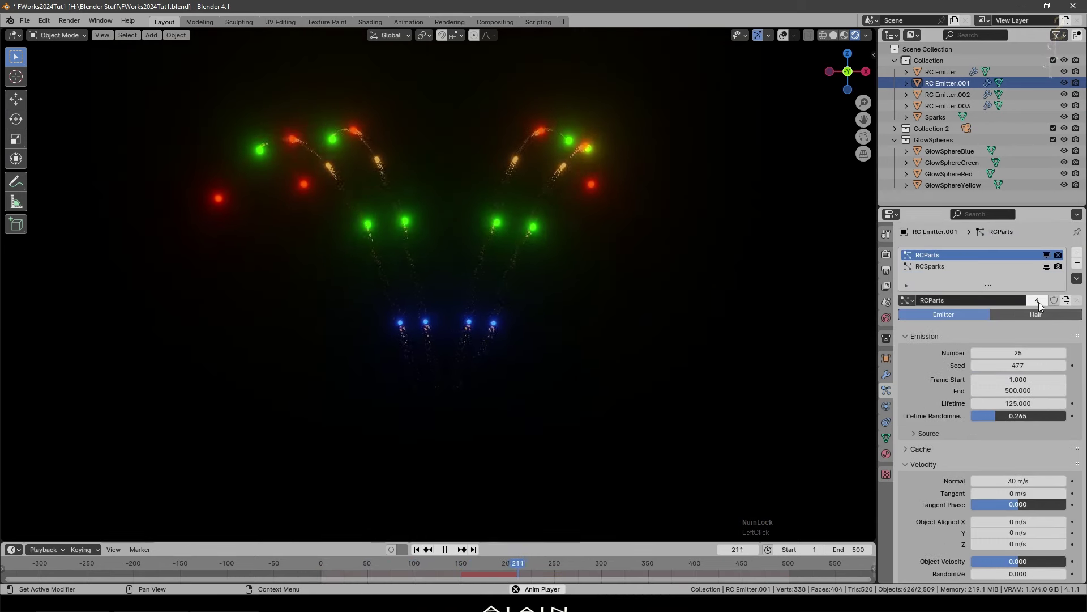
pyautogui.click(1042, 304)
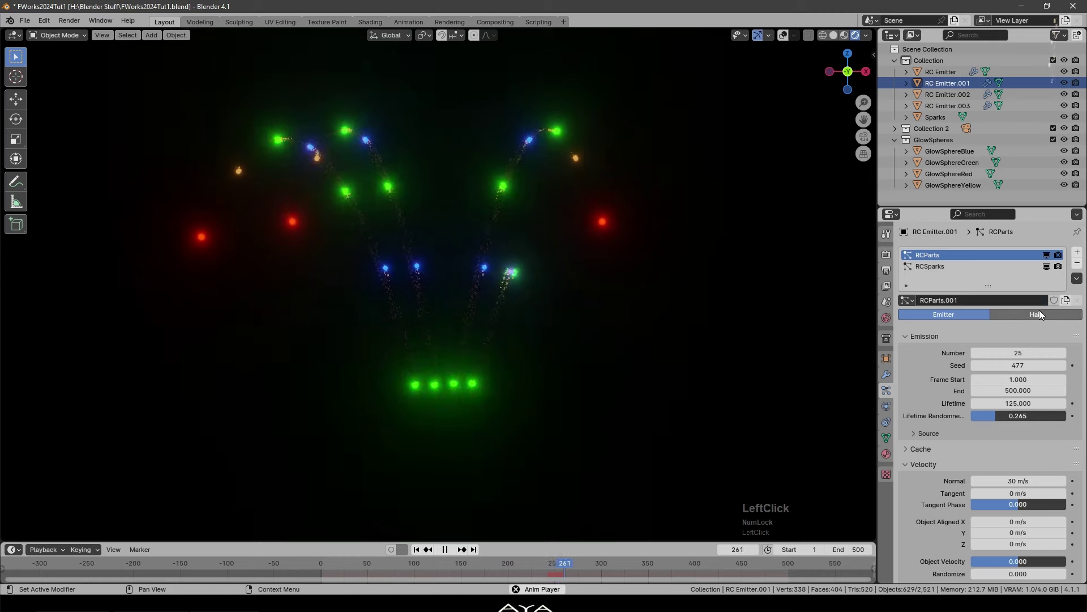
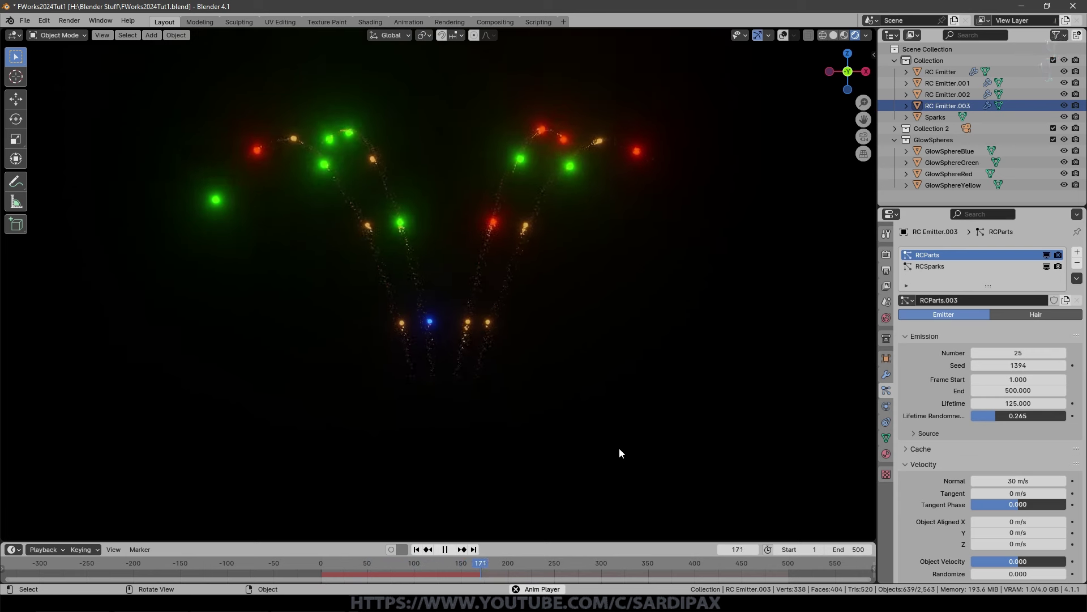
# Review the fireworks playback and rewind the timeline to frame 1.
pyautogui.scroll(-3)
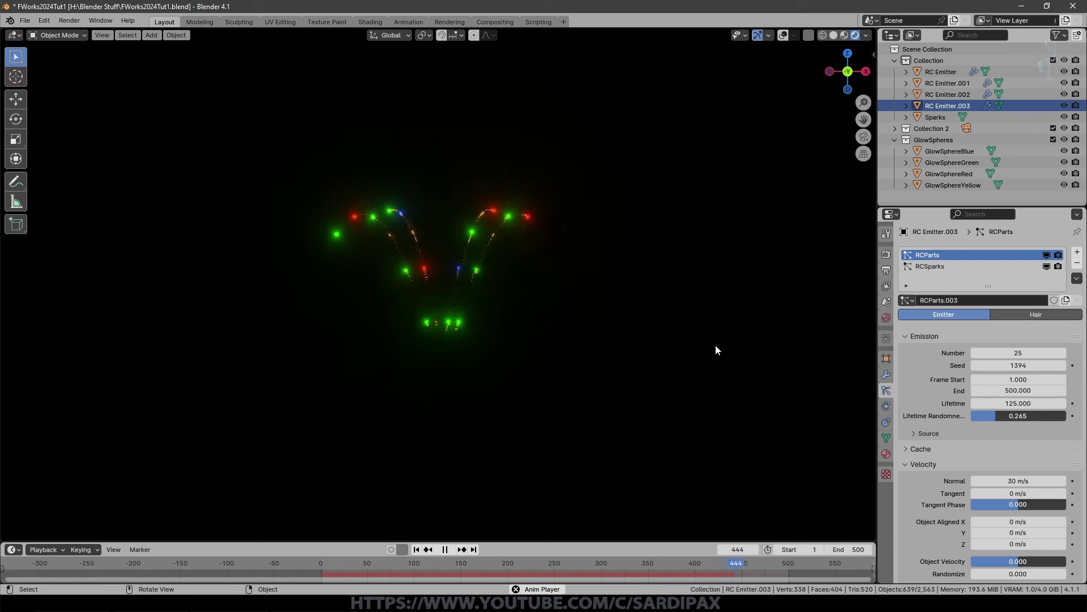
pyautogui.middleClick(633, 290)
pyautogui.click(449, 551)
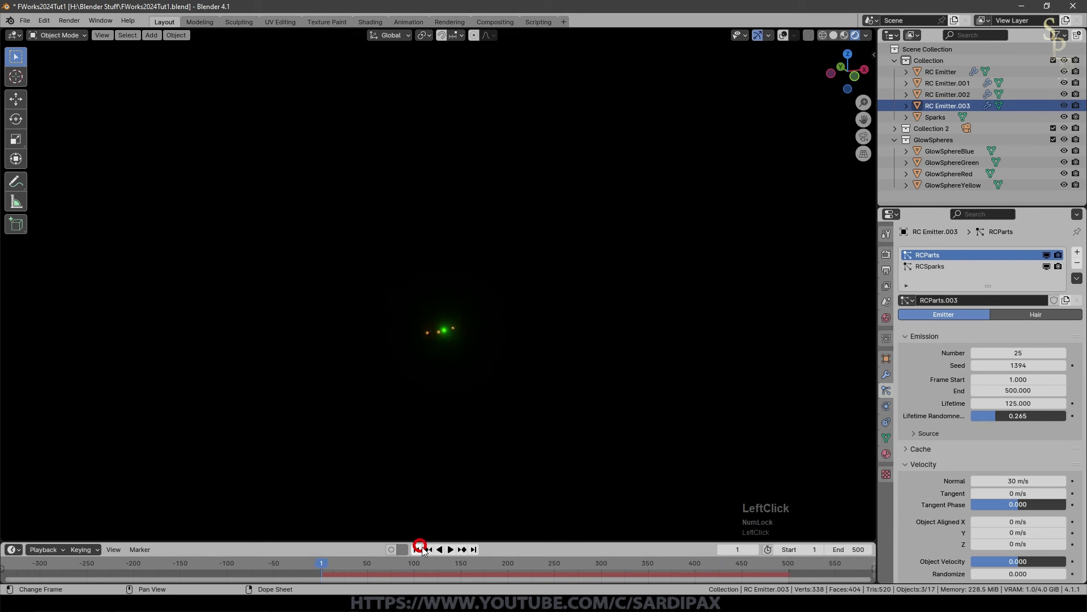
# Move the four RC Emitters into a new RC1 collection.
pyautogui.middleClick(570, 300)
pyautogui.press('KP_1')
pyautogui.click(930, 70)
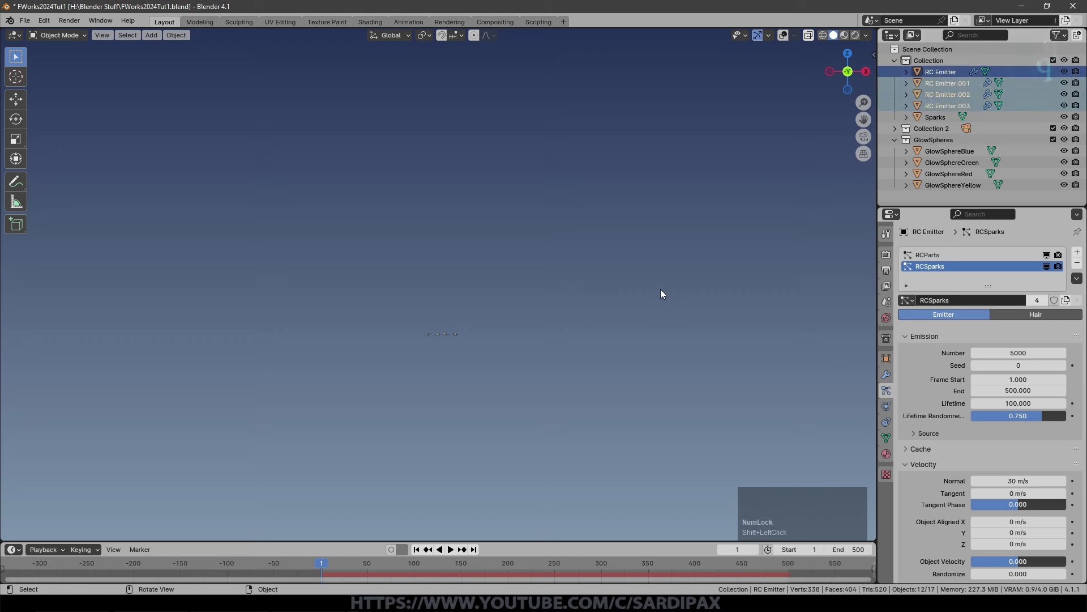
pyautogui.press('m')
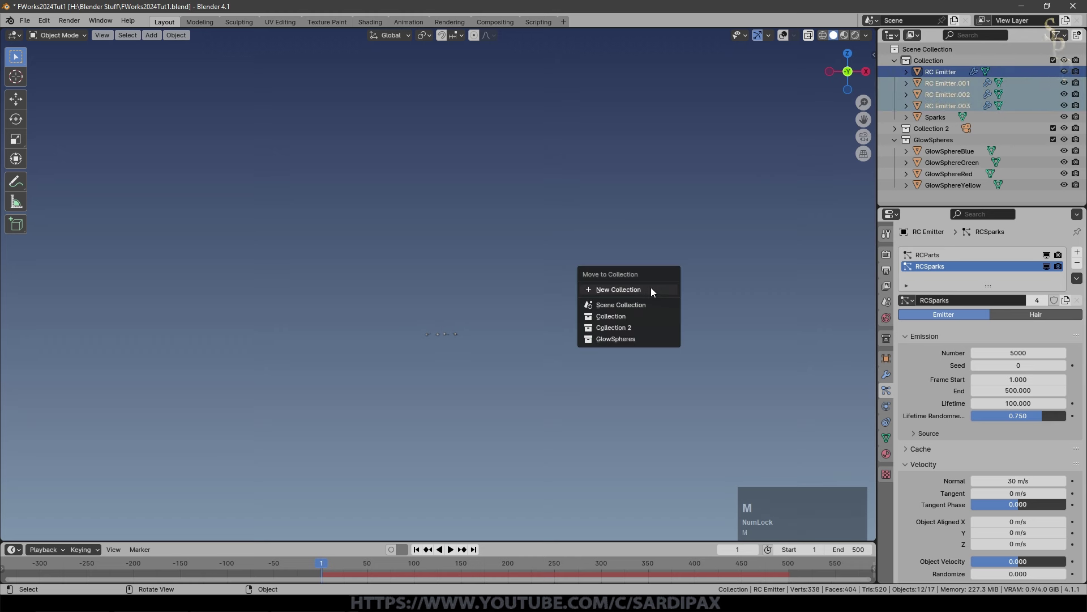
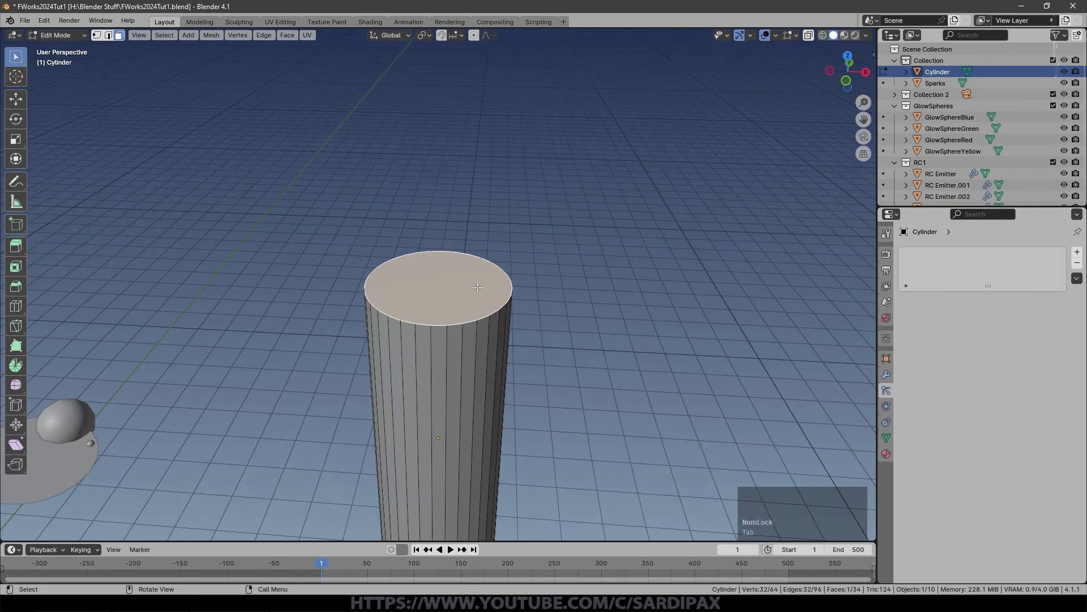
# Inset the cylinder's top face and extrude it down in see-through front view to hollow the tube.
pyautogui.press('i')
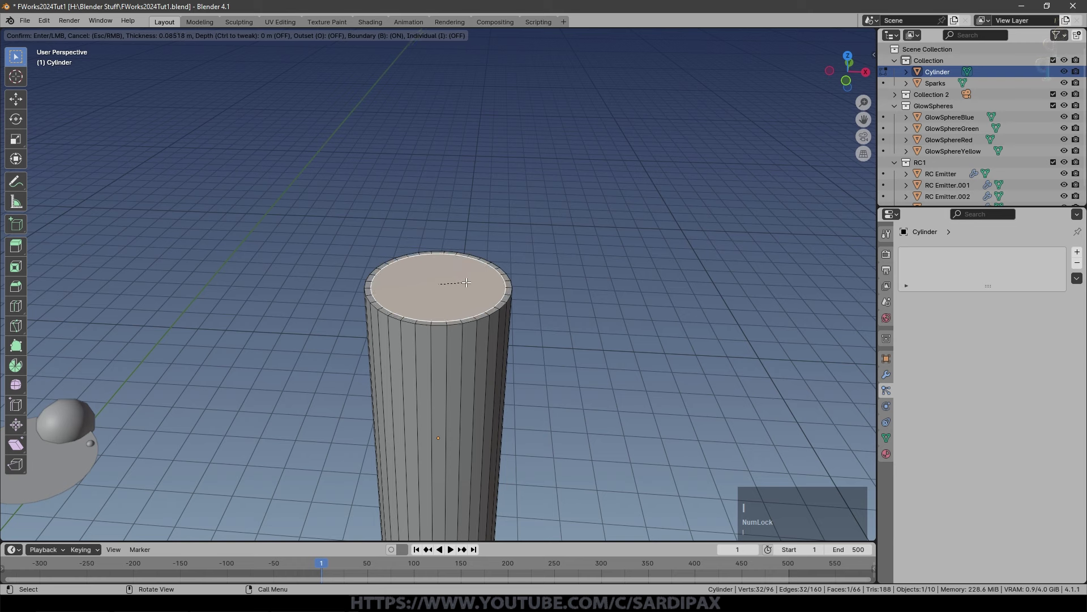
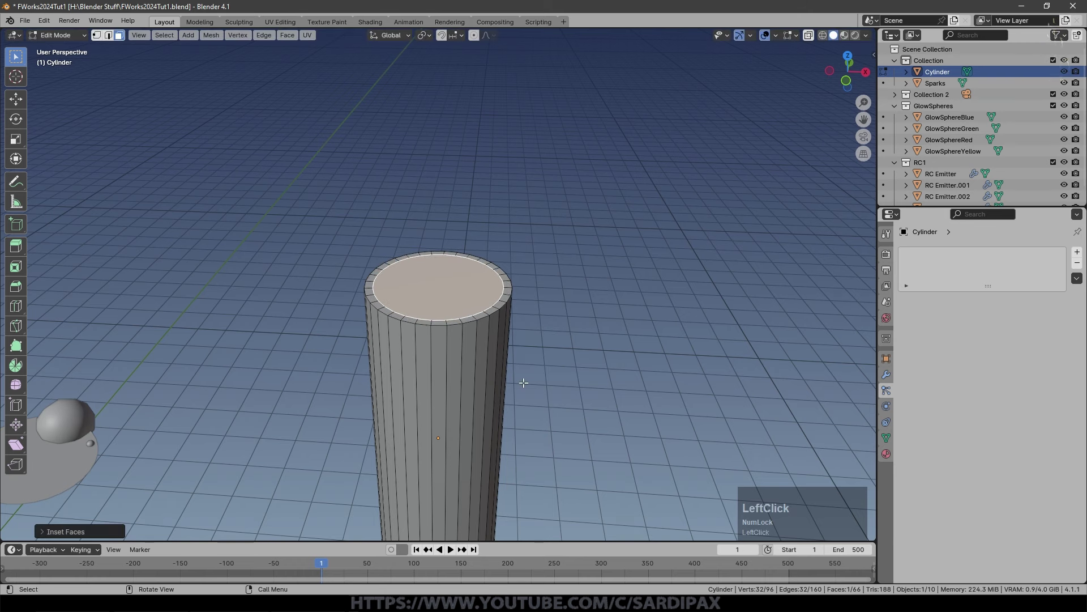
pyautogui.press('z')
pyautogui.click(440, 391)
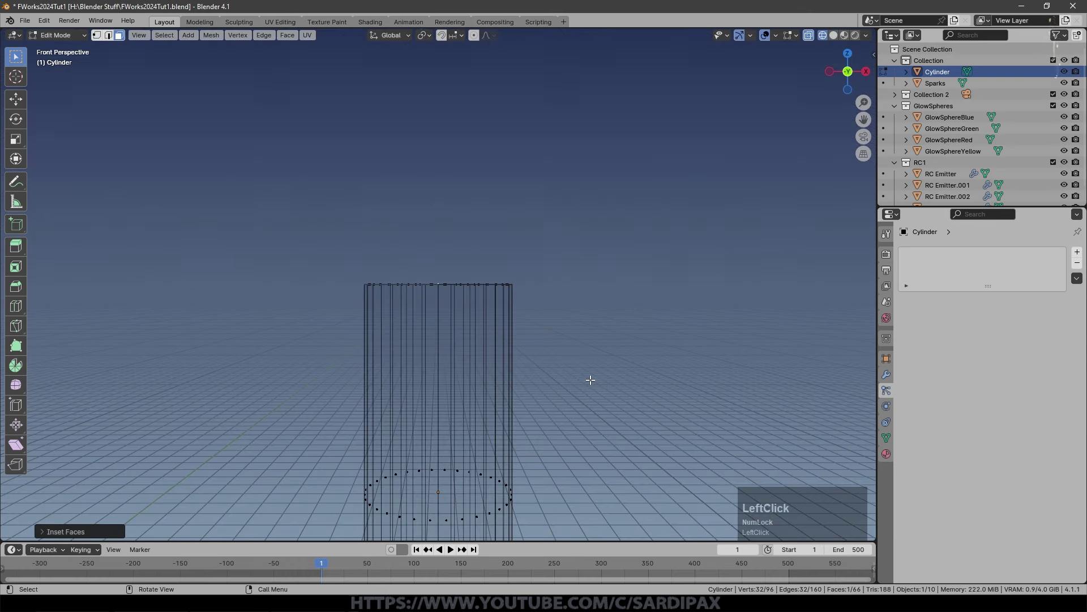
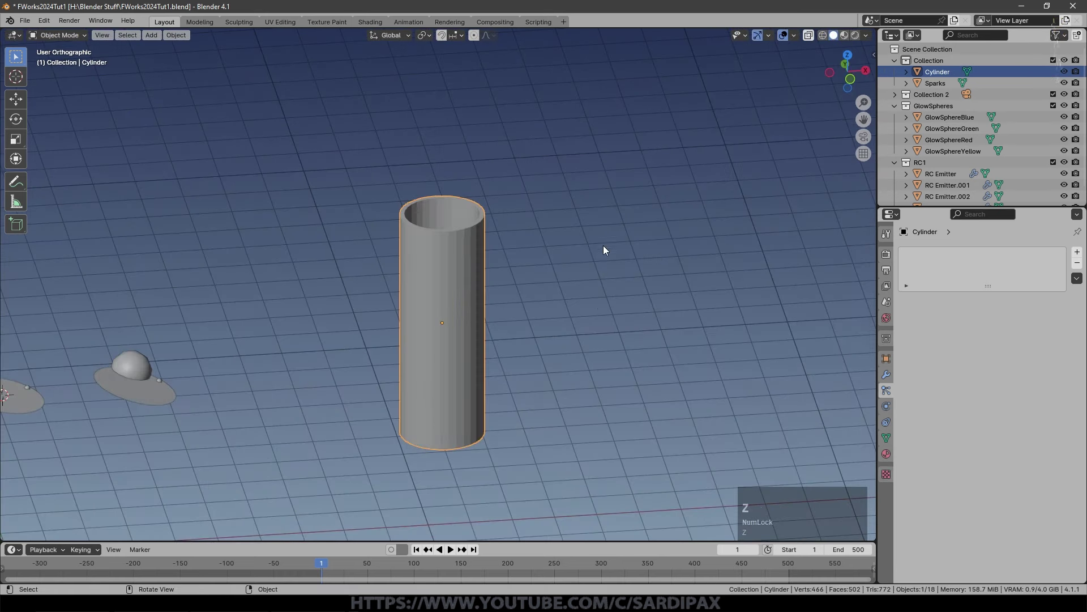
pyautogui.click(799, 39)
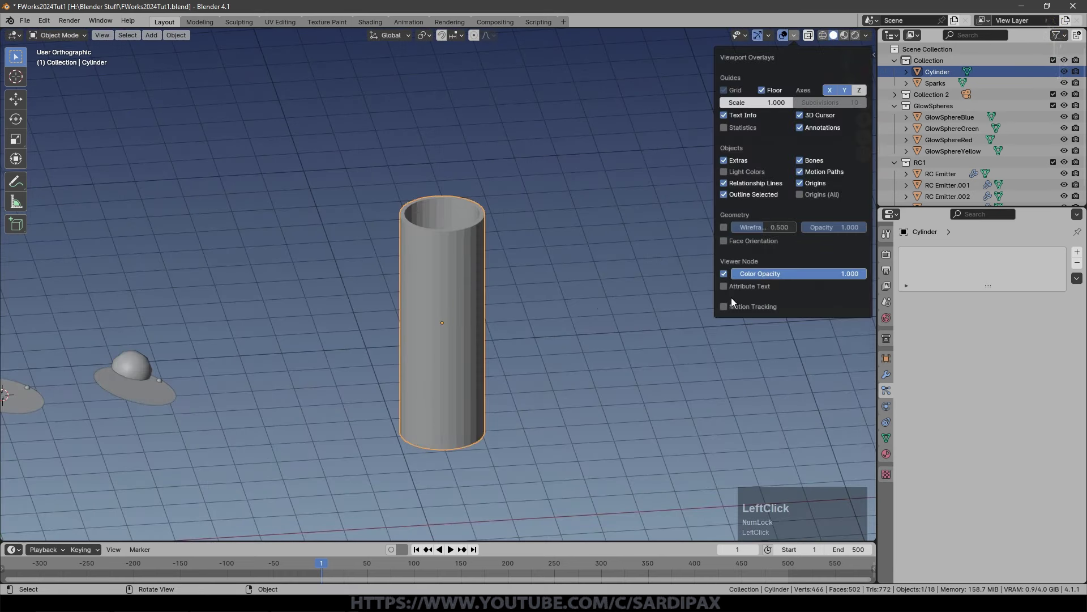
pyautogui.click(777, 37)
pyautogui.middleClick(498, 250)
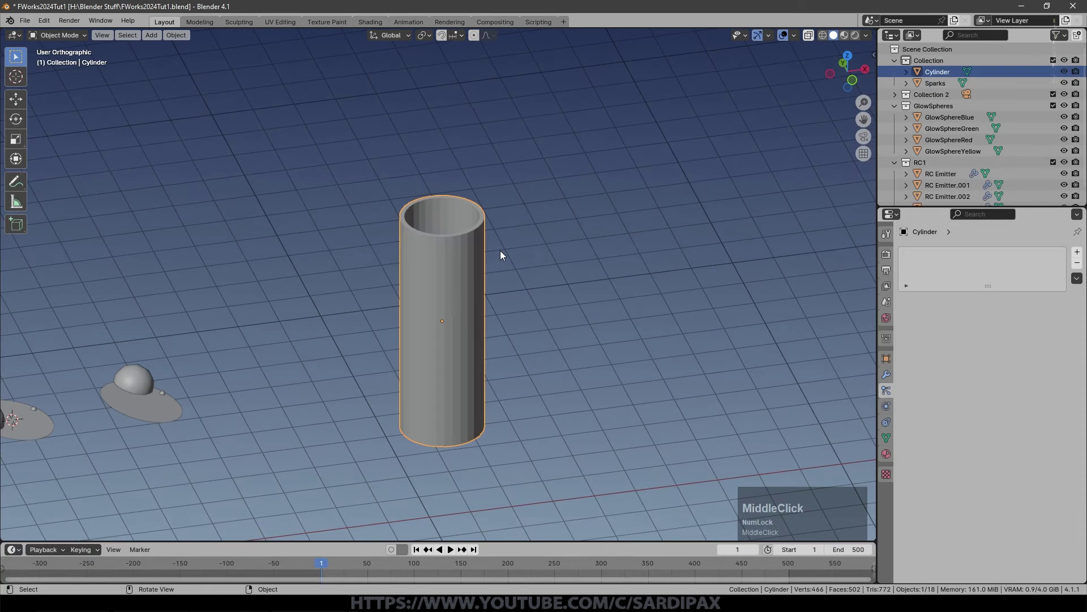
pyautogui.press('shift+Num_Lock')
# Rename the tube object Launcher.
pyautogui.scroll(3)
pyautogui.press('shift+a')
pyautogui.click(618, 279)
pyautogui.scroll(-3)
pyautogui.click(387, 292)
# Add an icosphere, move it to the tube's centre and shrink it to fit inside.
pyautogui.press('g')
pyautogui.click(701, 290)
pyautogui.scroll(3)
pyautogui.press('g')
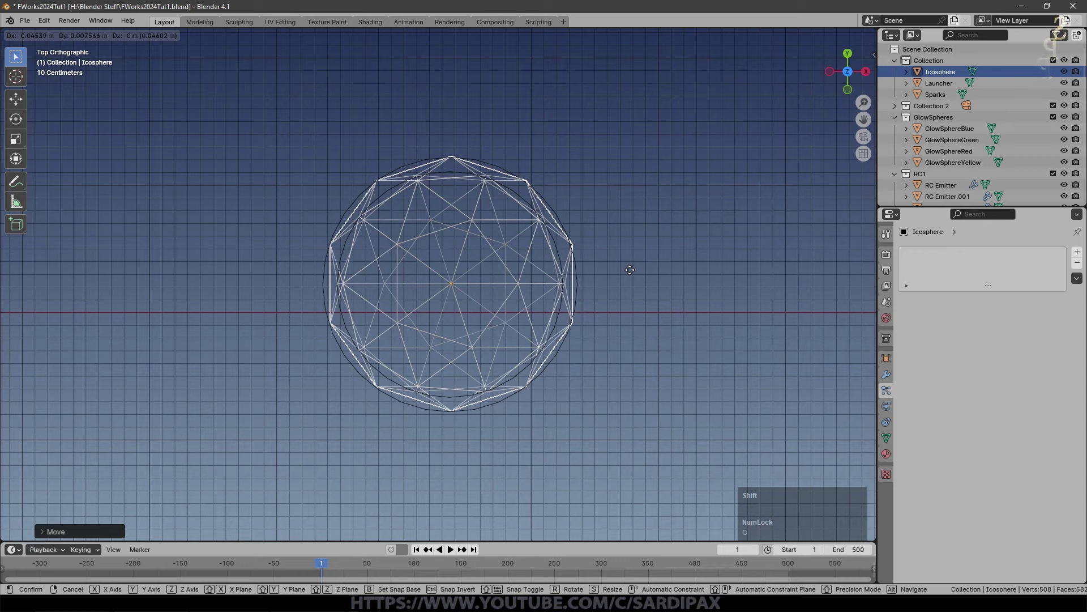
pyautogui.click(756, 257)
pyautogui.press('s')
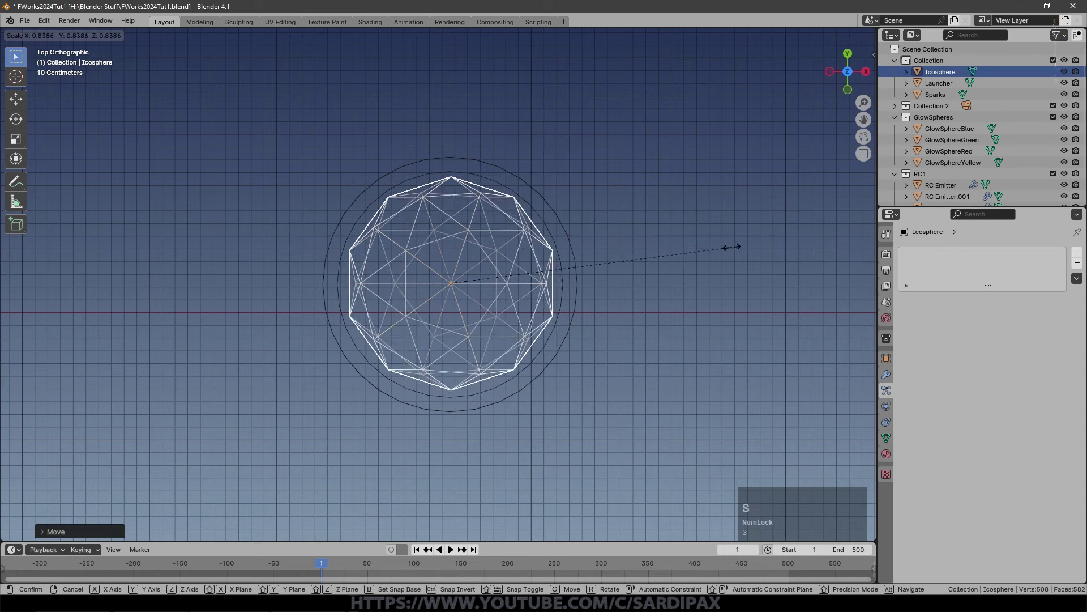
pyautogui.click(699, 253)
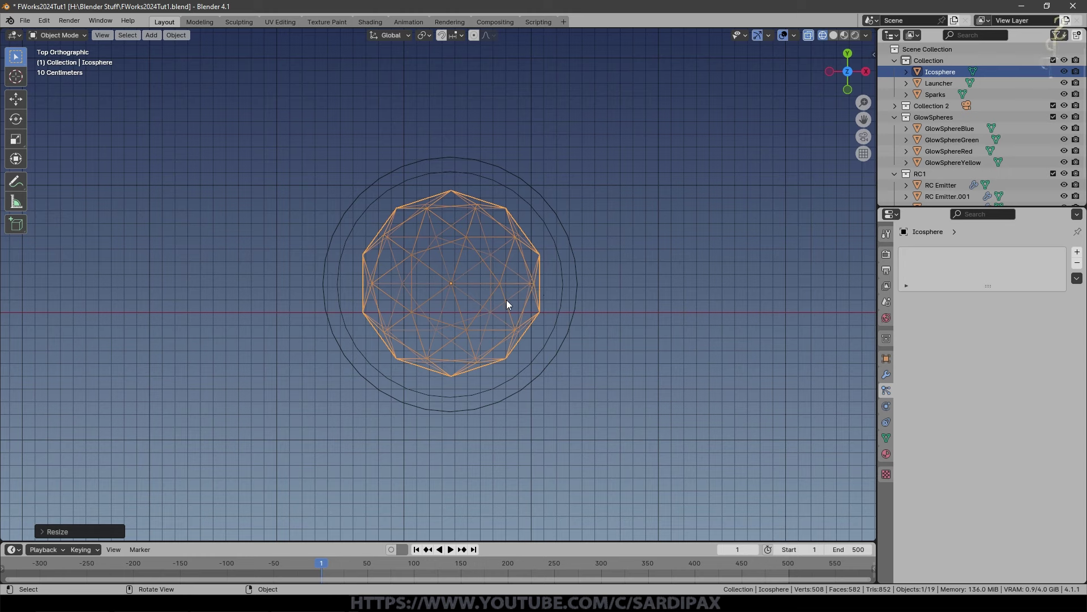
# Shade the icosphere smooth, lower it inside the Launcher and save the project.
pyautogui.rightClick(510, 302)
pyautogui.click(493, 303)
pyautogui.press('z')
pyautogui.click(722, 274)
pyautogui.middleClick(620, 325)
pyautogui.press('KP_1')
pyautogui.press('z')
pyautogui.click(523, 334)
pyautogui.scroll(-3)
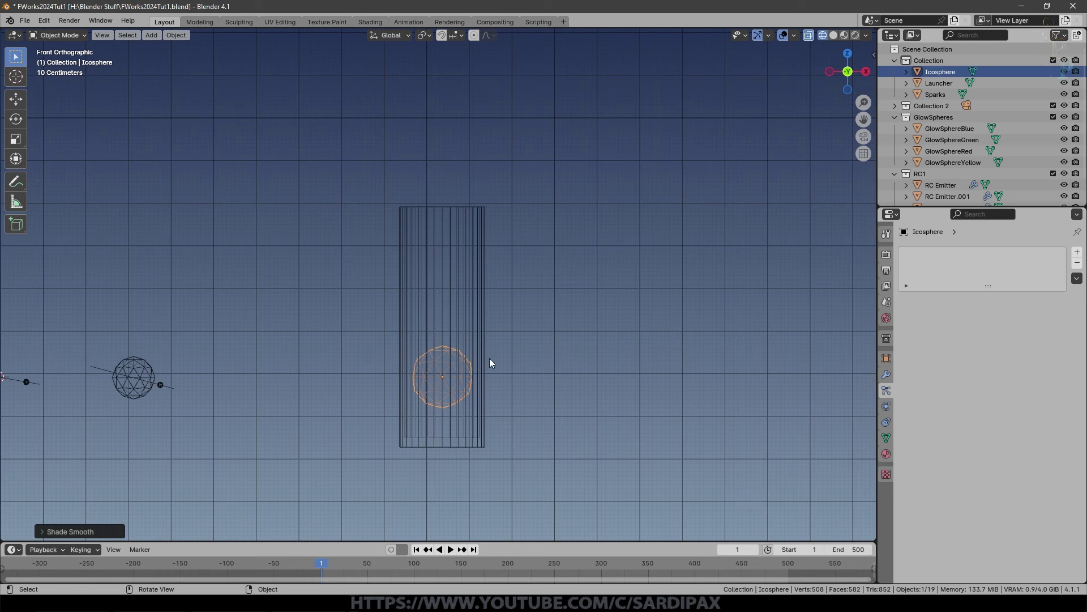
pyautogui.press('ctrl+s')
pyautogui.middleClick(514, 337)
# Rename the icosphere Mortar and add a passive rigid body to it.
pyautogui.click(515, 336)
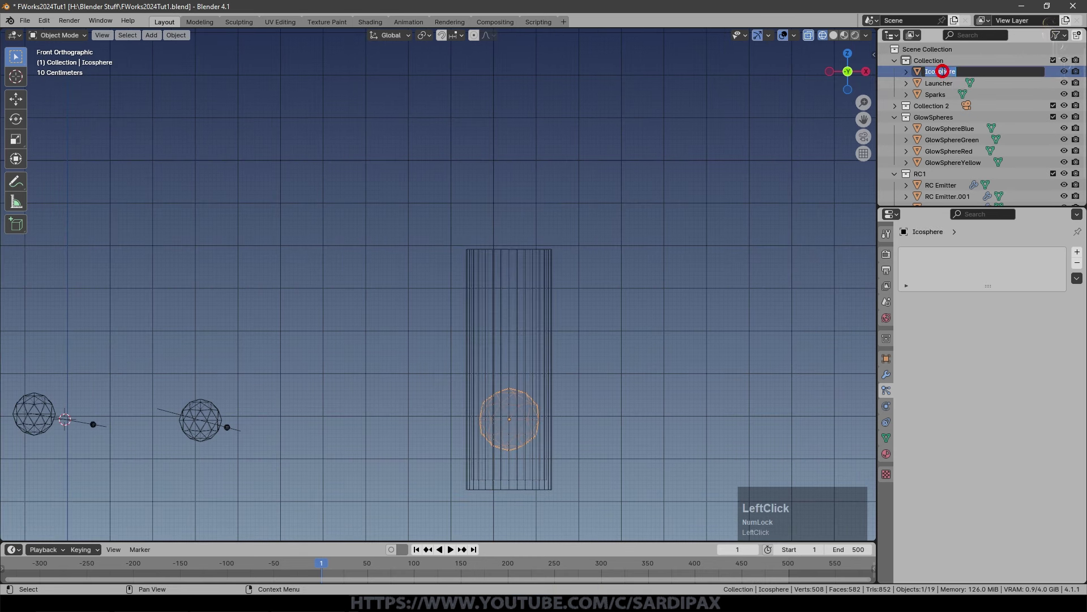
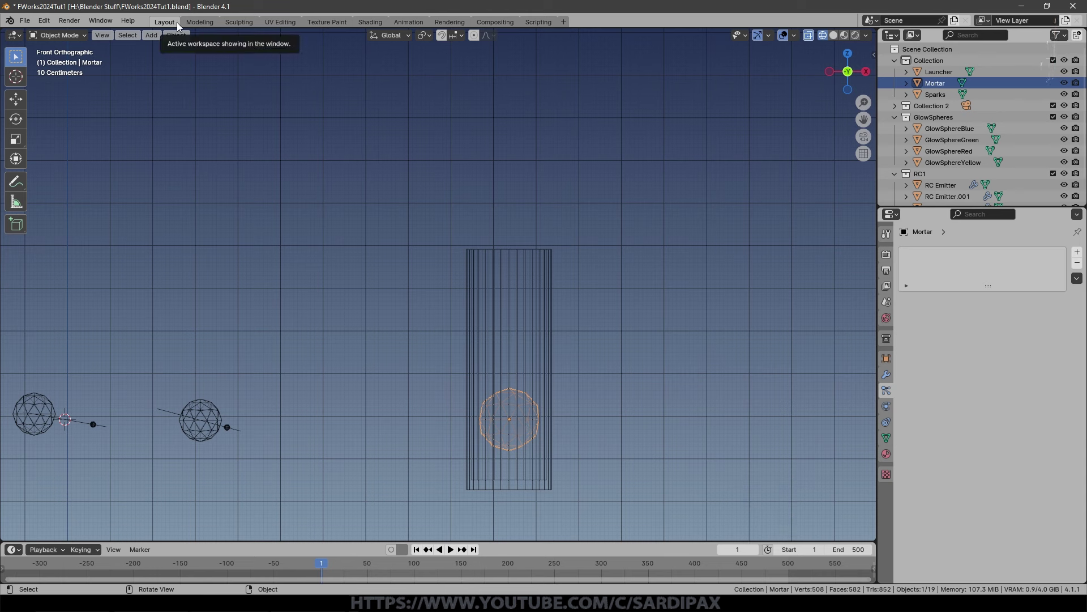
pyautogui.click(186, 36)
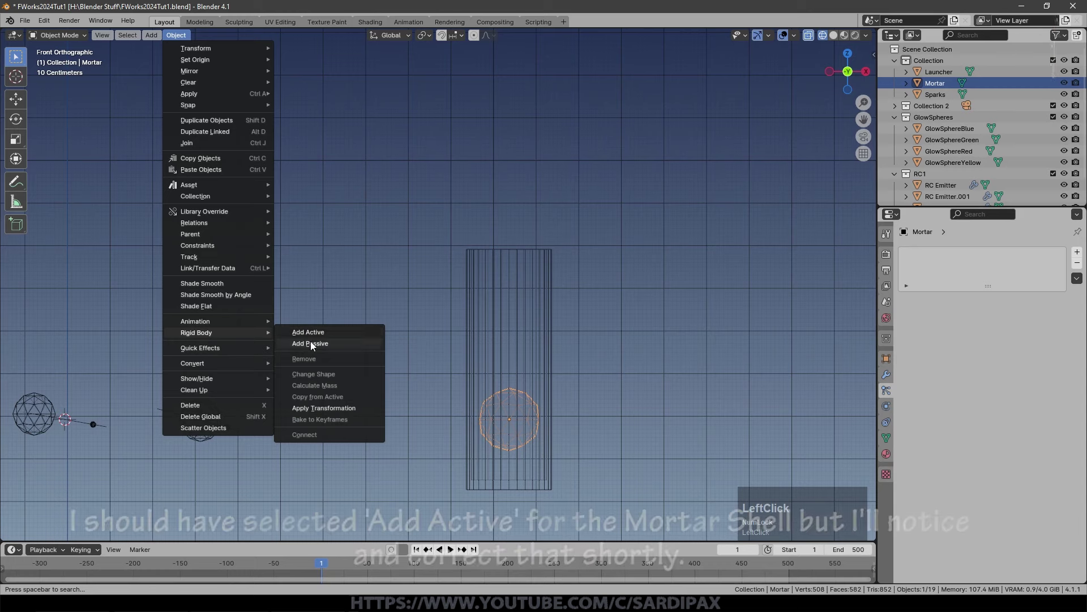
pyautogui.scroll(-3)
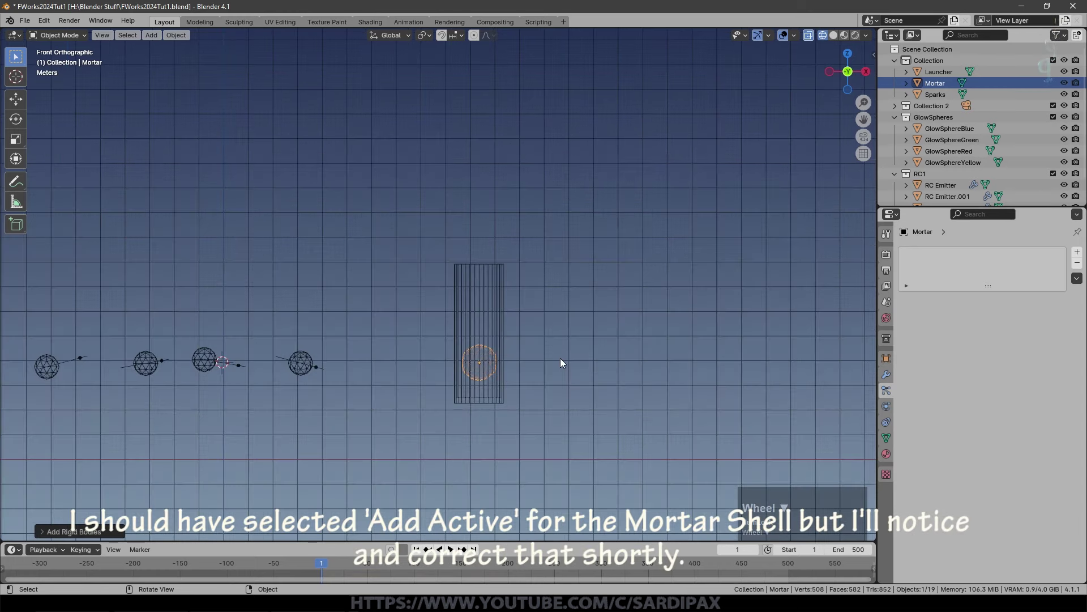
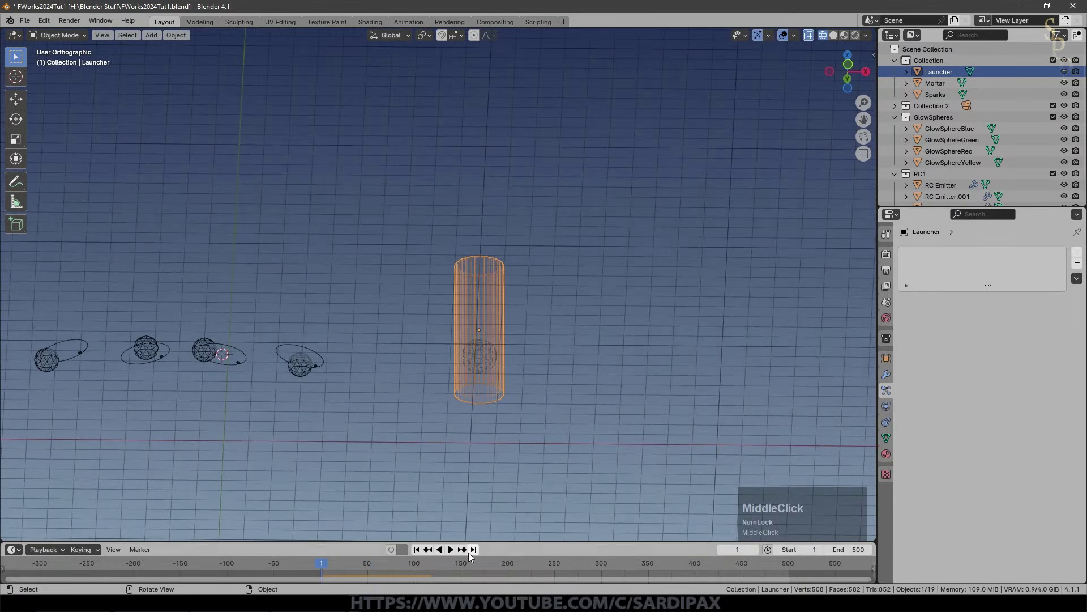
# Give the Launcher's passive rigid body Mesh-shaped collision.
pyautogui.click(494, 280)
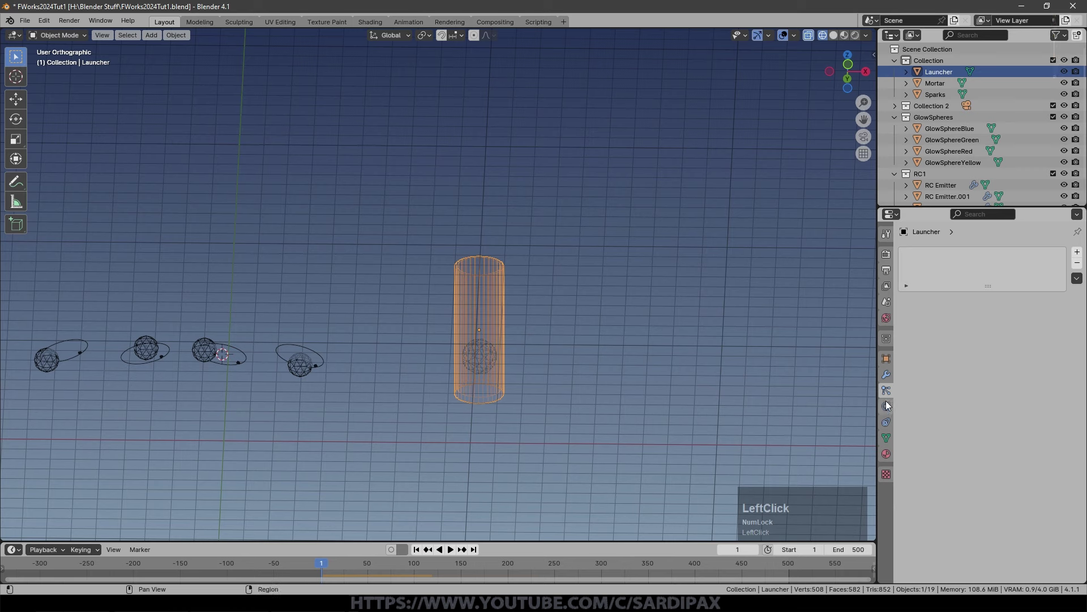
pyautogui.click(887, 408)
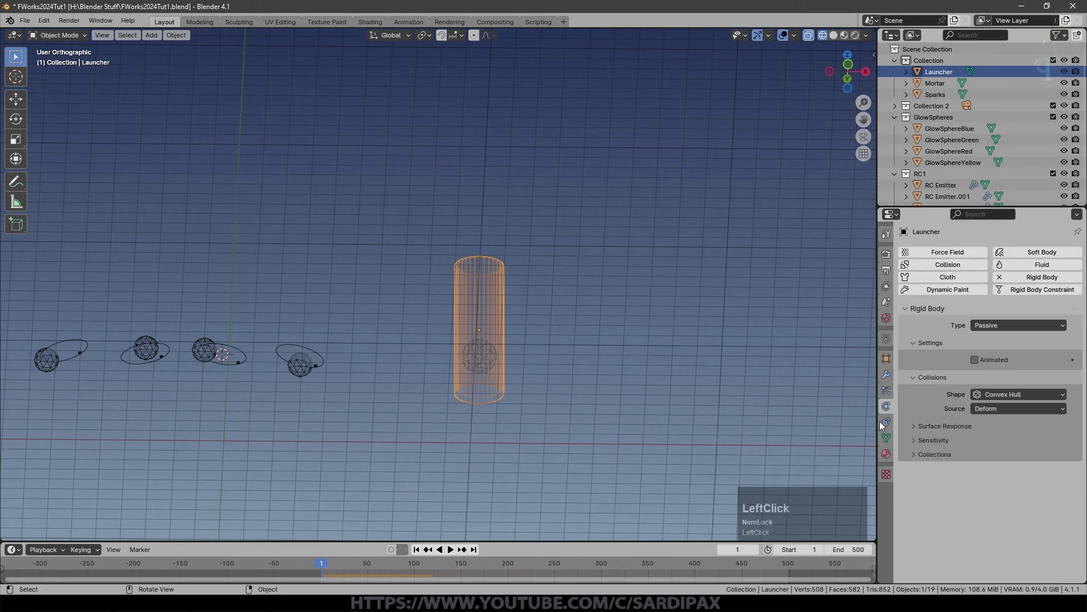
pyautogui.middleClick(576, 323)
pyautogui.scroll(3)
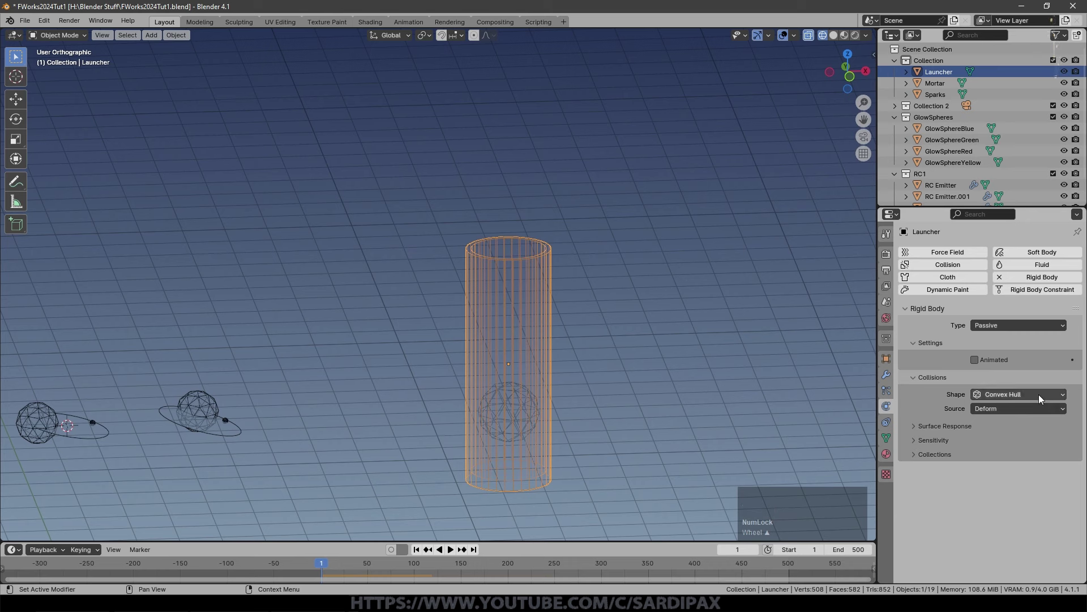
pyautogui.click(1041, 398)
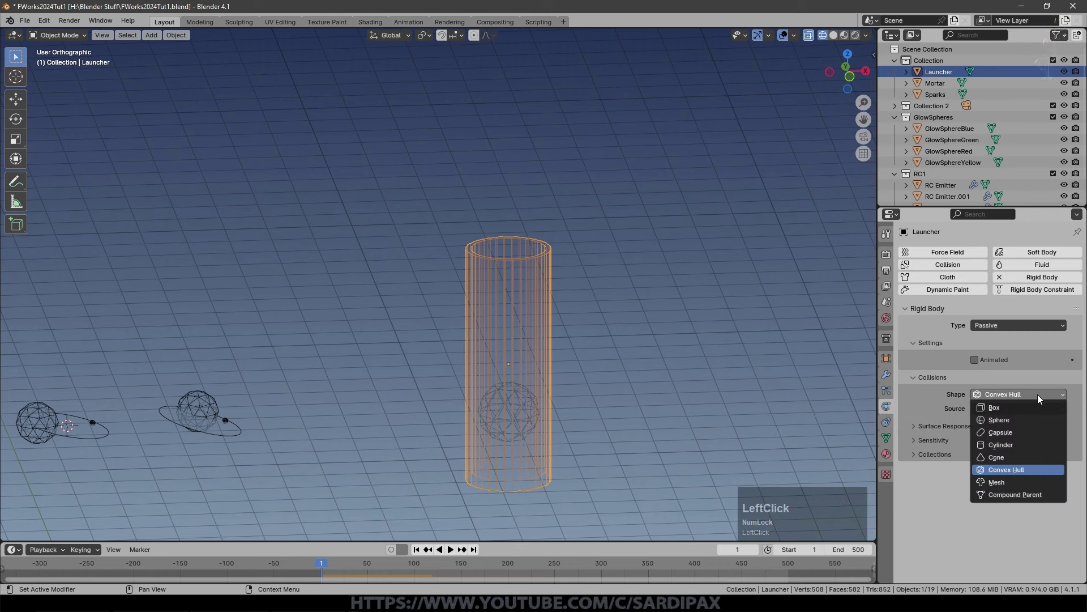
pyautogui.press('Tab')
pyautogui.press('ctrl+a')
pyautogui.click(529, 444)
pyautogui.press('ctrl+a')
# Make the Mortar an active sphere-shaped rigid body and play to test the simulation.
pyautogui.click(526, 448)
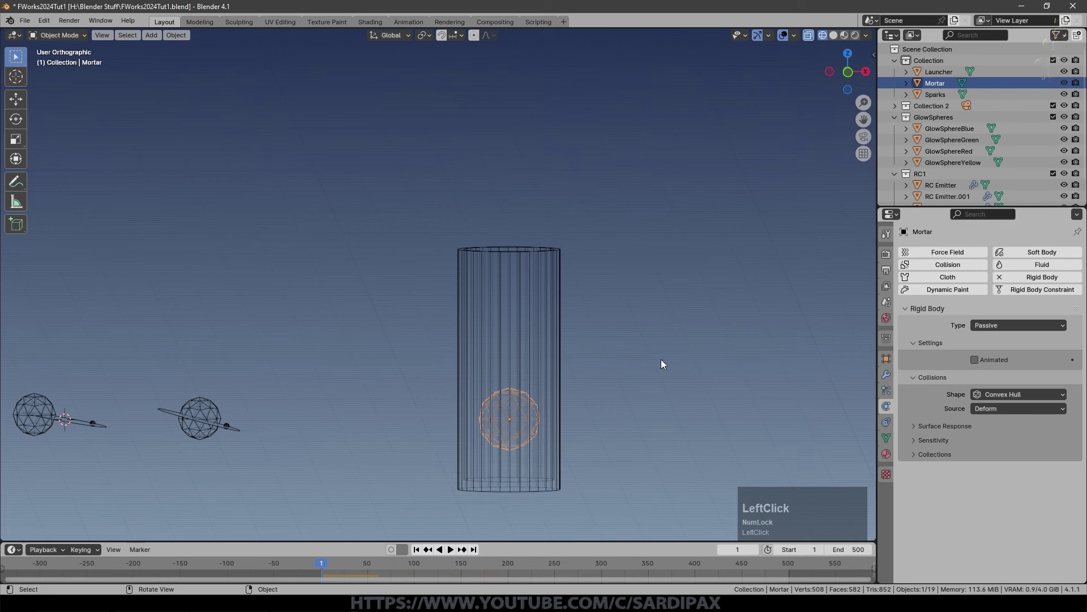
pyautogui.click(1005, 334)
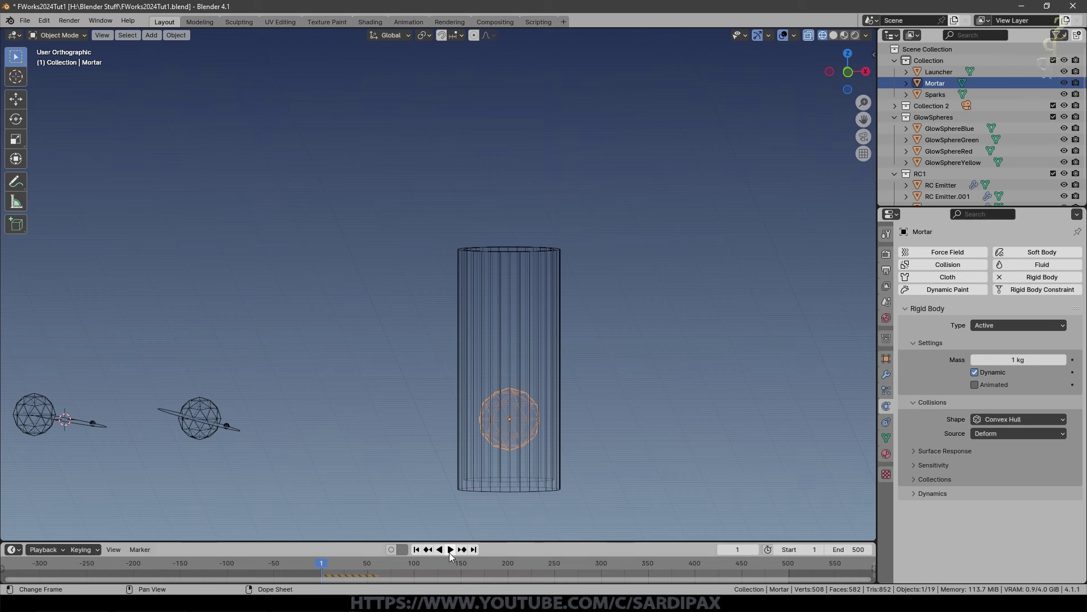
pyautogui.click(453, 555)
pyautogui.click(1010, 444)
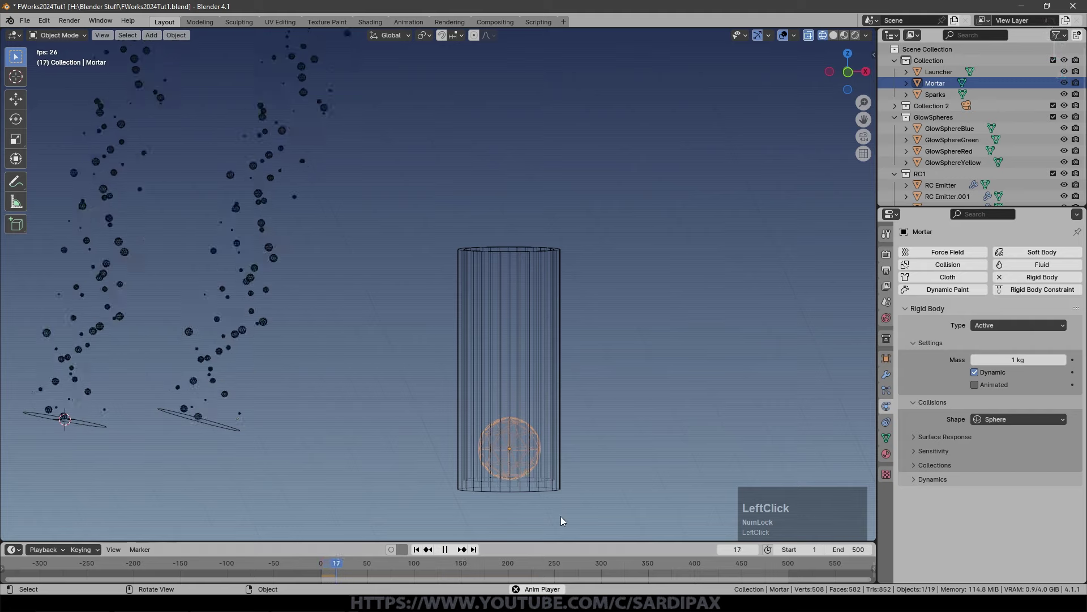
pyautogui.click(453, 552)
pyautogui.press('space')
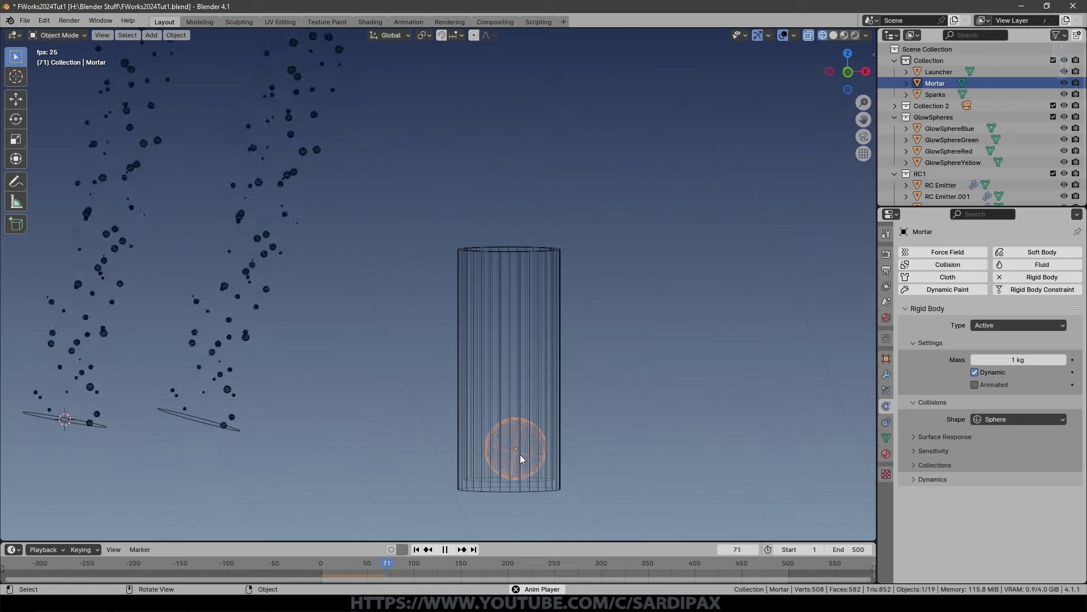
pyautogui.click(432, 553)
pyautogui.press('space')
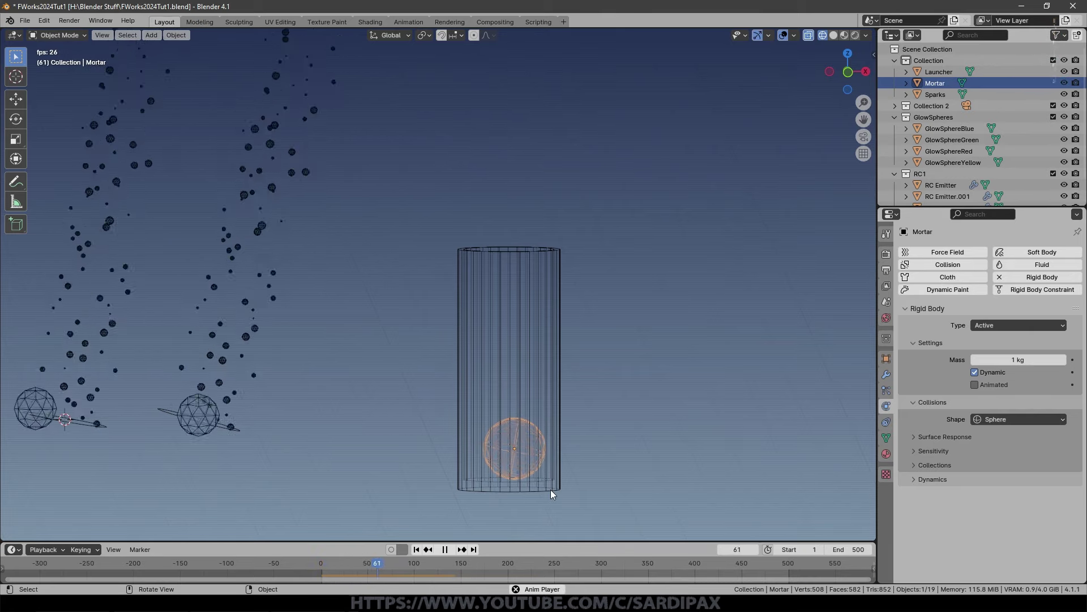
pyautogui.click(449, 550)
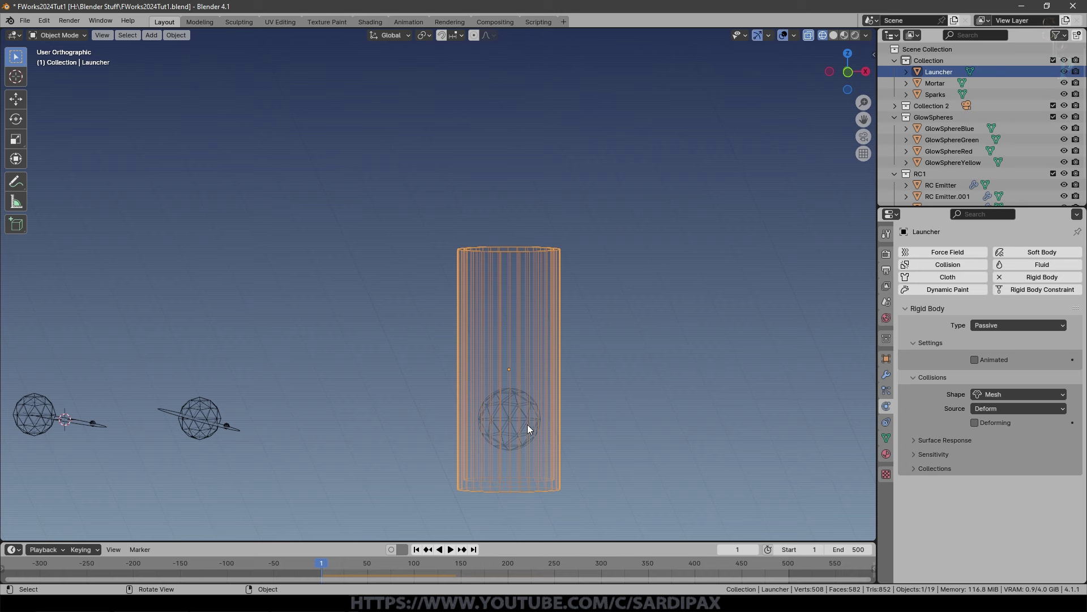
# Preview the launch and tick Animated on the Mortar's rigid body.
pyautogui.click(528, 397)
pyautogui.scroll(-3)
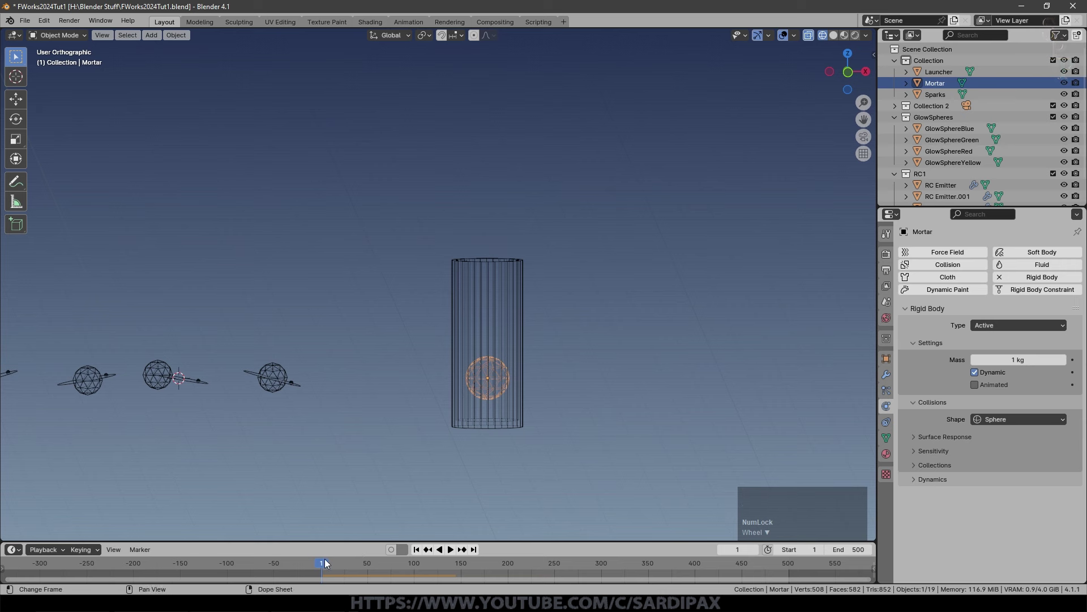
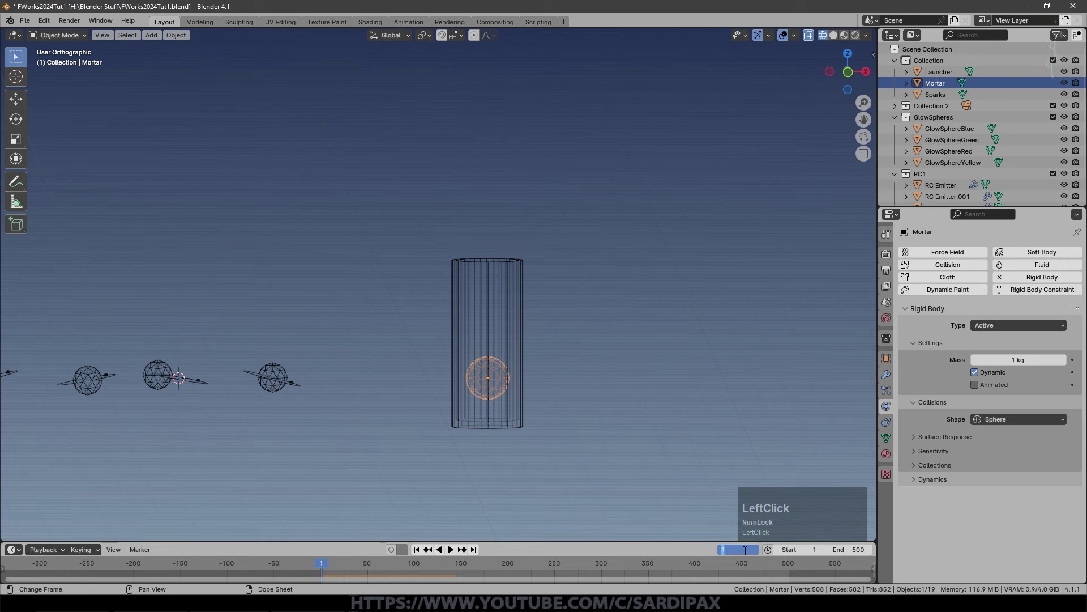
pyautogui.press('KP_0')
pyautogui.press('KP_Enter')
pyautogui.scroll(-3)
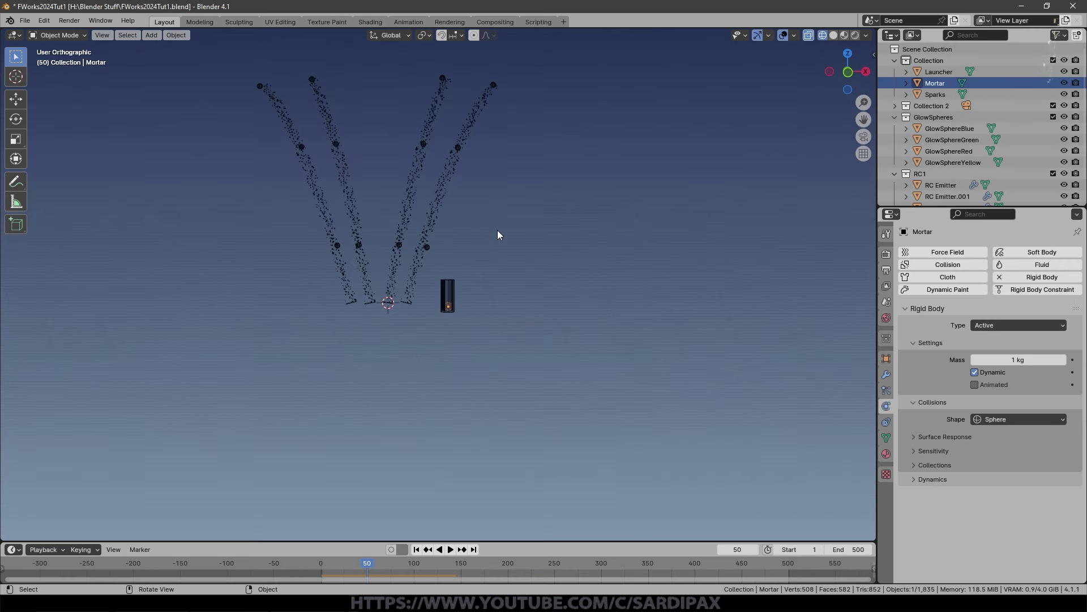
pyautogui.scroll(3)
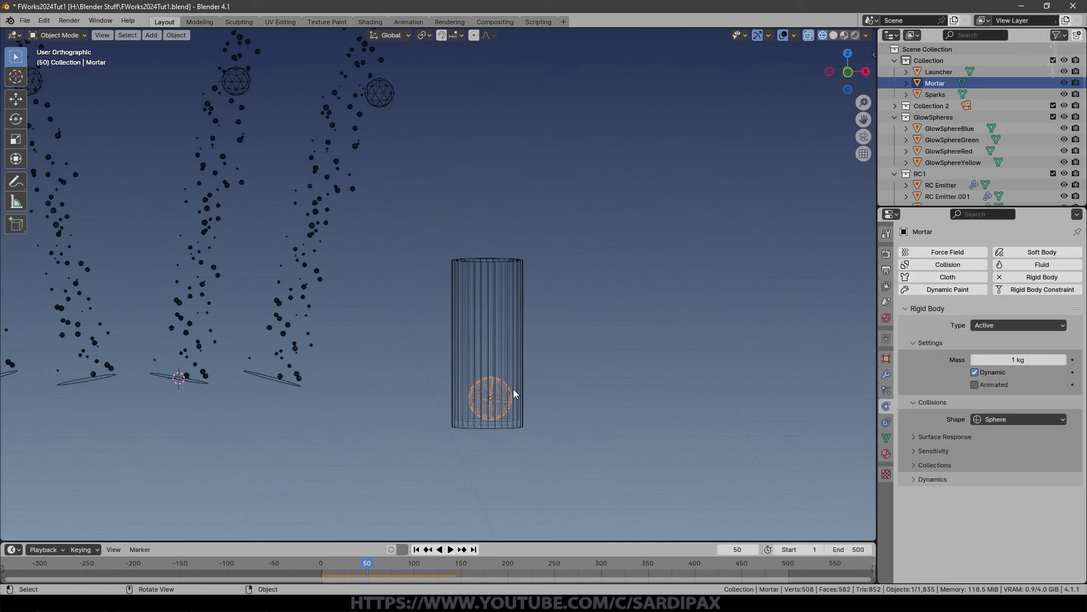
pyautogui.press('i')
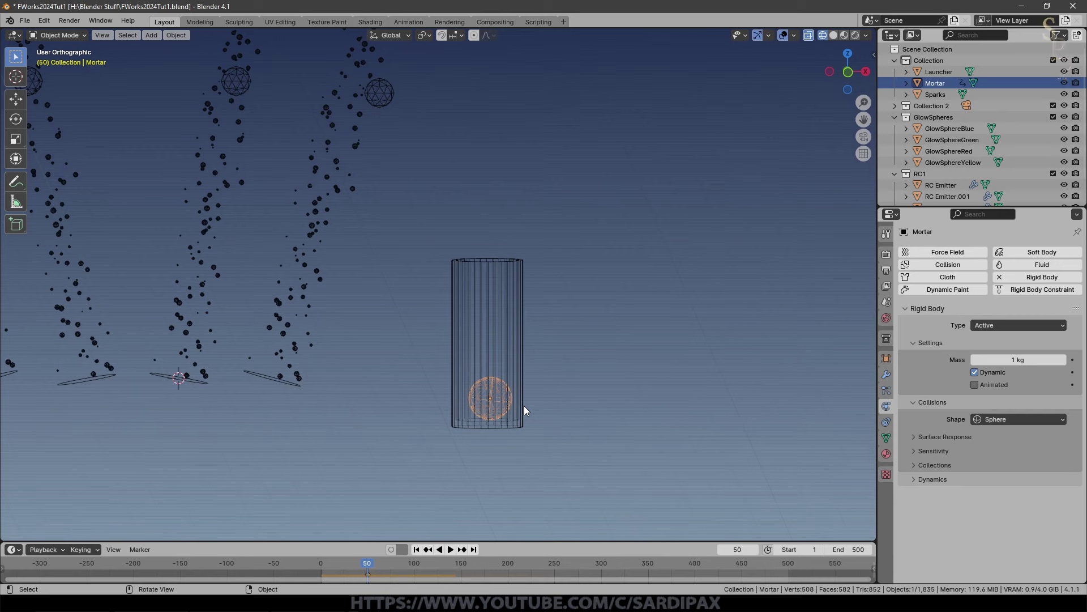
pyautogui.press('space')
pyautogui.click(450, 550)
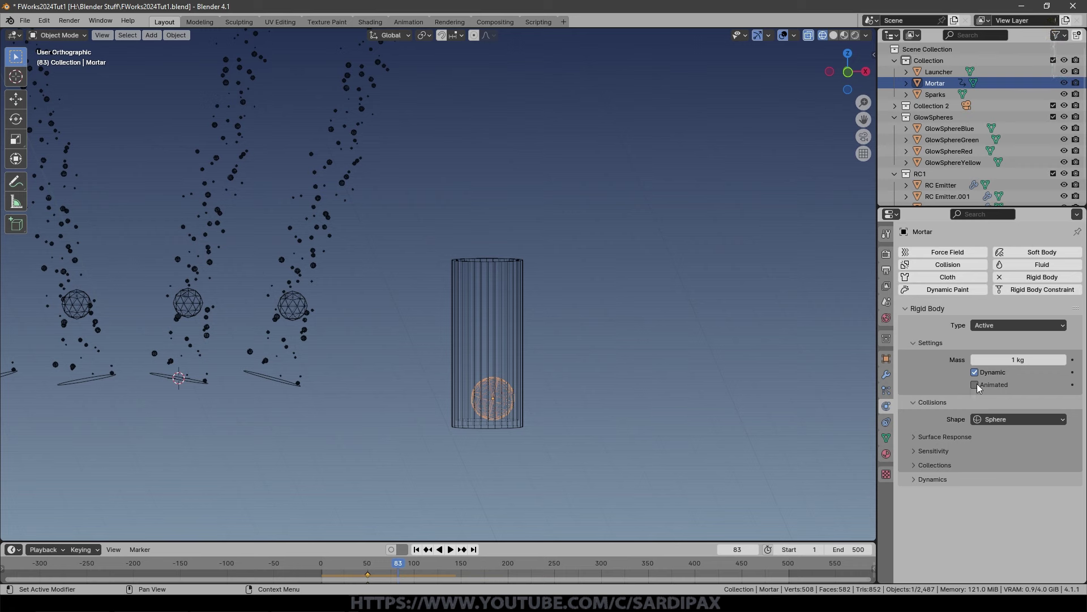
pyautogui.click(981, 388)
# At frame 60 move the Mortar about 12 m up on Z and keyframe its location.
pyautogui.press('space')
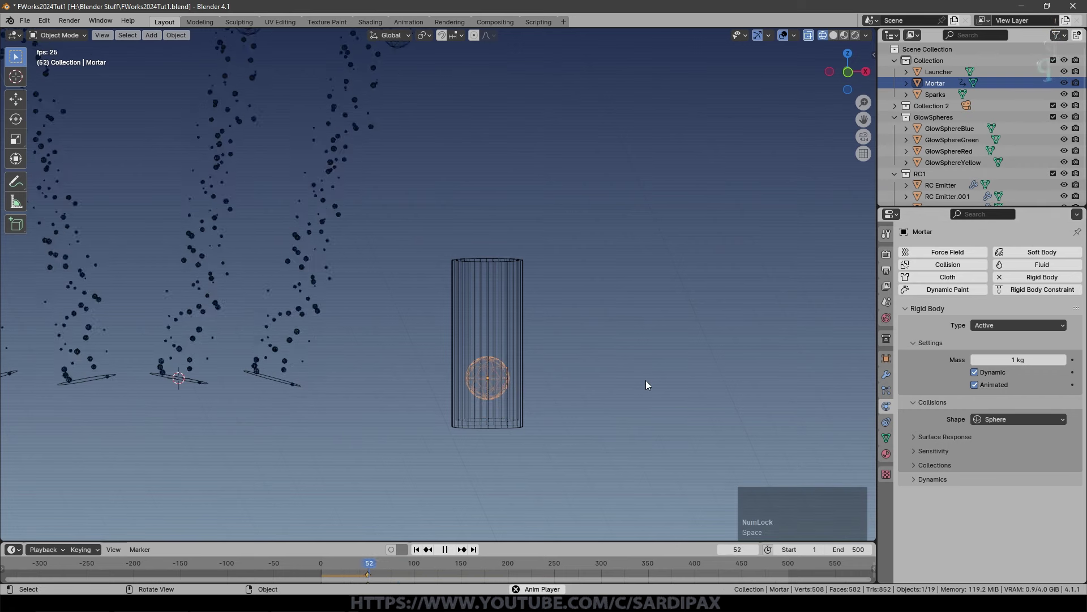
pyautogui.click(447, 568)
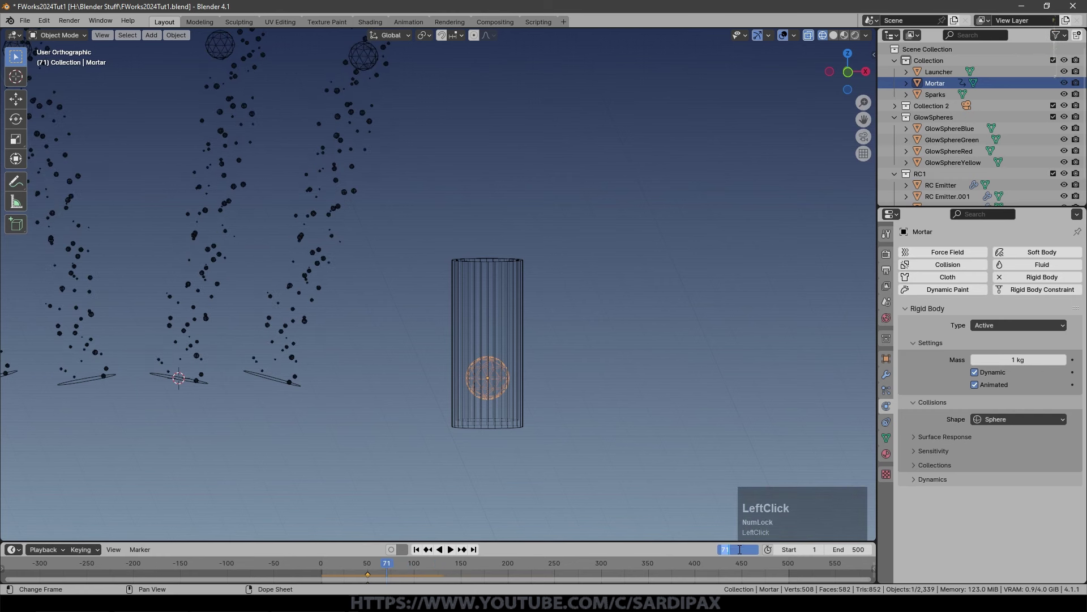
pyautogui.press('KP_6')
pyautogui.press('KP_Enter')
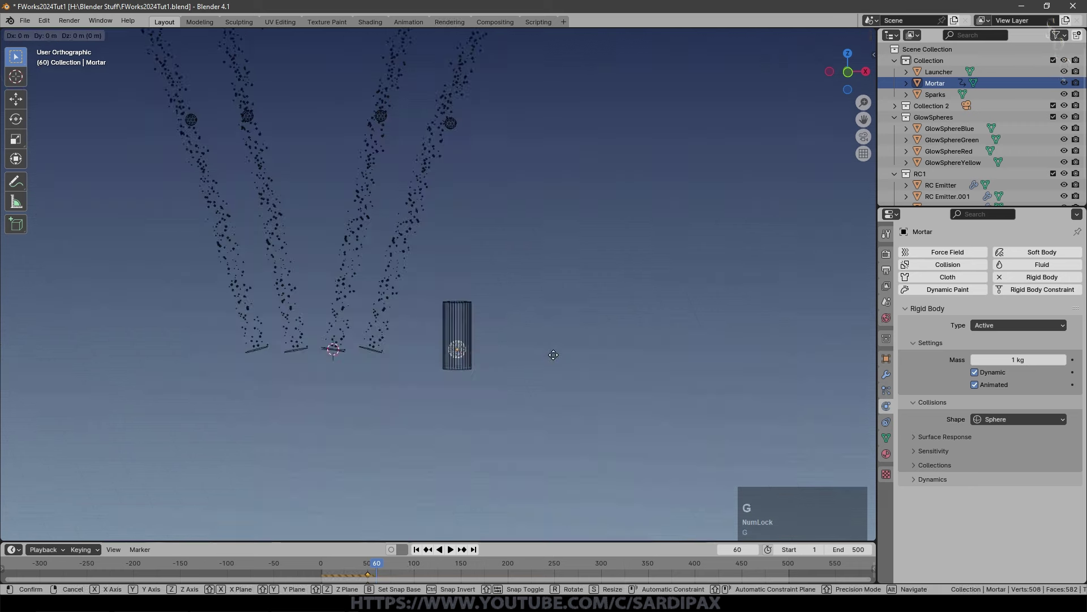
pyautogui.press('g')
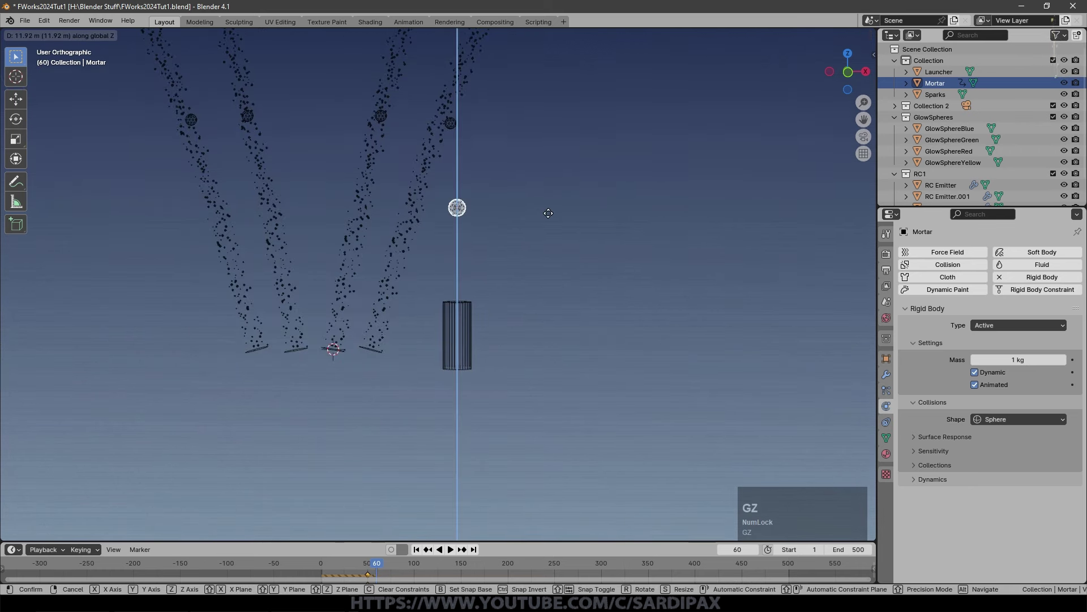
pyautogui.click(554, 218)
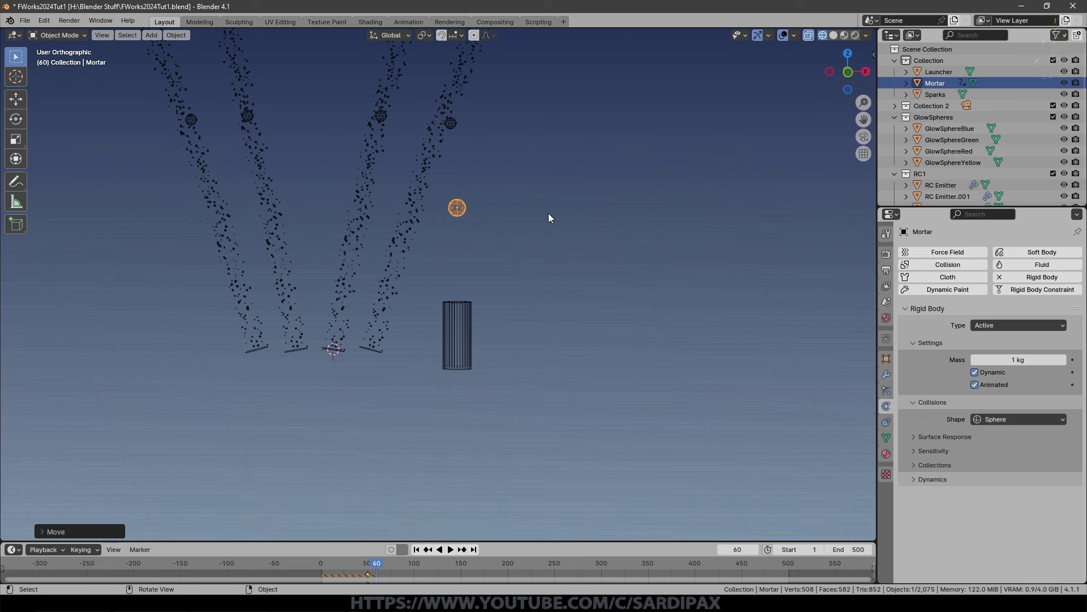
pyautogui.press('i')
pyautogui.click(380, 575)
# Change the launch keyframes' interpolation mode from the timeline menu and play the launch back.
pyautogui.rightClick(381, 576)
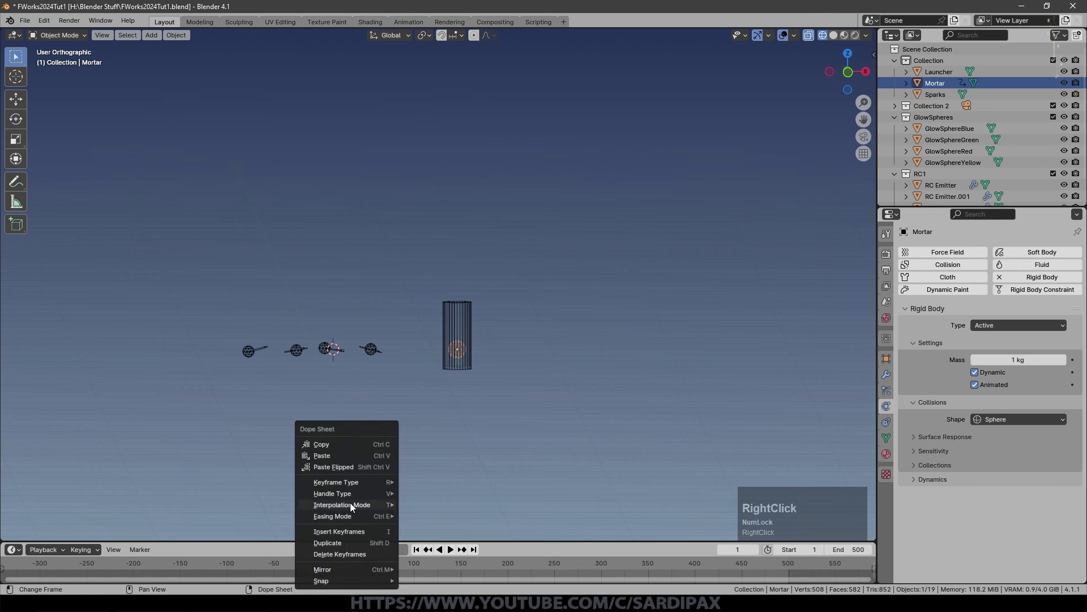
pyautogui.click(437, 444)
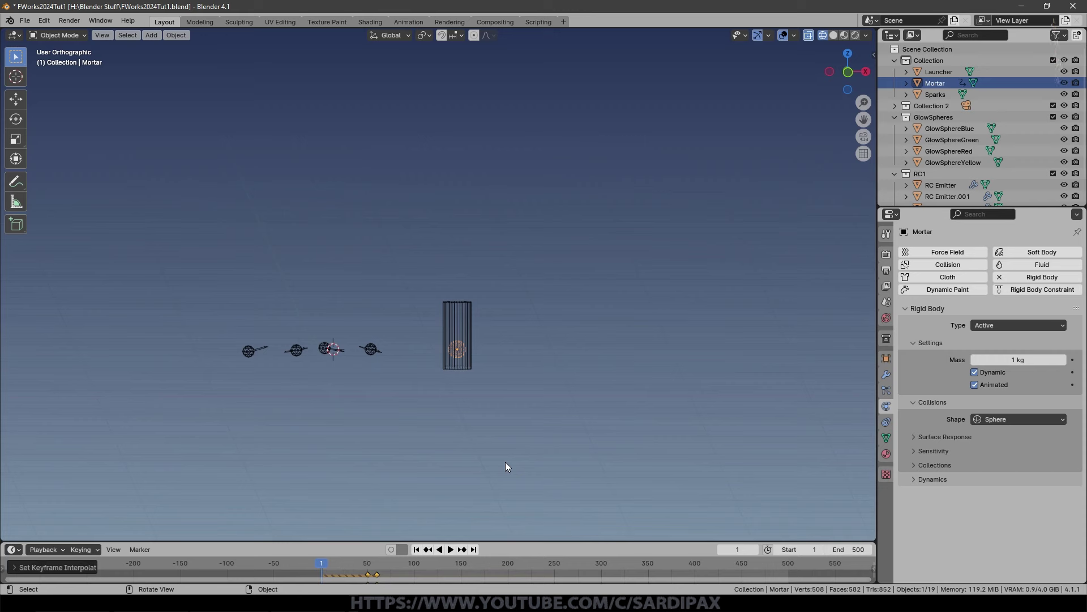
pyautogui.press('space')
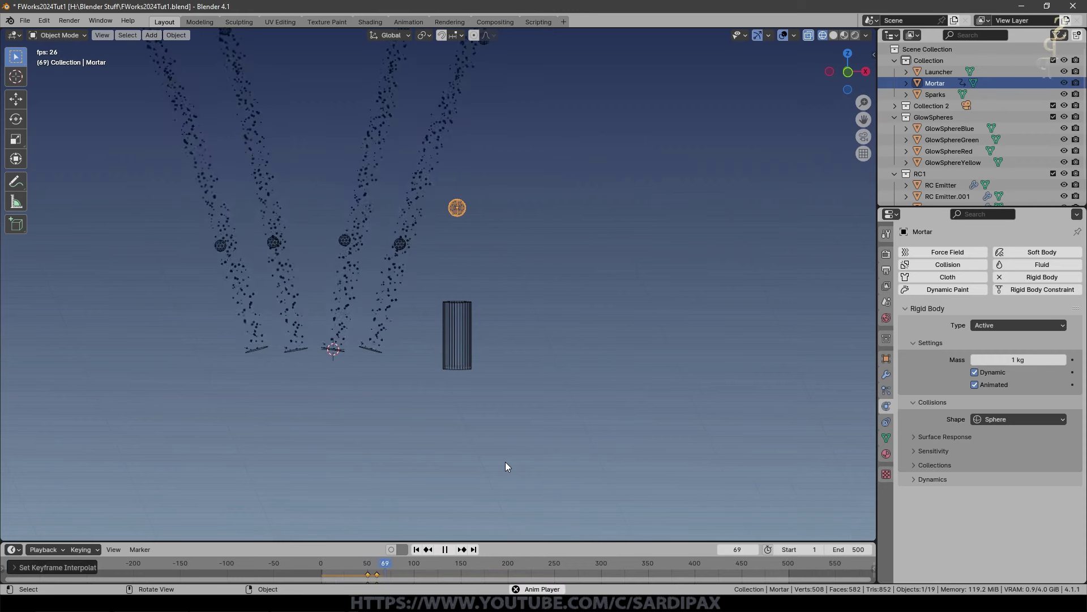
pyautogui.press('space')
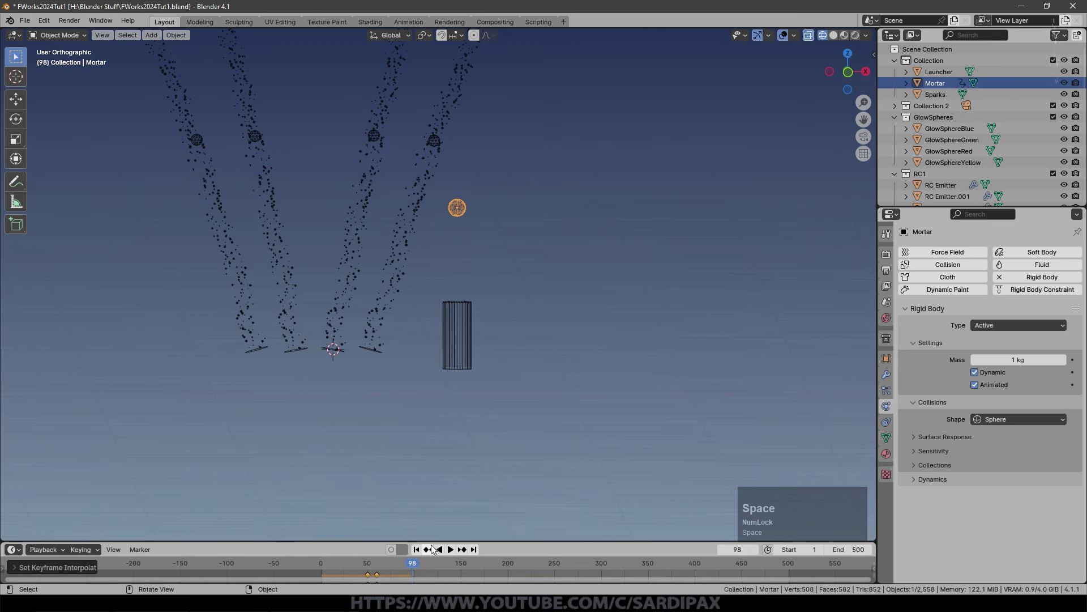
pyautogui.click(372, 561)
pyautogui.middleClick(527, 520)
# Keyframe the Mortar's rigid-body Animated setting to switch off at frame 60.
pyautogui.click(433, 558)
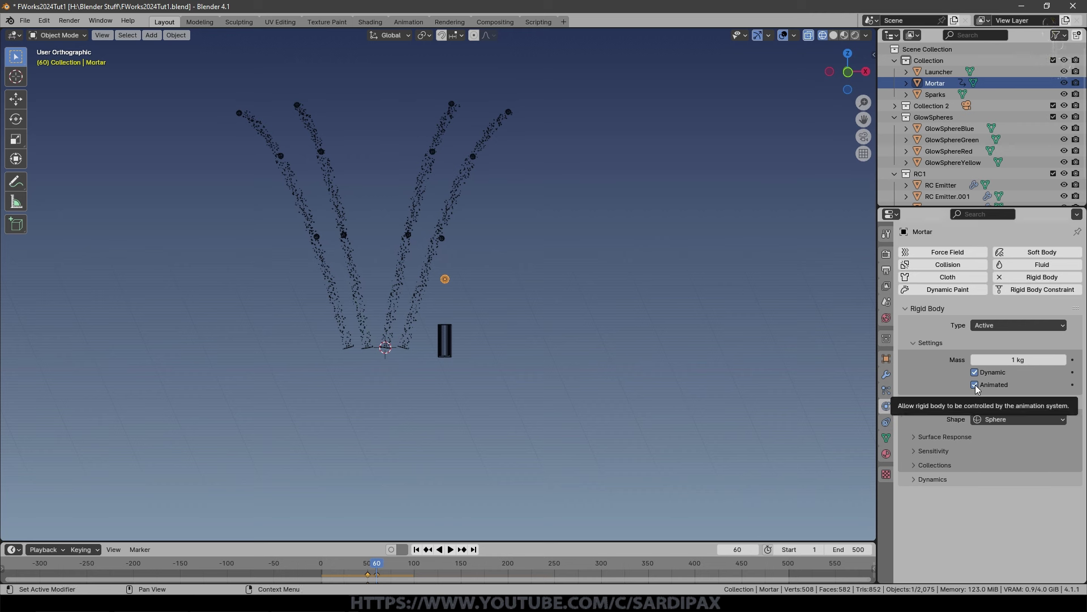
pyautogui.press('Left')
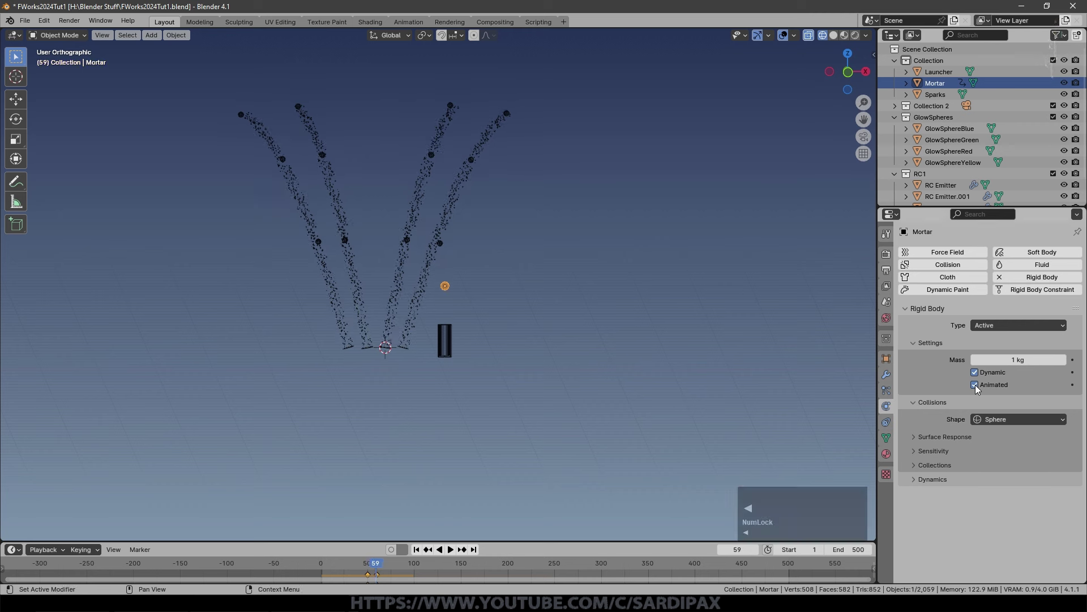
pyautogui.press('|')
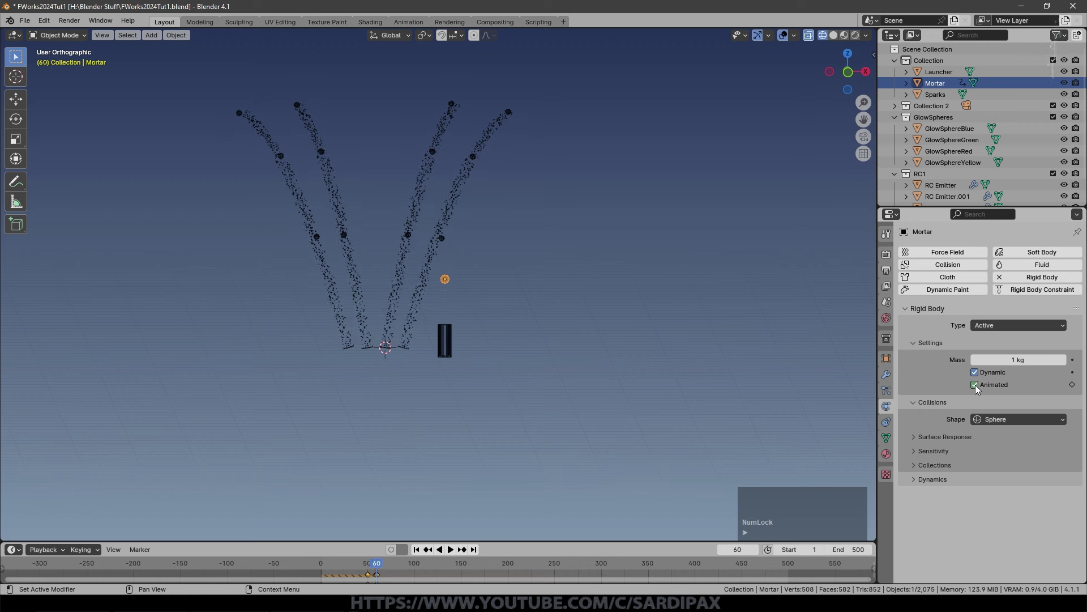
pyautogui.click(977, 385)
pyautogui.press('|')
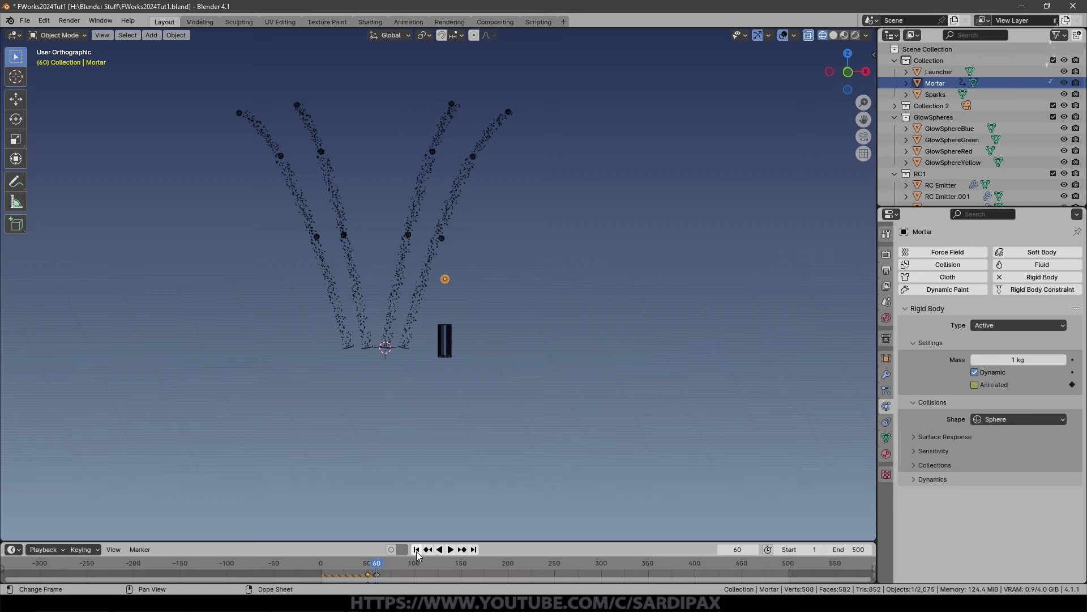
# Replay the launch from the start to watch the mortar's full arc.
pyautogui.click(421, 553)
pyautogui.scroll(3)
pyautogui.press('space')
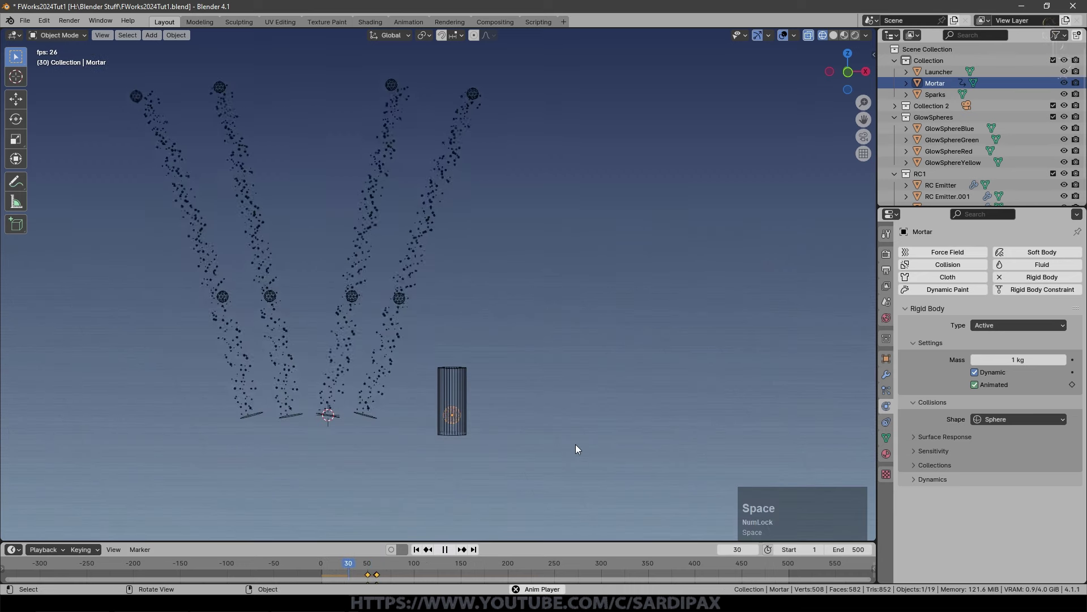
pyautogui.scroll(-3)
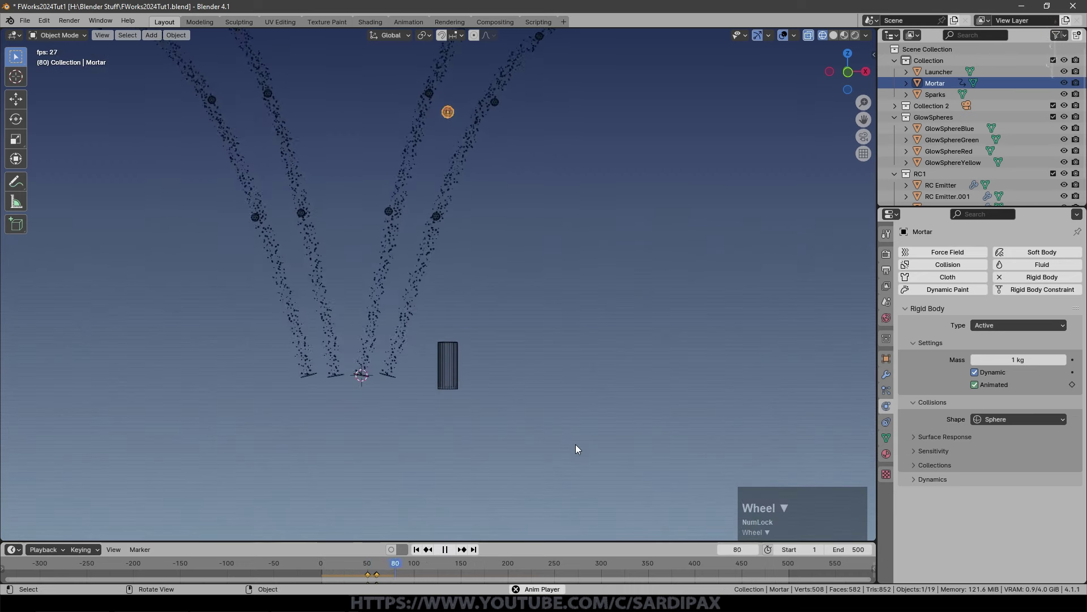
pyautogui.middleClick(556, 370)
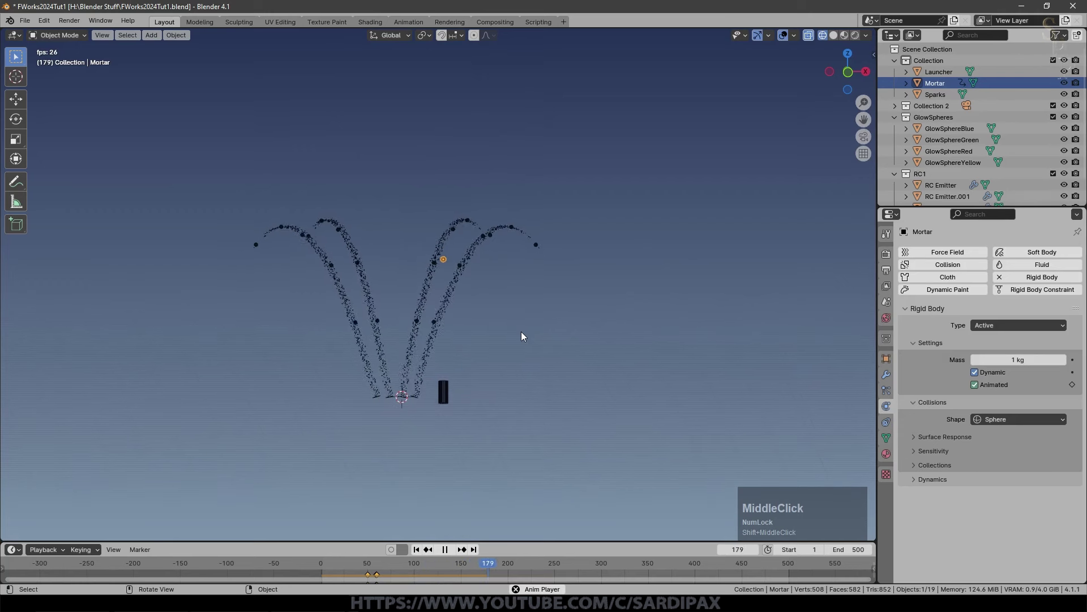
pyautogui.press('space')
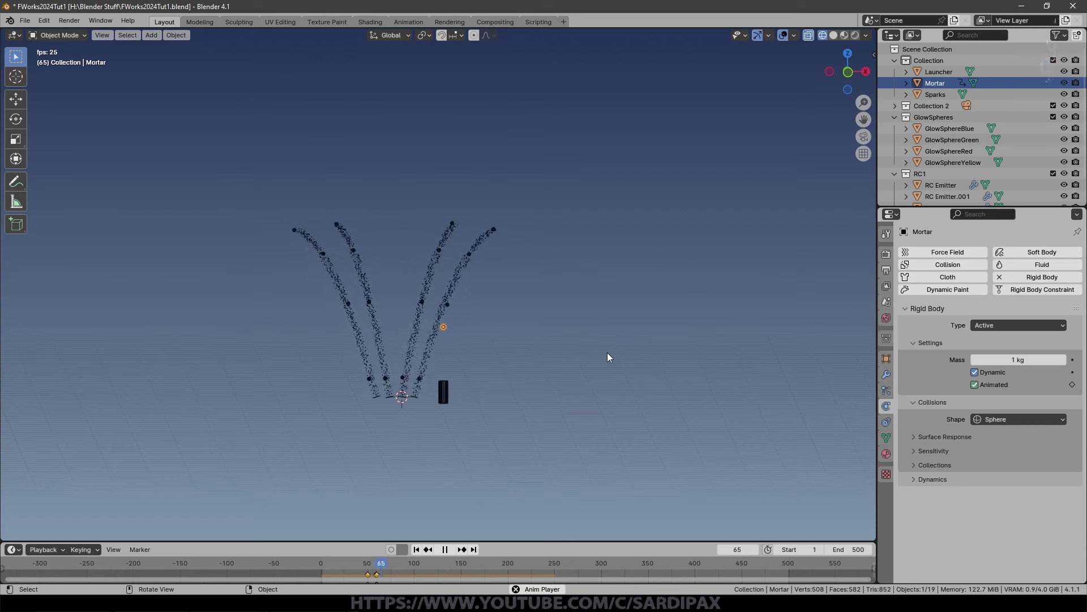
pyautogui.press('space')
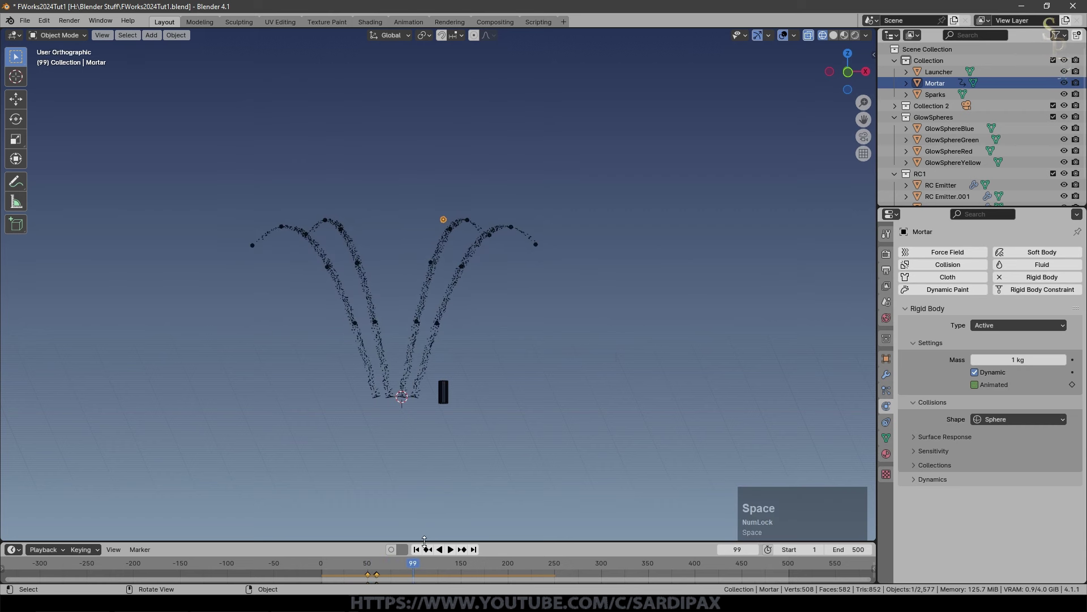
pyautogui.scroll(3)
# Raise the mortar's frame-60 position much higher along Z, keyframe it, and replay the launch.
pyautogui.click(761, 554)
pyautogui.press('g')
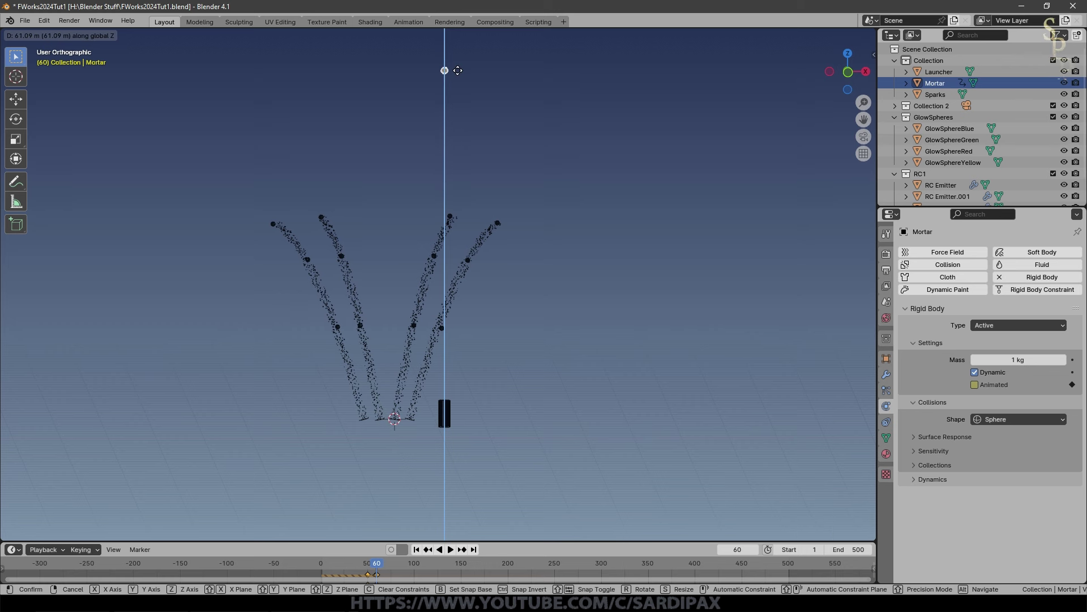
pyautogui.click(446, 511)
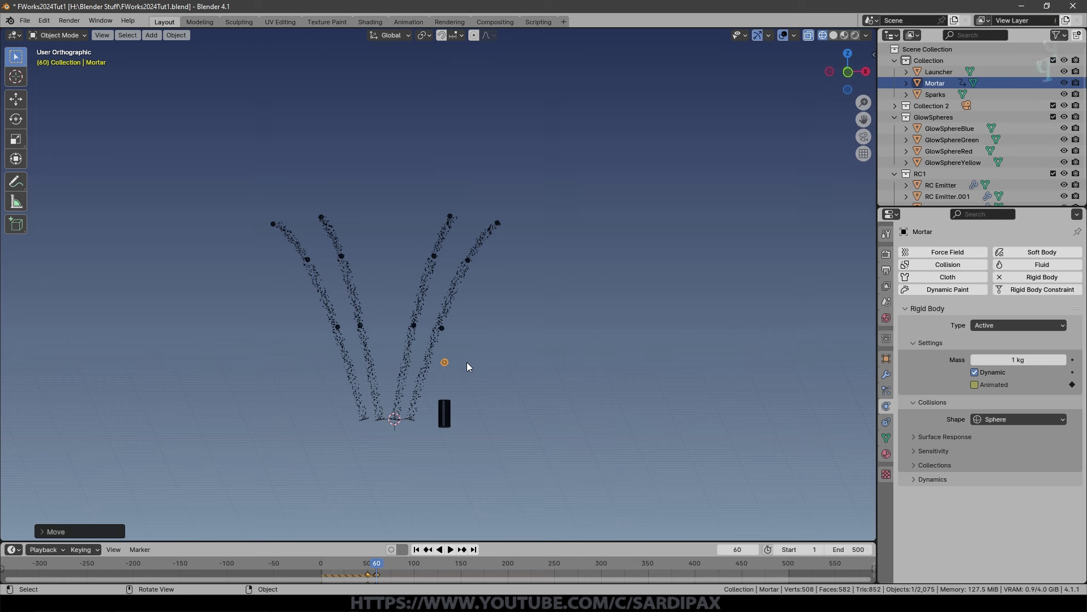
pyautogui.press('alt+i')
pyautogui.click(471, 364)
pyautogui.click(425, 558)
pyautogui.press('space')
pyautogui.click(494, 351)
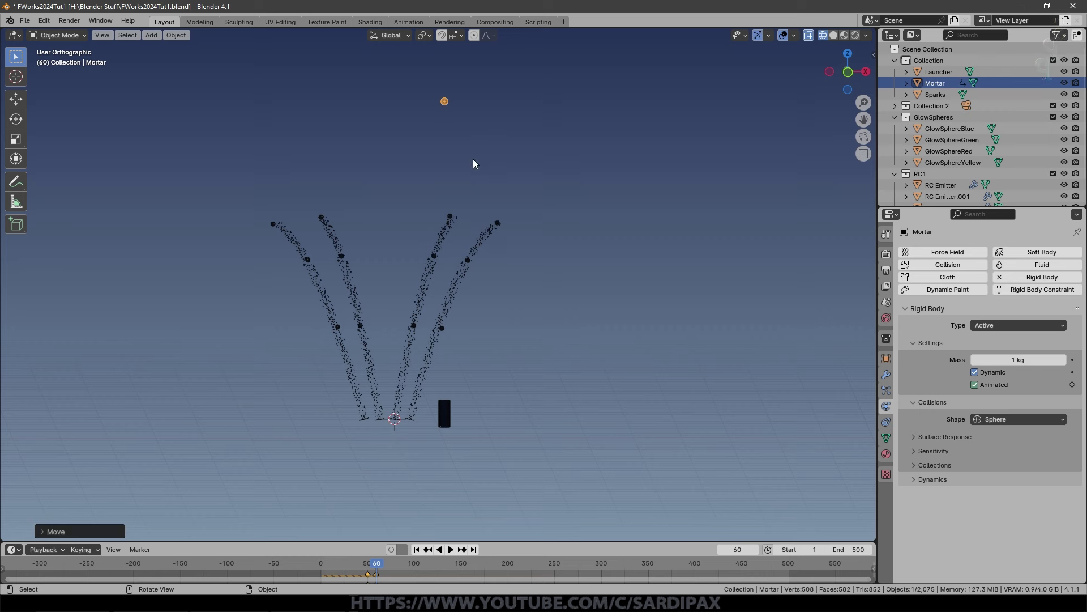
pyautogui.press('i')
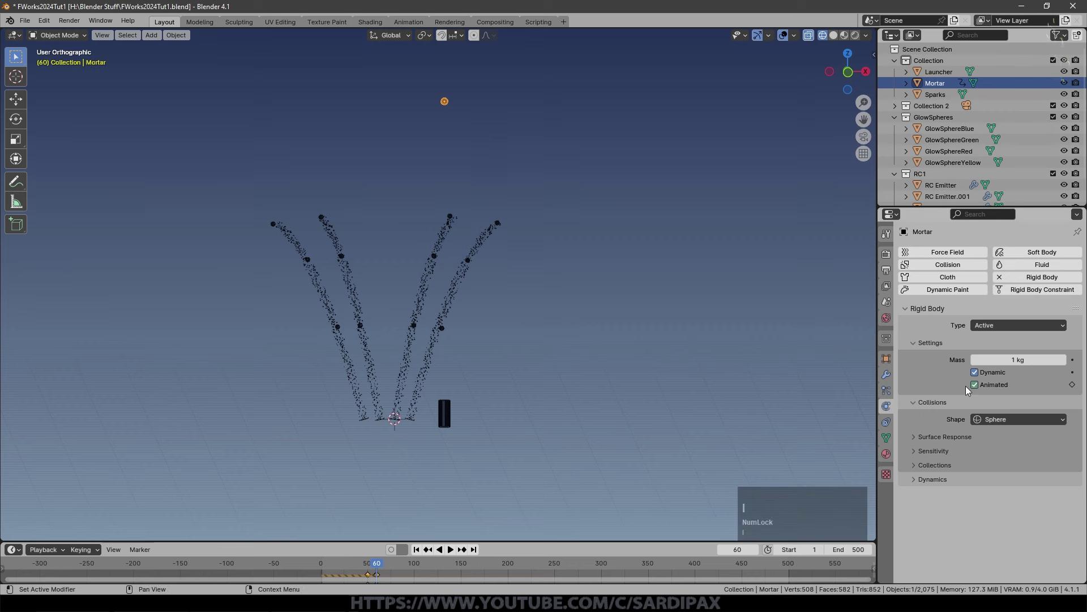
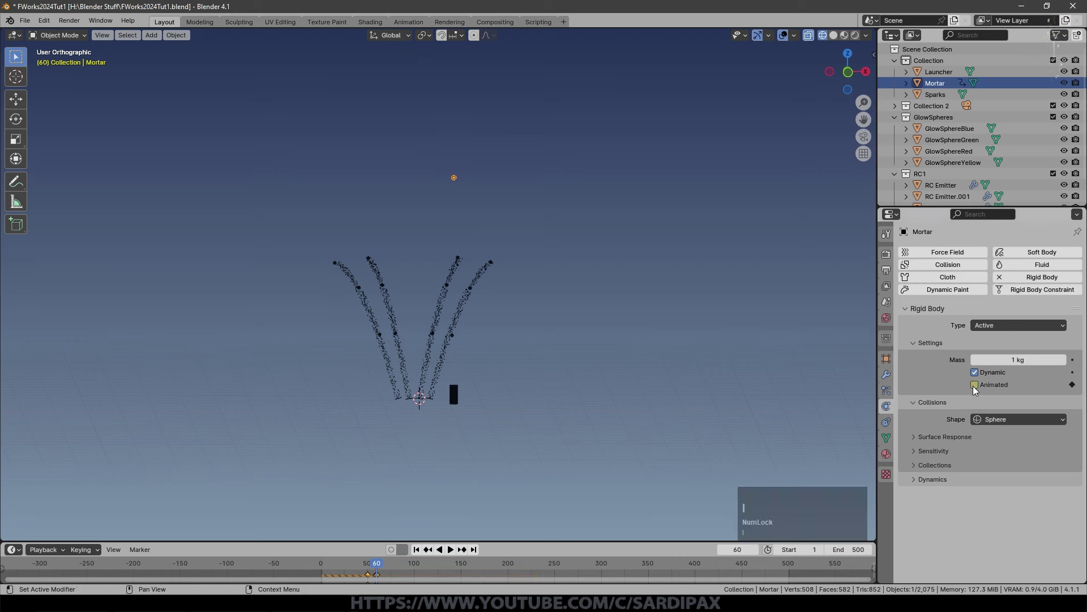
pyautogui.click(521, 437)
pyautogui.press('space')
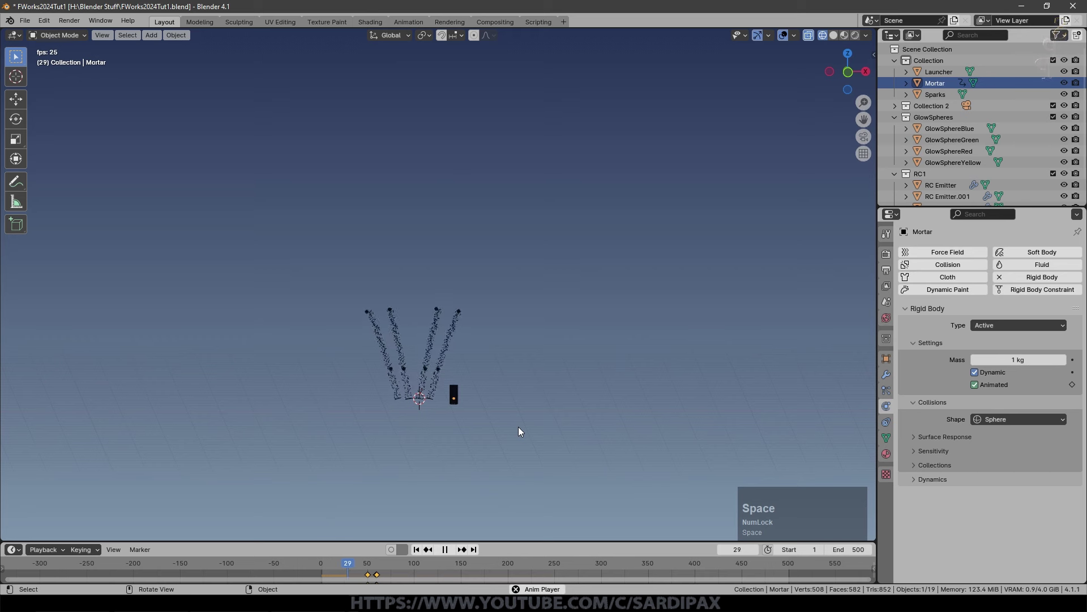
pyautogui.scroll(-3)
pyautogui.scroll(-3)
pyautogui.middleClick(544, 238)
pyautogui.scroll(-3)
pyautogui.scroll(-3)
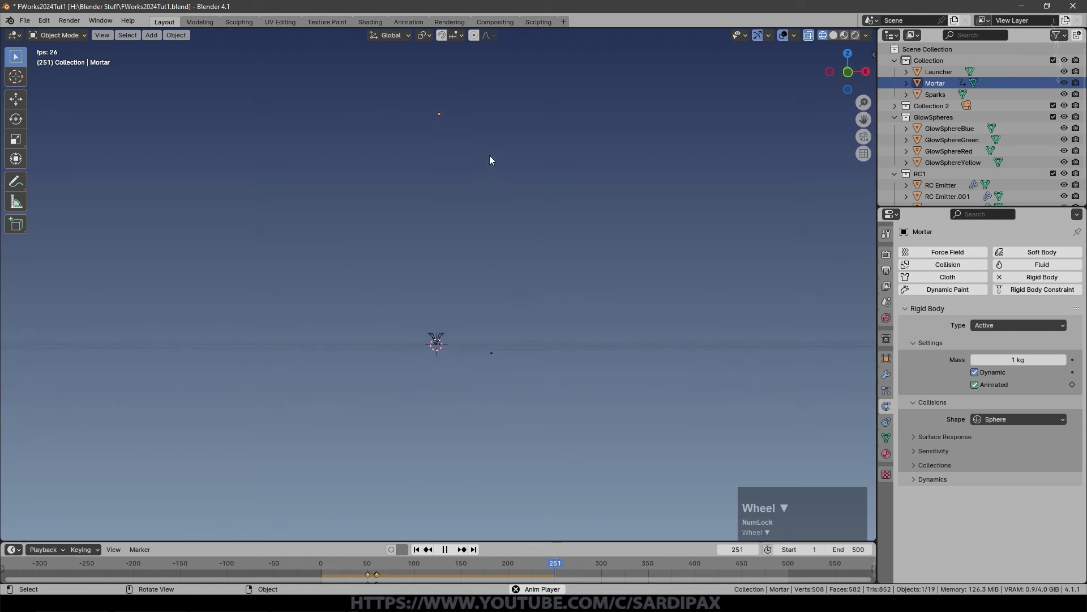
pyautogui.middleClick(494, 156)
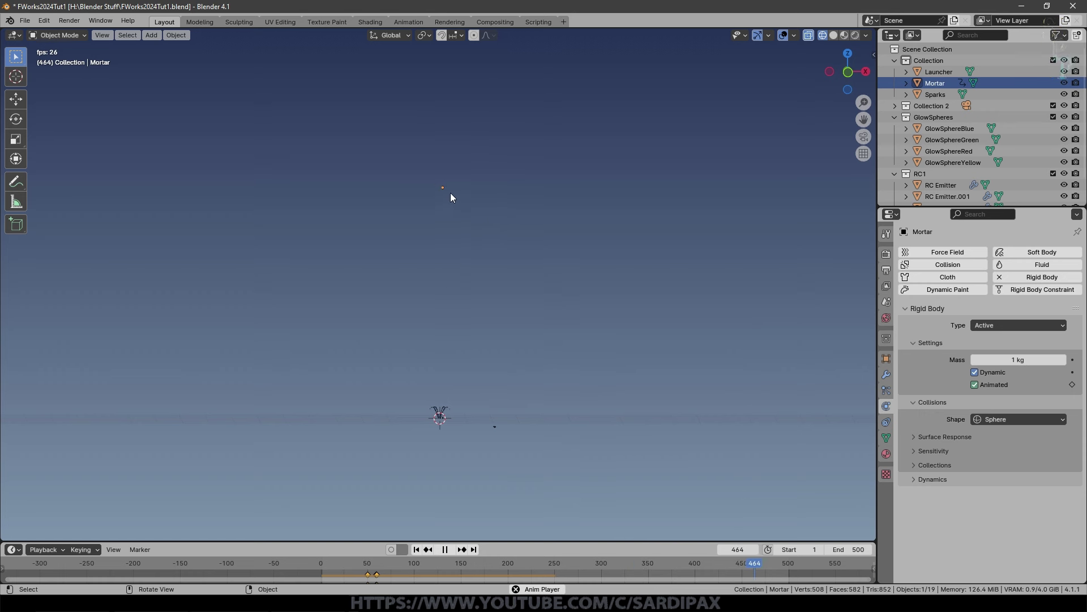
pyautogui.press('space')
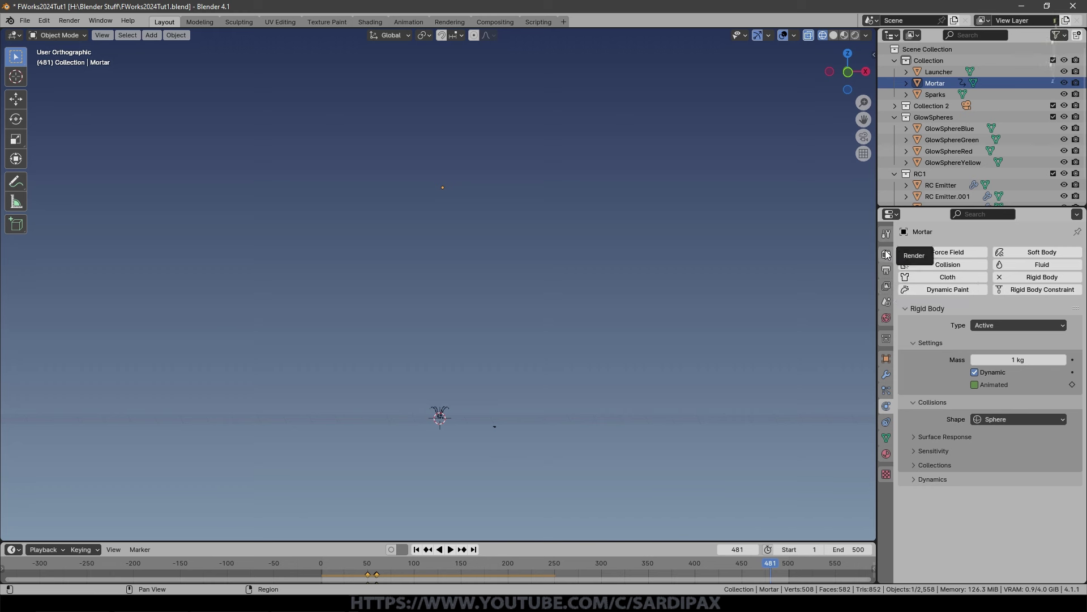
# Set the Rigid Body World cache End to 500 in Scene properties, replay, then rewind to frame 1.
pyautogui.click(890, 302)
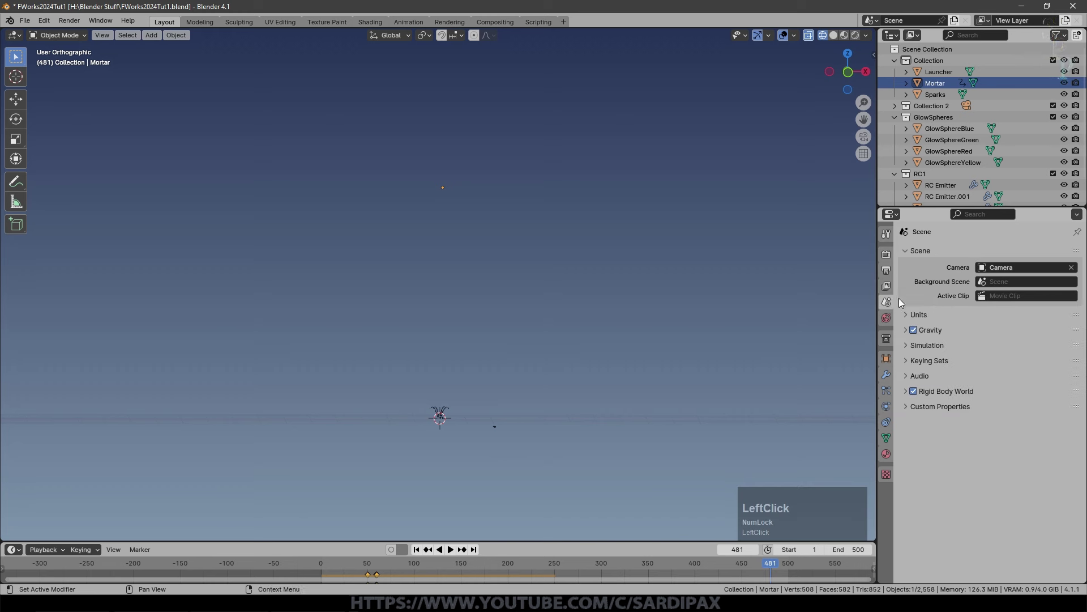
pyautogui.click(905, 392)
pyautogui.scroll(3)
pyautogui.scroll(-3)
pyautogui.click(918, 524)
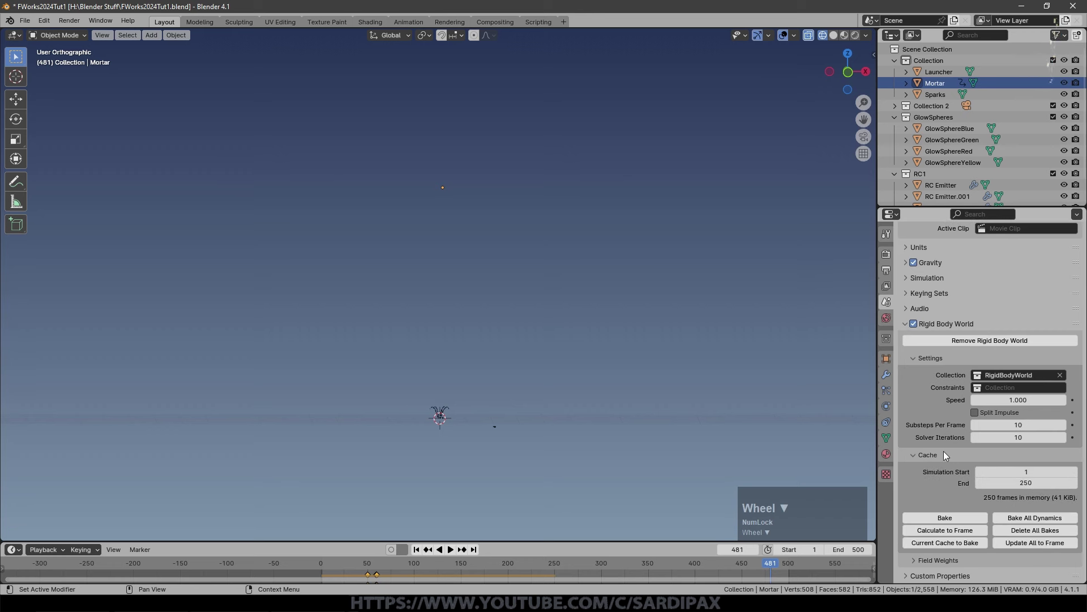
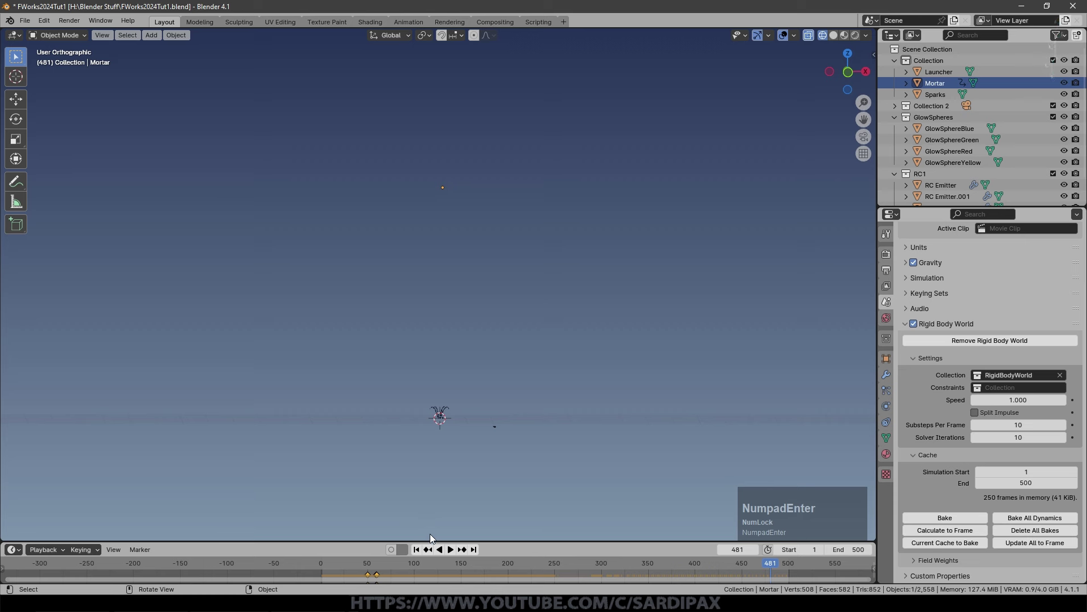
pyautogui.scroll(3)
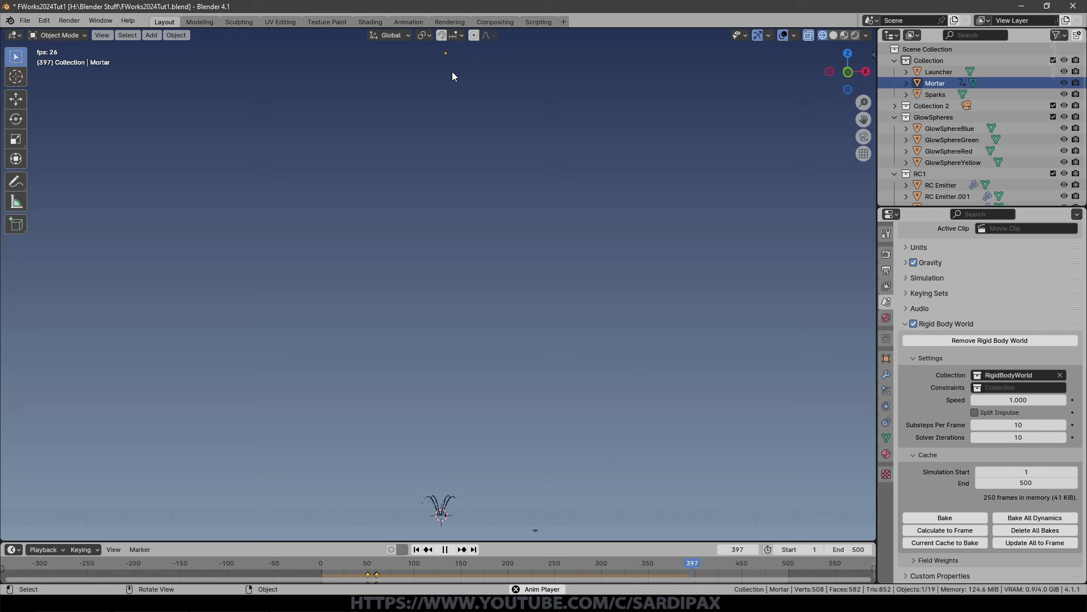
pyautogui.press('space')
pyautogui.click(421, 552)
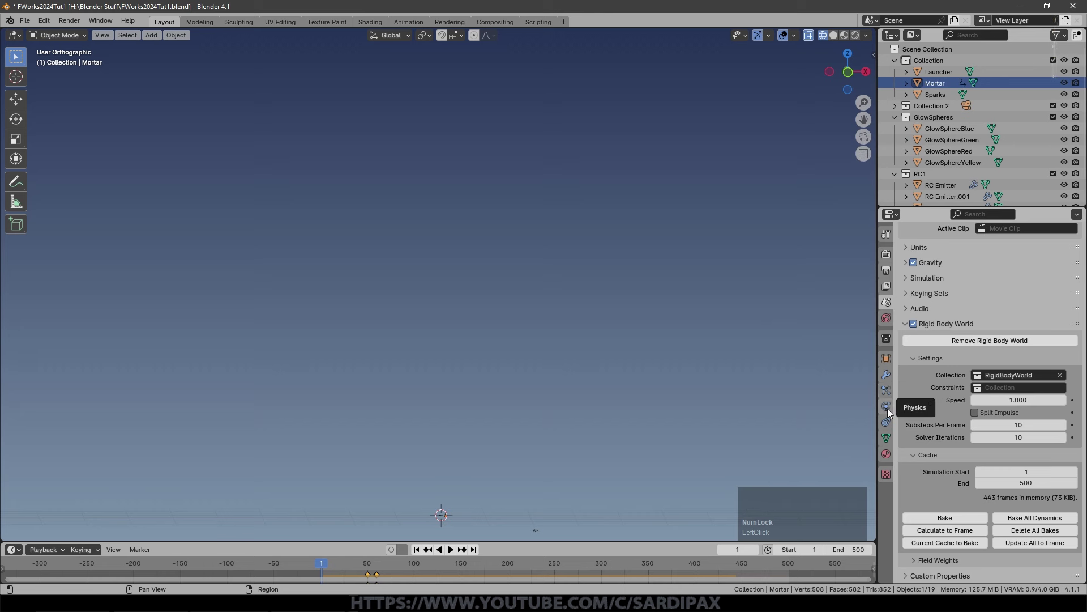
# Review the Mortar's physics settings in the Physics properties.
pyautogui.click(891, 411)
pyautogui.scroll(3)
pyautogui.scroll(-3)
pyautogui.scroll(3)
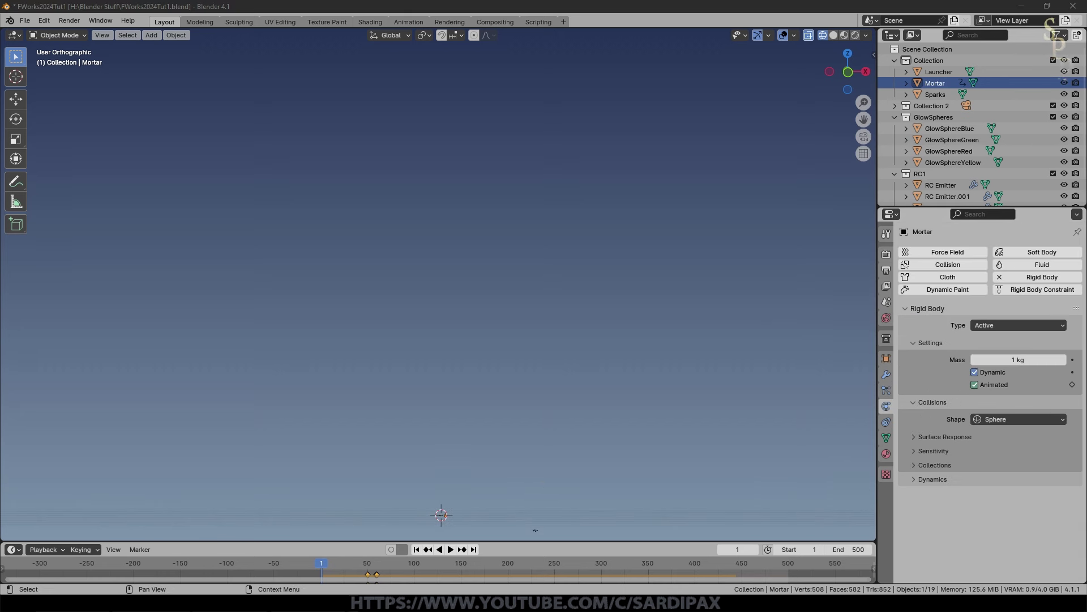
pyautogui.click(914, 483)
pyautogui.click(978, 497)
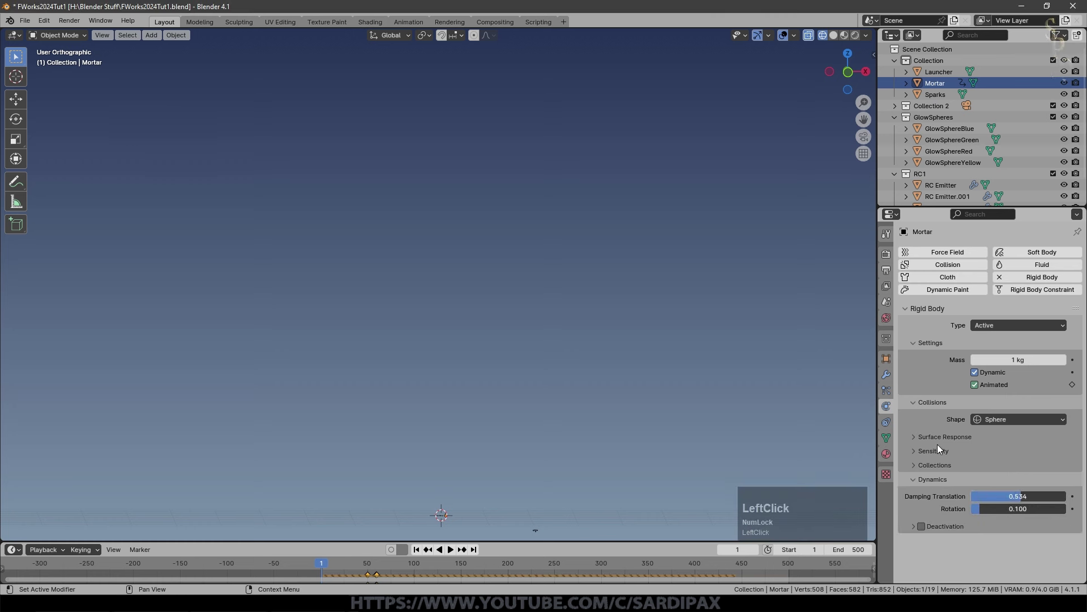
# Preview the mortar launch with its spark trails, stop at frame 177 and save the blend file.
pyautogui.press('space')
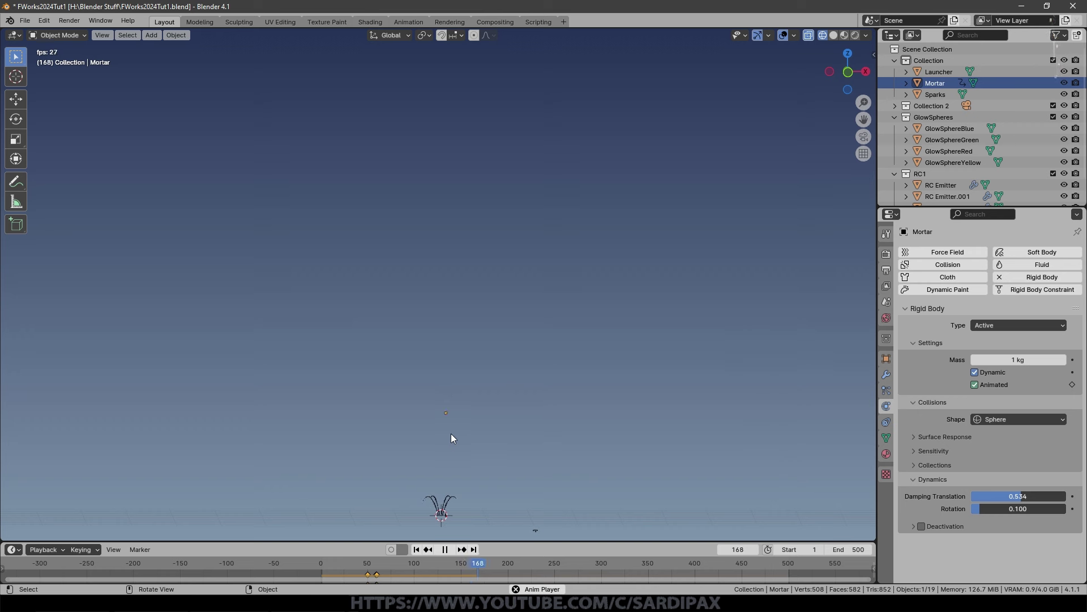
pyautogui.press('space')
pyautogui.middleClick(513, 454)
pyautogui.scroll(3)
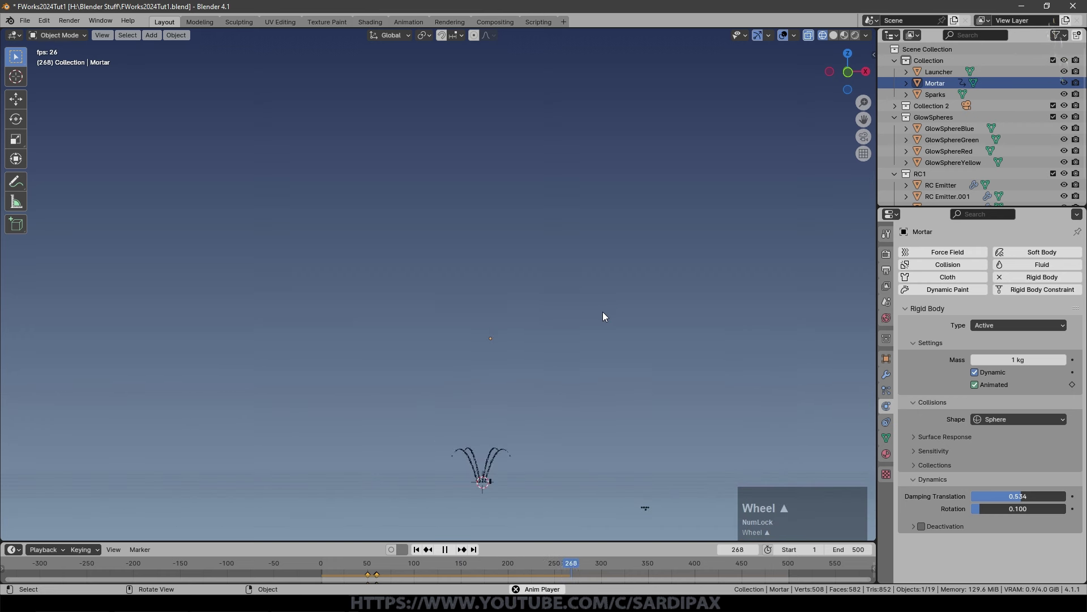
pyautogui.scroll(3)
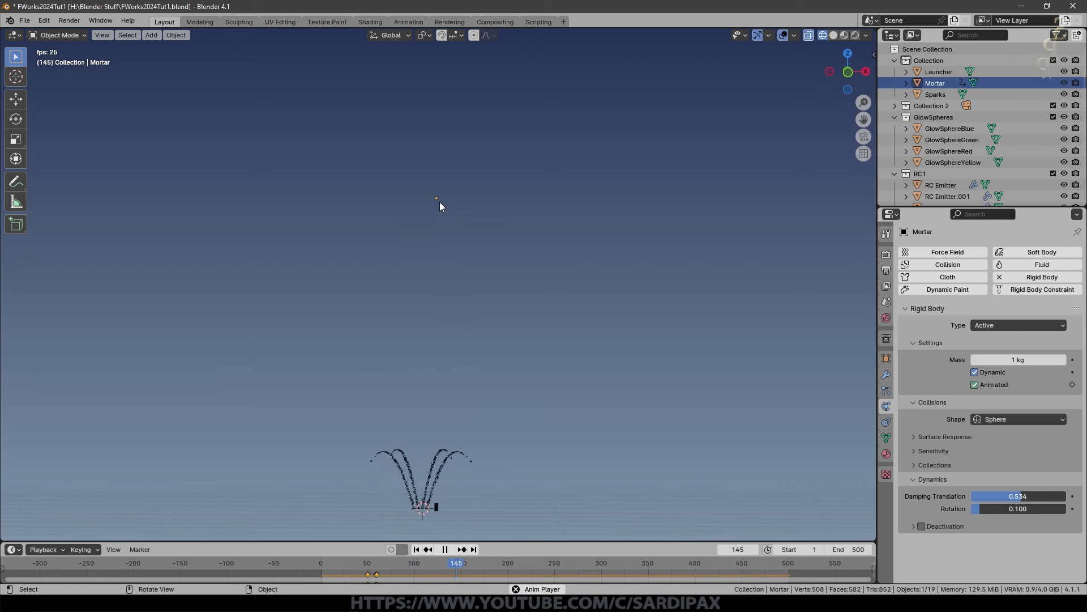
pyautogui.press('space')
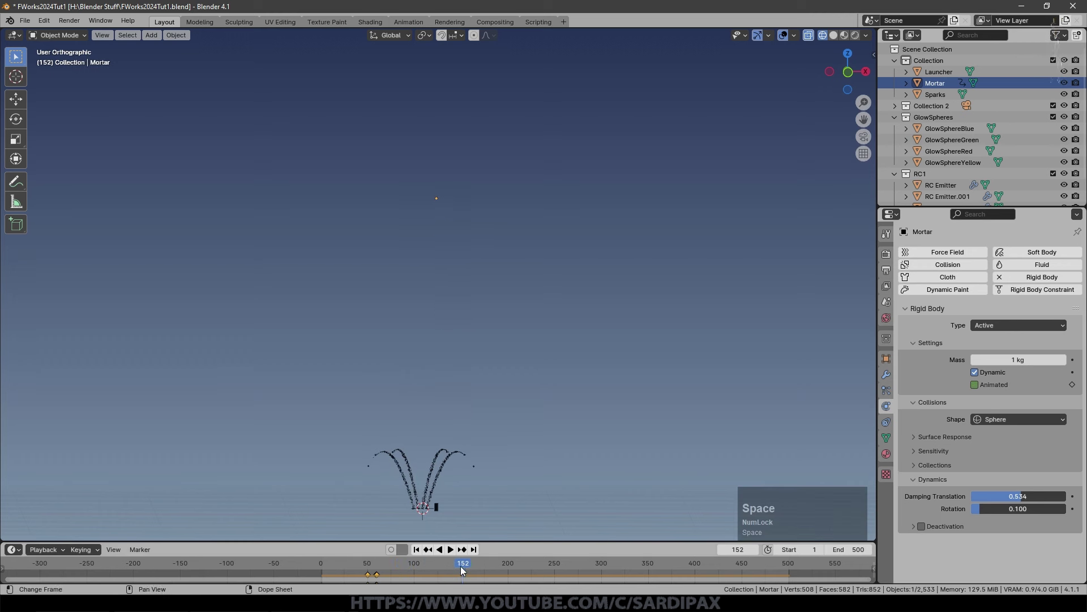
pyautogui.press('space')
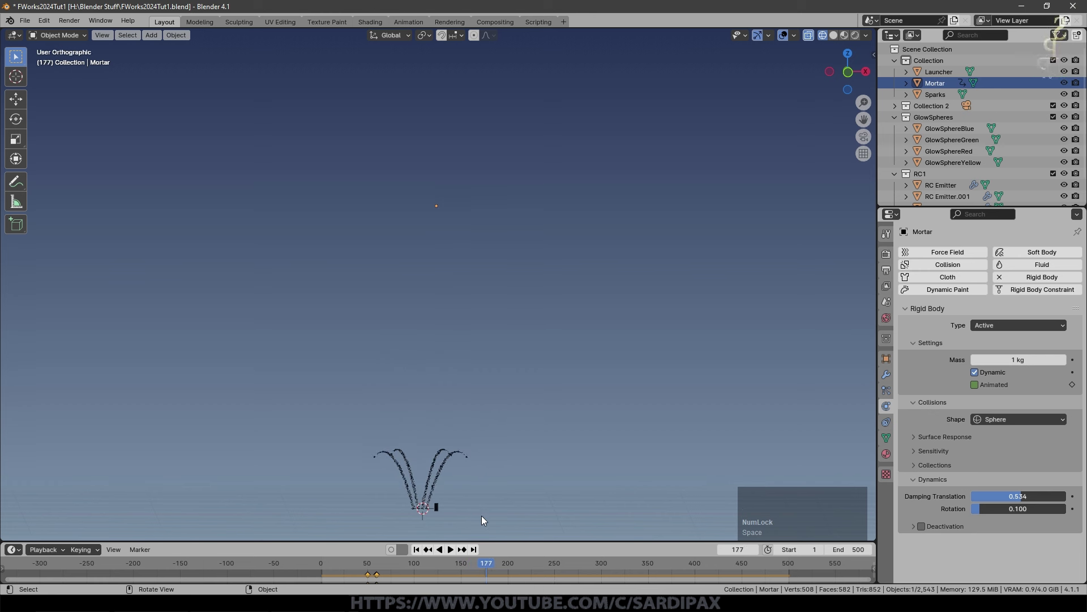
pyautogui.press('ctrl+s')
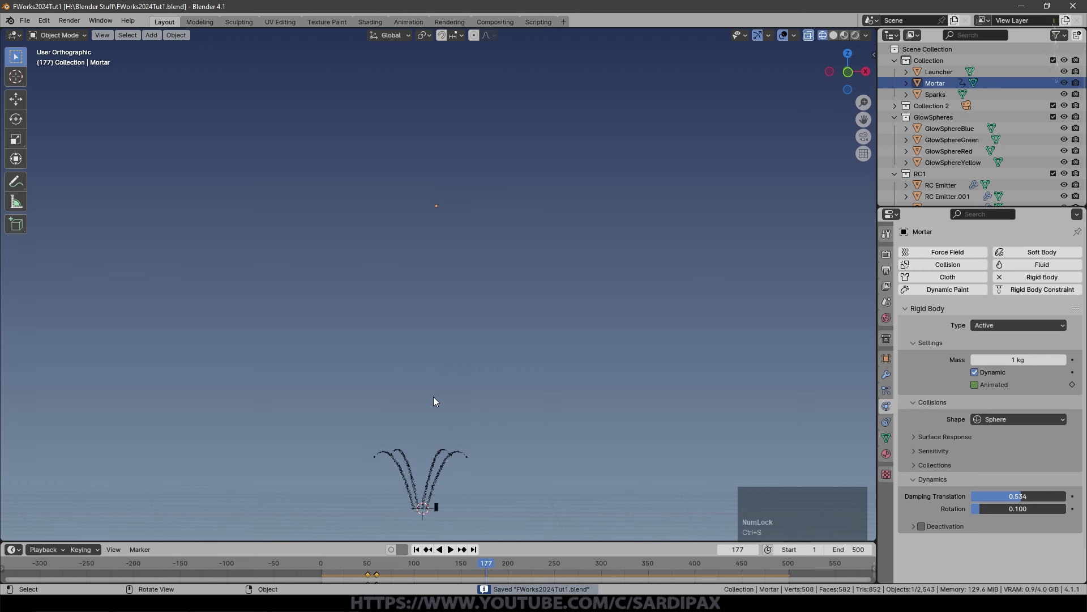
# Add a LaunchSparks particle system to Mortar: 25000 particles, frames 60–175, lifetime 10, randomness 0.812.
pyautogui.click(808, 214)
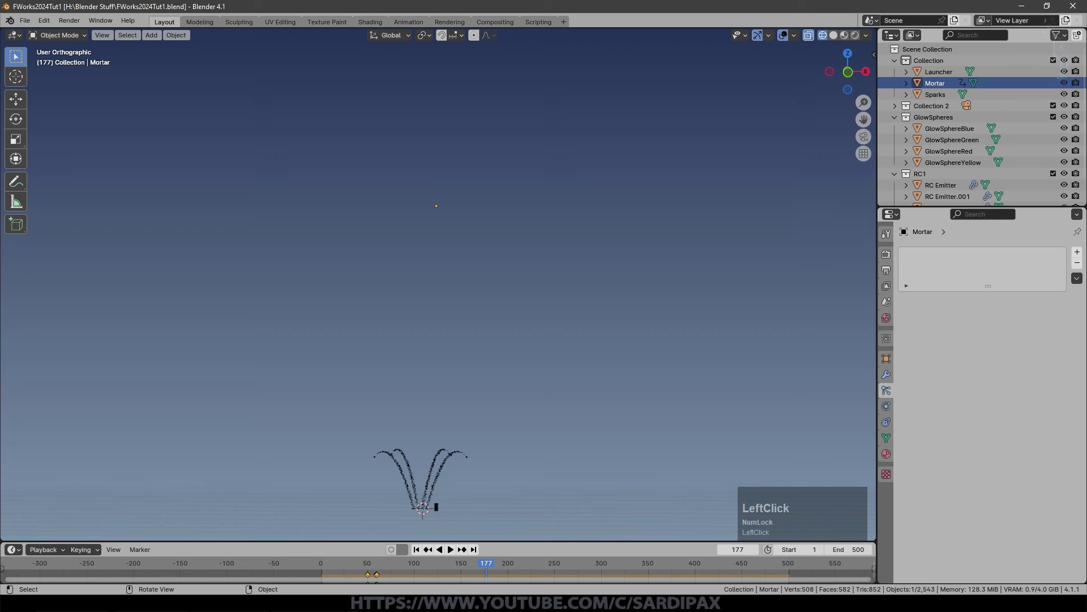
pyautogui.click(507, 473)
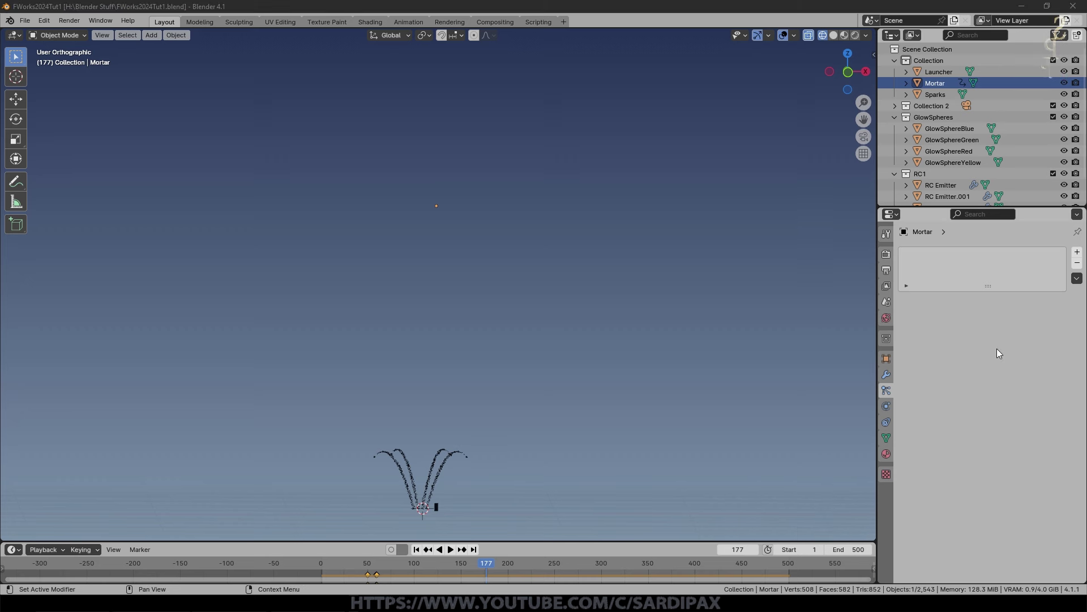
pyautogui.click(1083, 256)
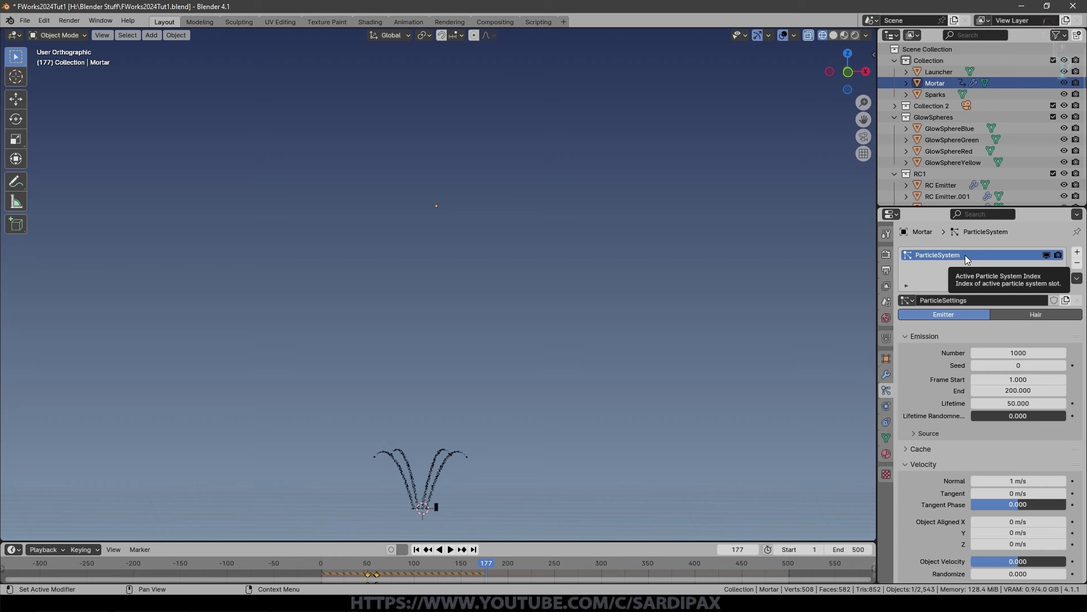
pyautogui.click(970, 259)
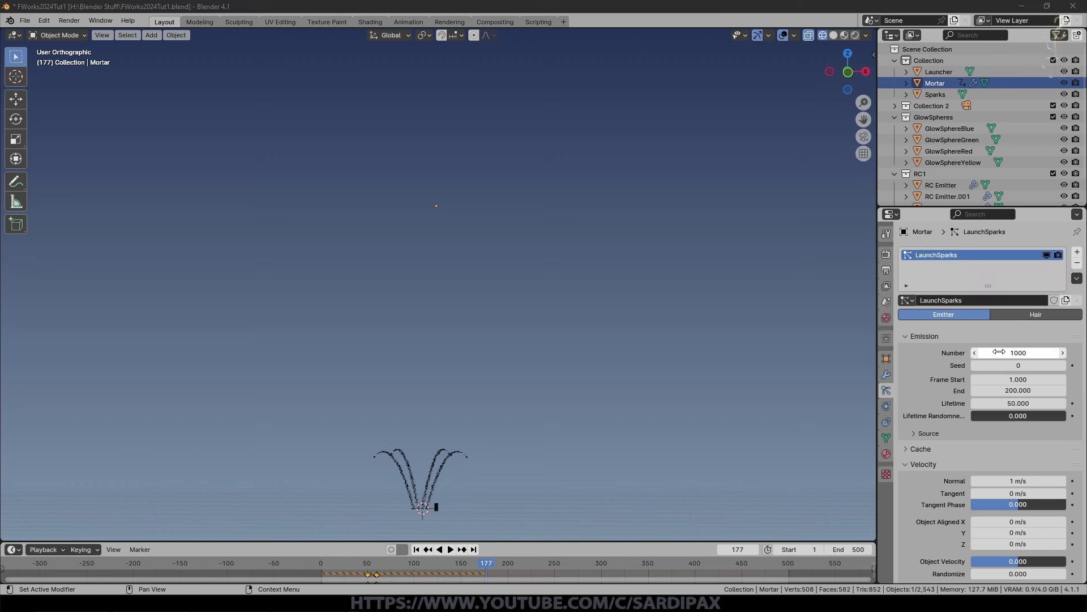
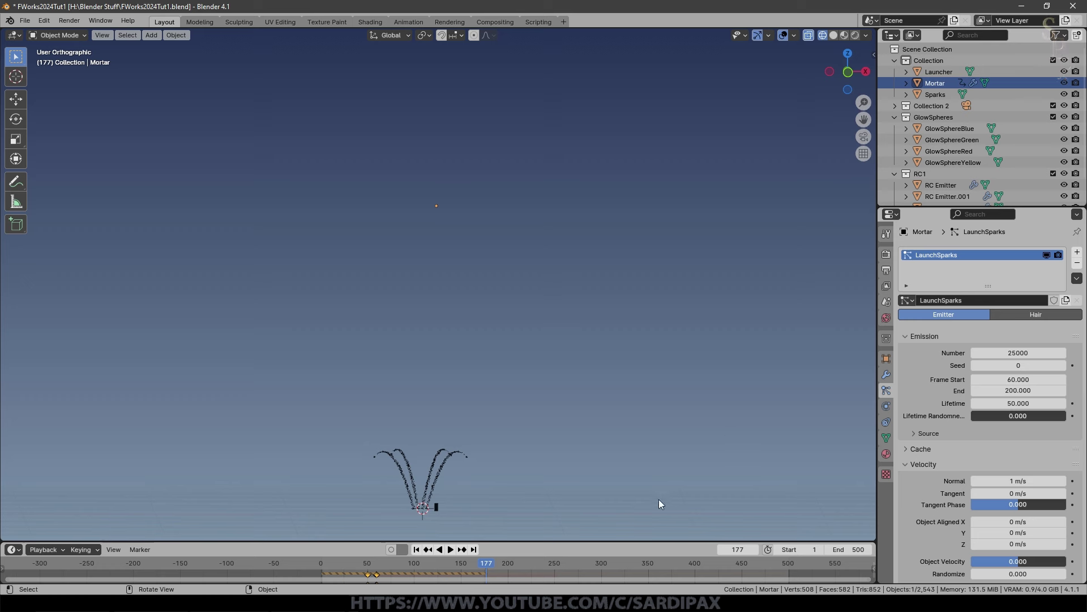
pyautogui.click(471, 566)
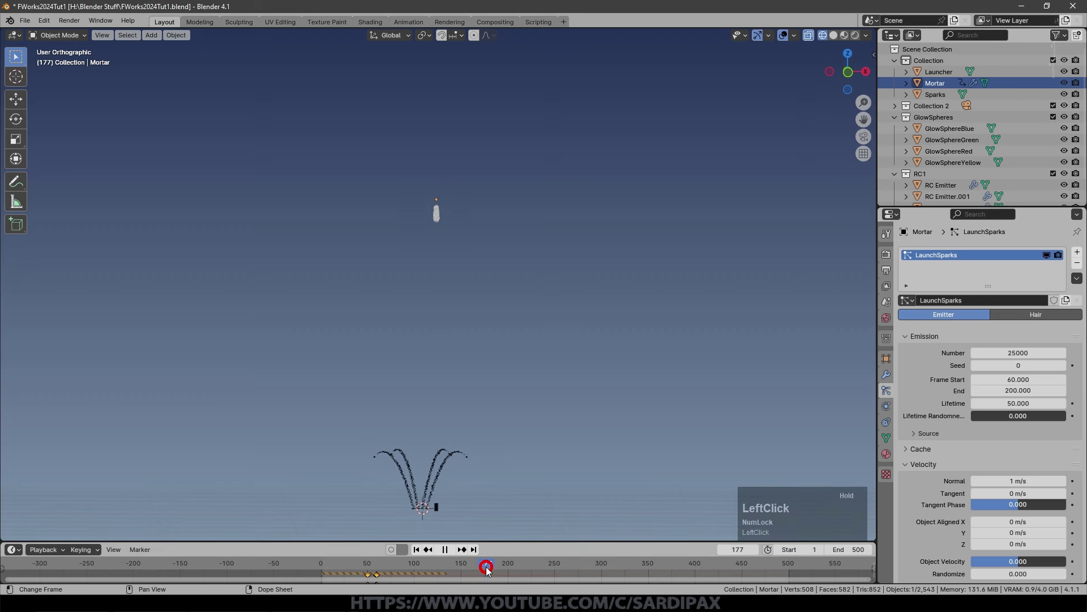
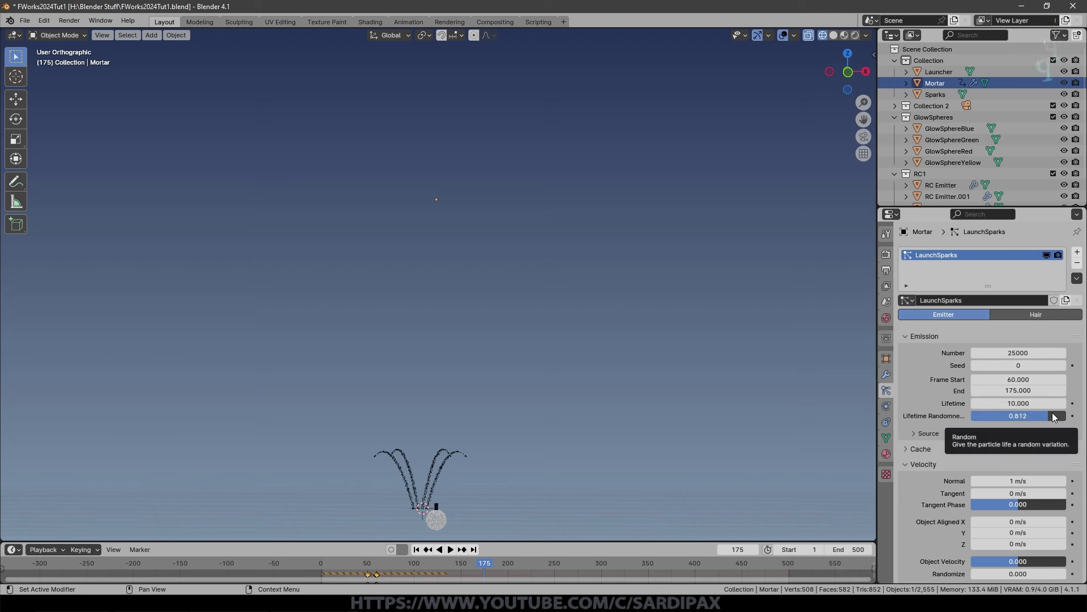
pyautogui.click(975, 499)
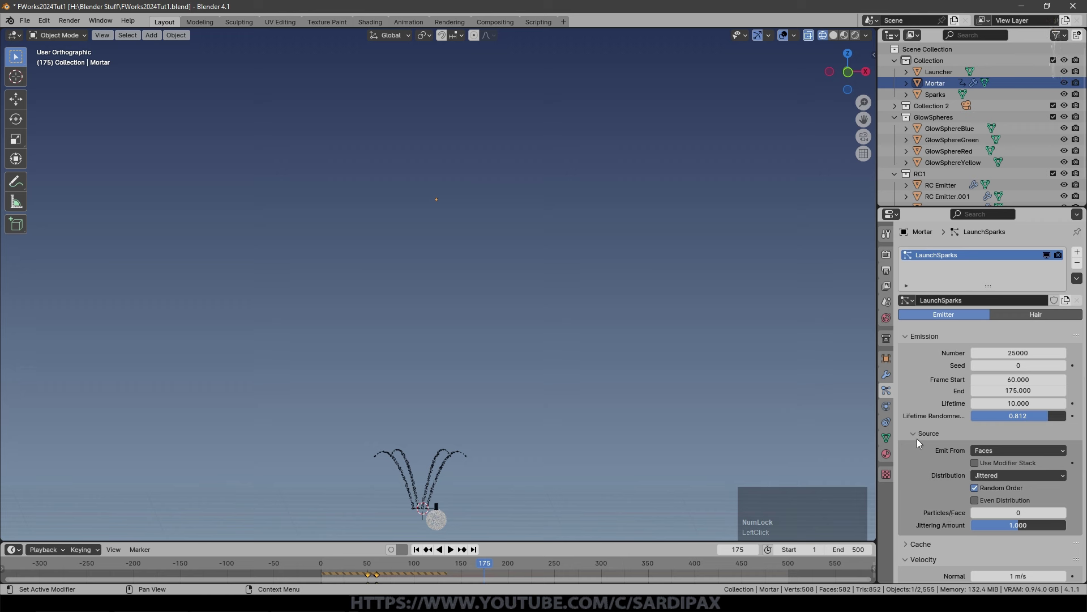
# Set the LaunchSparks particle velocity to 0 and start emission at frame 50.
pyautogui.click(920, 441)
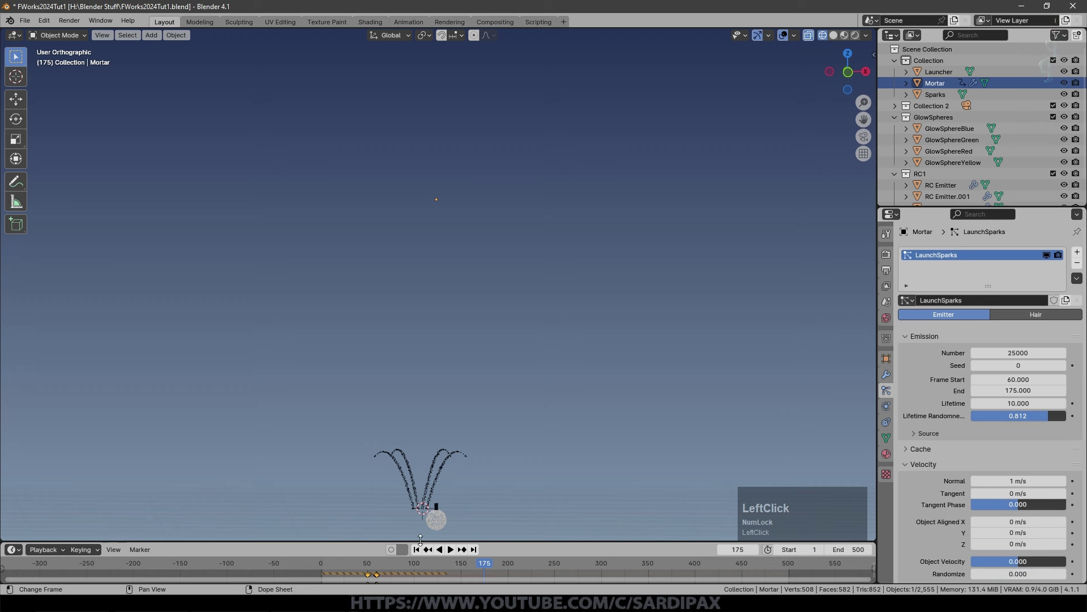
pyautogui.scroll(3)
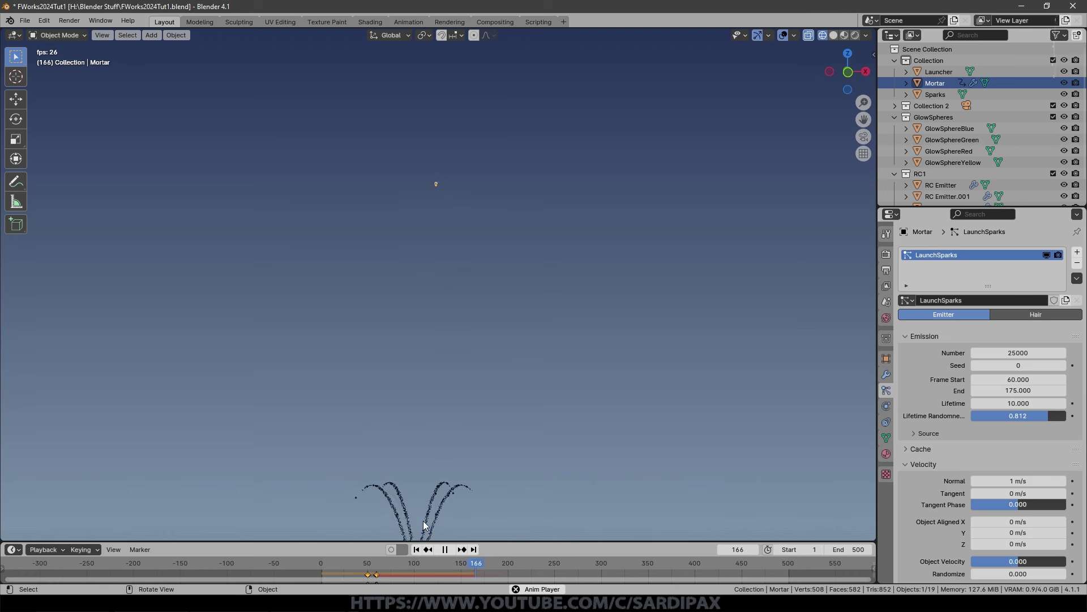
pyautogui.scroll(-3)
pyautogui.scroll(3)
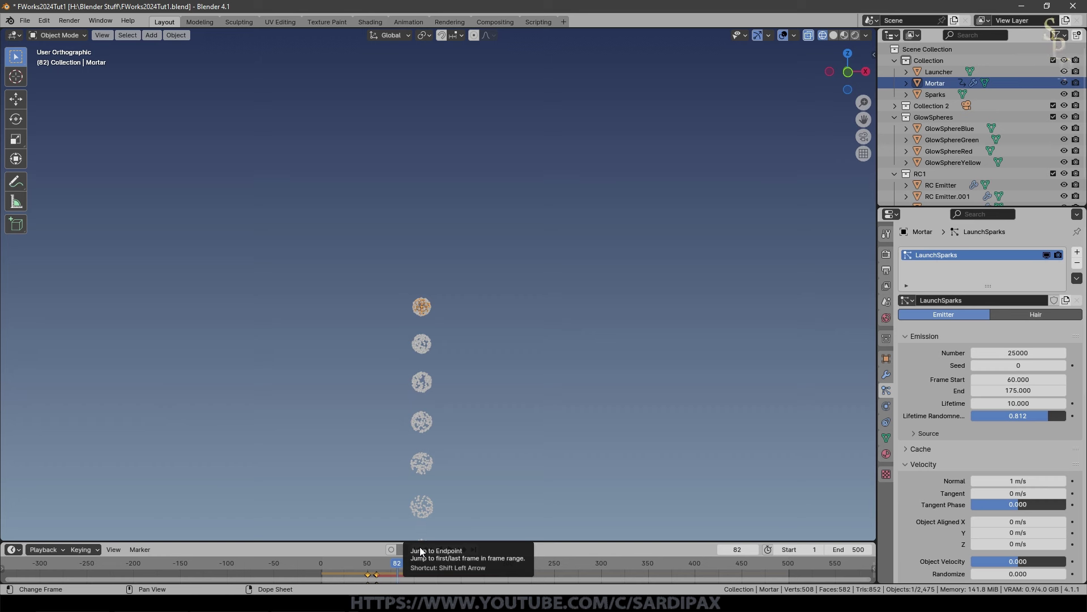
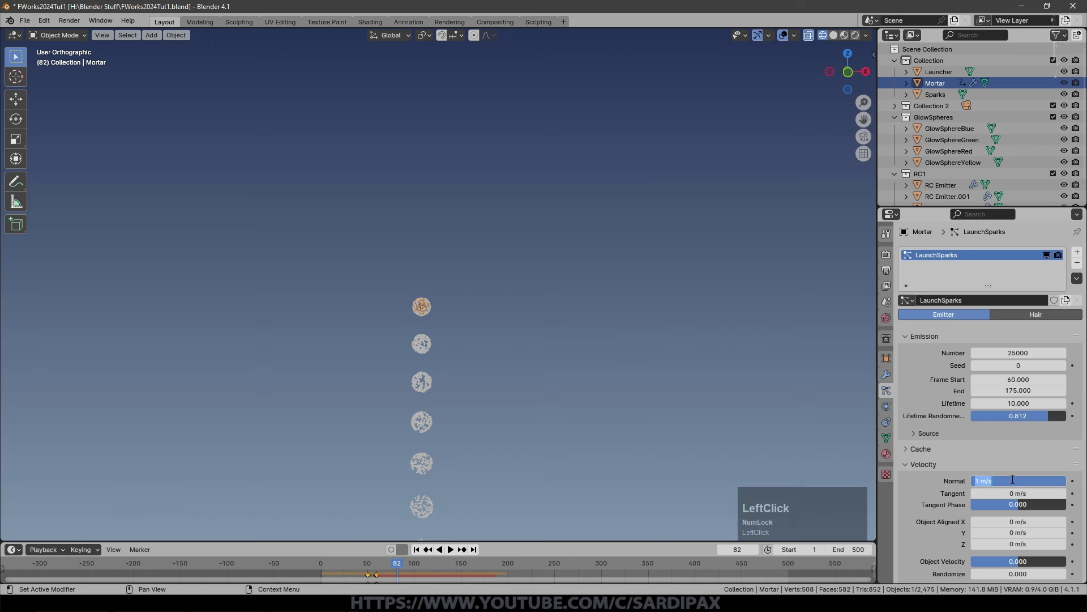
pyautogui.press('KP_0')
pyautogui.press('KP_Enter')
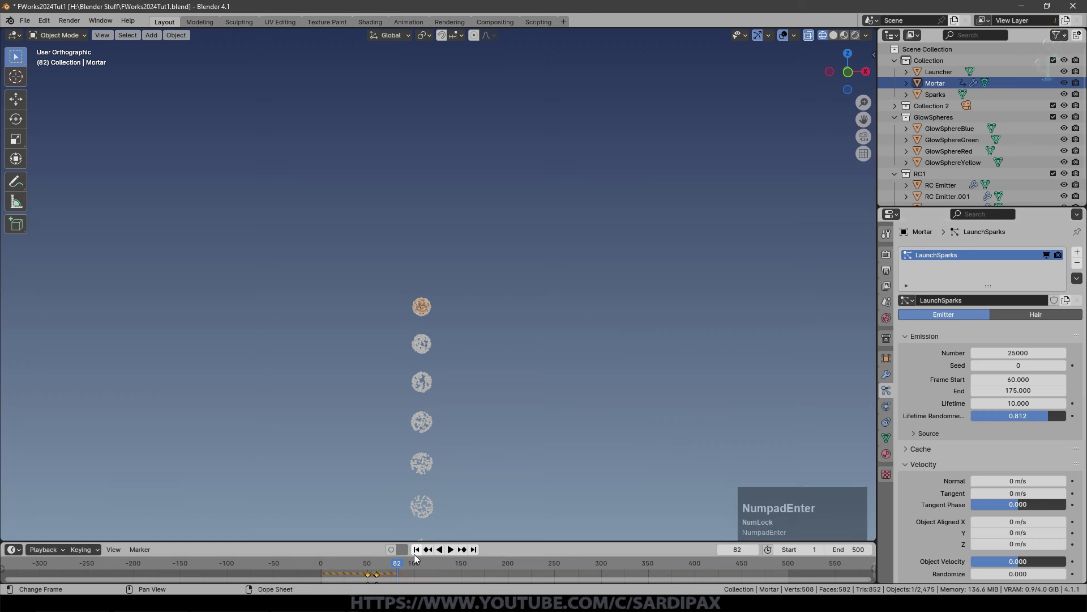
# Replay the launch several times to watch the sparks trail the rising Mortar.
pyautogui.click(417, 558)
pyautogui.scroll(-3)
pyautogui.scroll(3)
pyautogui.press('space')
pyautogui.scroll(-3)
pyautogui.middleClick(506, 430)
pyautogui.press('space')
pyautogui.press('Left')
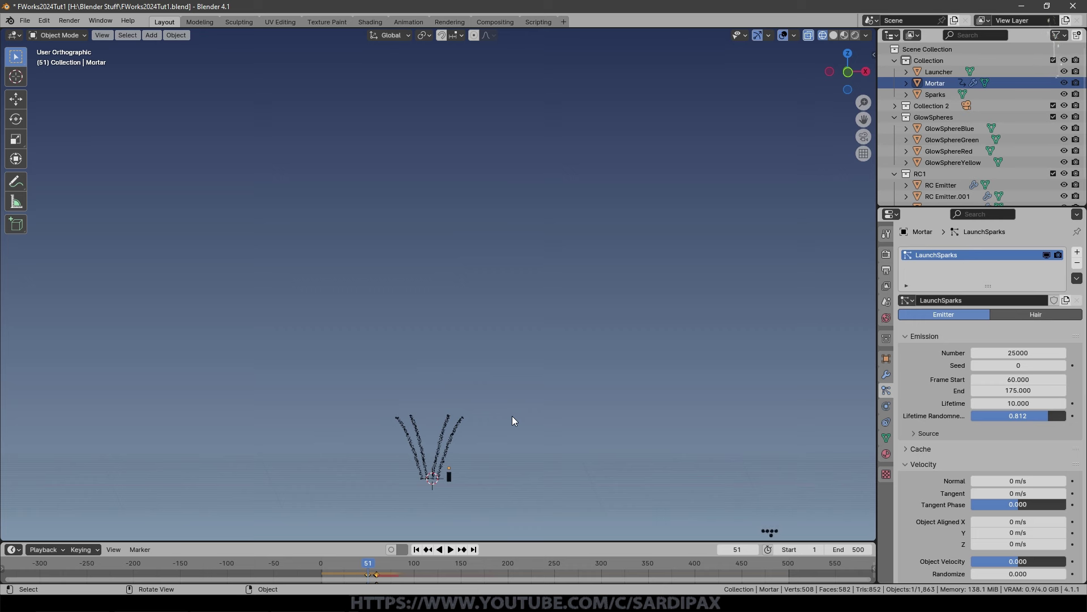
pyautogui.press('space')
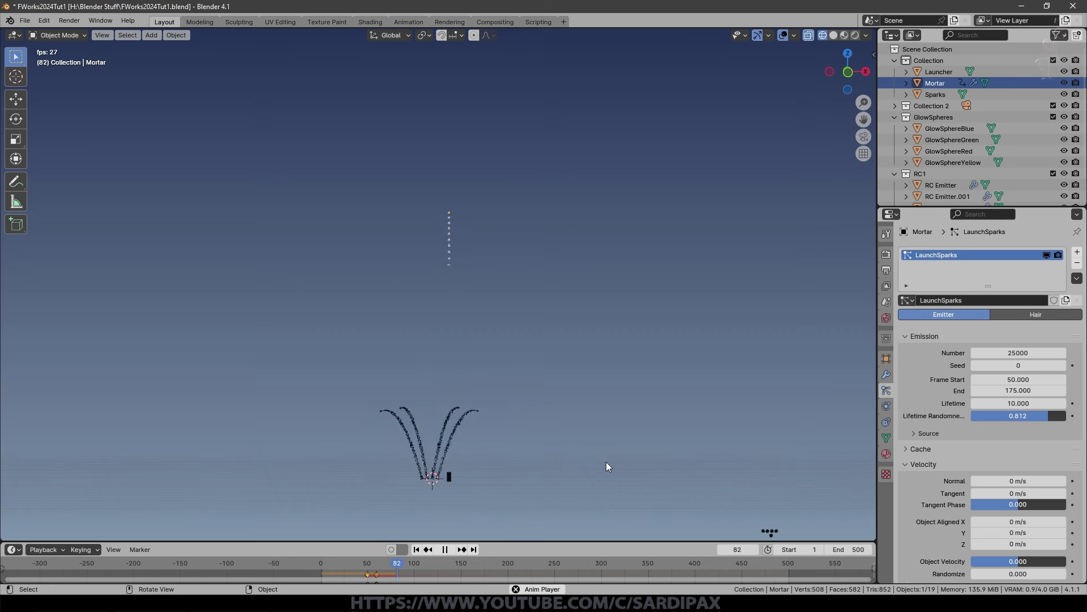
pyautogui.press('space')
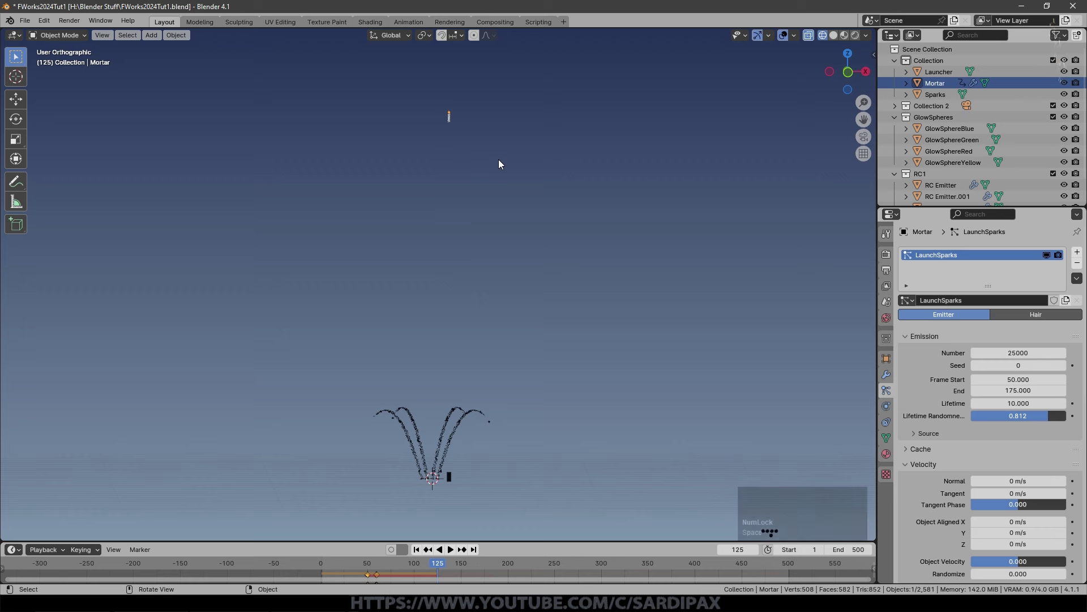
pyautogui.press('Left')
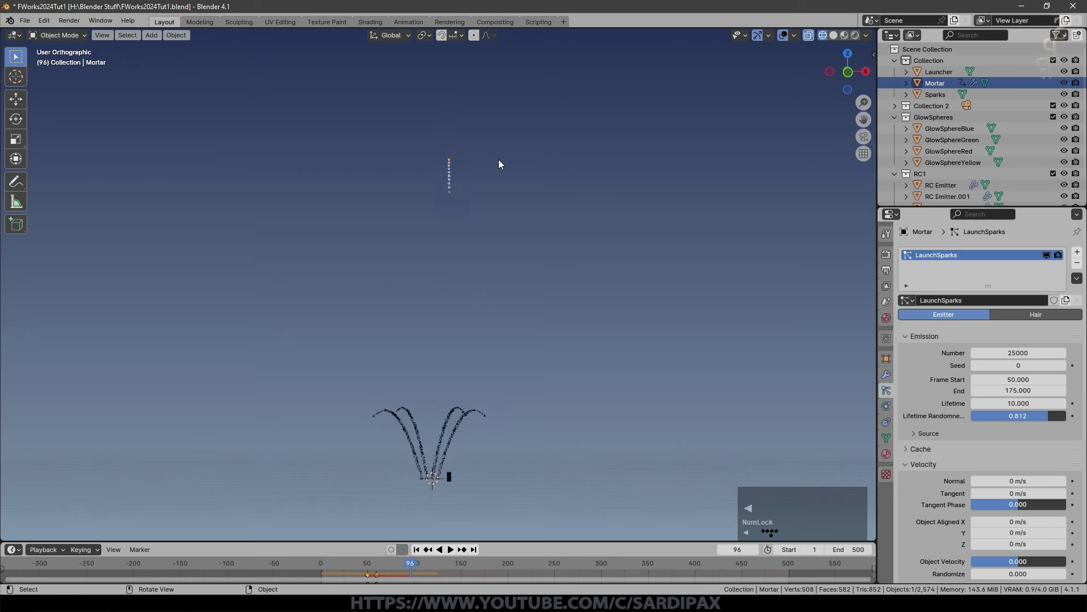
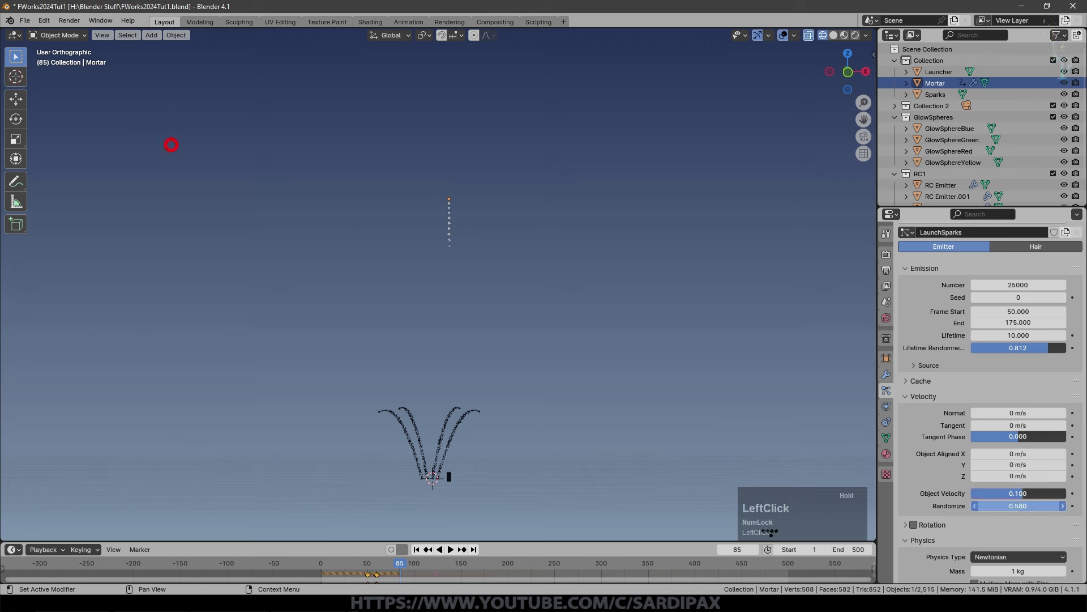
# Check the trails in playback and raise LaunchSparks Object Velocity to 0.394.
pyautogui.press('space')
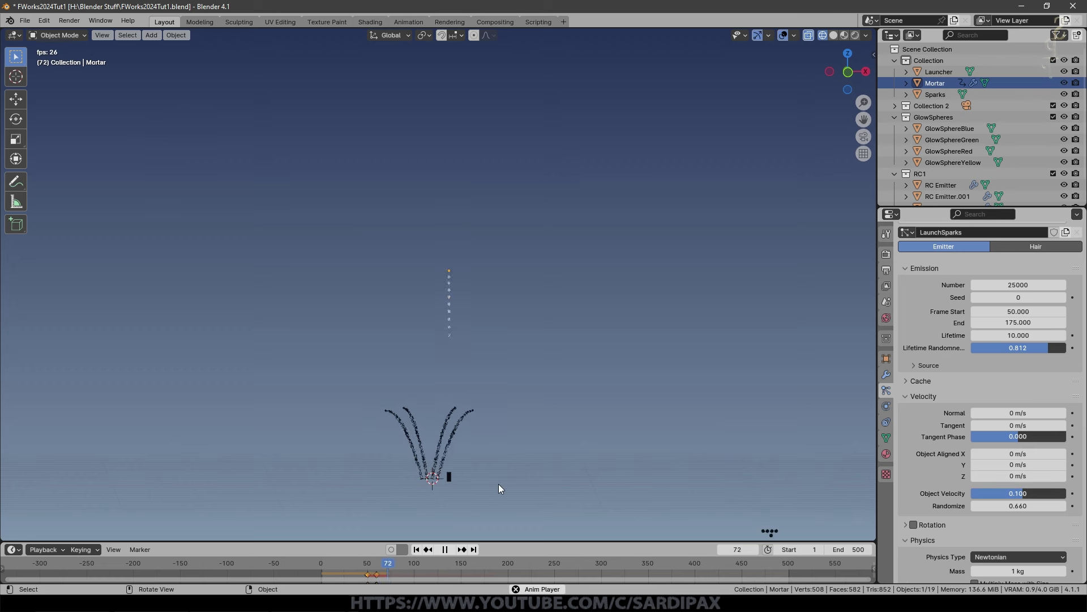
pyautogui.press('space')
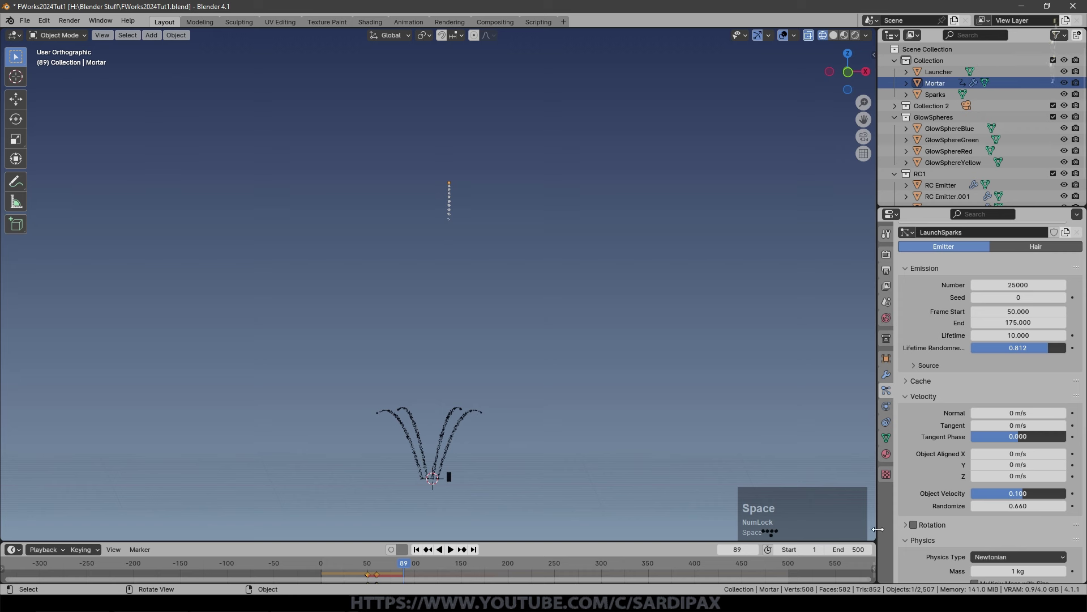
pyautogui.press('space')
pyautogui.press('space')
pyautogui.click(1019, 494)
# Give the sparks a Brownian force of 0.25 and play to test the jitter.
pyautogui.press('space')
pyautogui.press('space')
pyautogui.click(418, 551)
pyautogui.press('space')
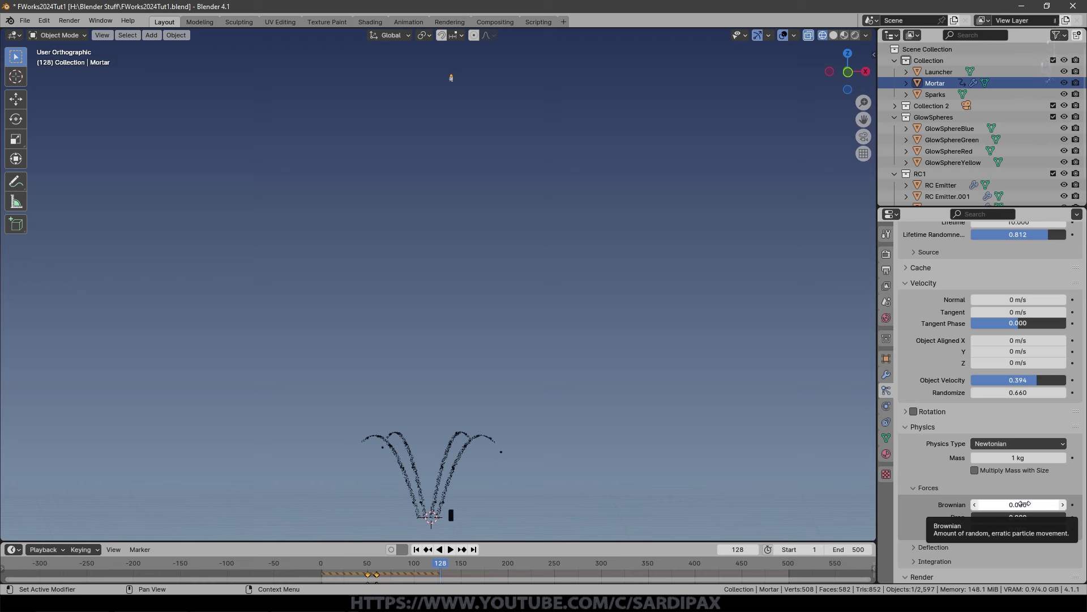
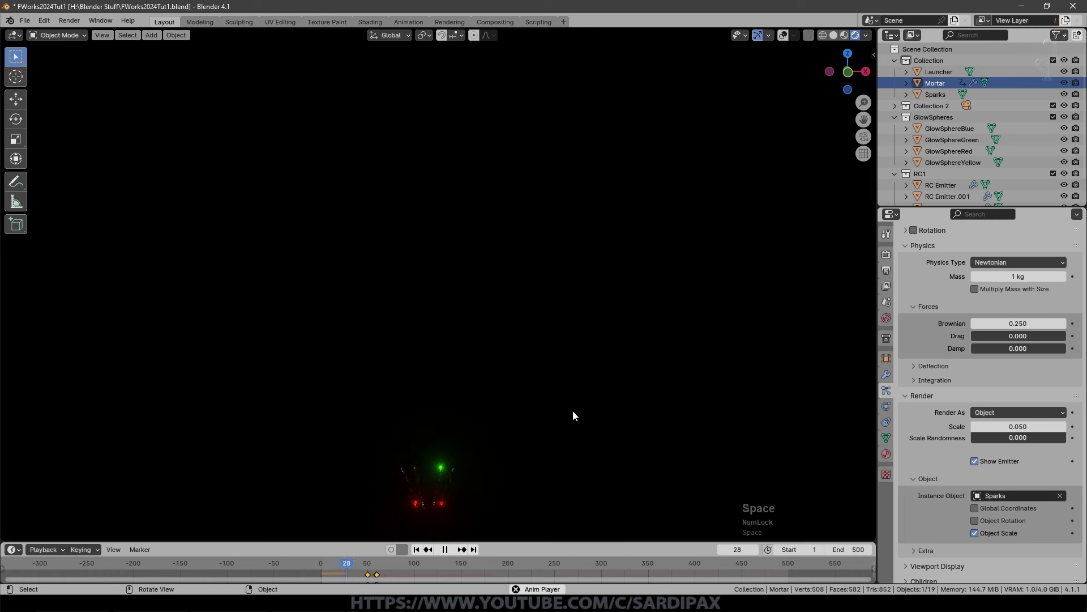
pyautogui.press('space')
pyautogui.click(395, 565)
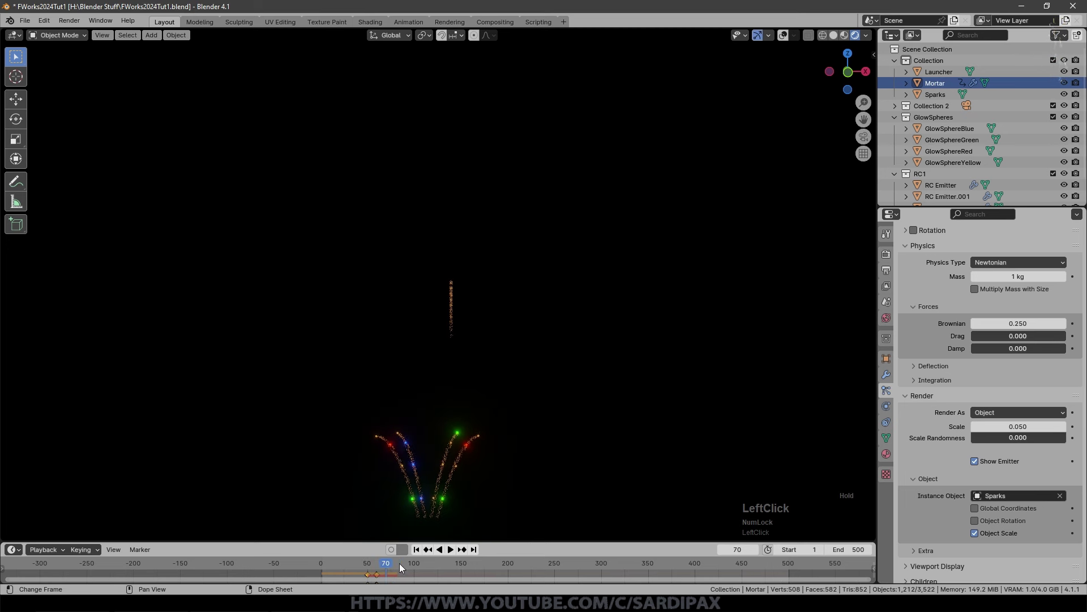
pyautogui.press('space')
pyautogui.scroll(3)
pyautogui.scroll(-3)
pyautogui.press('space')
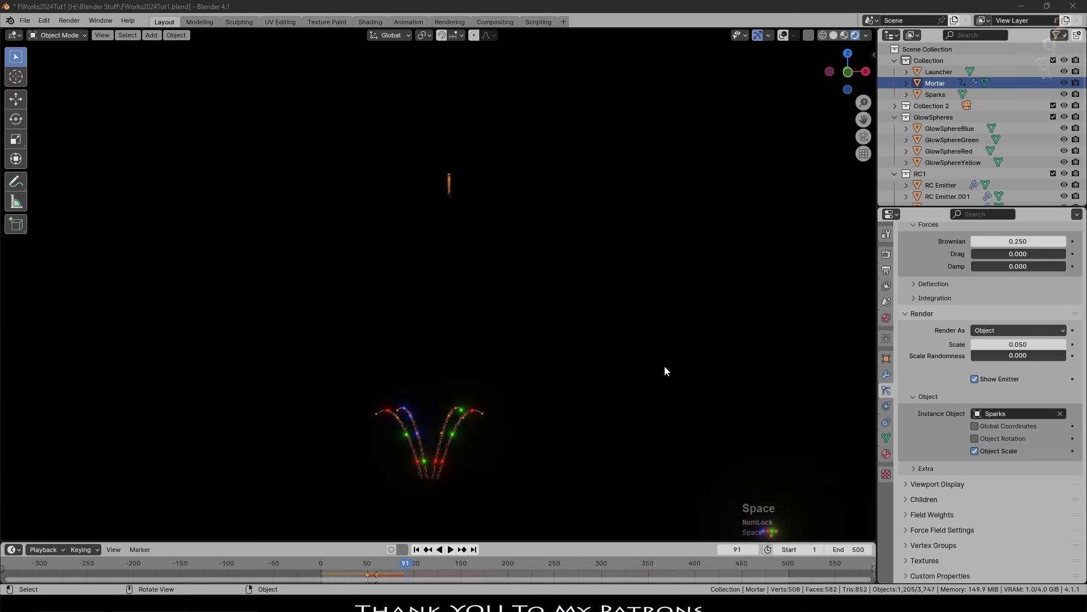
pyautogui.scroll(3)
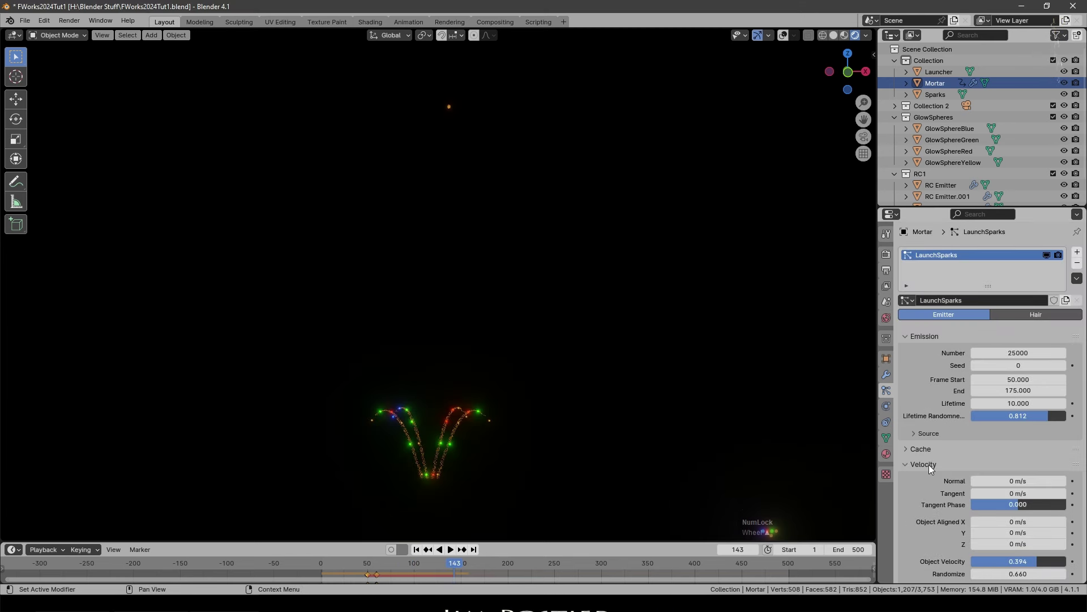
# Add a MortarExplode particle system: 100 particles from frame 175, Brownian 0.1, rendered as objects.
pyautogui.click(1082, 254)
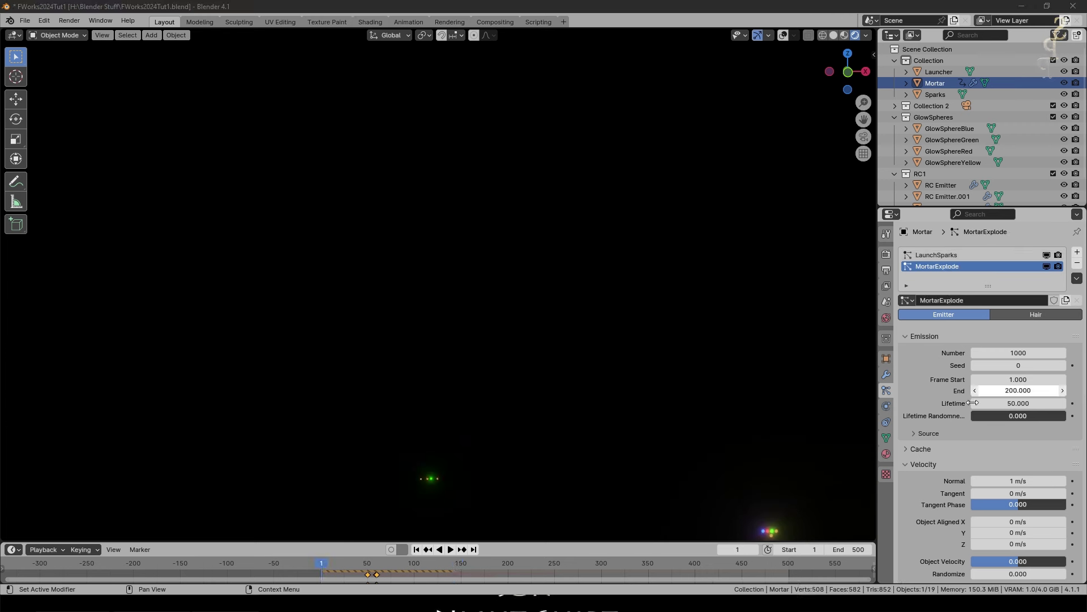
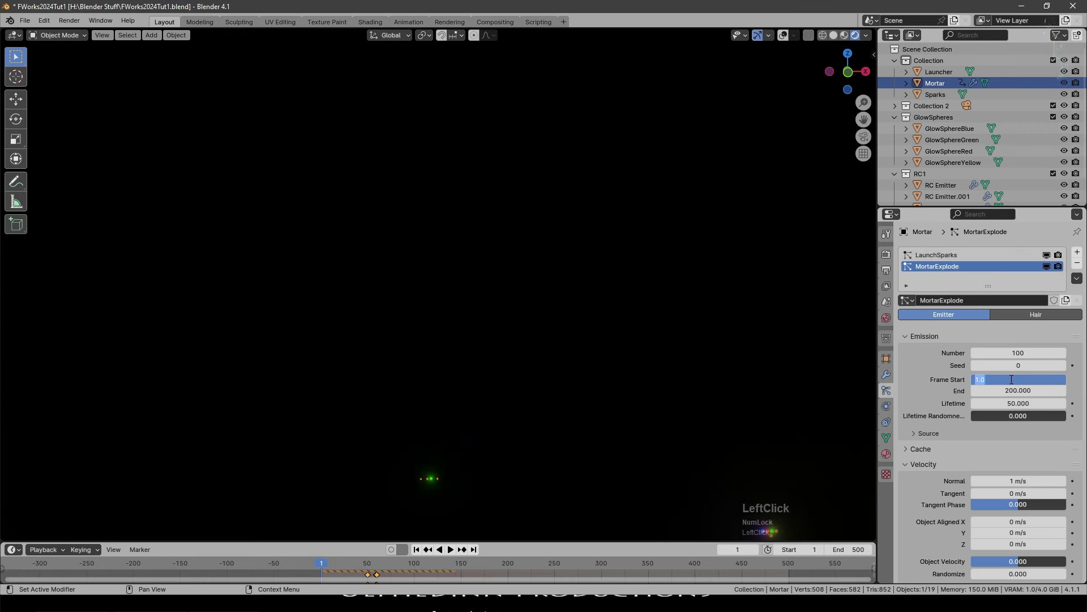
pyautogui.press('KP_7')
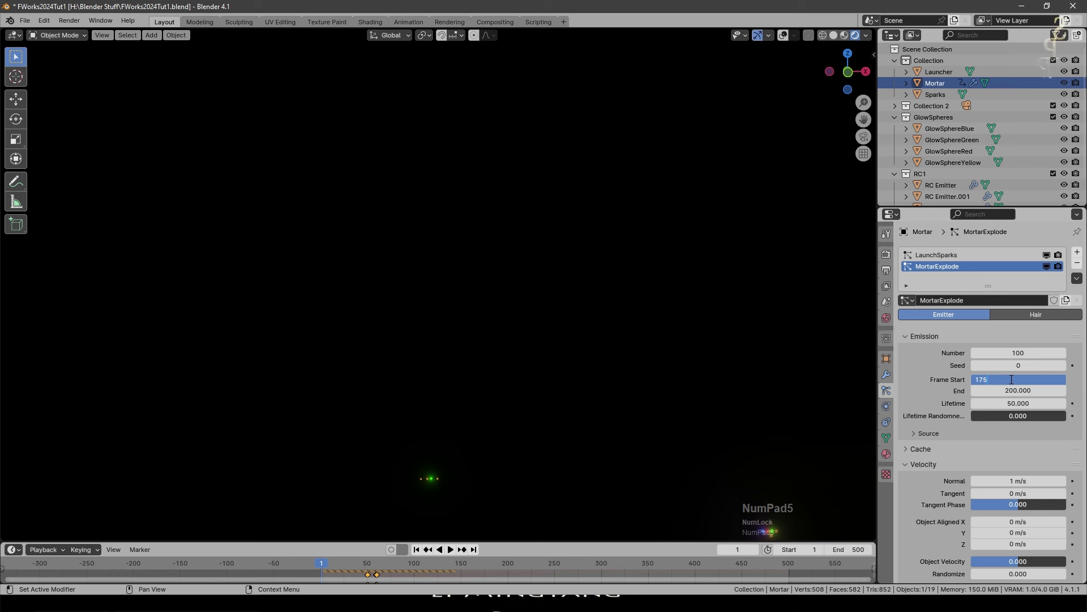
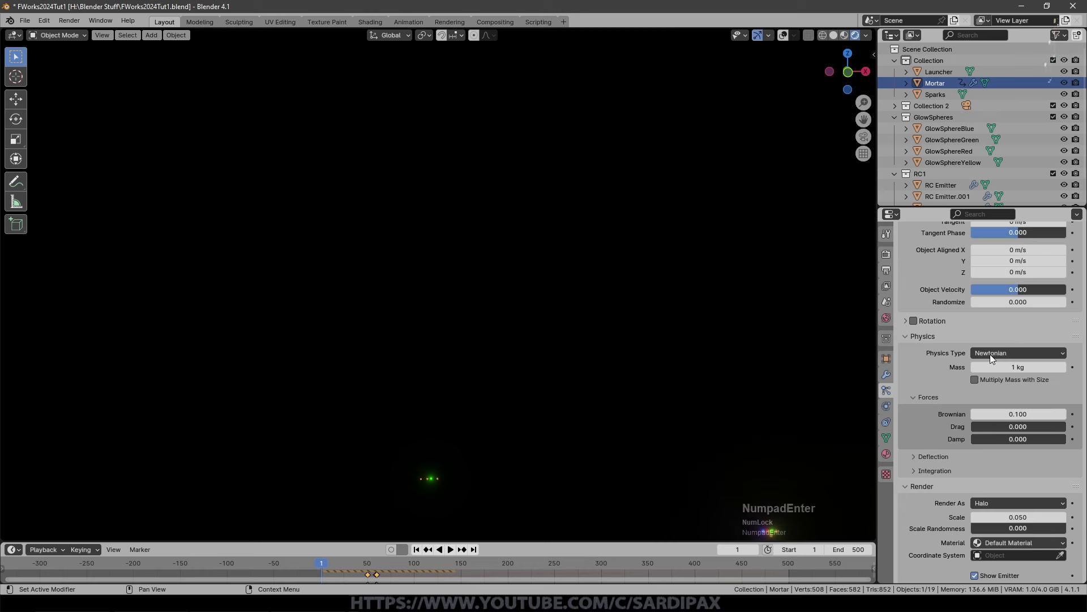
pyautogui.scroll(-3)
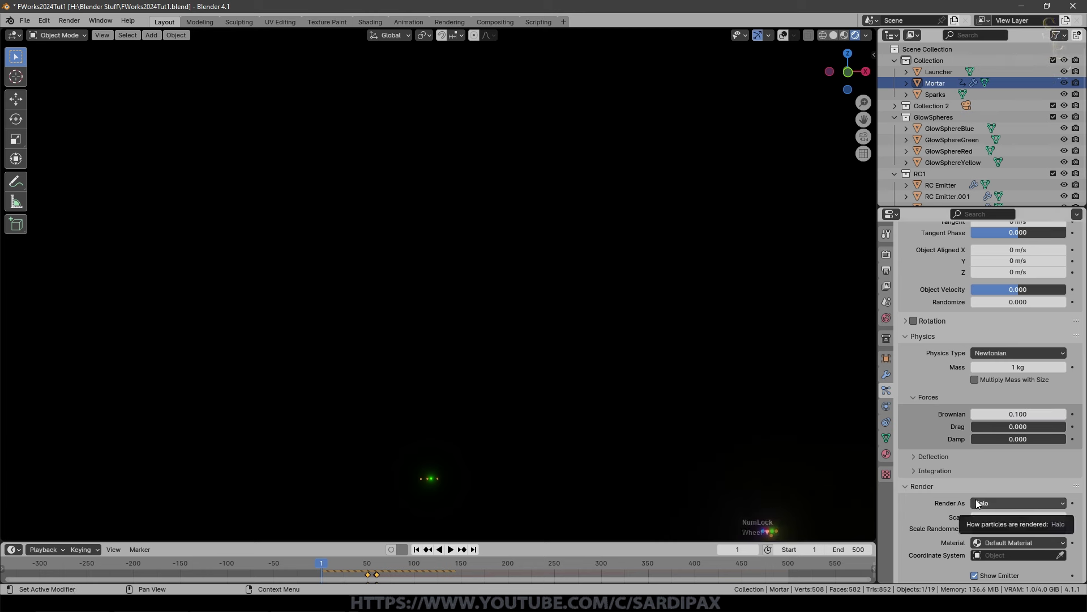
pyautogui.scroll(-3)
pyautogui.scroll(3)
pyautogui.click(1000, 435)
pyautogui.scroll(-3)
pyautogui.click(1006, 466)
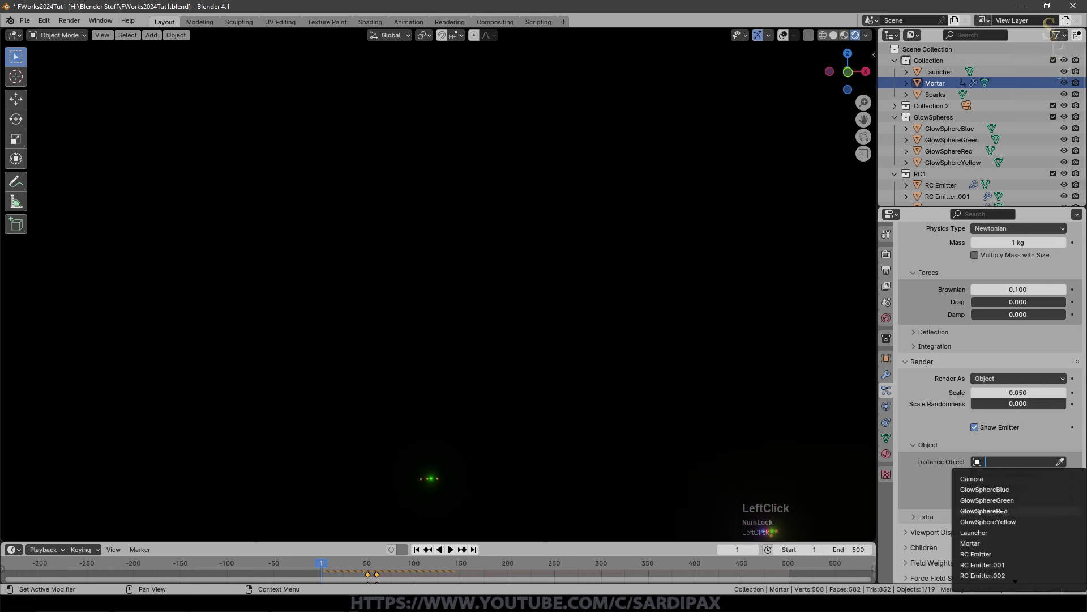
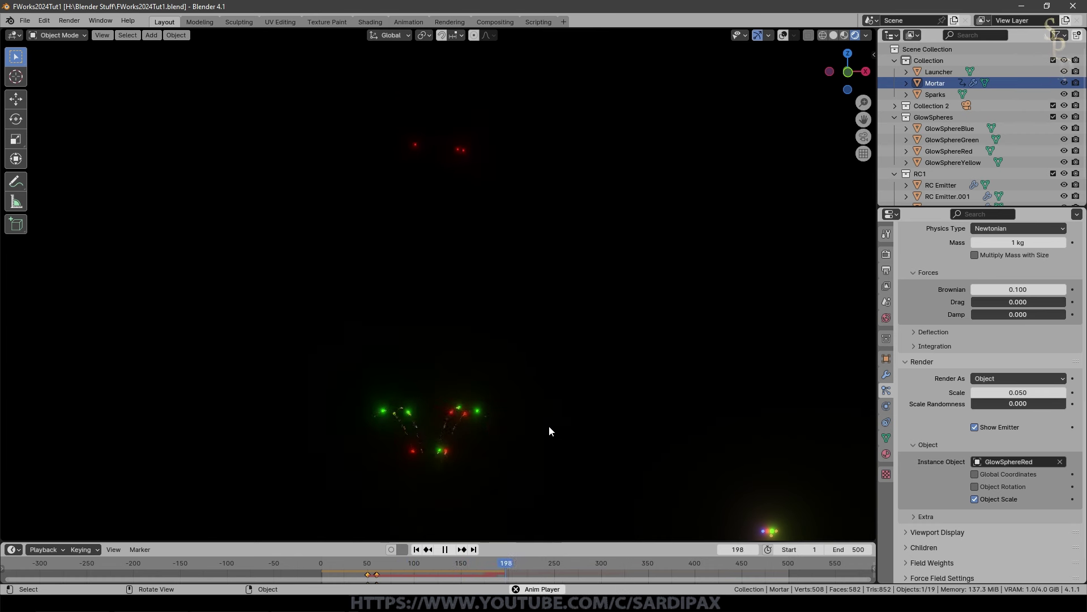
# Instance GlowSphereRed on the explosion particles at scale 3 and preview the burst.
pyautogui.press('space')
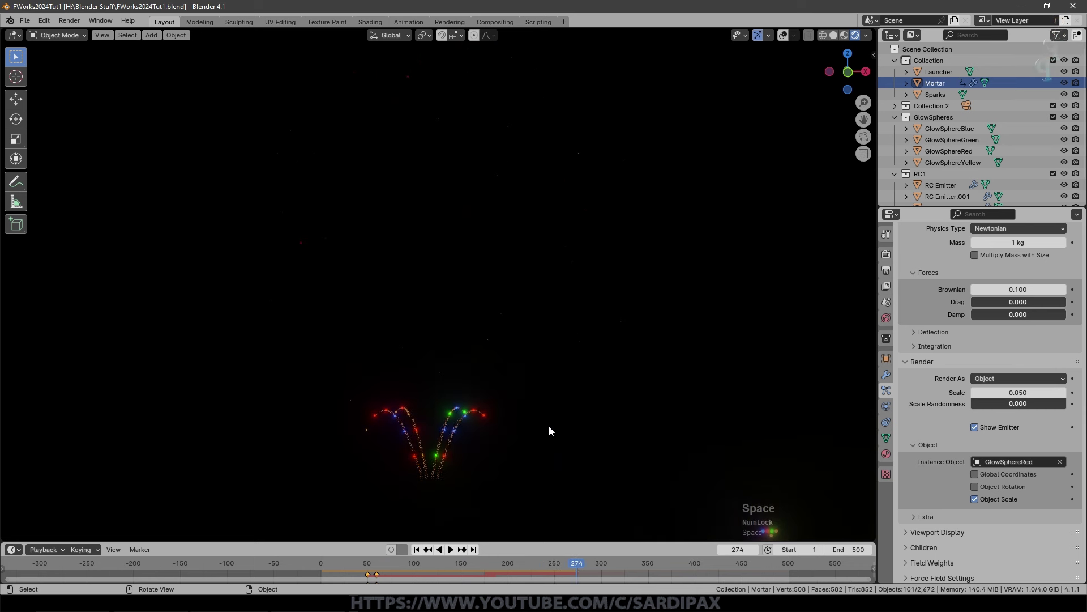
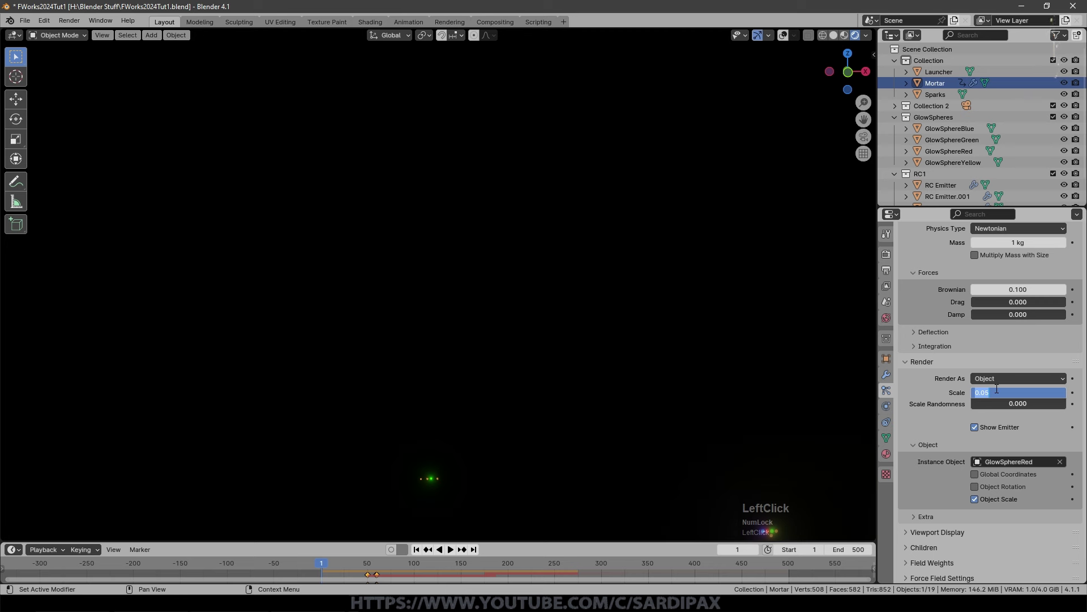
pyautogui.press('KP_3')
pyautogui.press('KP_Enter')
pyautogui.press('space')
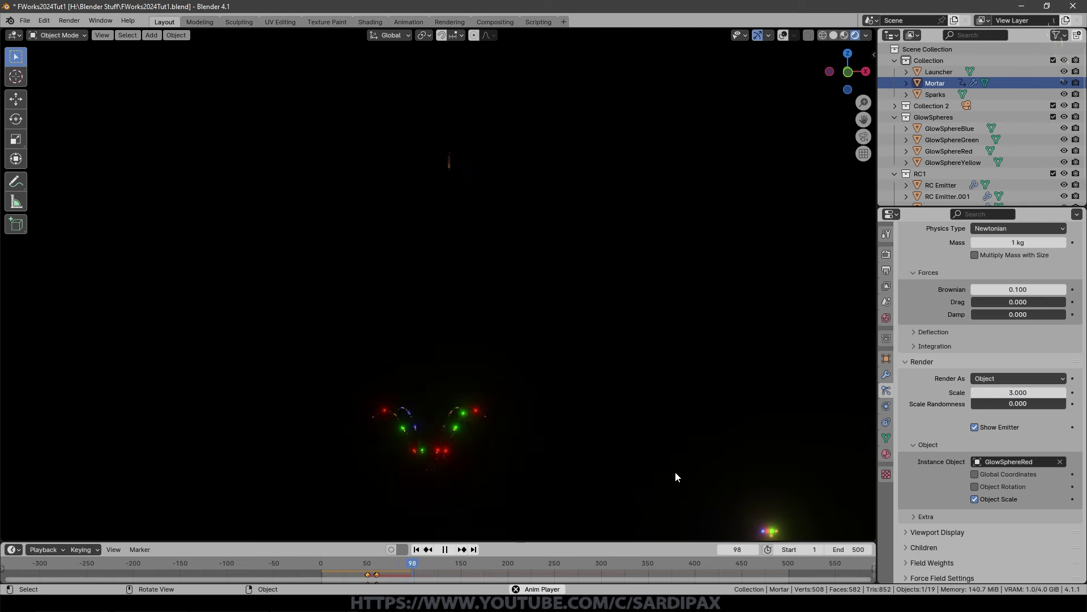
pyautogui.press('space')
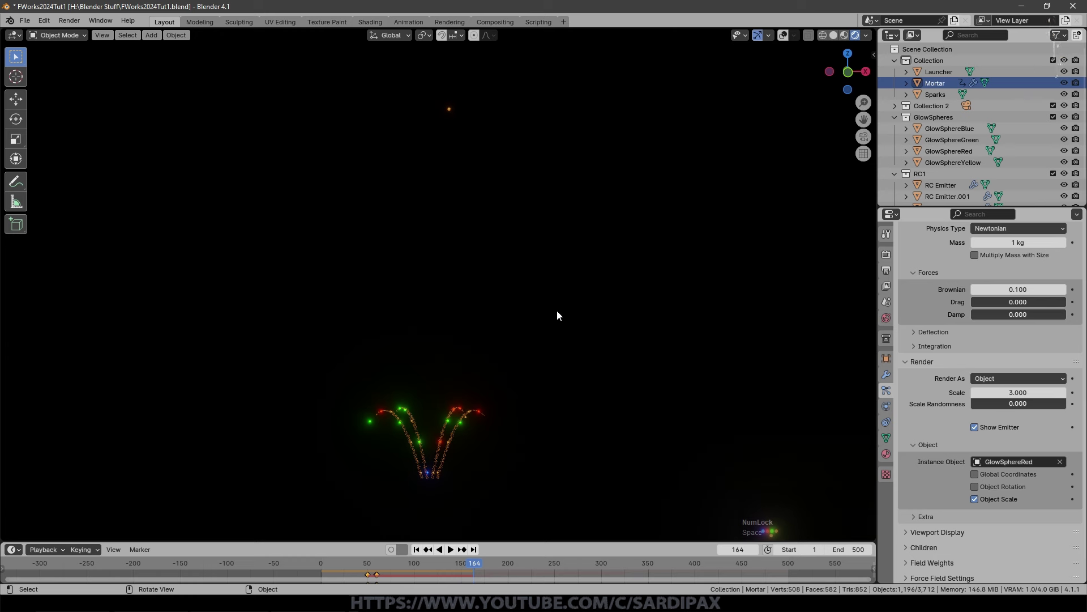
pyautogui.scroll(3)
pyautogui.click(949, 257)
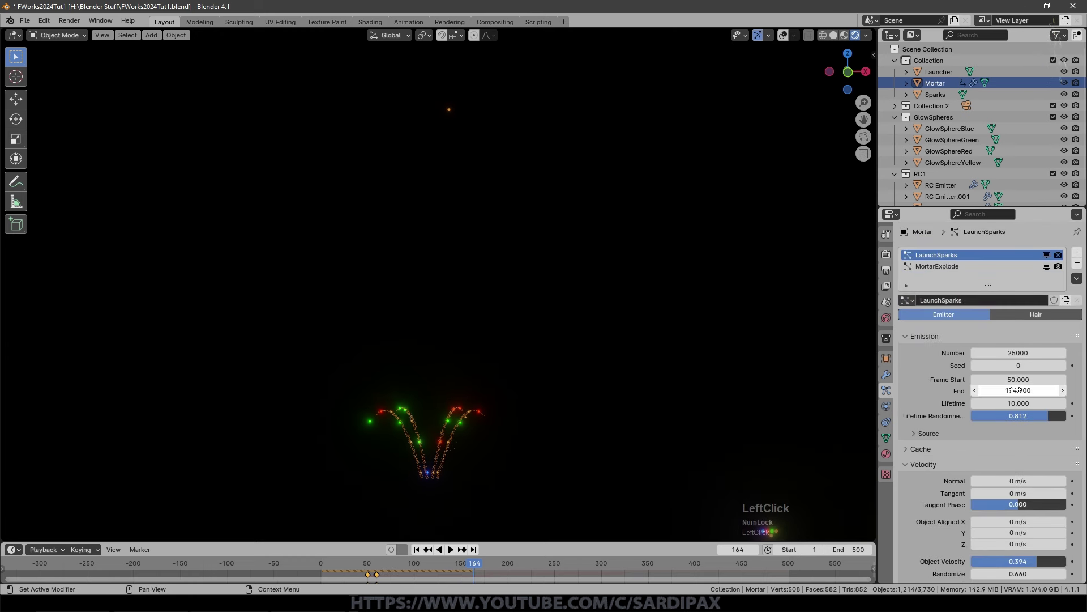
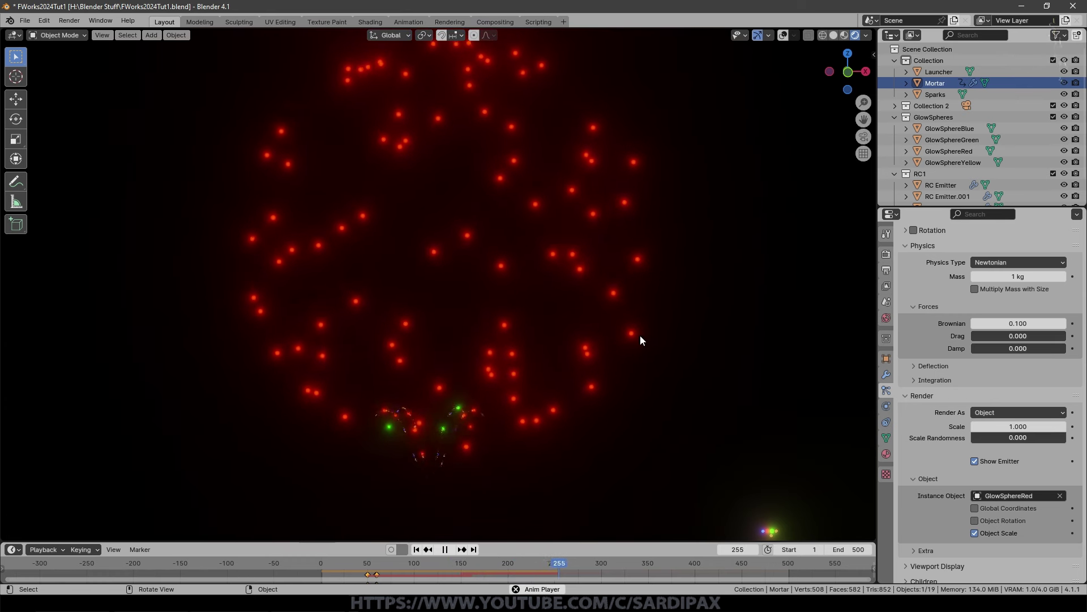
# Burst MortarExplode at frame 150 with velocity 30 m/s, scale 1, lifetime 100, and replay.
pyautogui.press('space')
pyautogui.scroll(-3)
pyautogui.press('space')
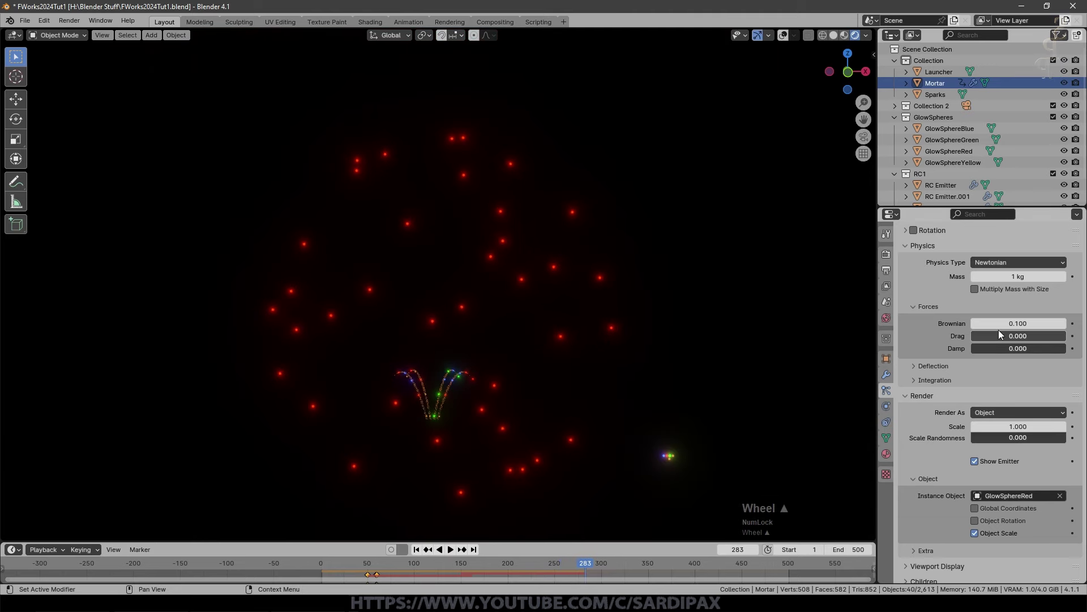
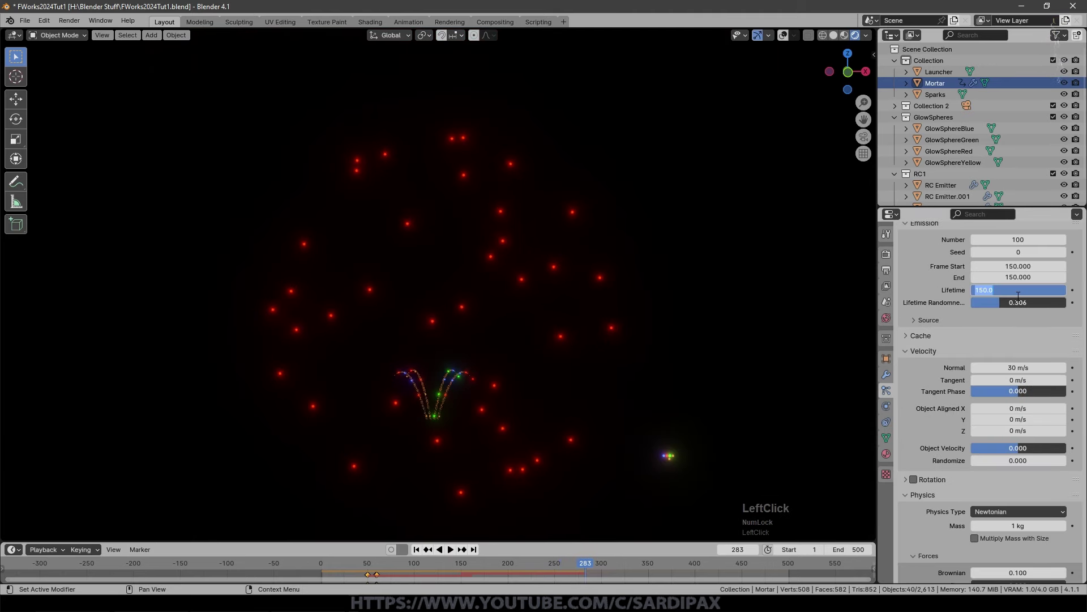
# Render the MortarExplode particles as random objects from the GlowSpheres collection with Pick Random enabled.
pyautogui.press('KP_1')
pyautogui.press('KP_0')
pyautogui.press('KP_Enter')
pyautogui.click(1057, 444)
pyautogui.scroll(-3)
pyautogui.click(1030, 347)
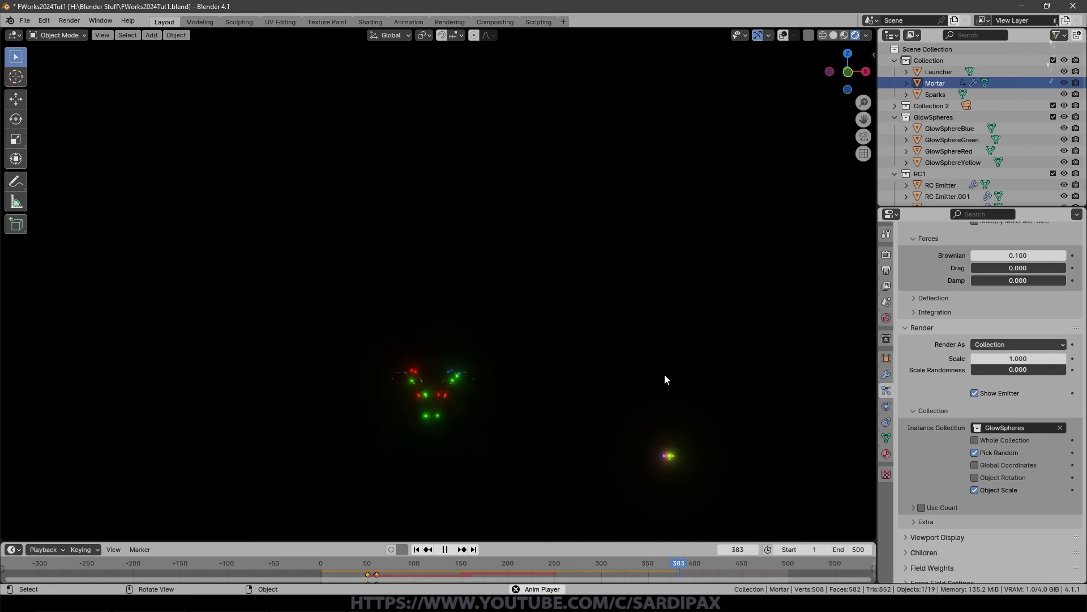
# Stop playback and split the 3D viewport horizontally into two areas.
pyautogui.press('space')
pyautogui.click(837, 36)
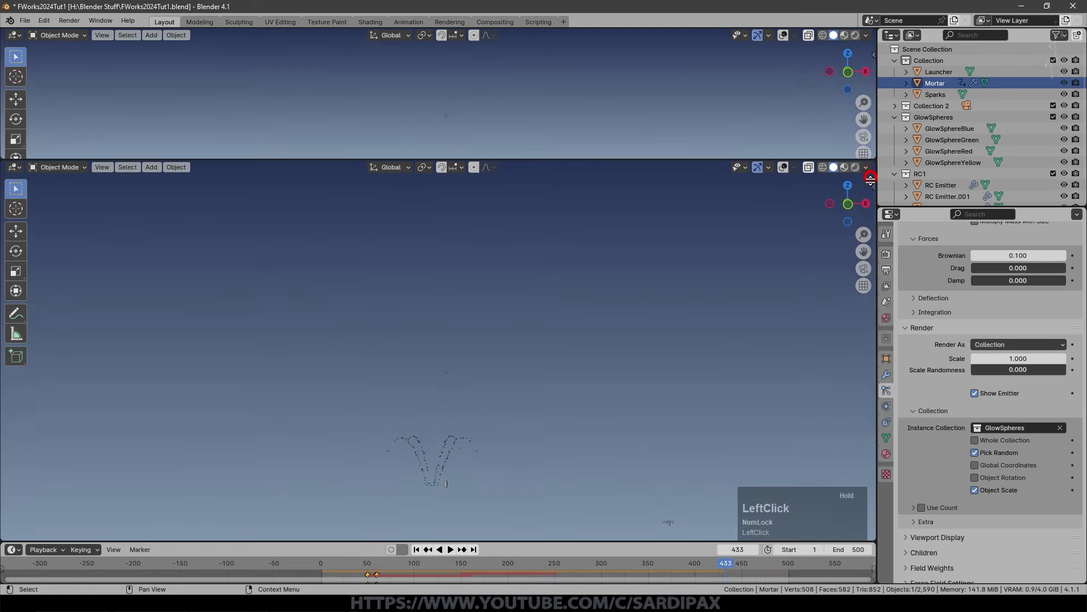
# Reorient the lower view onto the launchers and select the Mortar.
pyautogui.middleClick(585, 344)
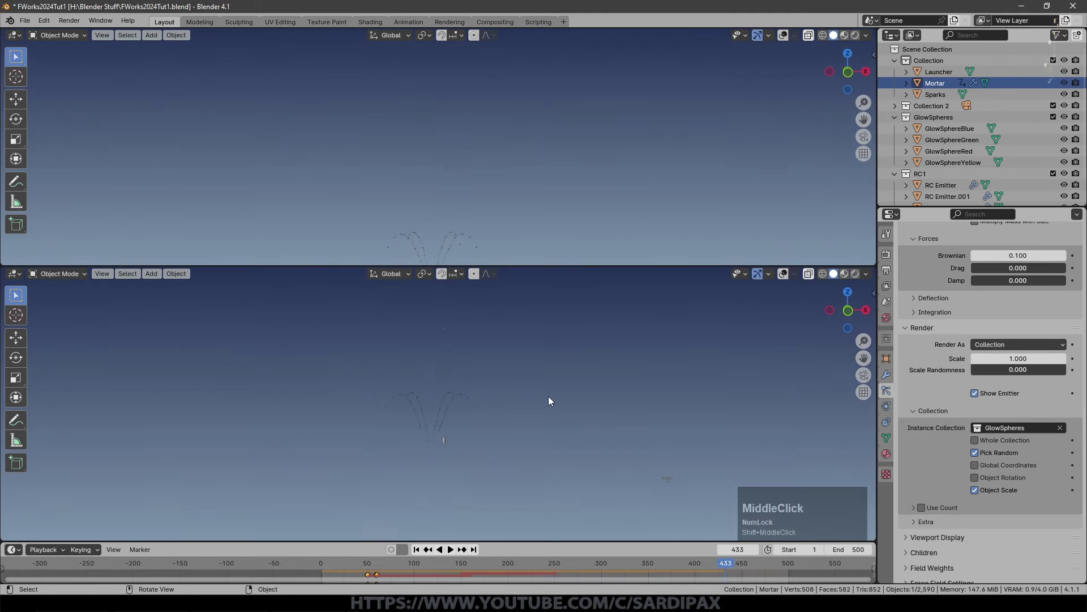
pyautogui.scroll(3)
pyautogui.middleClick(422, 548)
pyautogui.click(422, 548)
pyautogui.scroll(3)
pyautogui.scroll(-3)
pyautogui.click(471, 409)
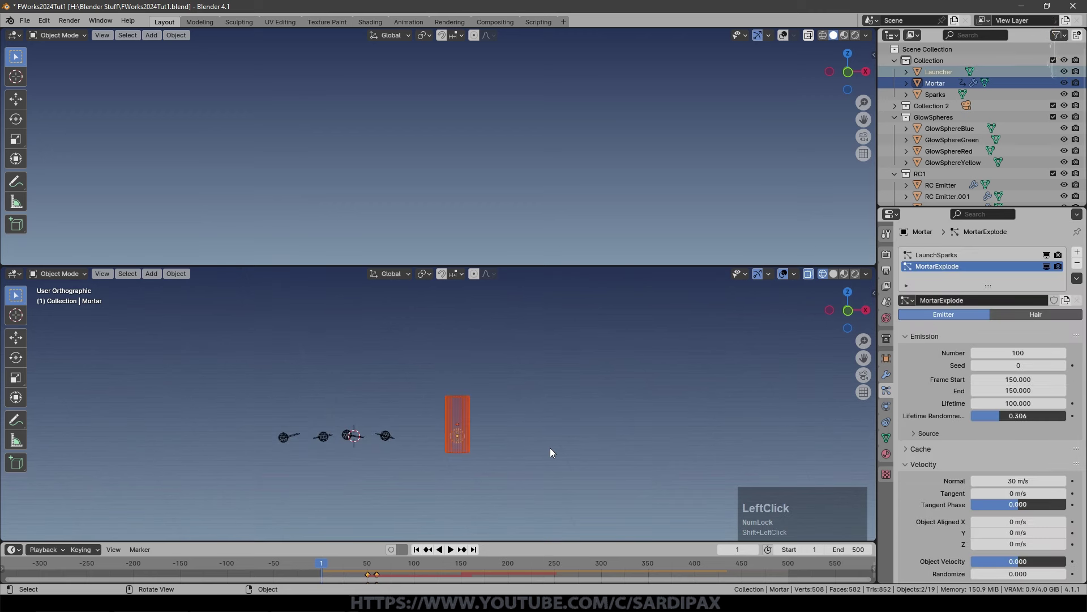
pyautogui.scroll(-3)
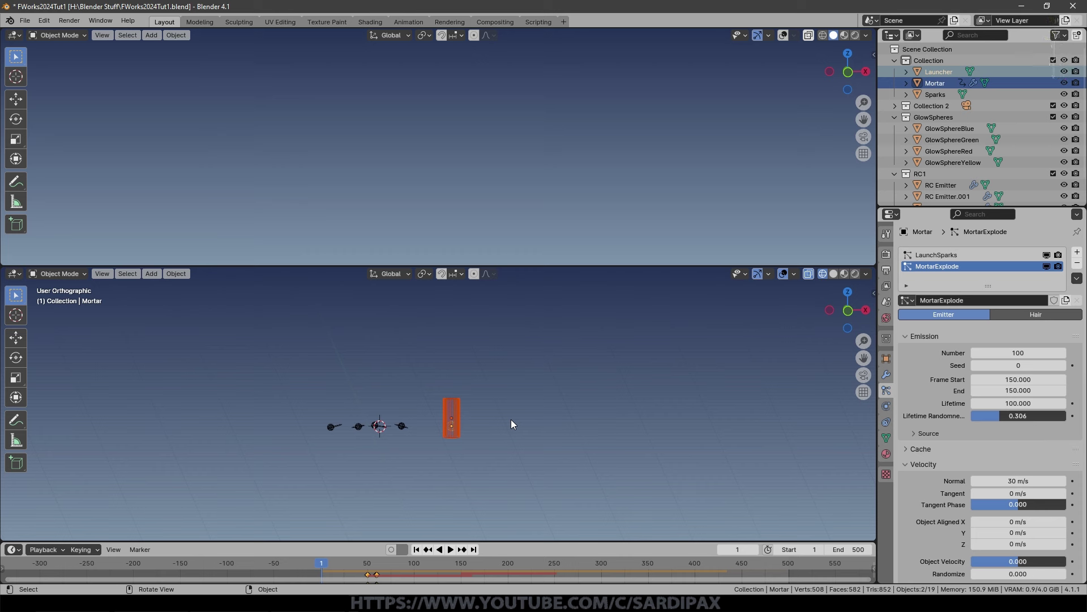
# Move the Mortar sideways along the X axis away from the launchers.
pyautogui.press('g')
pyautogui.press('x')
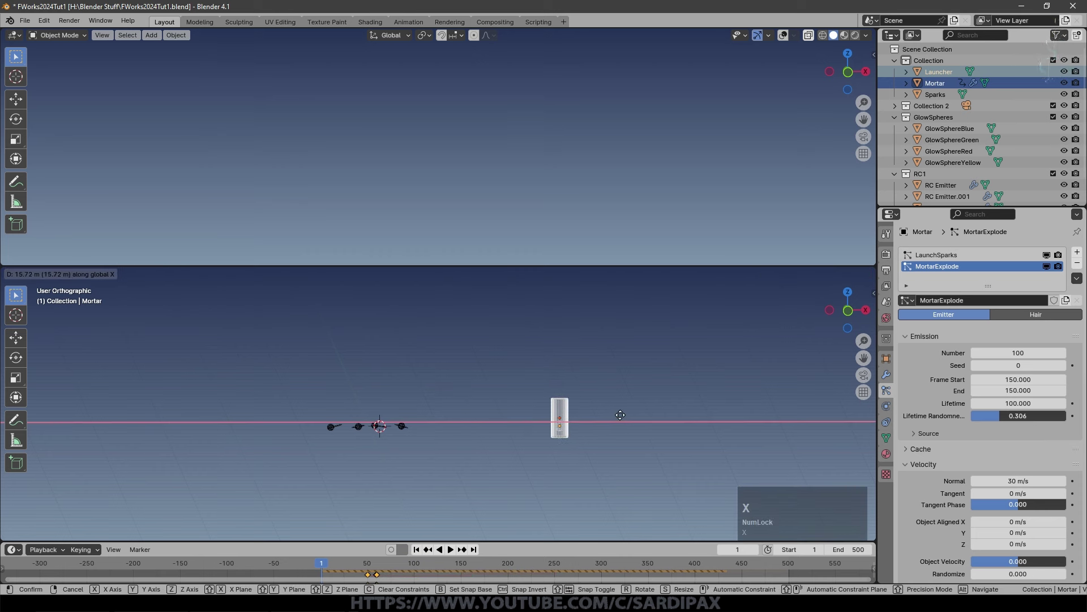
pyautogui.click(627, 419)
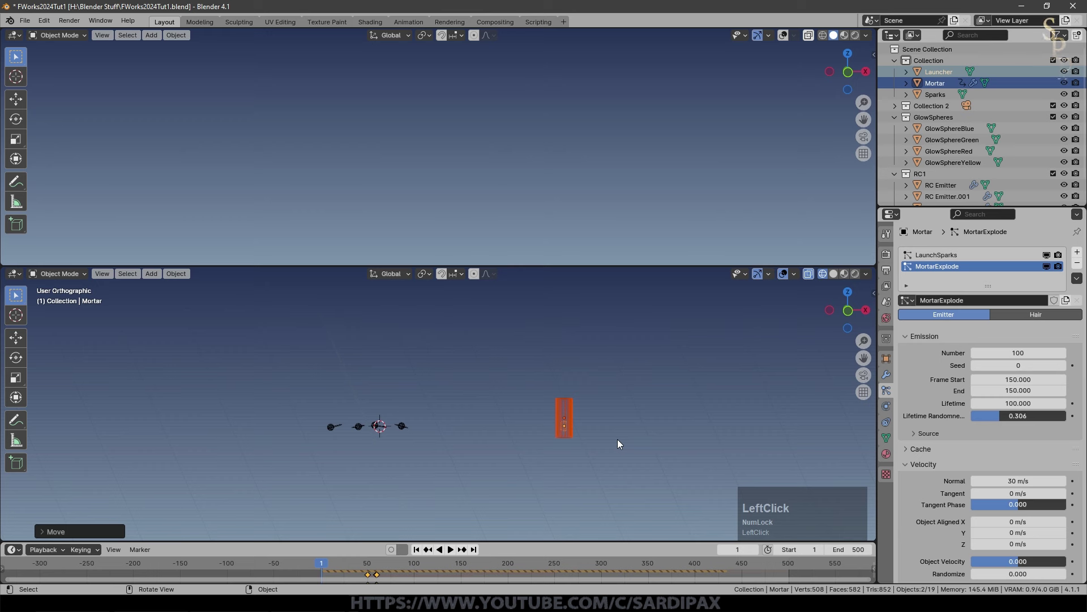
pyautogui.scroll(-3)
pyautogui.scroll(3)
# Preview the launch animation, rewind, and bring up the top area's editor-type list.
pyautogui.press('space')
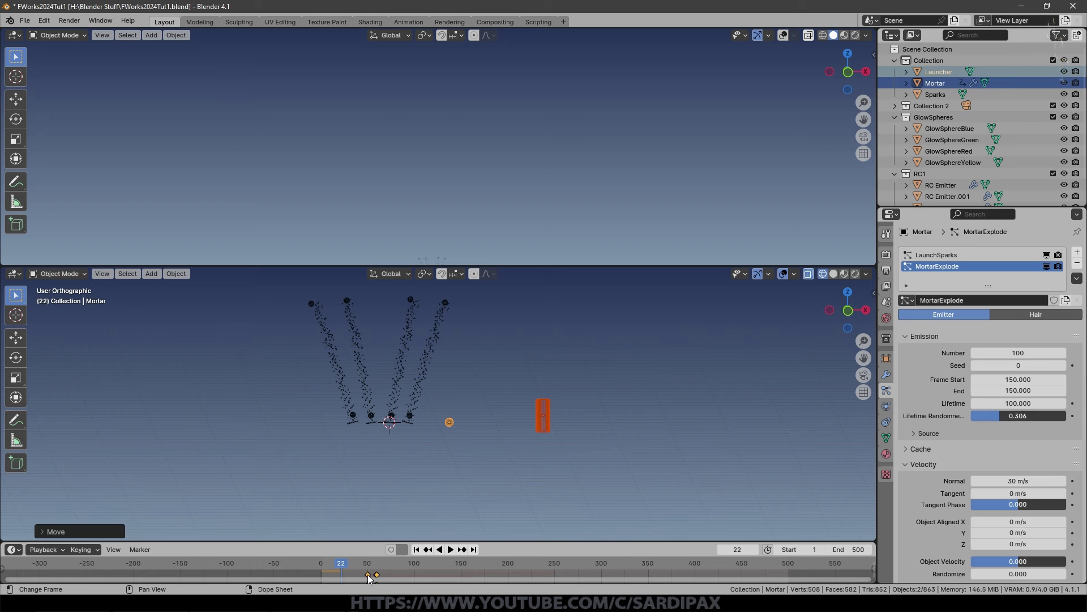
pyautogui.press('ctrl+z')
pyautogui.click(22, 35)
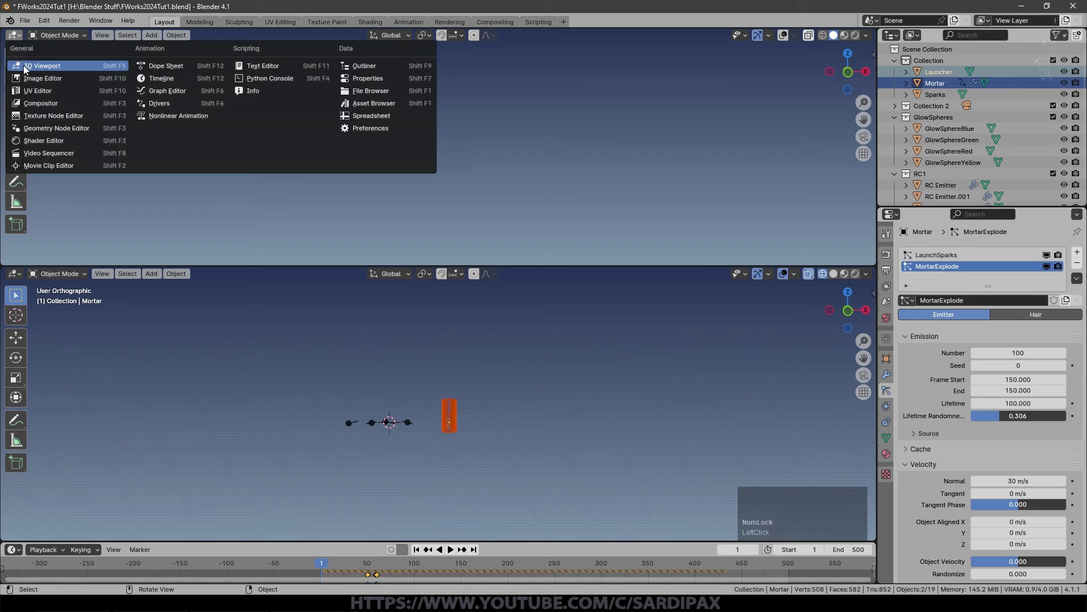
# Switch the top area to a Dope Sheet showing the MortarAction keyframe channels and replay.
pyautogui.click(12, 94)
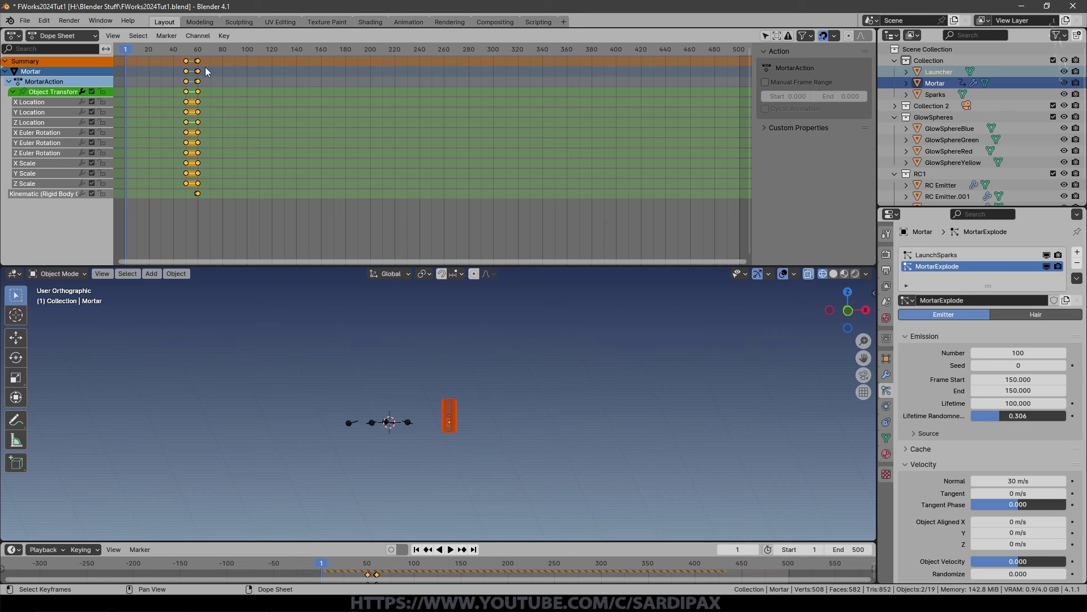
pyautogui.scroll(3)
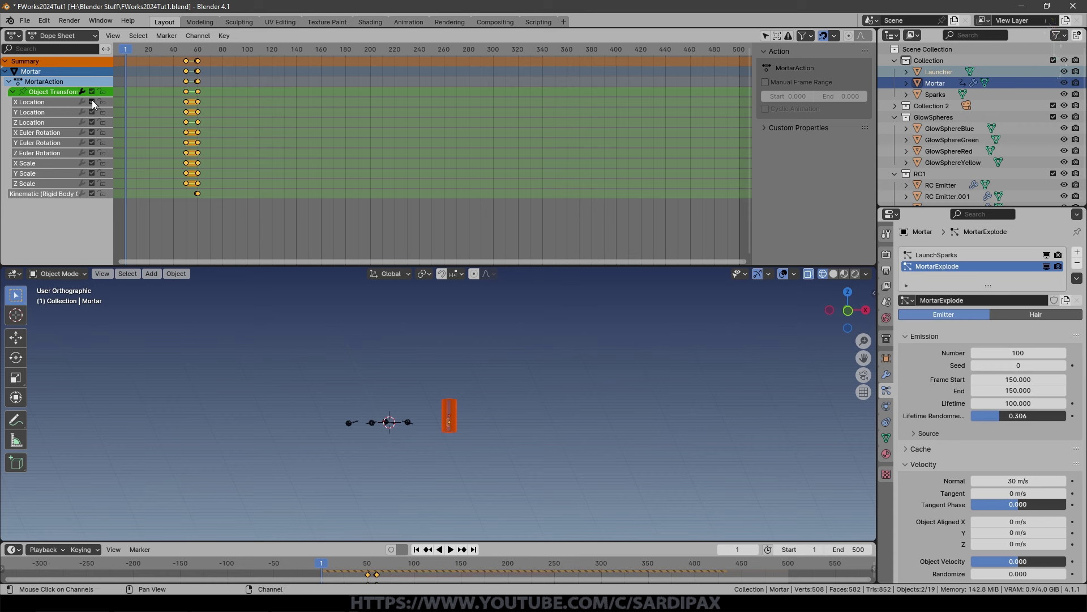
pyautogui.click(96, 102)
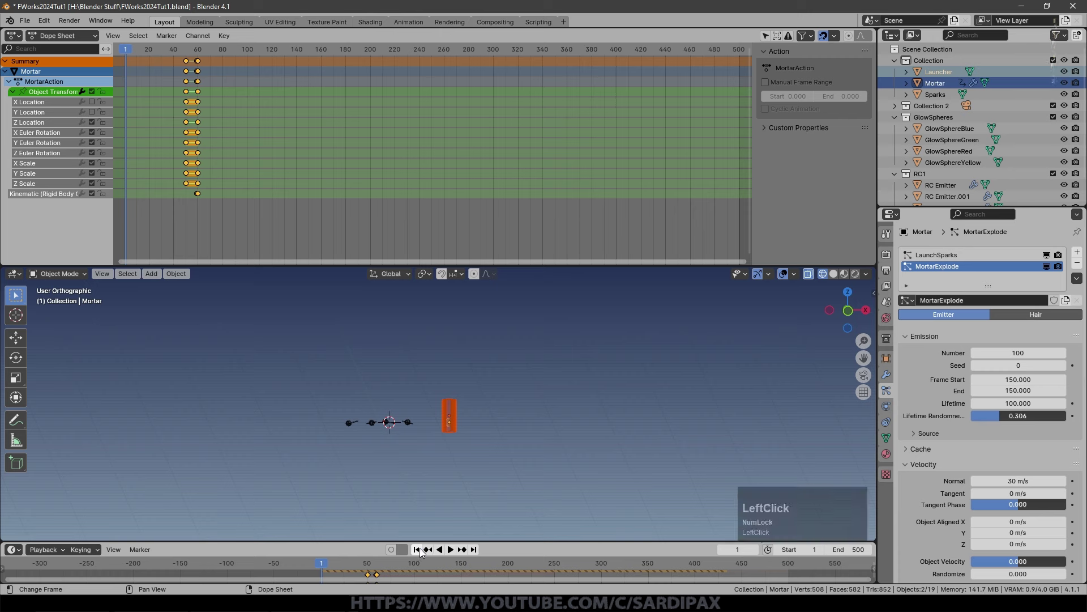
pyautogui.press('space')
pyautogui.scroll(-3)
pyautogui.press('space')
# Select the Launcher and shift it along X, then replay the spark launch.
pyautogui.click(420, 550)
pyautogui.press('g')
pyautogui.press('x')
pyautogui.click(751, 422)
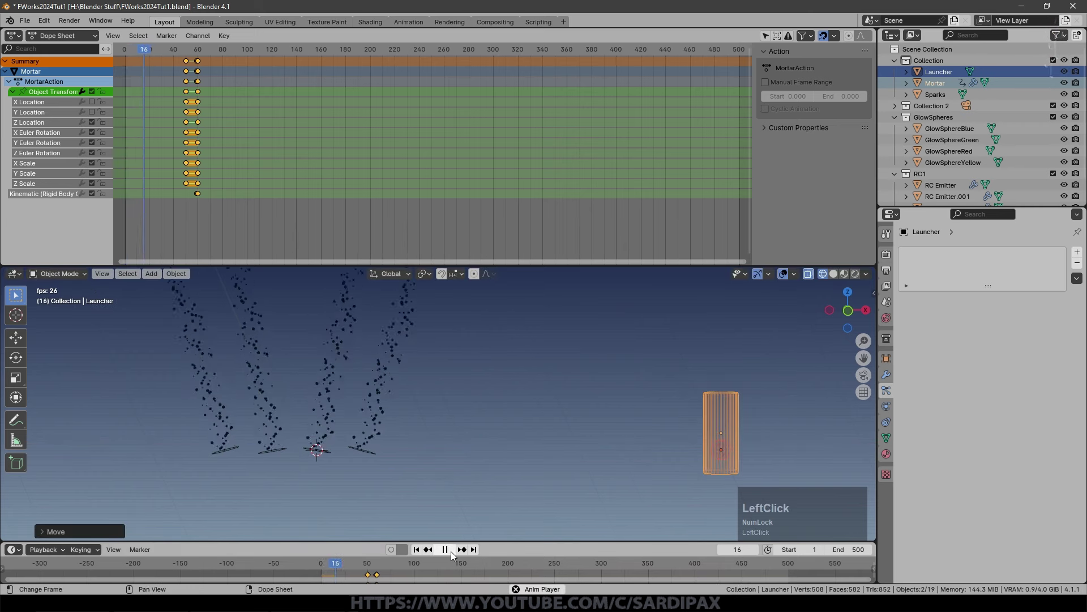
pyautogui.scroll(-3)
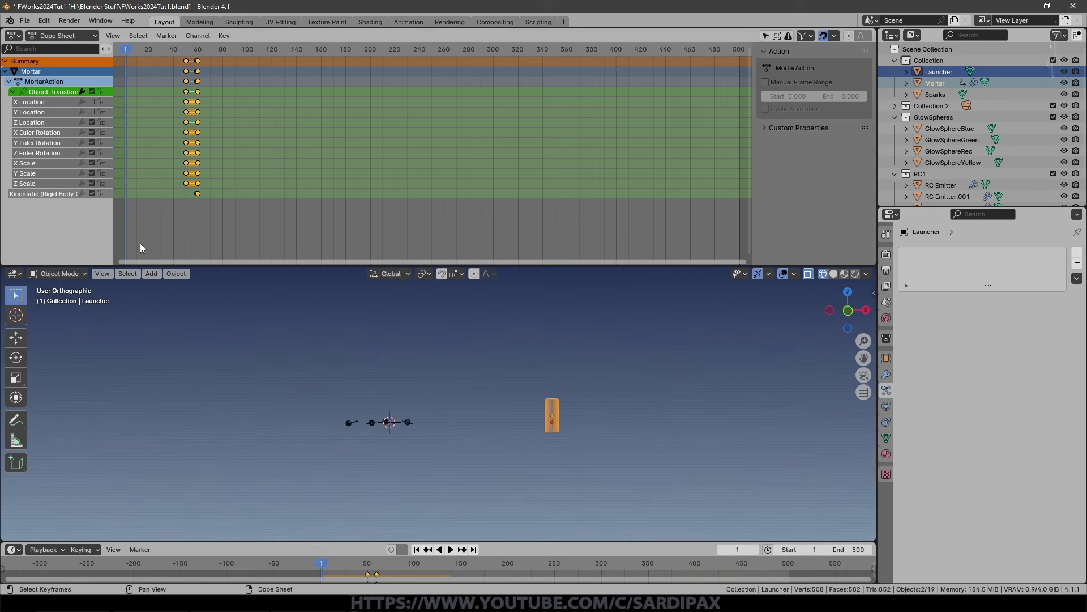
# Duplicate the Launcher and Mortar pair twice along X, giving Launcher.001/.002 and Mortar.001/.002.
pyautogui.press('g')
pyautogui.click(548, 403)
pyautogui.press('shift+d')
pyautogui.press('g')
pyautogui.click(578, 446)
# Play the three-launcher animation, reframe the scene and select the original Mortar.
pyautogui.press('space')
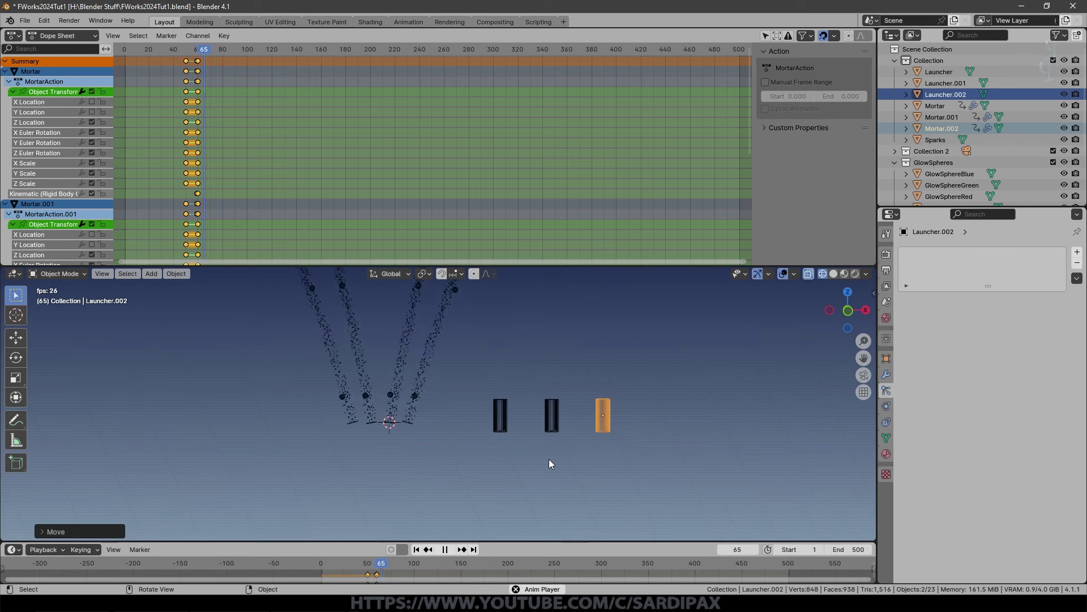
pyautogui.scroll(-3)
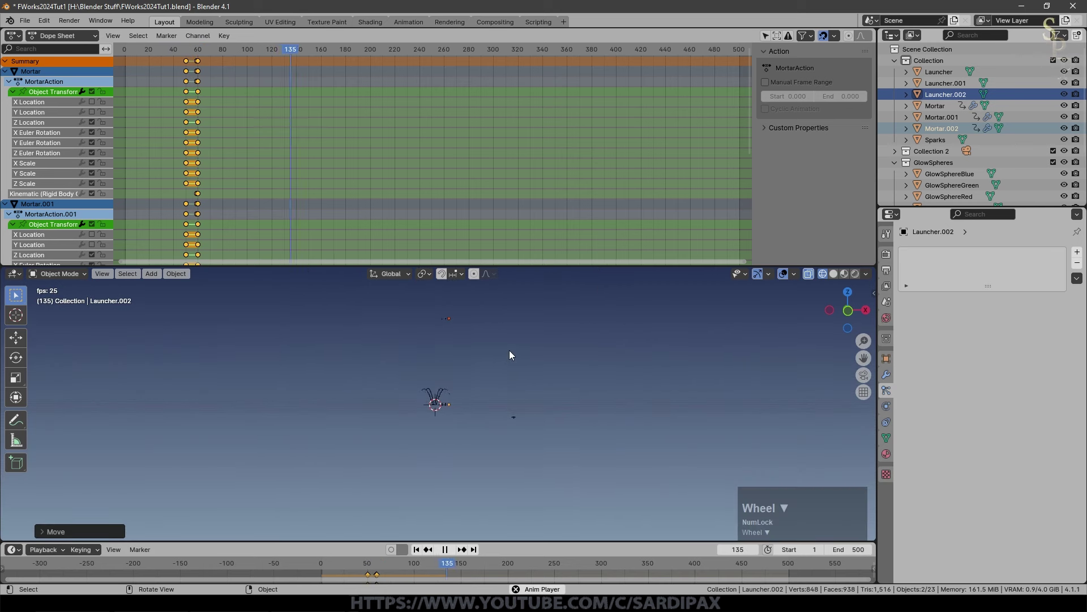
pyautogui.middleClick(521, 341)
pyautogui.scroll(3)
pyautogui.click(485, 504)
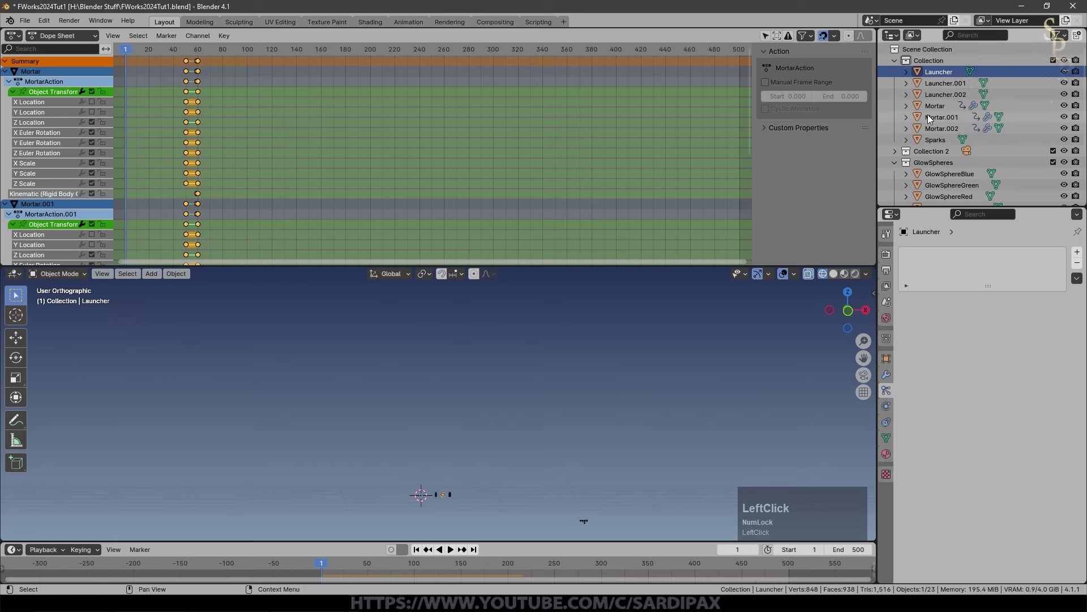
pyautogui.click(931, 105)
pyautogui.scroll(3)
pyautogui.scroll(-3)
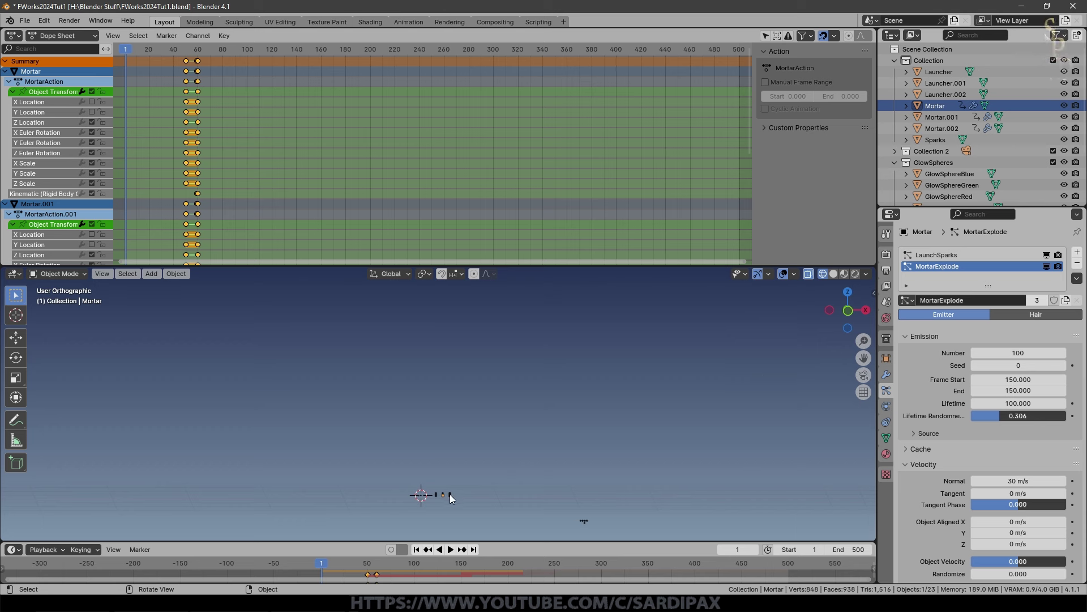
# Collapse the Dope Sheet channels to one row per mortar and select the original Mortar's keyframes.
pyautogui.click(12, 74)
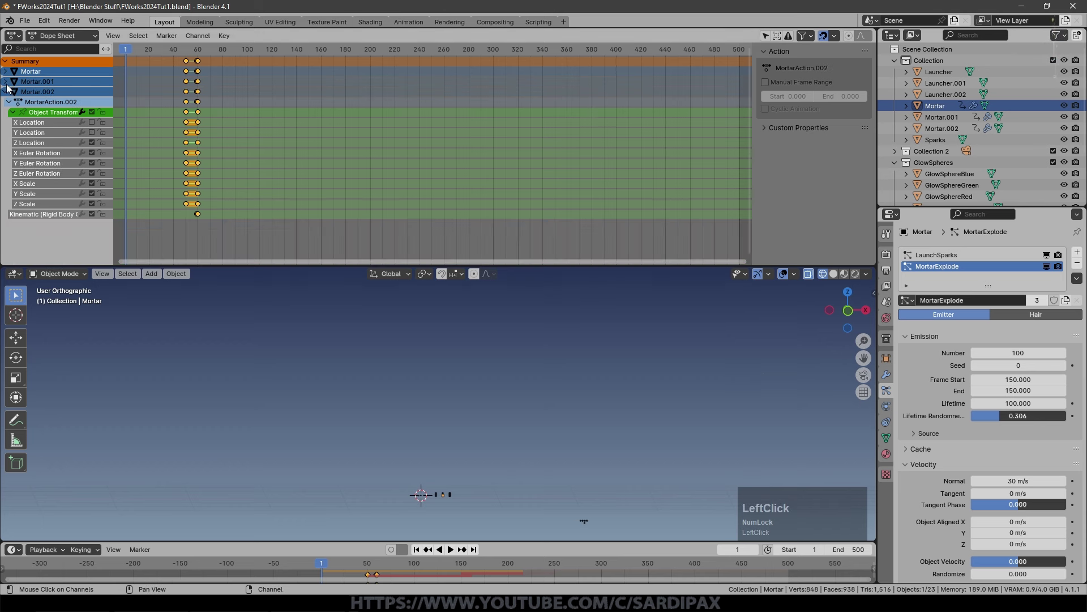
pyautogui.press('a')
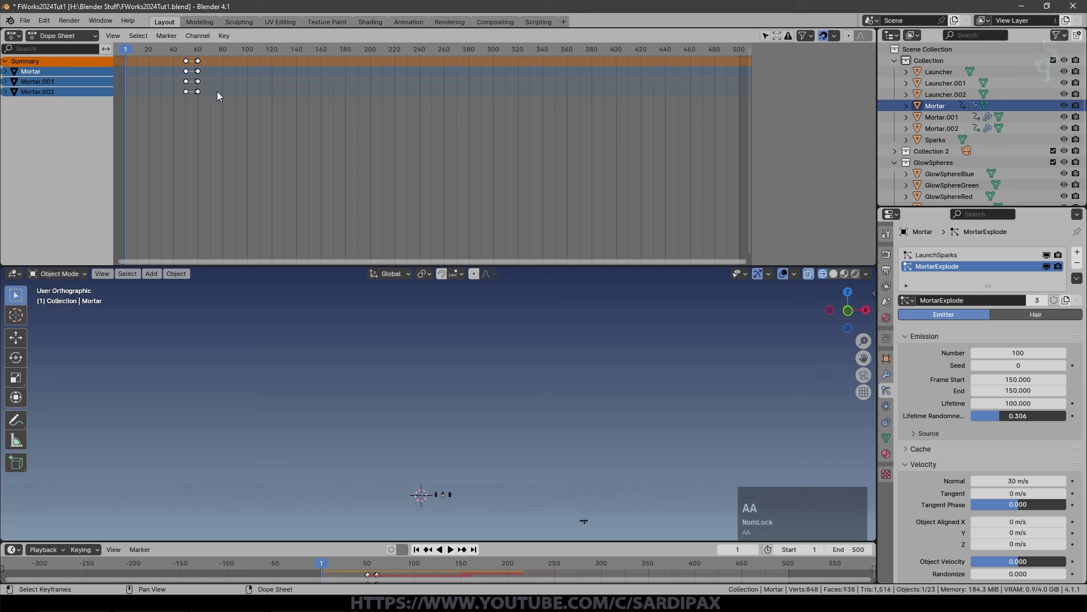
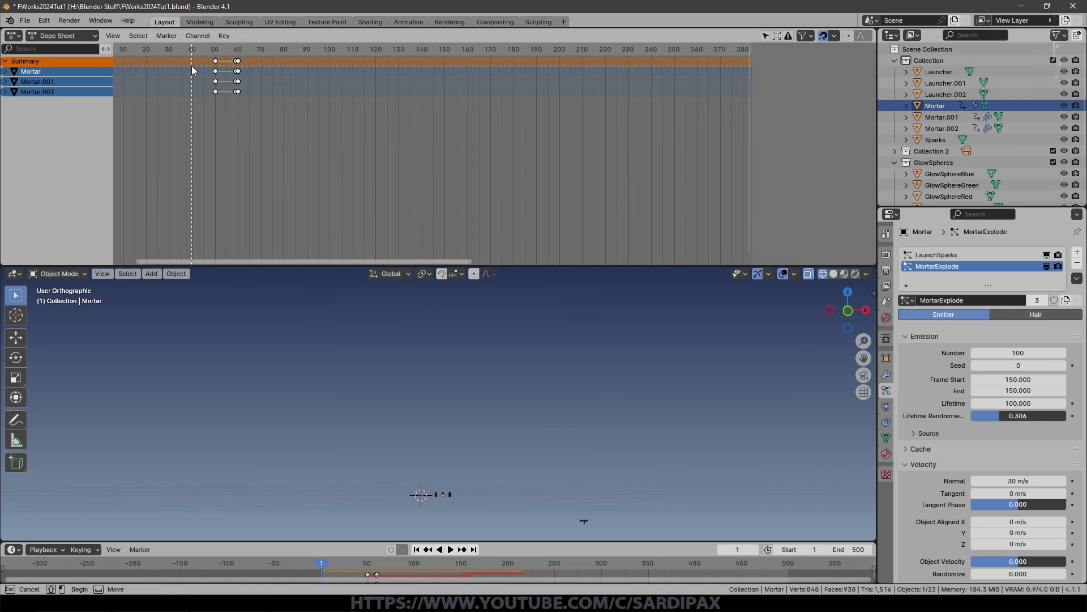
pyautogui.click(196, 68)
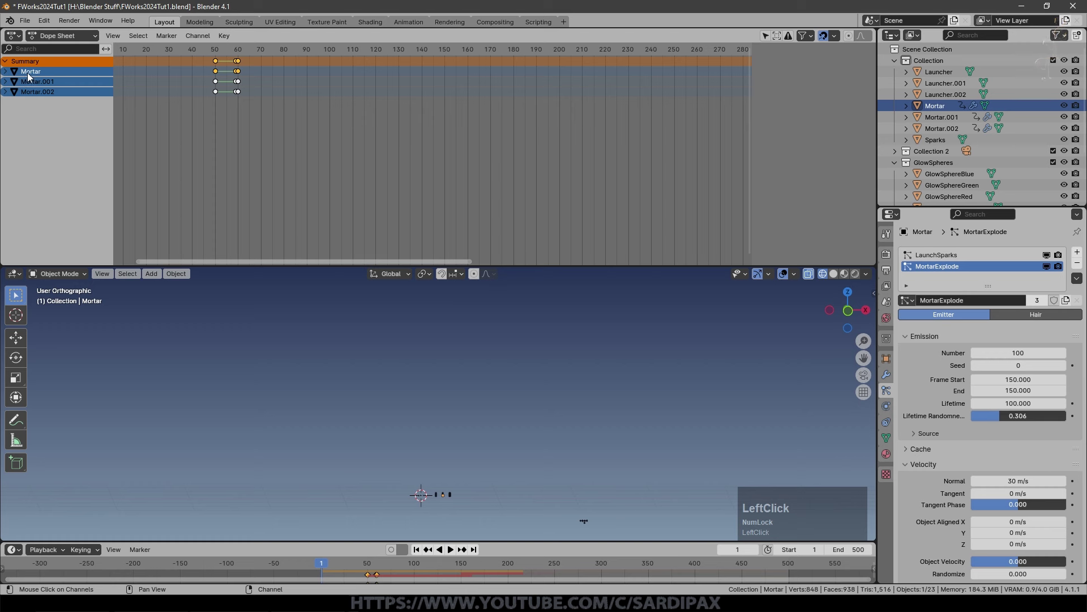
# Slide the Mortar's keyframes later in time so it fires after Mortar.001 and Mortar.002.
pyautogui.press('g')
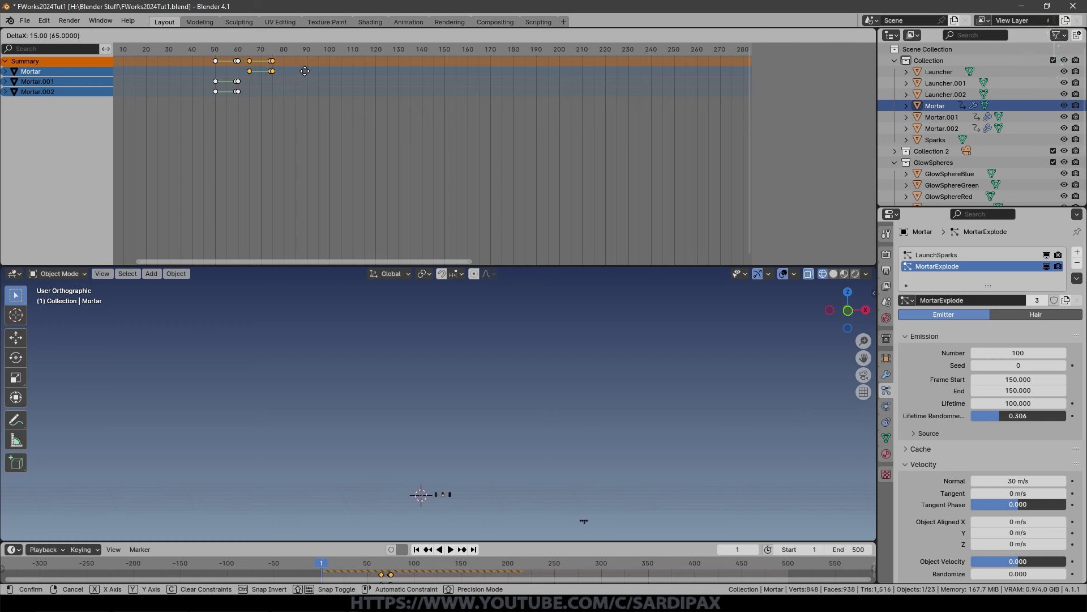
pyautogui.click(308, 74)
pyautogui.scroll(3)
pyautogui.middleClick(490, 326)
pyautogui.scroll(3)
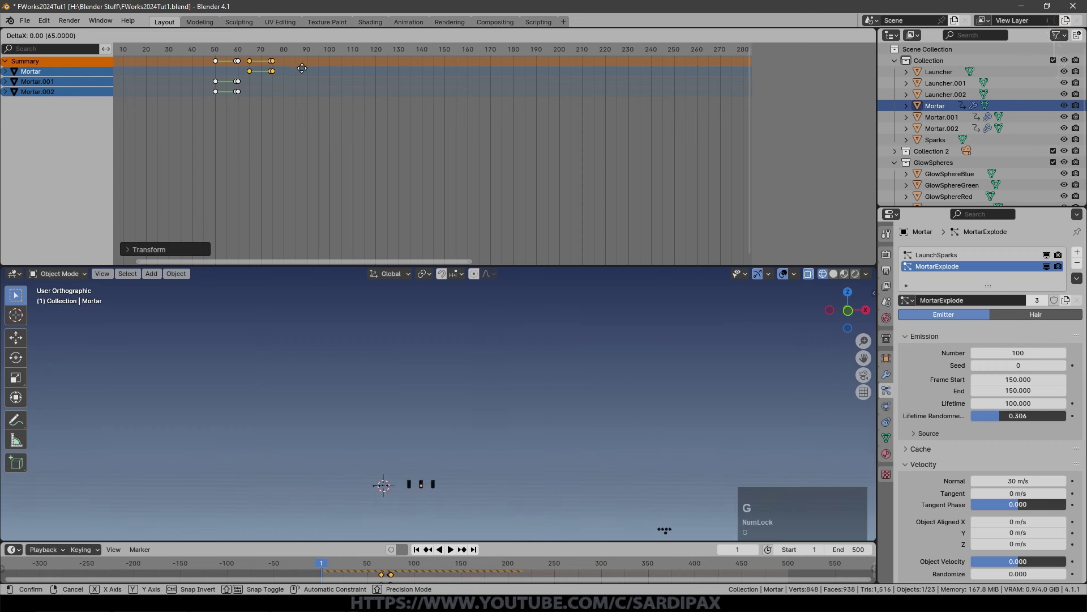
pyautogui.click(311, 72)
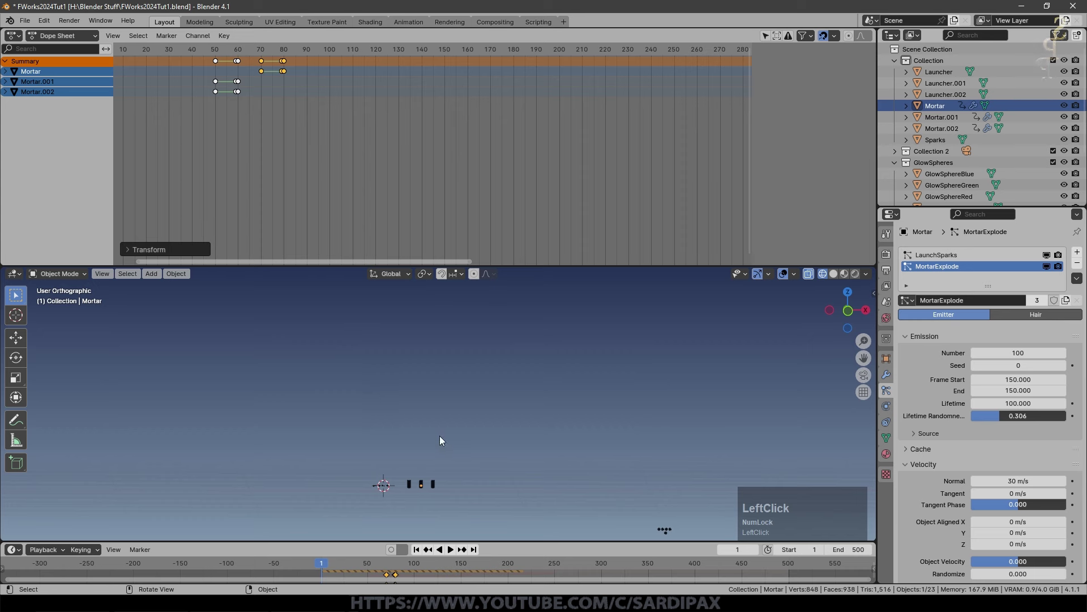
# Preview the staggered firing and stop playback mid-burst around frame 174.
pyautogui.press('space')
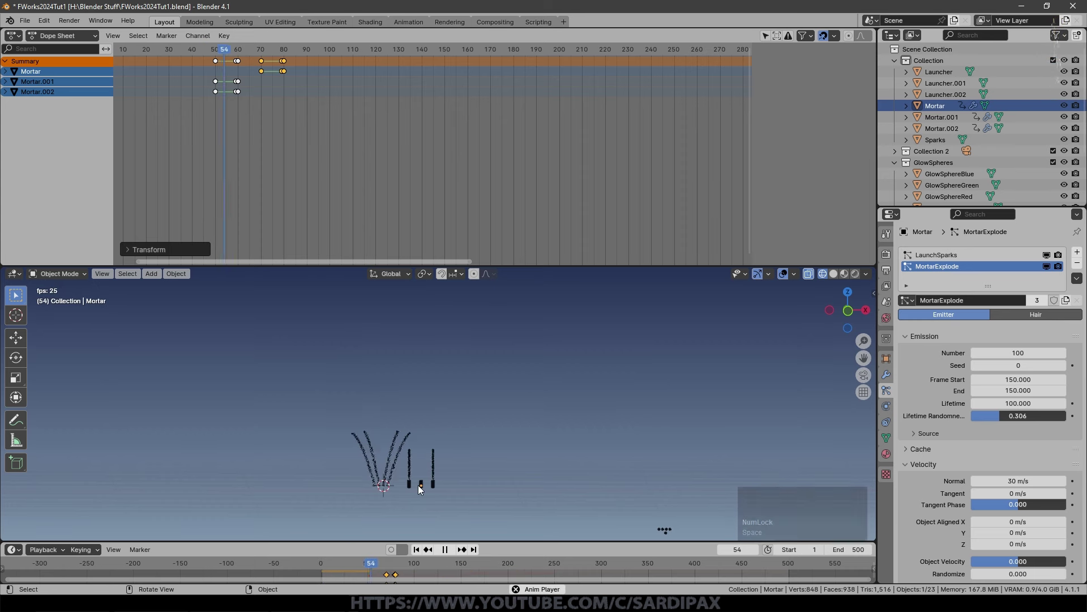
pyautogui.scroll(-3)
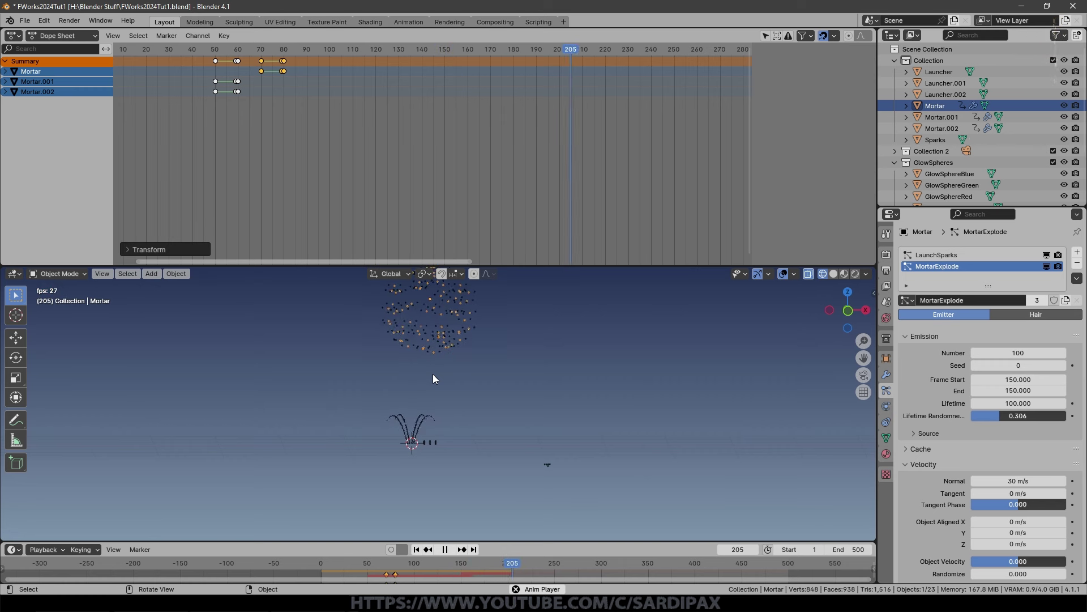
pyautogui.press('space')
pyautogui.click(467, 561)
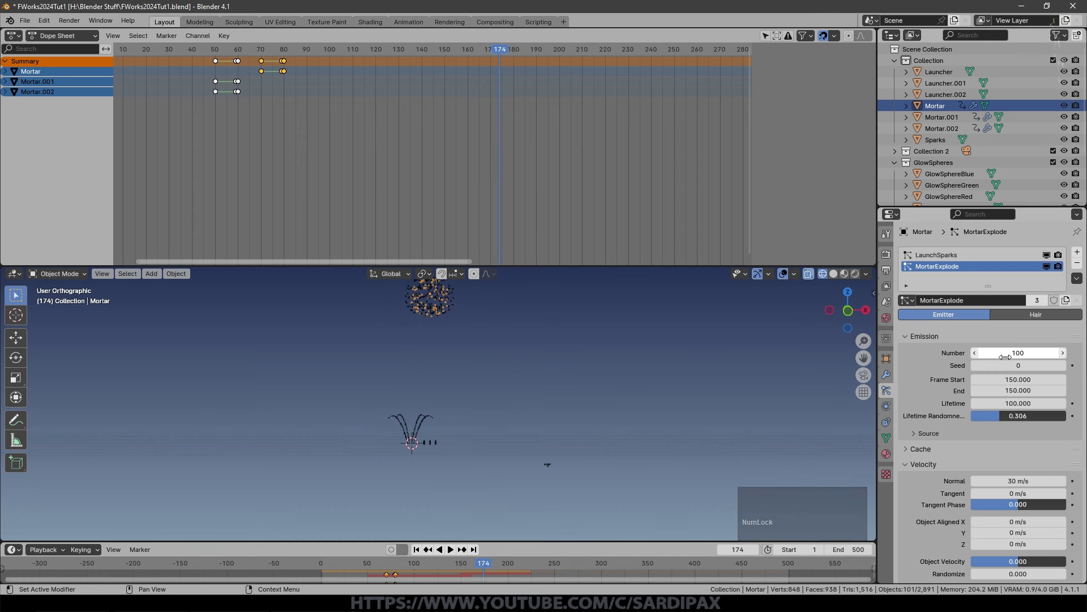
# Make Mortar's particle settings single-user copies, LaunchSparks.001 and MortarExplode.001.
pyautogui.press('Escape')
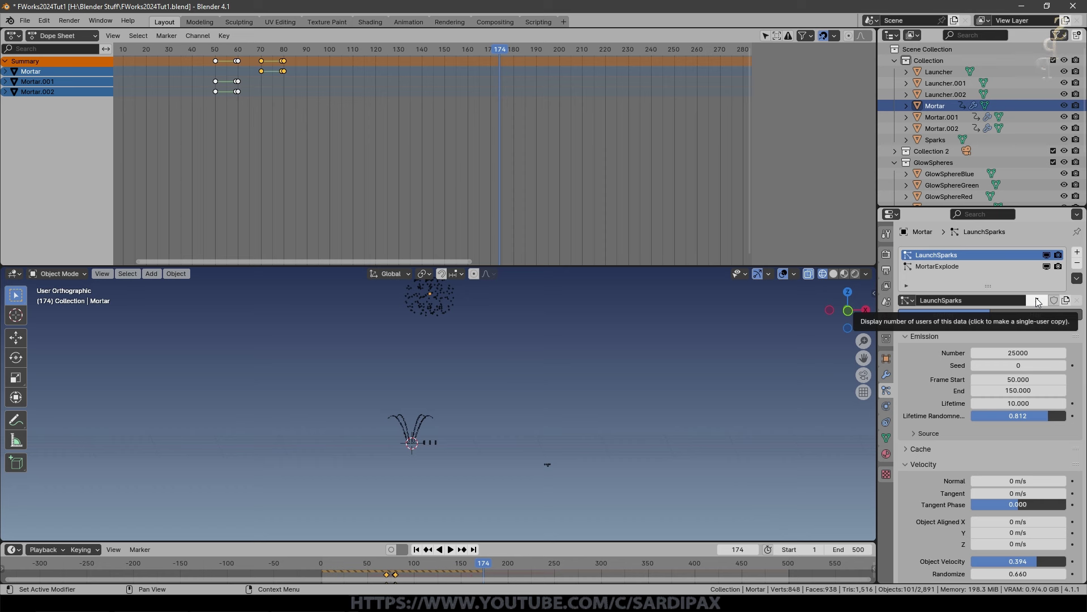
pyautogui.click(942, 253)
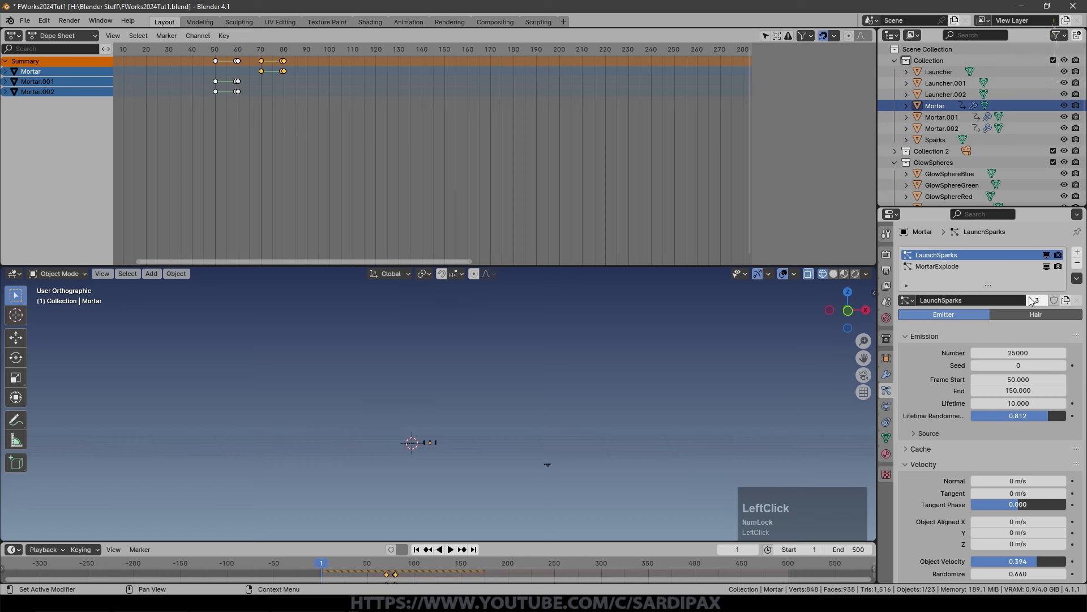
pyautogui.click(1041, 302)
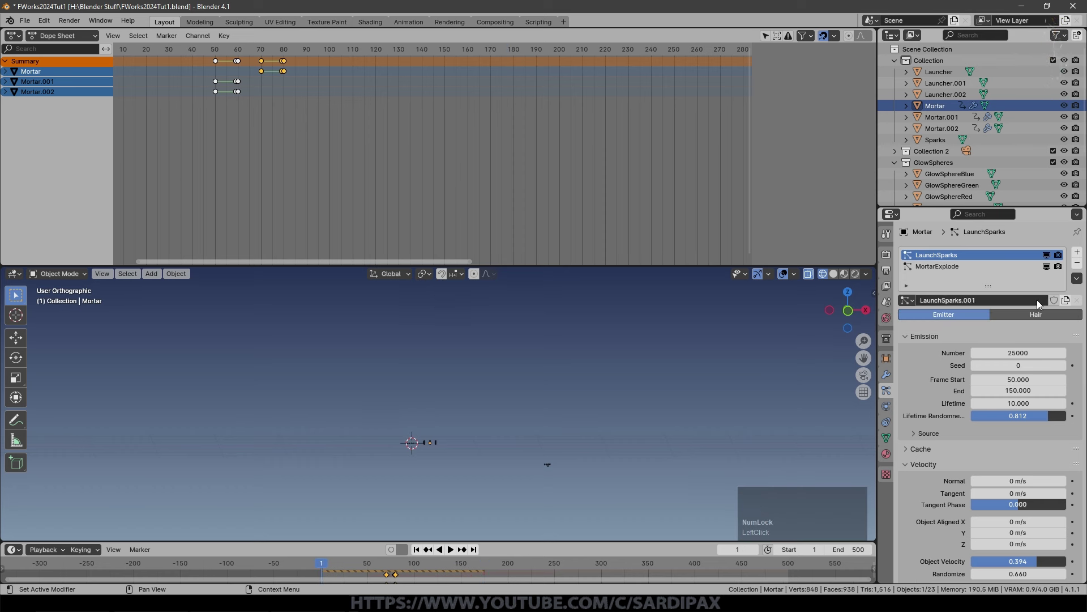